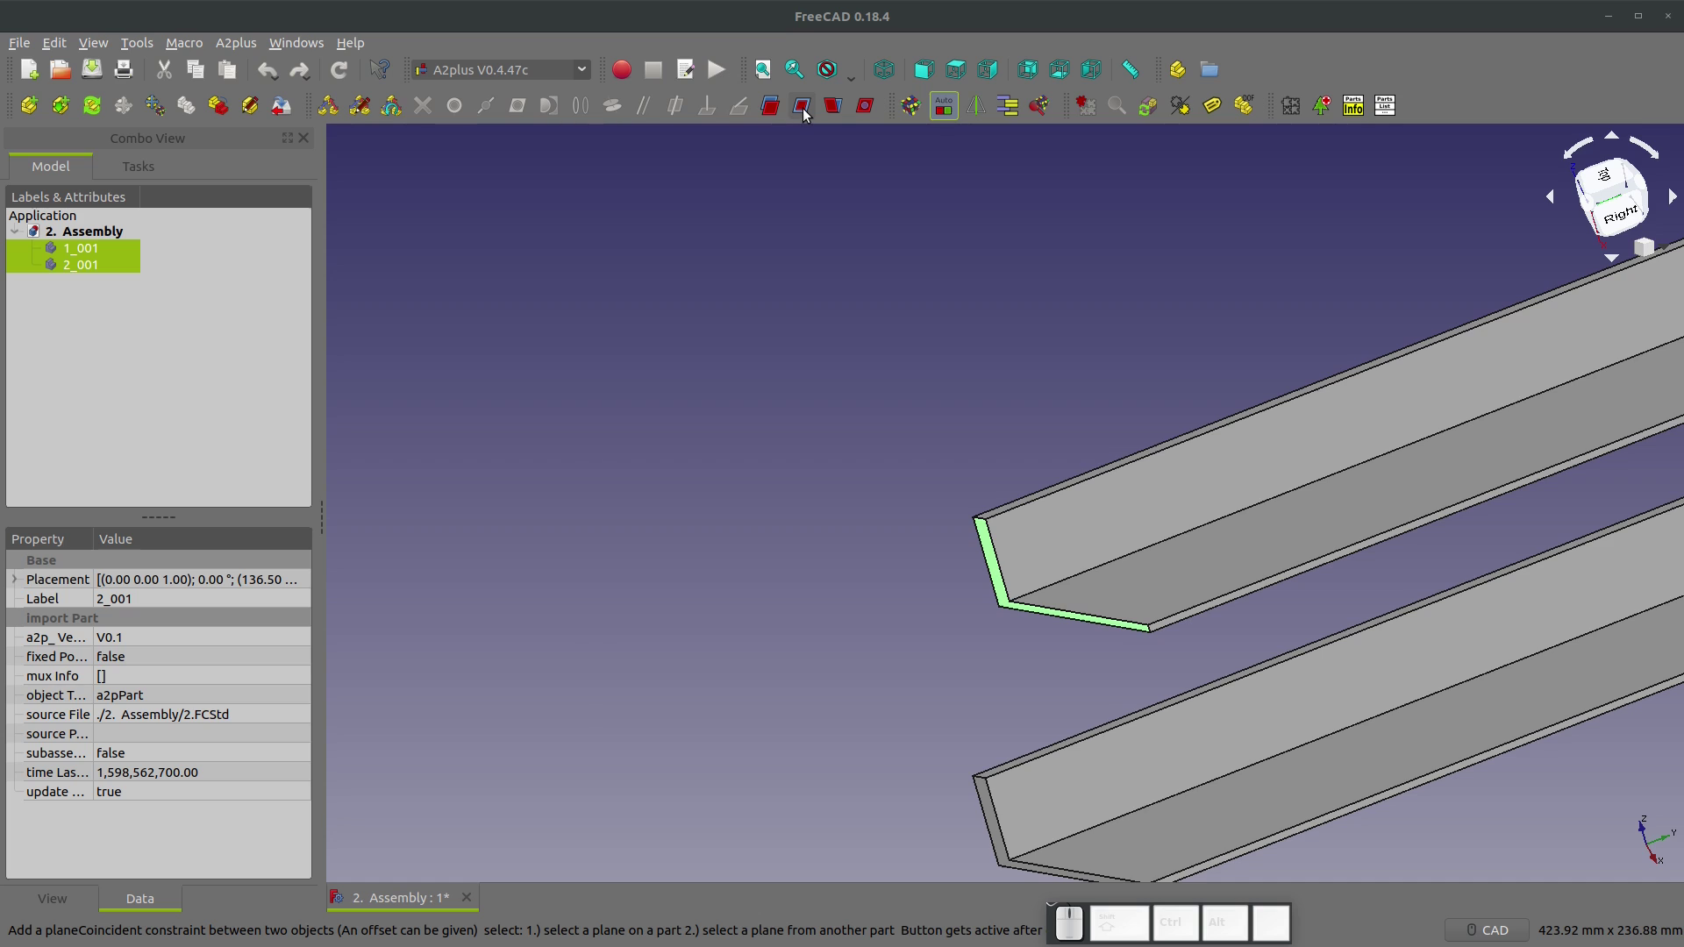
Step: Apply the first A2plus planeCoincident constraint between the selected faces and accept it
left_click(806, 109)
scroll("down", 3)
left_click(966, 435)
scroll("up", 3)
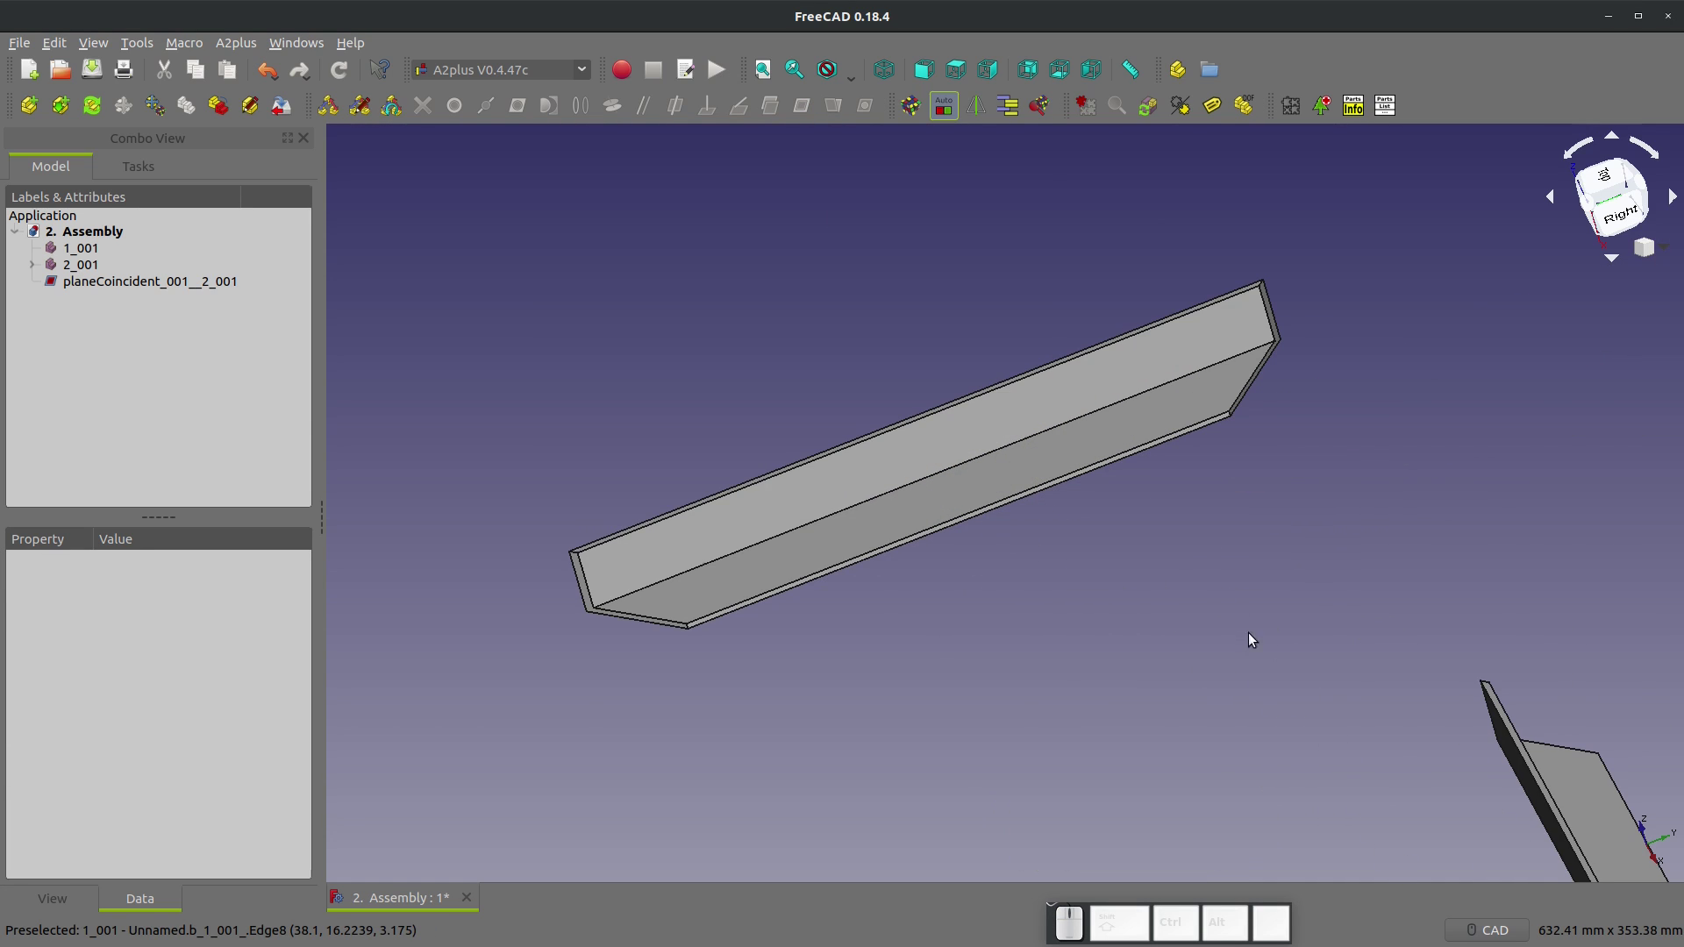
Step: Add a second planeCoincident constraint between matching faces of the two angle irons
left_click(1580, 777)
left_click(1014, 480)
left_click(808, 102)
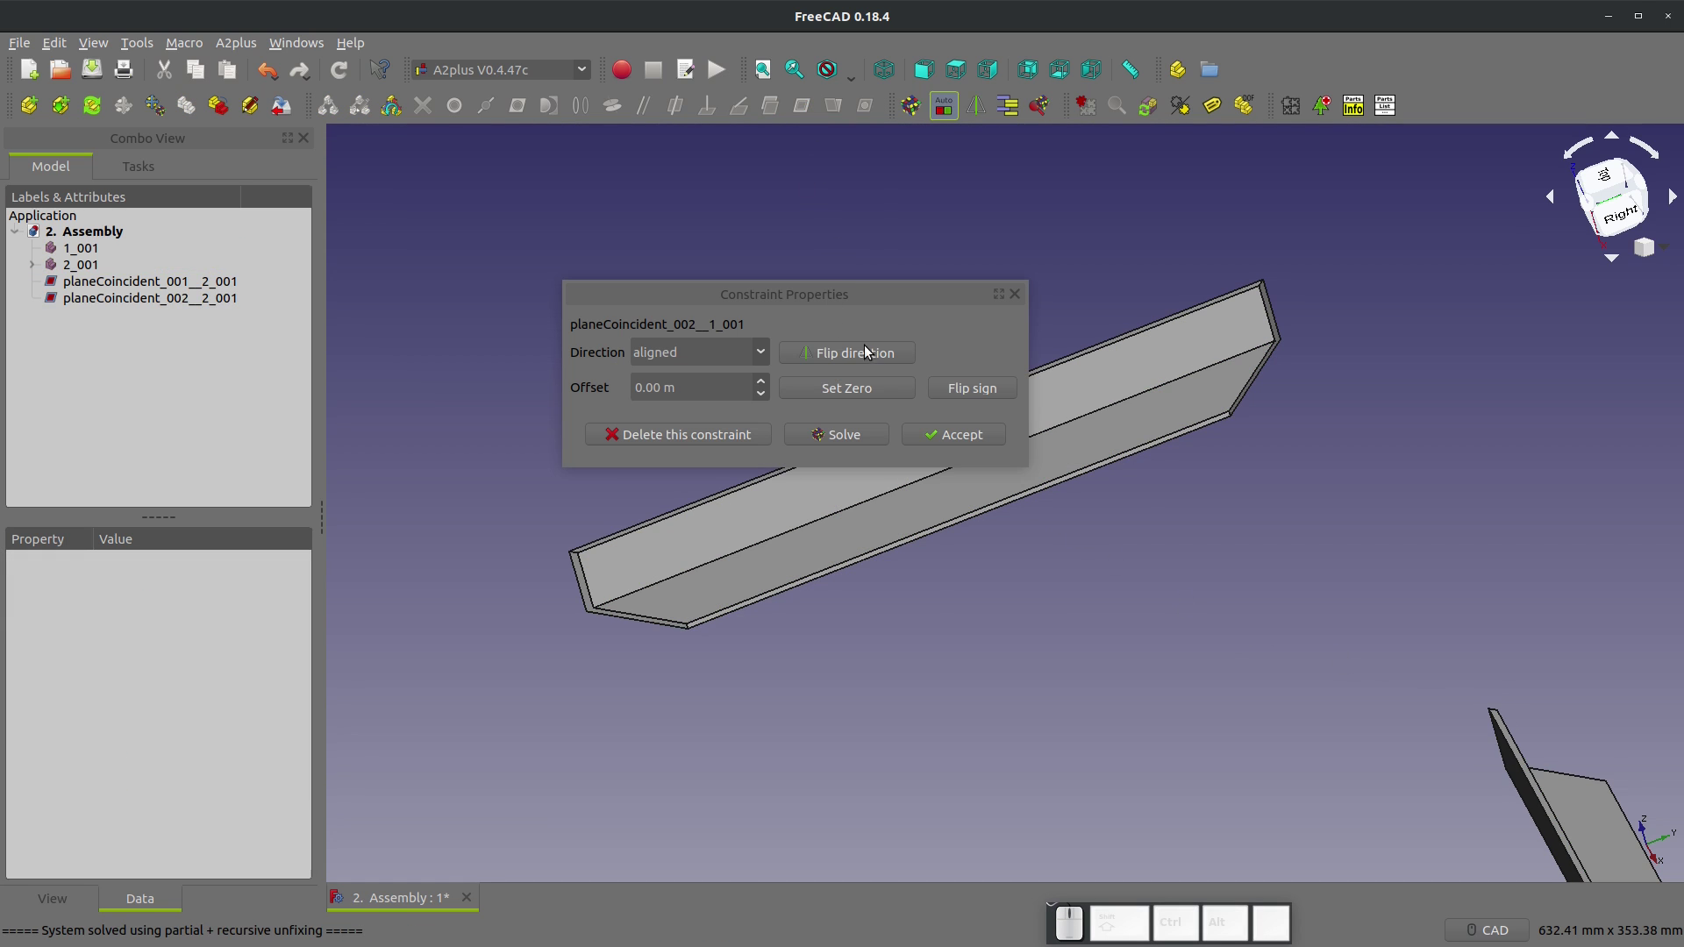
left_click(973, 446)
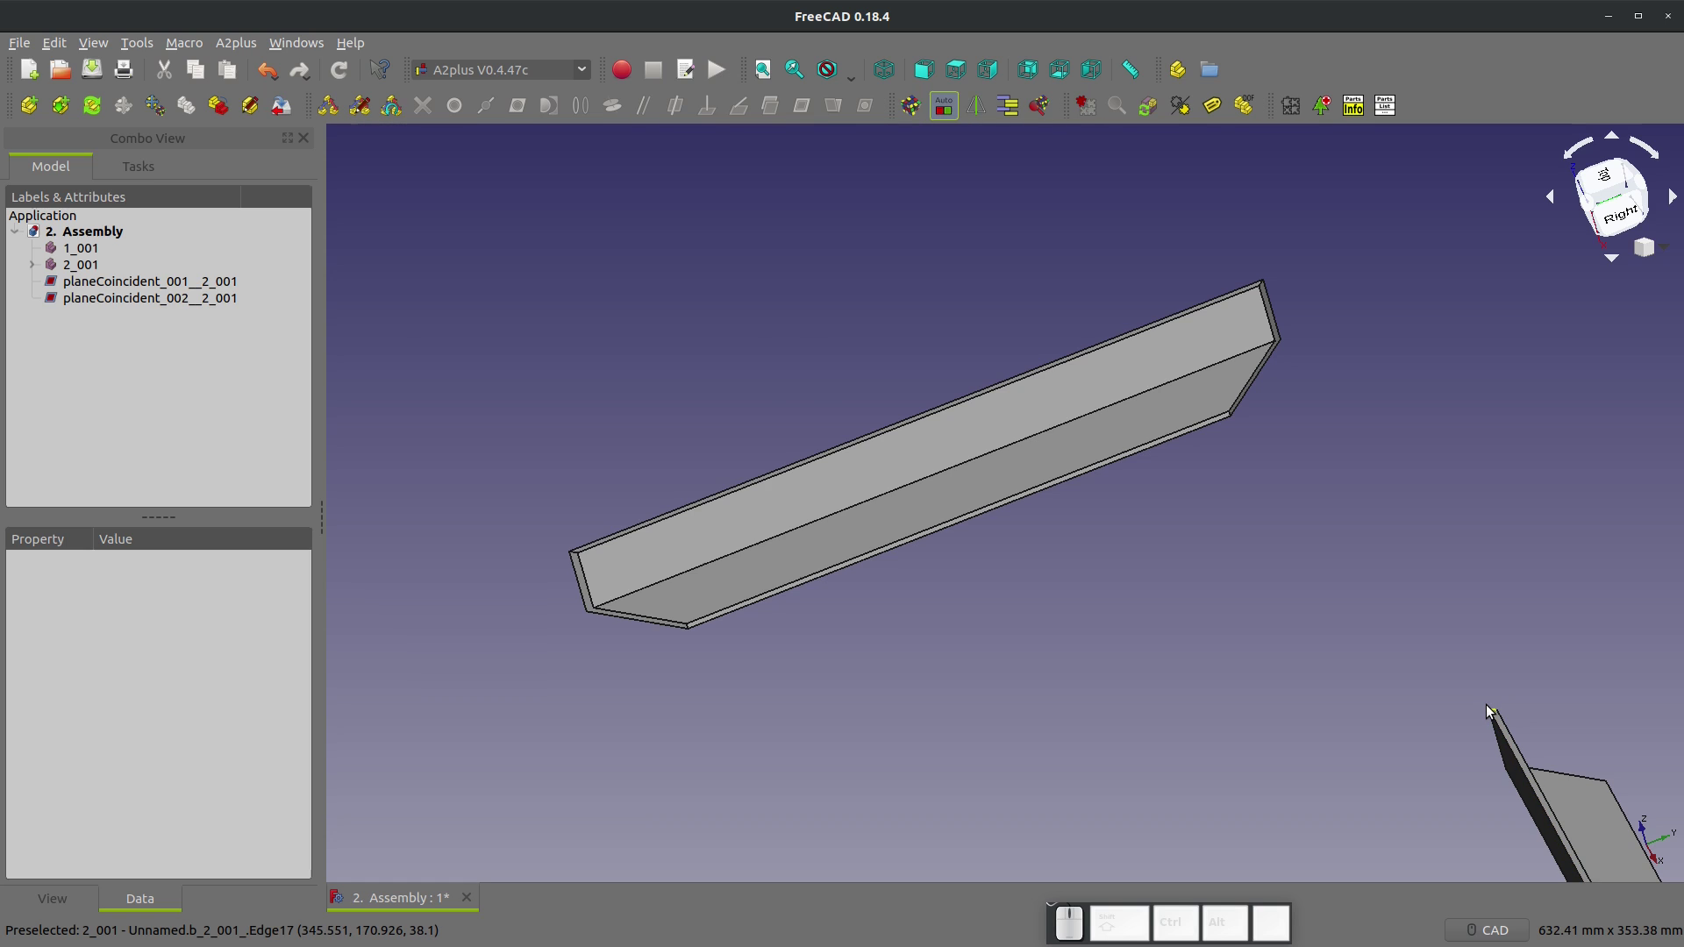
Step: Add a pointOnPlane constraint so the two angle irons meet at a corner, then inspect the joint
left_click(1490, 708)
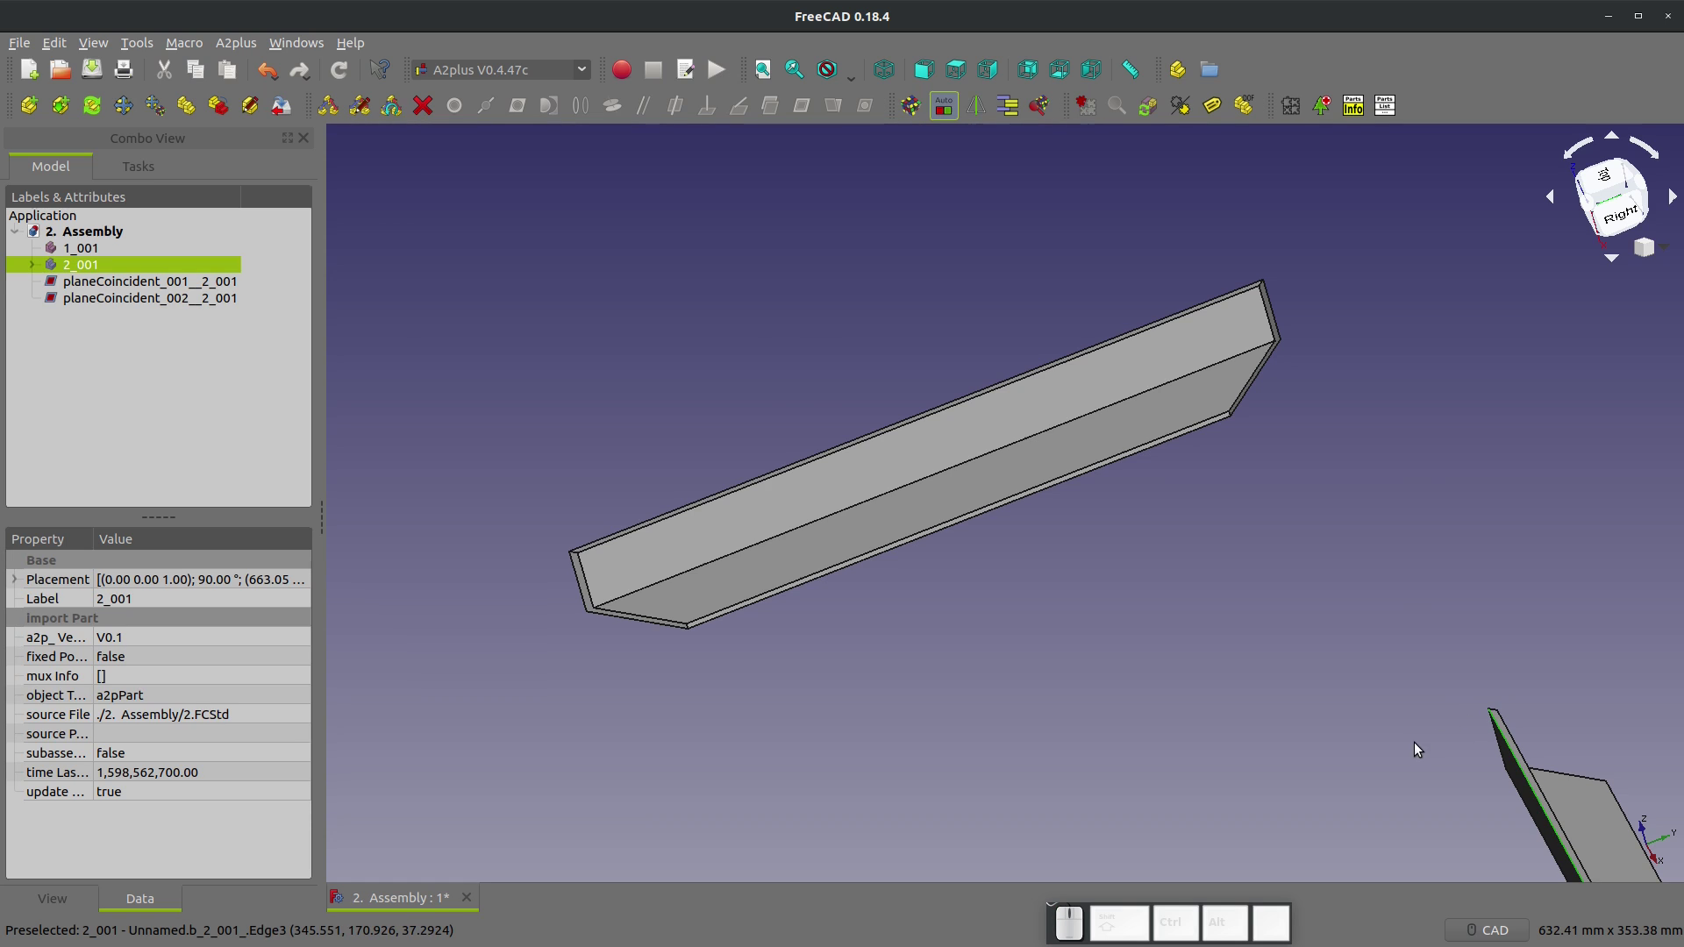
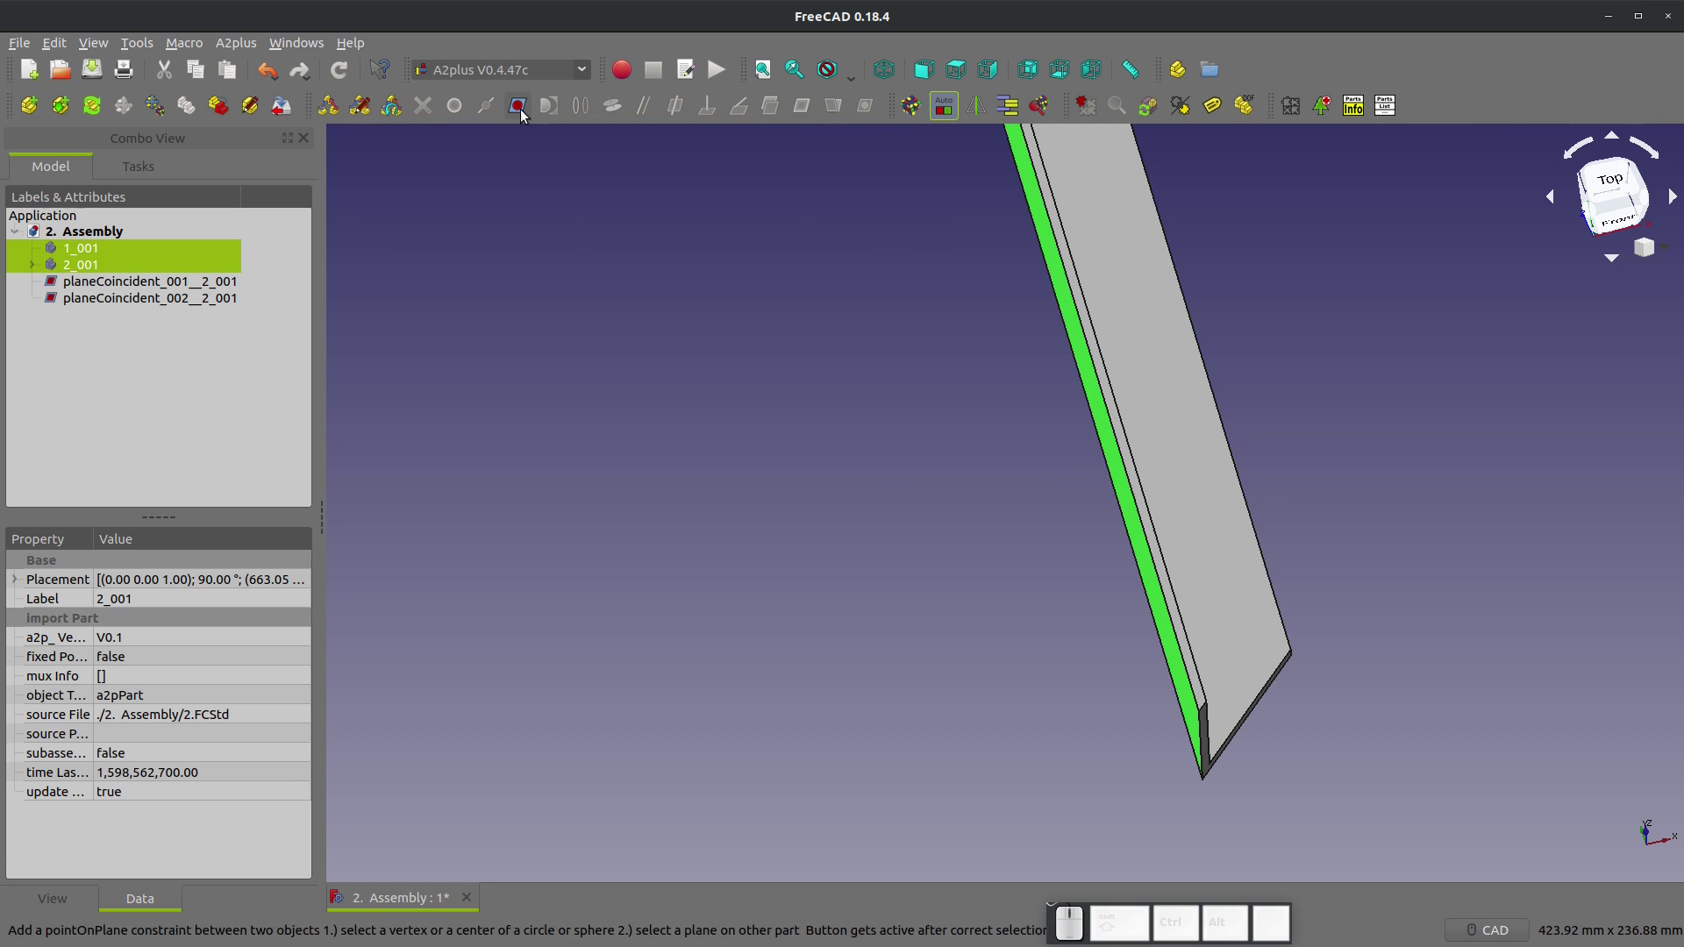
left_click(518, 113)
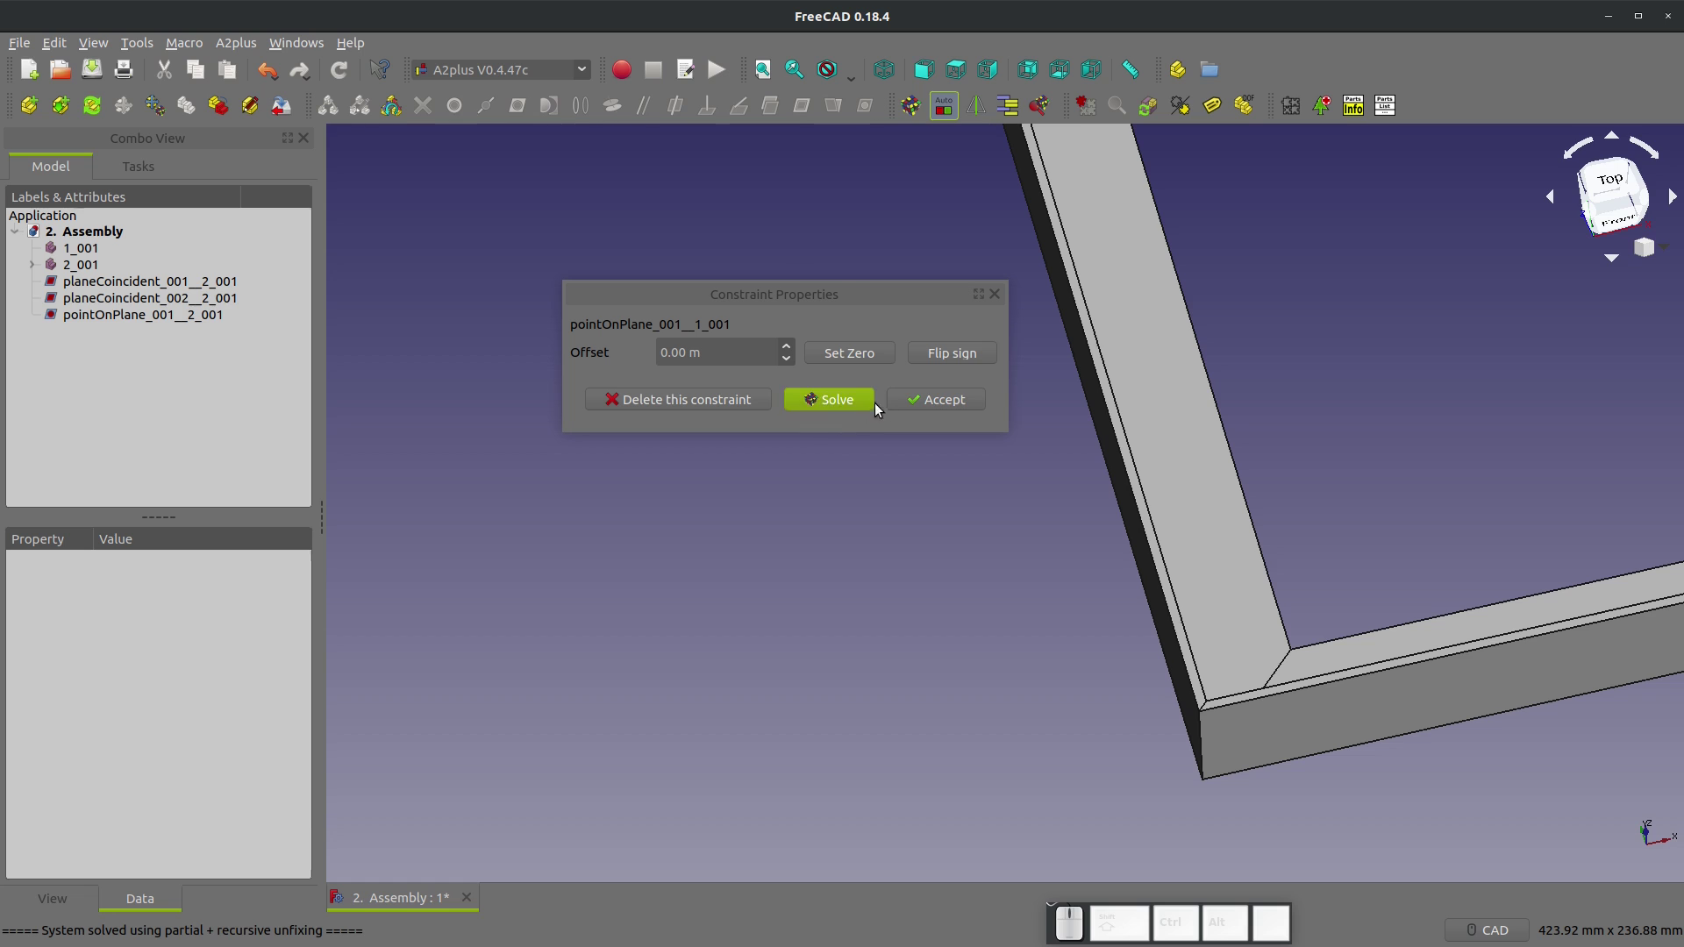
left_click(902, 402)
scroll("down", 3)
left_click_drag(985, 546, 1097, 518)
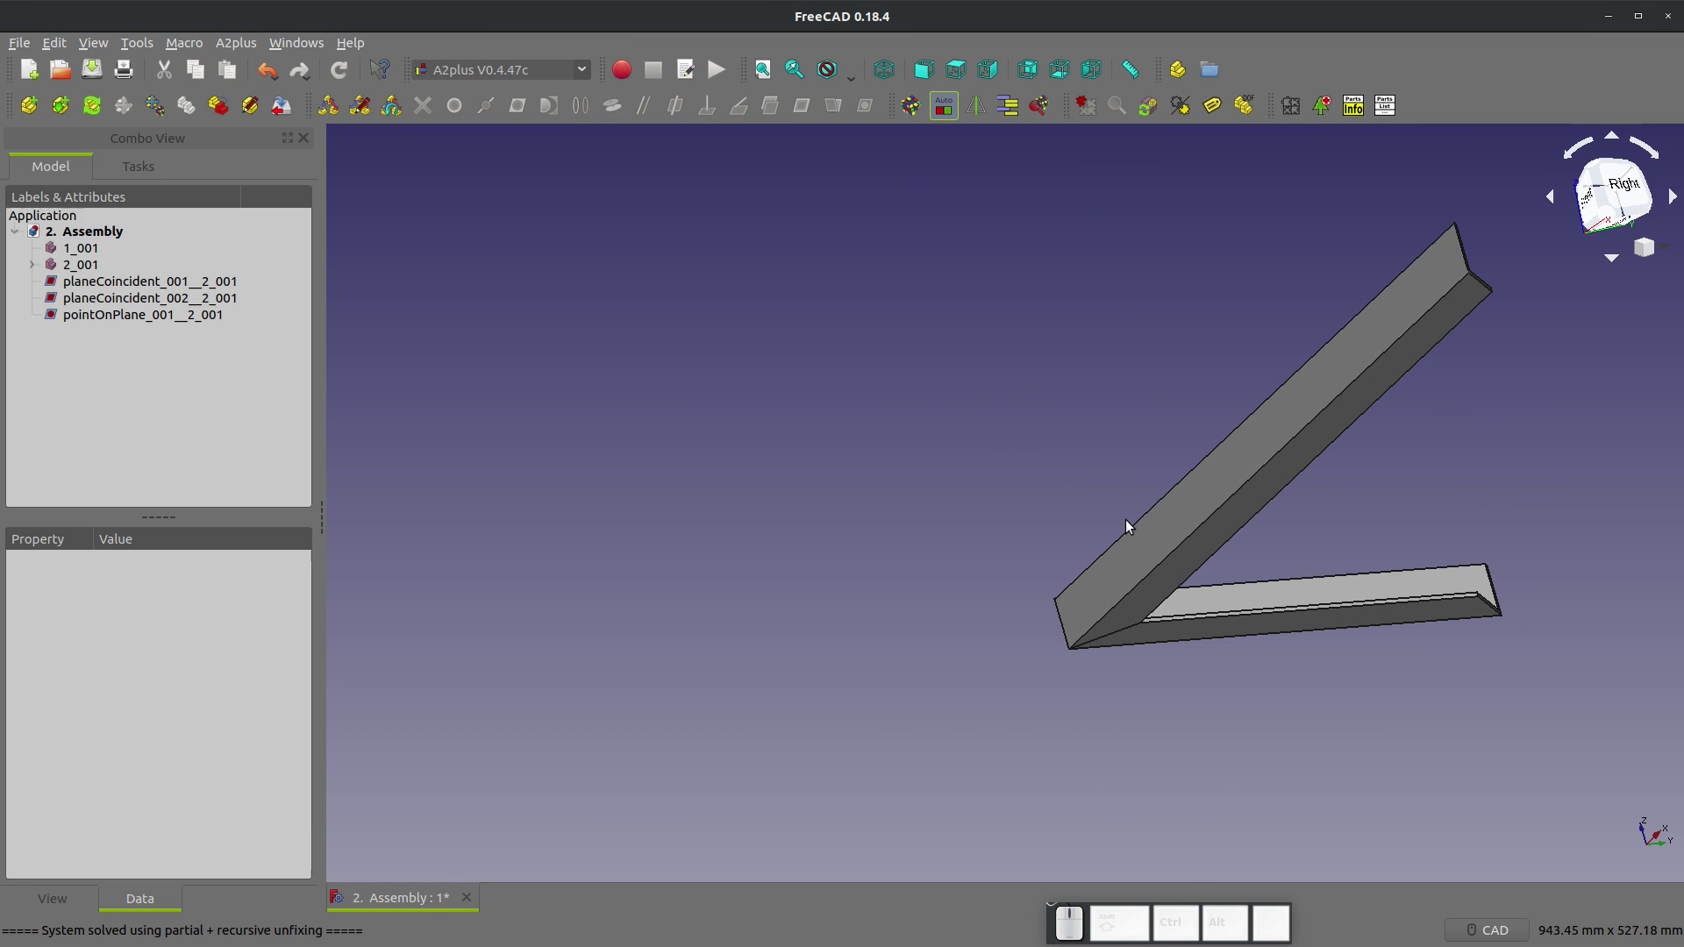
left_click_drag(1175, 537, 1114, 587)
scroll("down", 3)
scroll("up", 3)
scroll("down", 3)
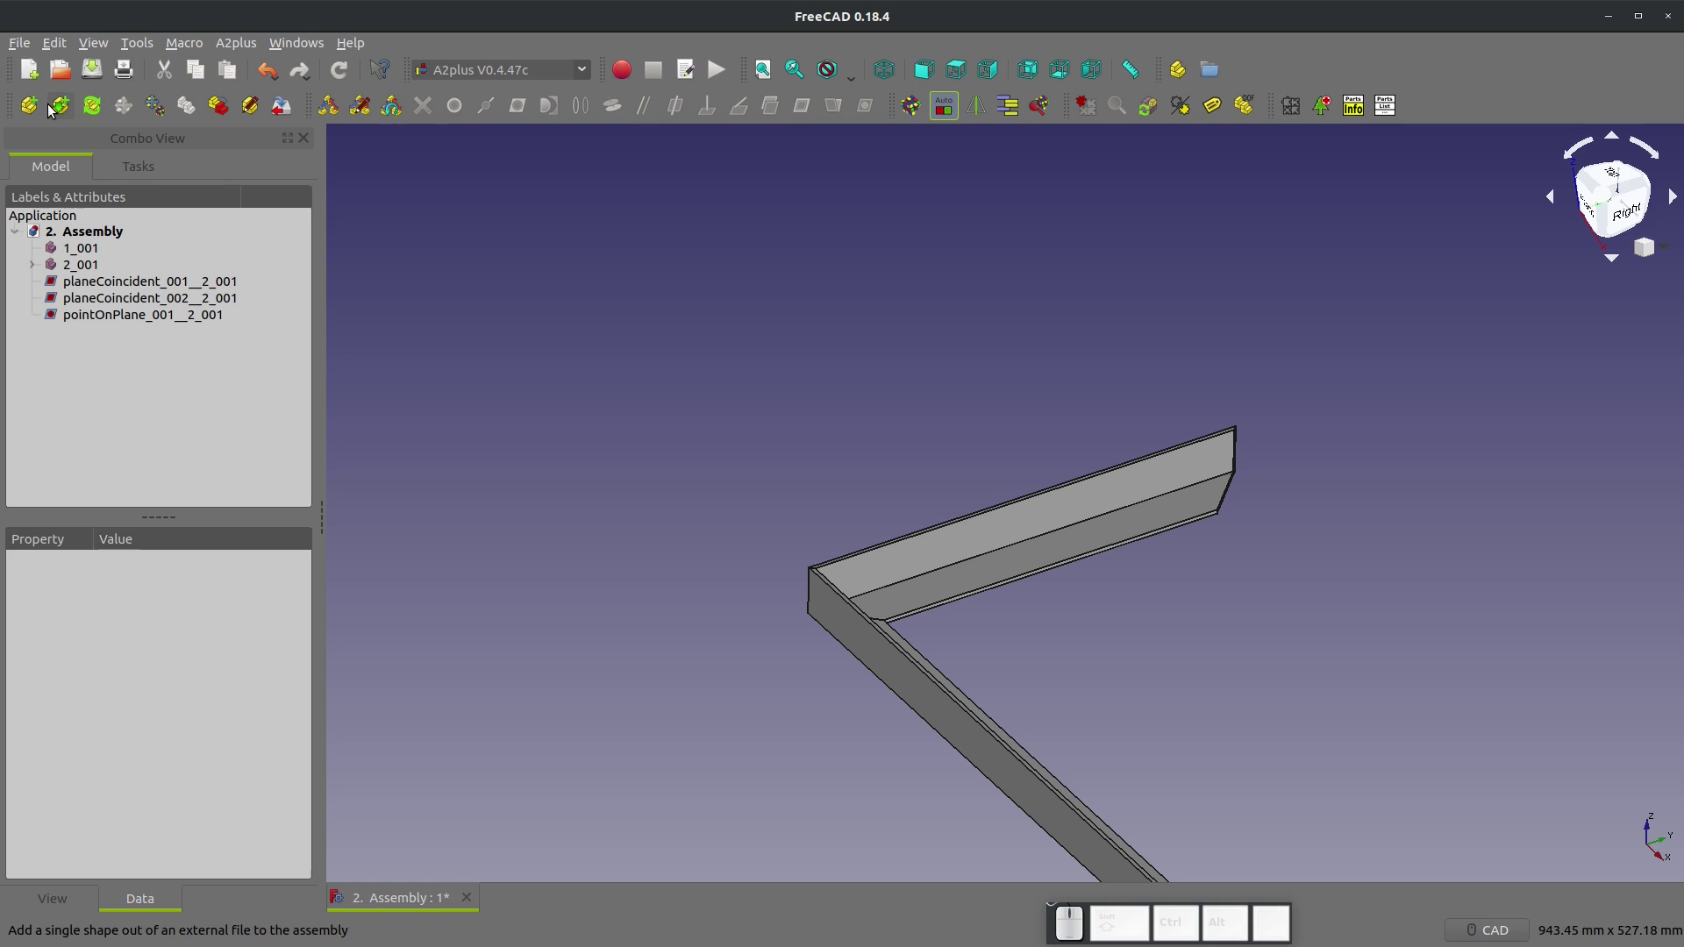
Step: Import the angle-iron part 2.FCStd with A2plus and place it in the scene
left_click(25, 107)
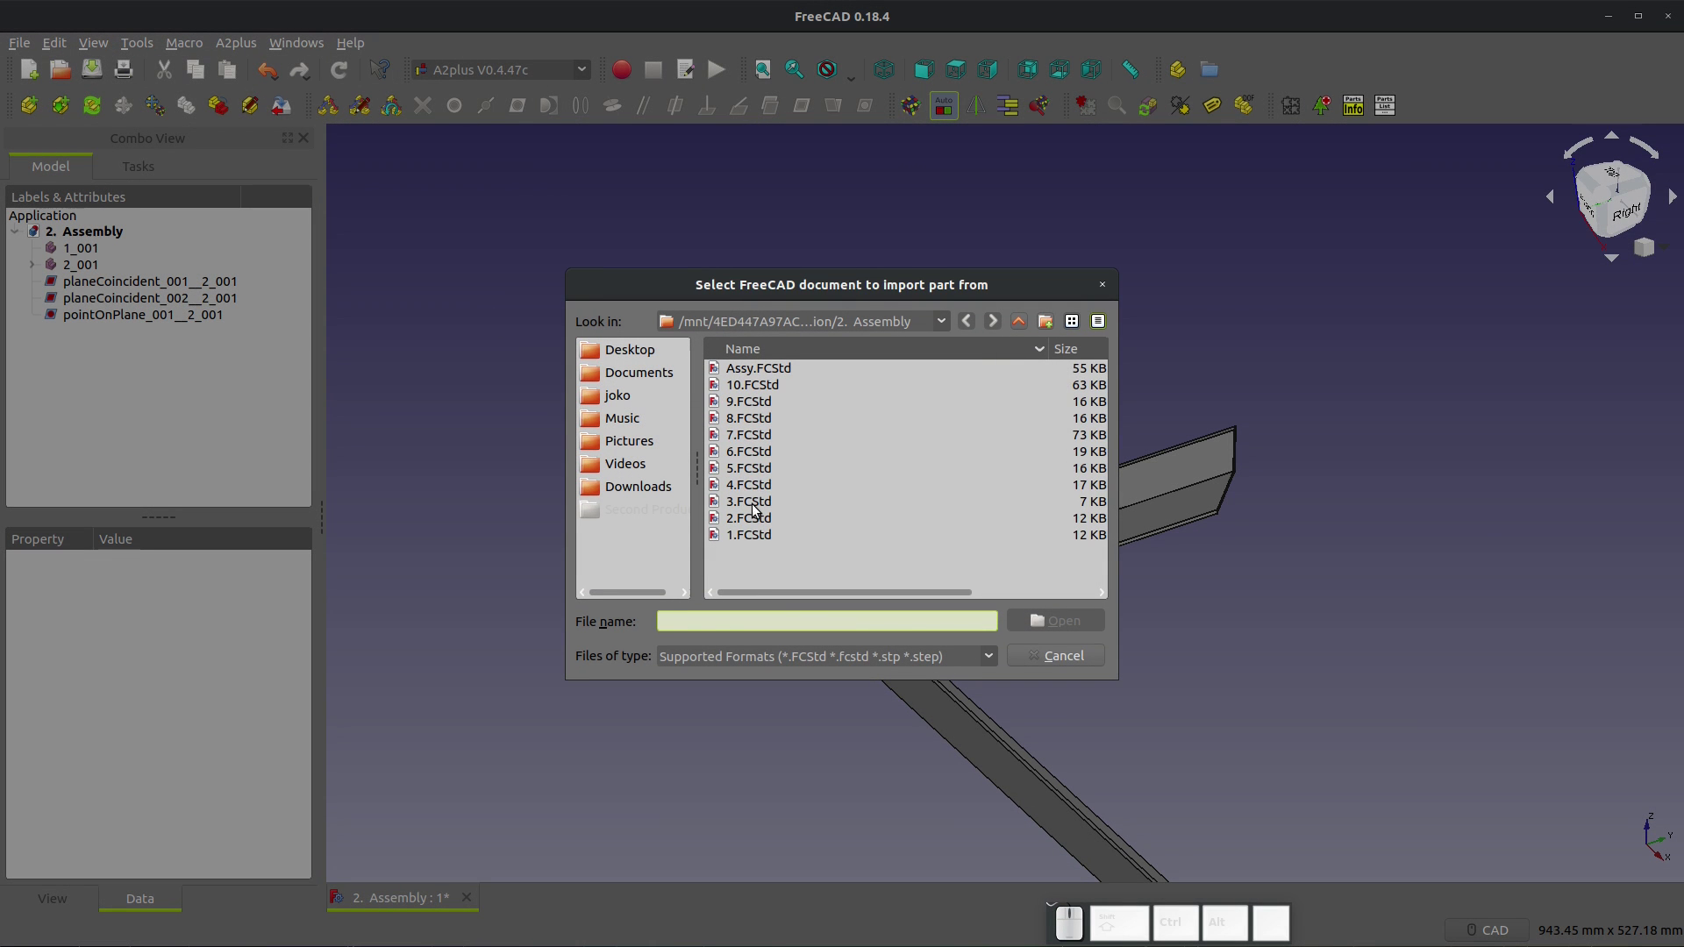
left_click(758, 521)
left_click(1605, 425)
scroll("up", 3)
left_click(746, 430)
scroll("down", 3)
Step: Constrain the new angle iron to the frame with two planeCoincident constraints
left_click(699, 576)
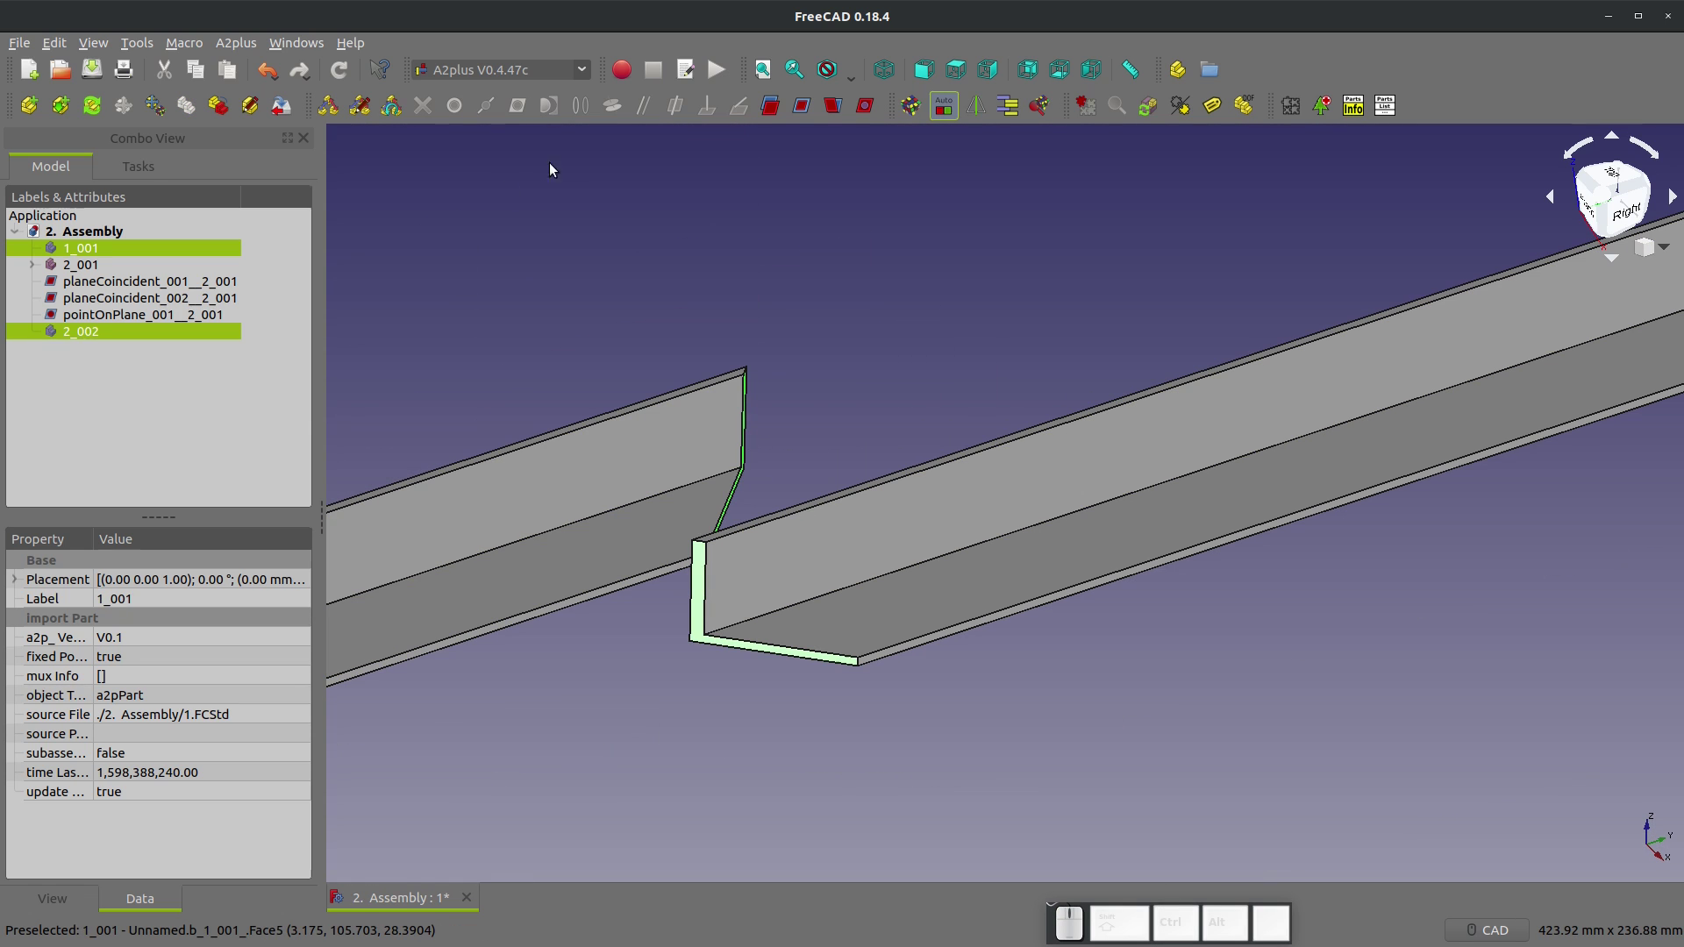
left_click(810, 105)
left_click(958, 438)
left_click(636, 702)
left_click(476, 611)
left_click(801, 105)
left_click(942, 433)
scroll("down", 3)
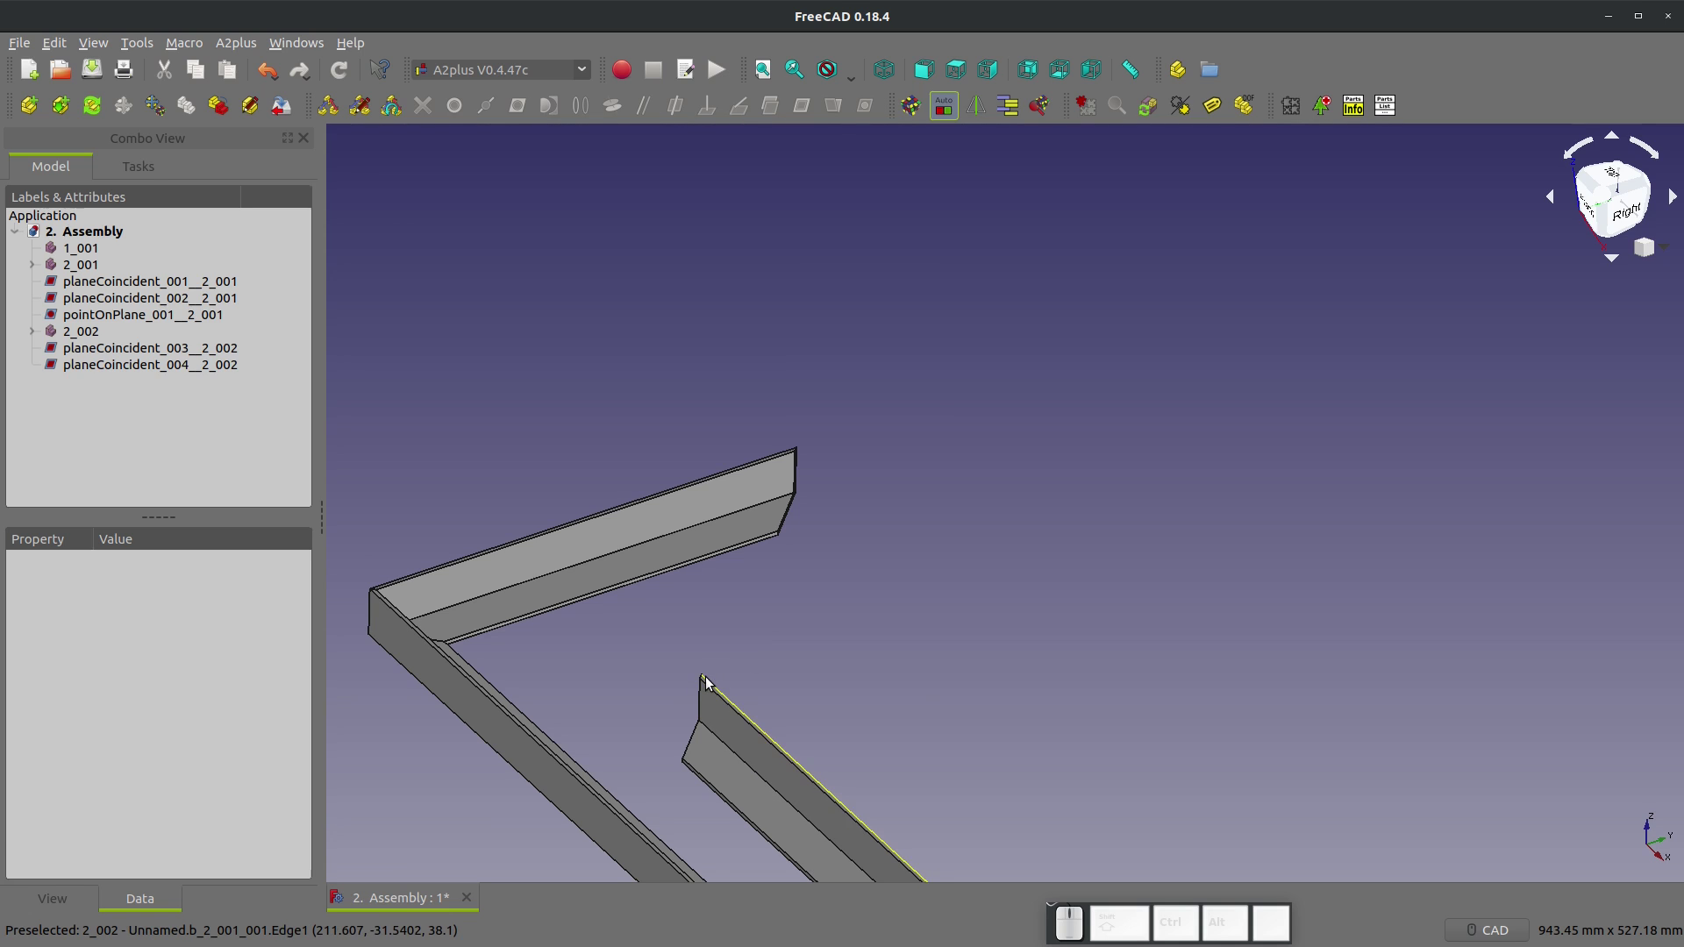
scroll("up", 3)
Step: Add a pointOnPlane constraint fixing the third side, then hide the DOF labels
left_click(678, 654)
scroll("down", 3)
left_click_drag(724, 662, 989, 614)
left_click(915, 622)
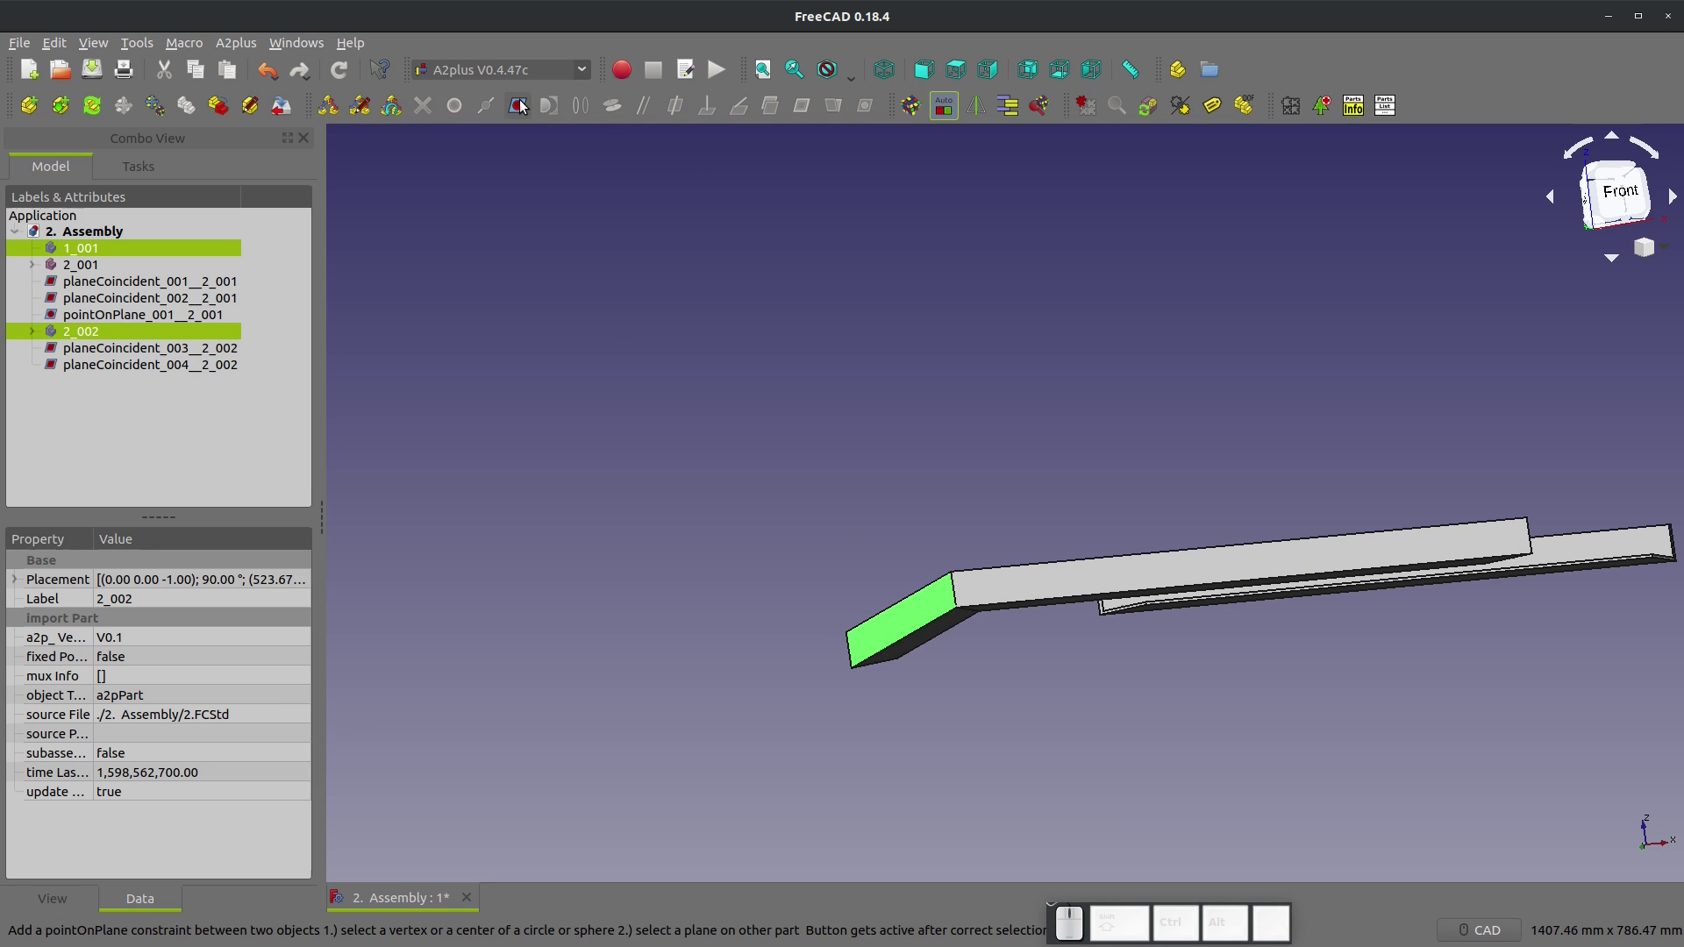
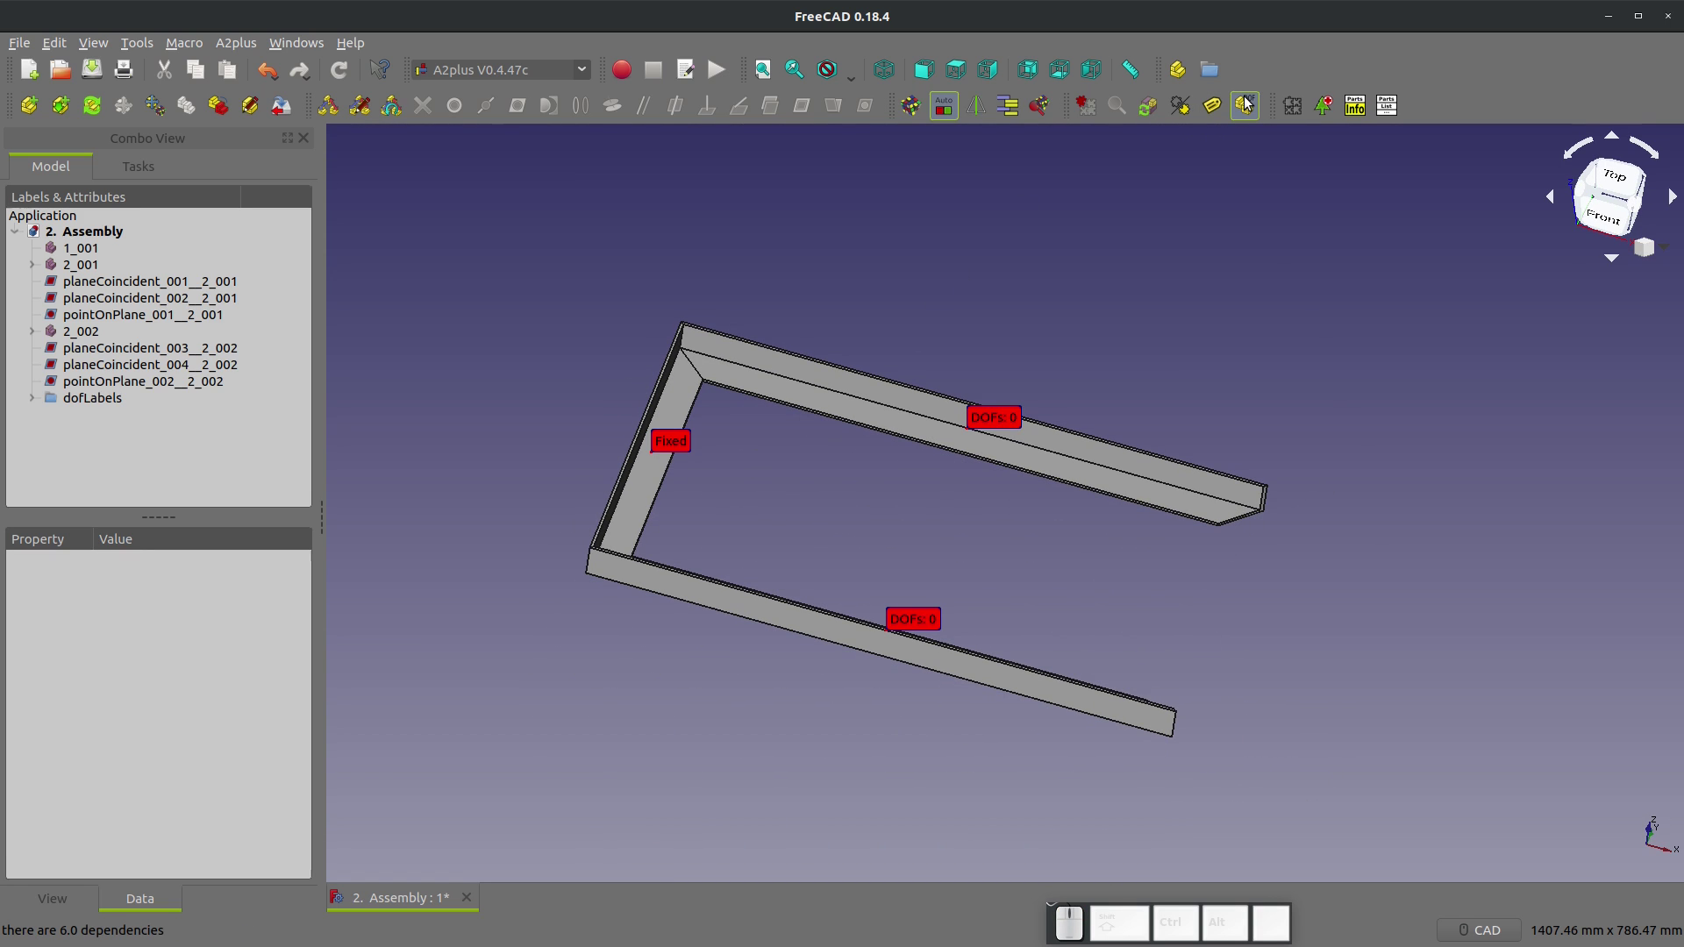
left_click(1249, 101)
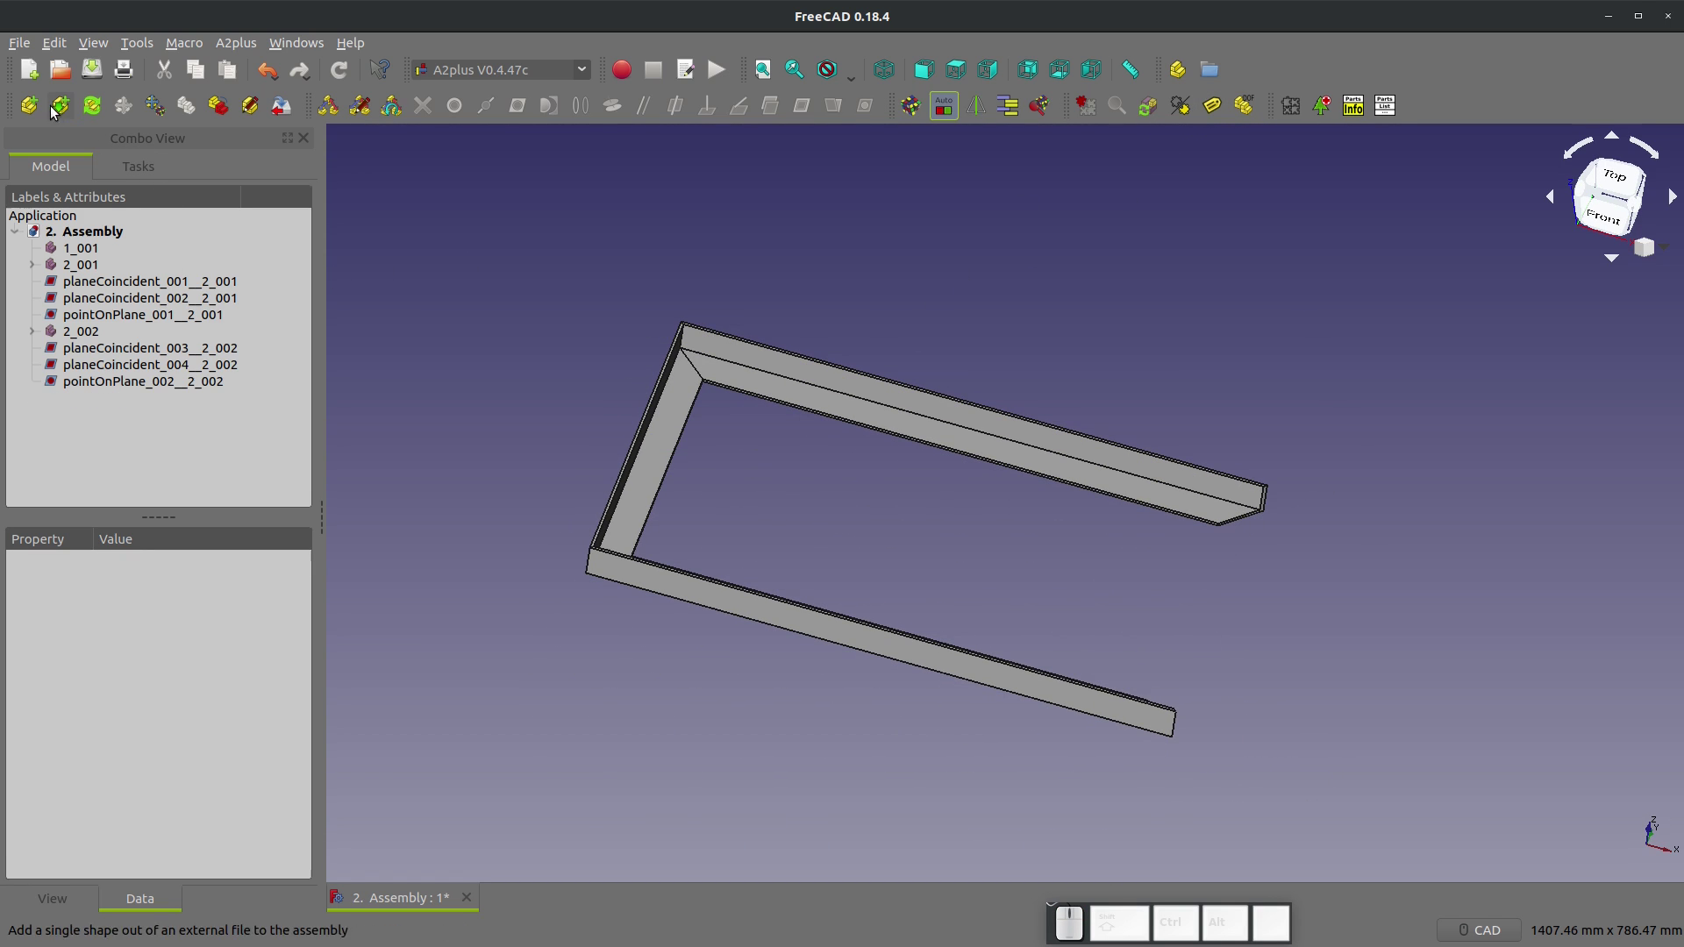
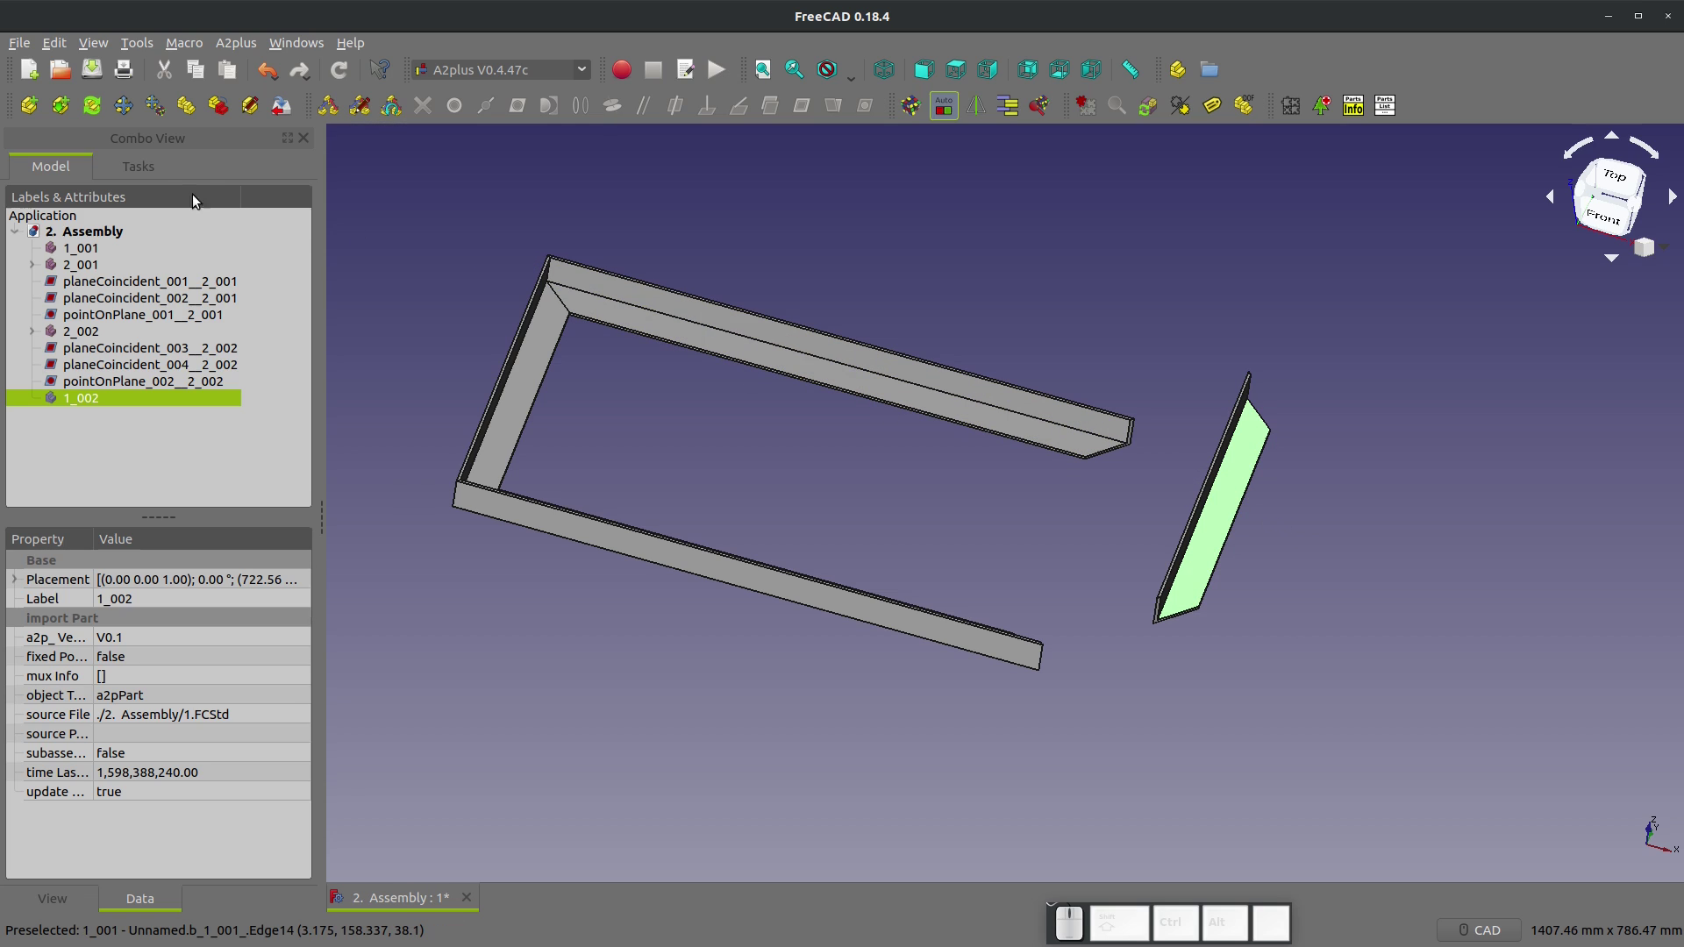
Step: Rotate the imported short angle iron 1.FCStd upright with the A2plus Move tool
left_click(120, 115)
left_click_drag(1306, 458, 1315, 409)
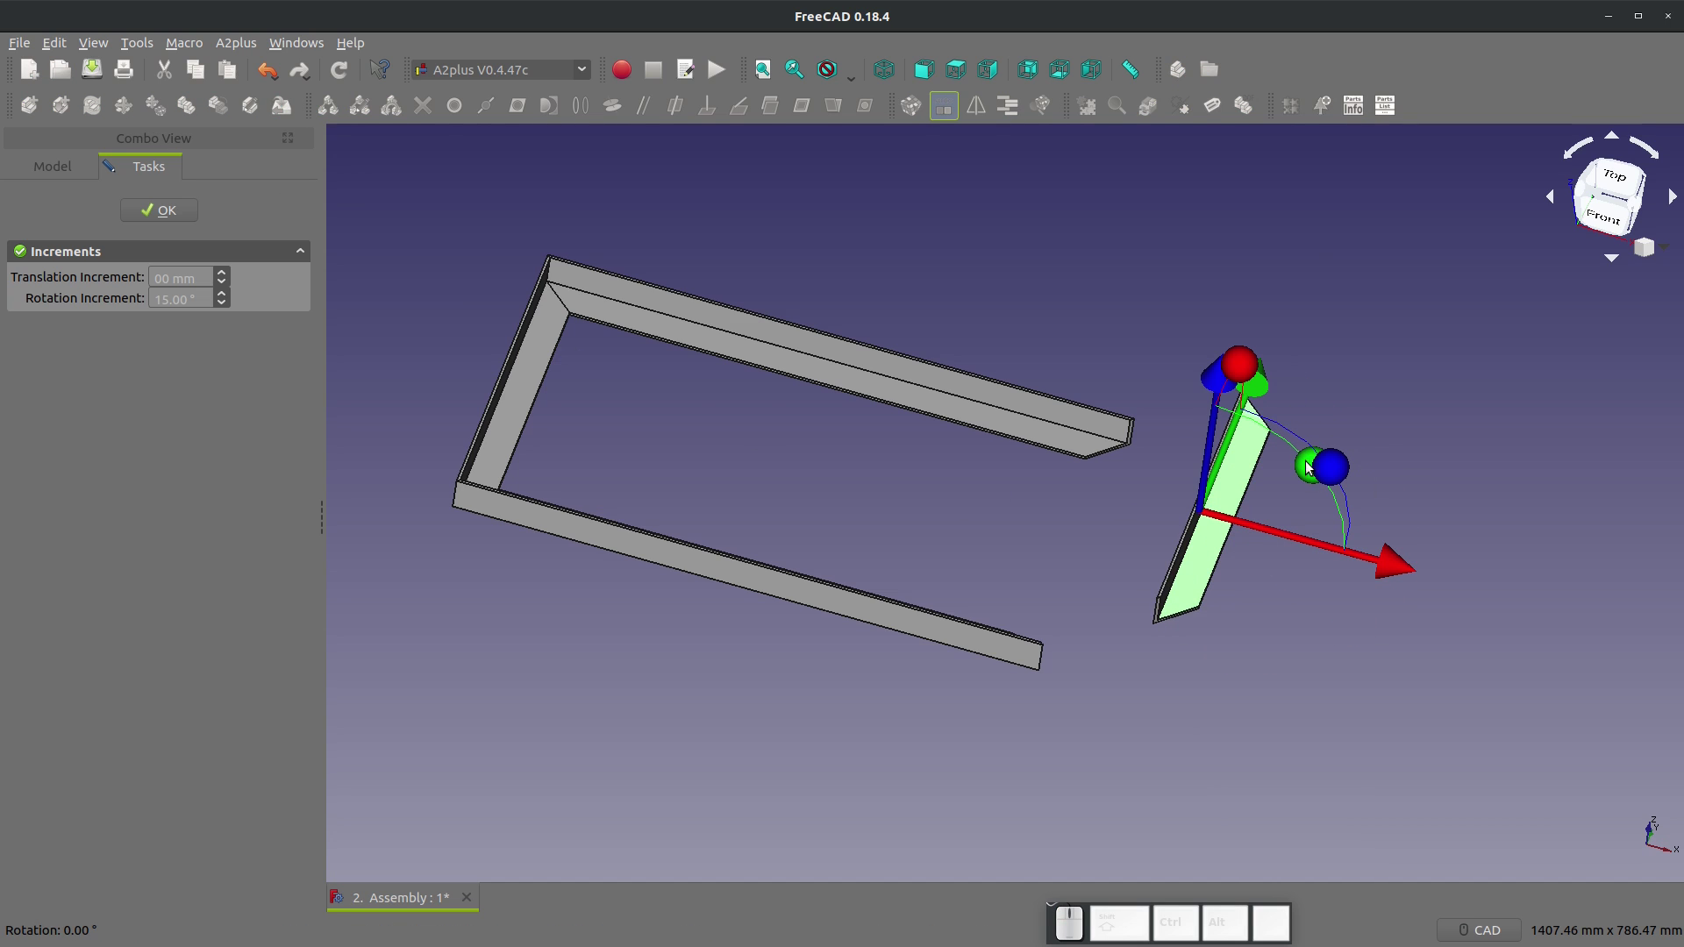
left_click_drag(1344, 471, 735, 400)
left_click(202, 225)
scroll("up", 3)
scroll("up", 3)
Step: Make a face of the short piece coincident with the matching frame face
left_click(1247, 497)
scroll("up", 3)
left_click(627, 647)
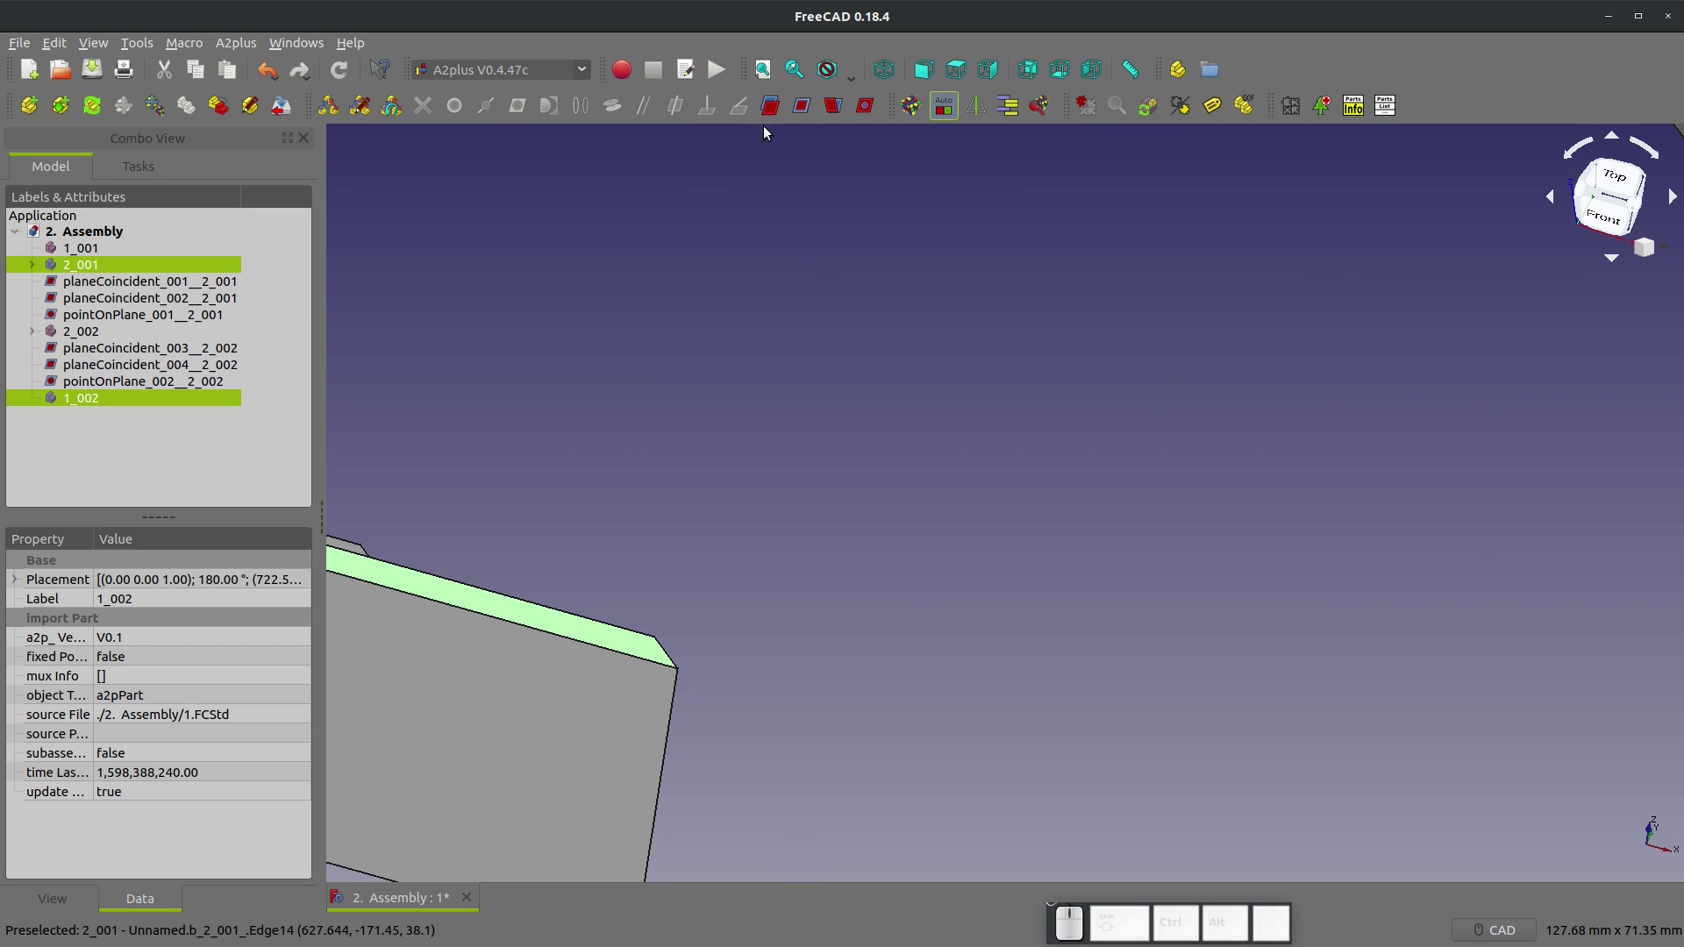
left_click(806, 114)
scroll("down", 3)
left_click(966, 442)
scroll("up", 3)
scroll("down", 3)
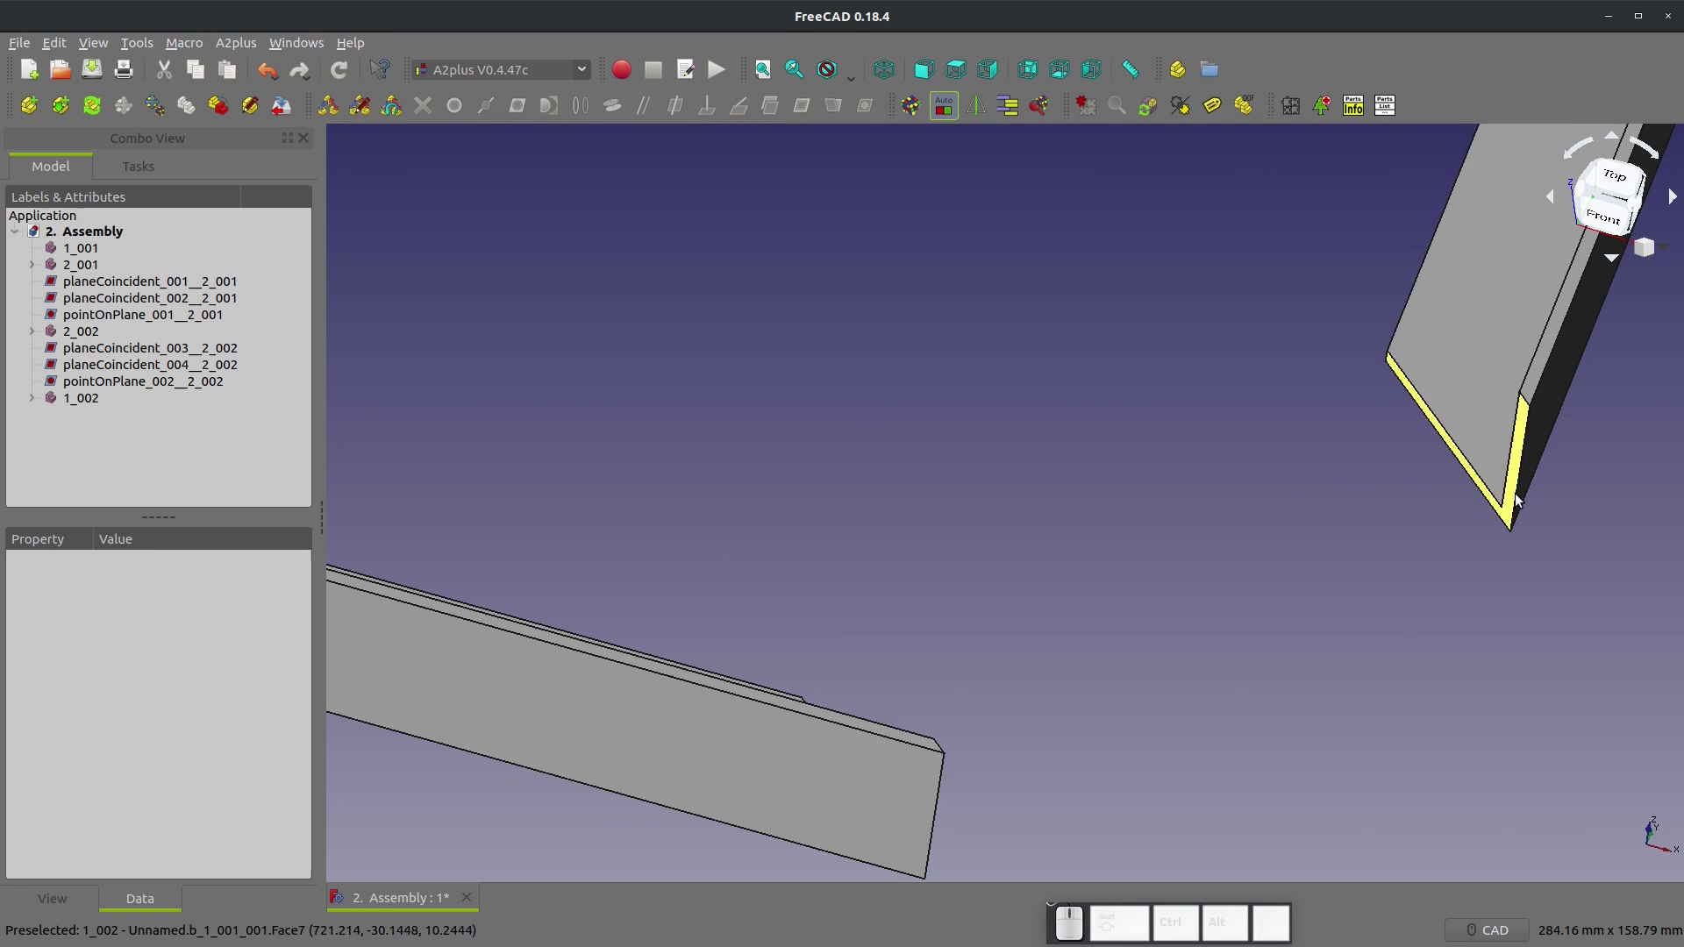
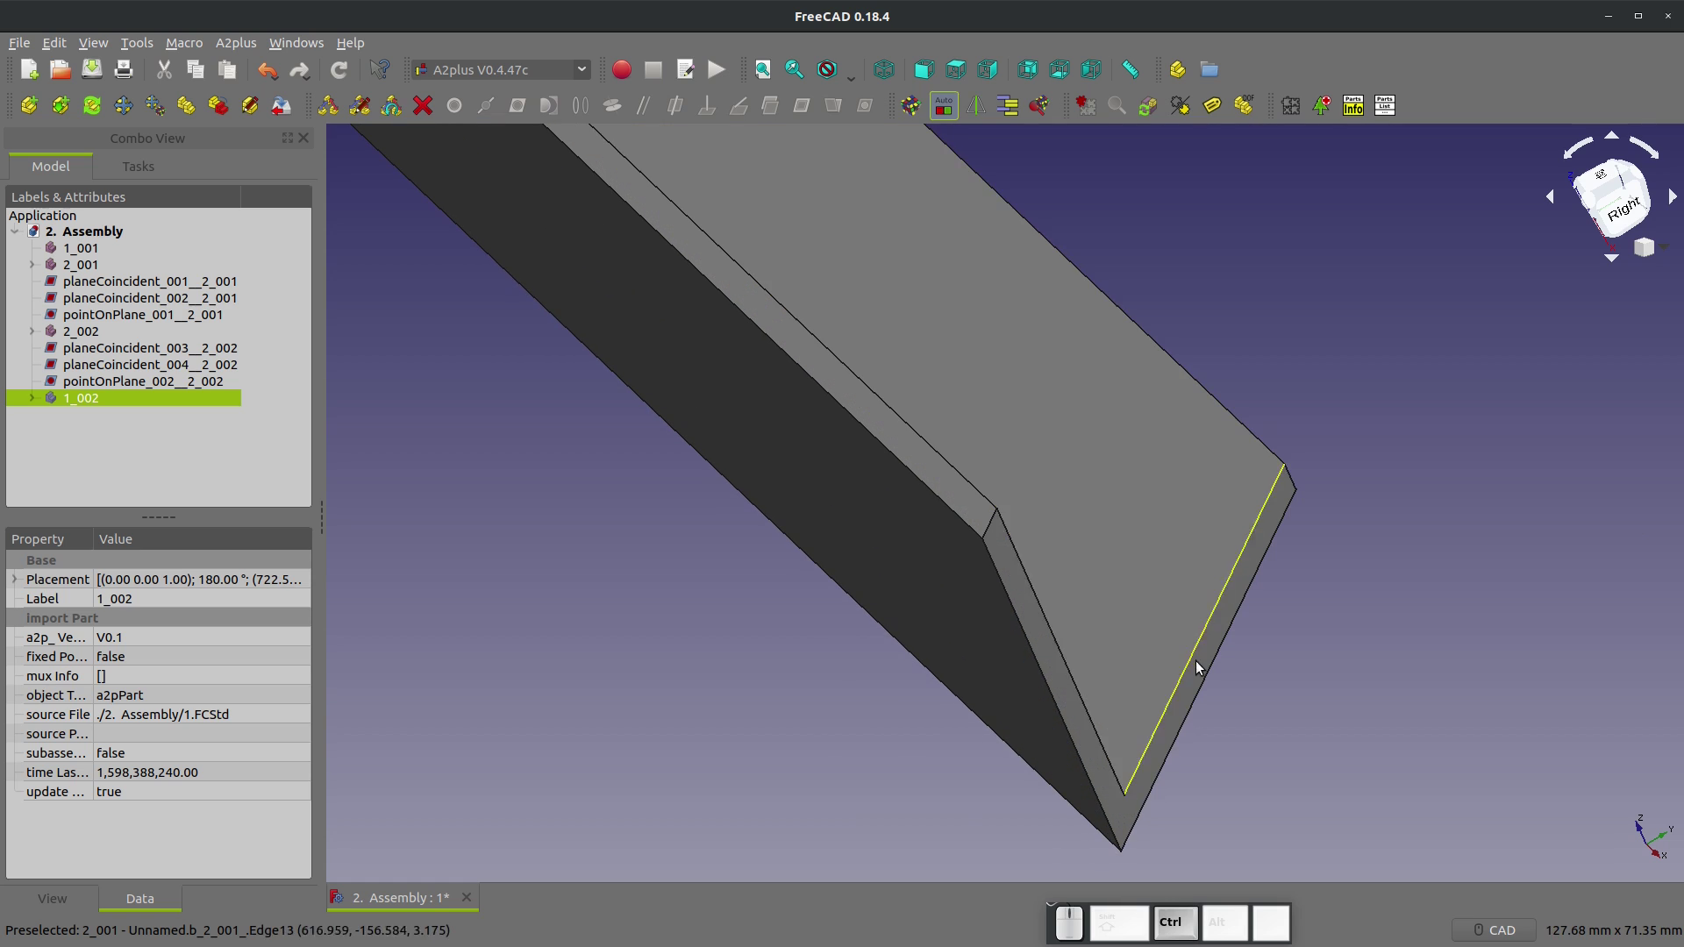
Step: Constrain an edge of the short piece to the matching frame edge
left_click(1203, 667)
left_click(802, 109)
scroll("down", 3)
left_click(990, 441)
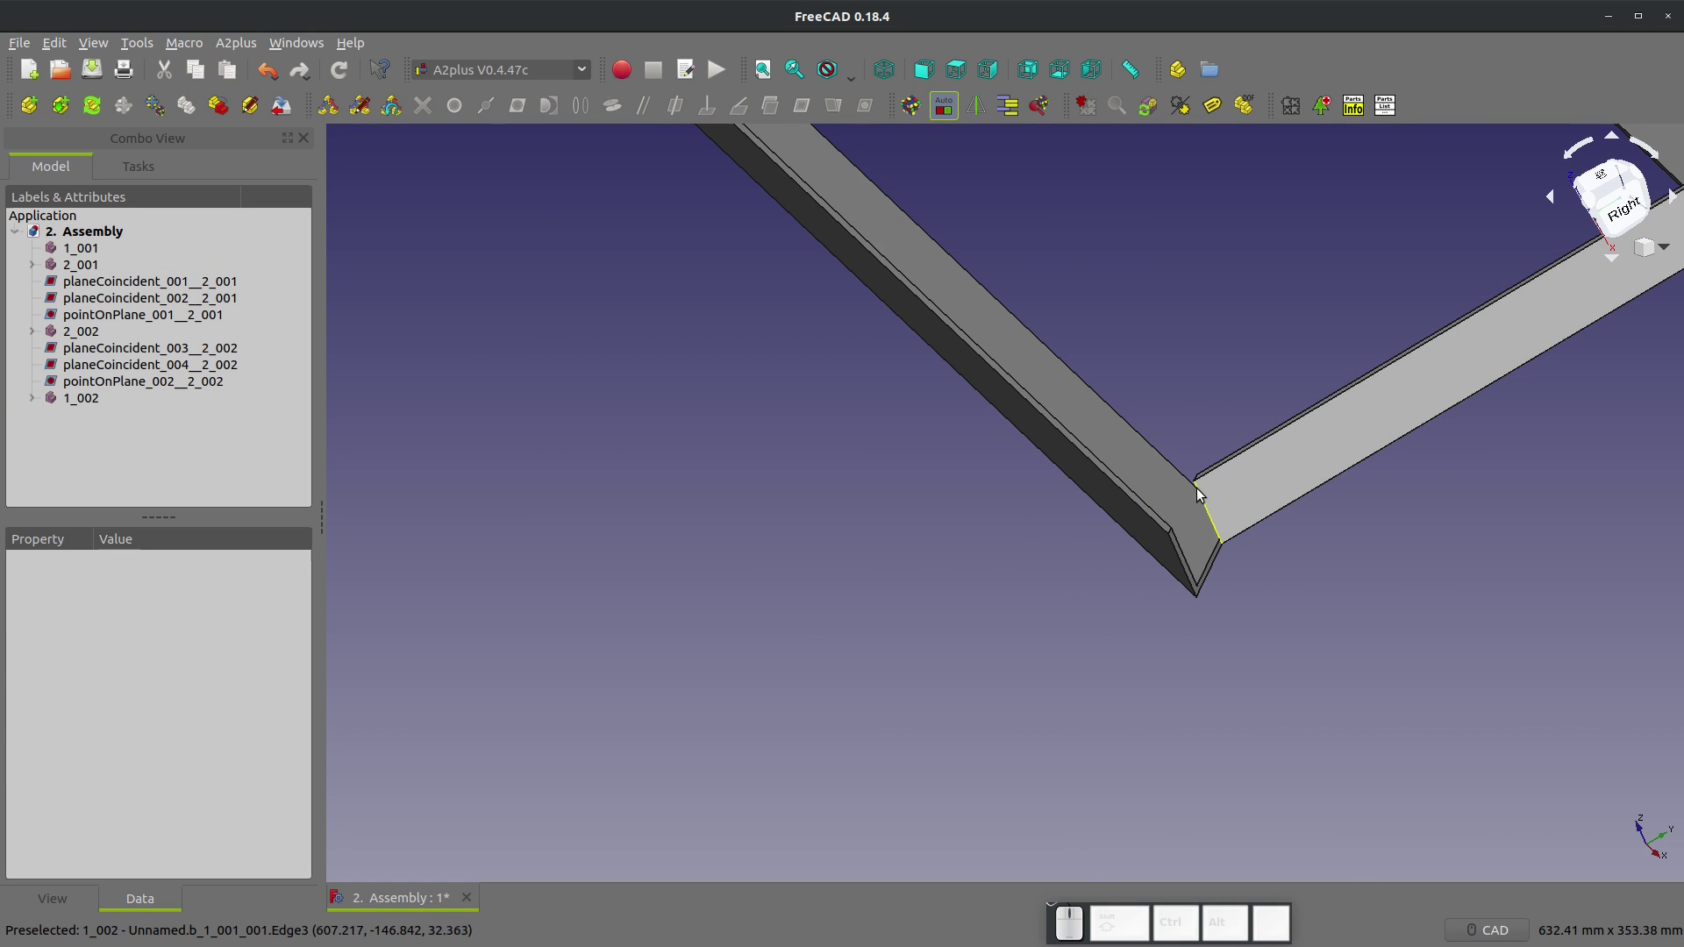
left_click(1197, 477)
Step: Add a final face constraint closing the rectangular frame and verify zero degrees of freedom
left_click(1170, 541)
left_click(522, 114)
left_click(935, 399)
scroll("down", 3)
scroll("up", 3)
left_click_drag(1025, 448, 1271, 214)
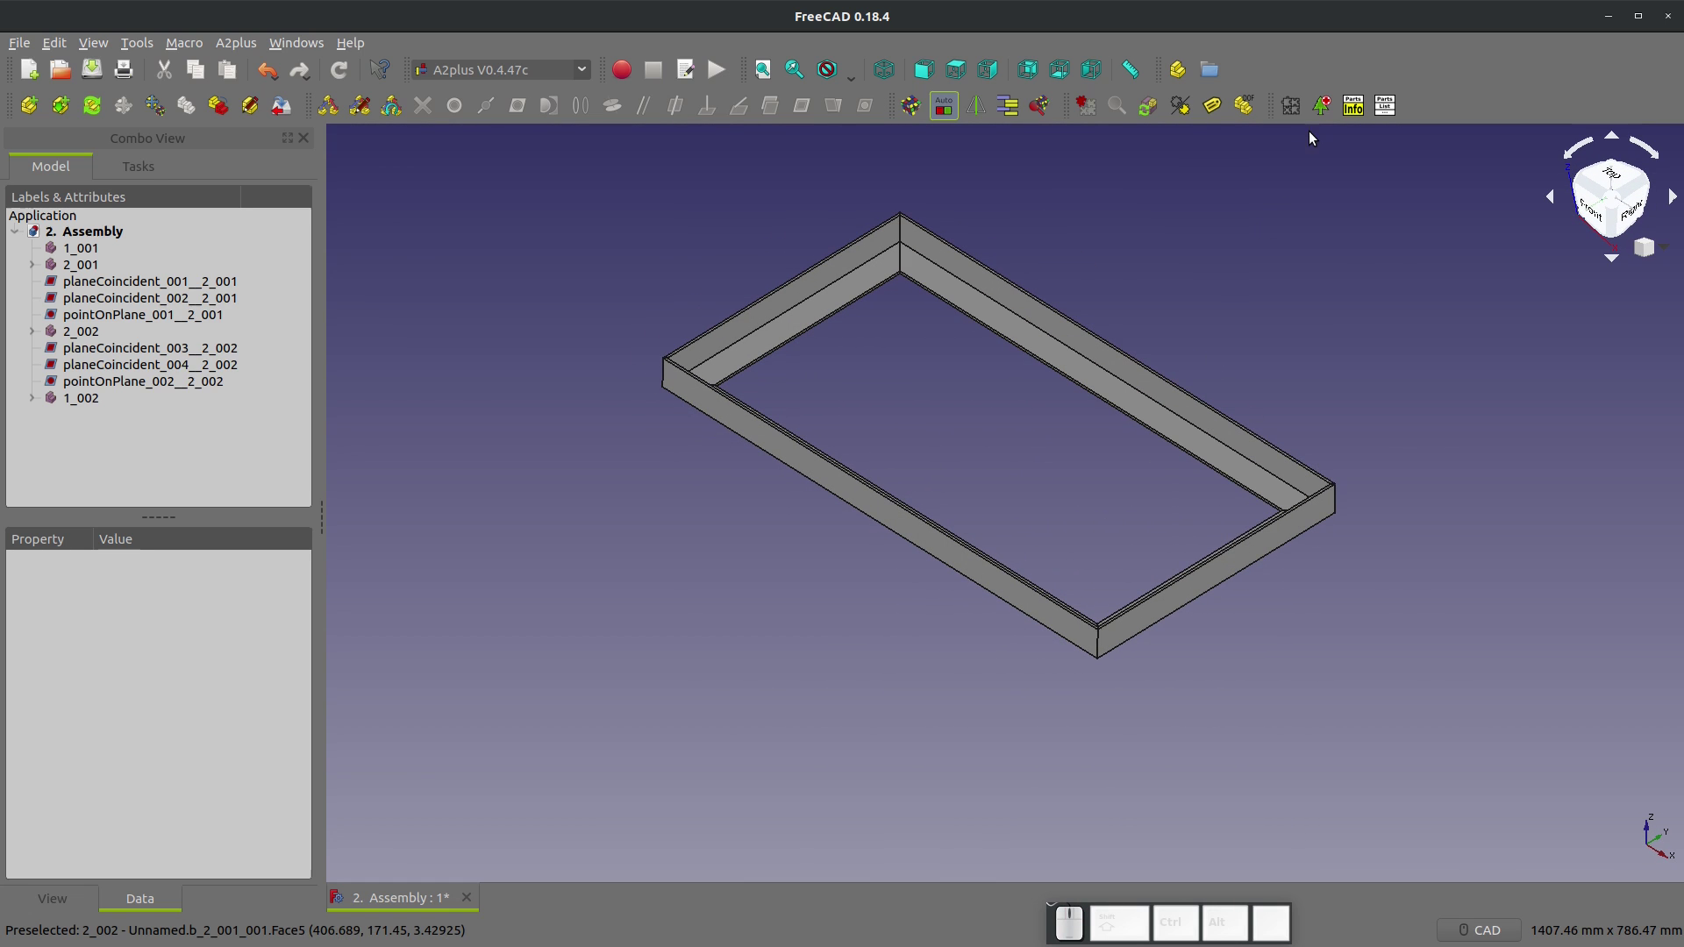
left_click(1246, 105)
left_click(1246, 106)
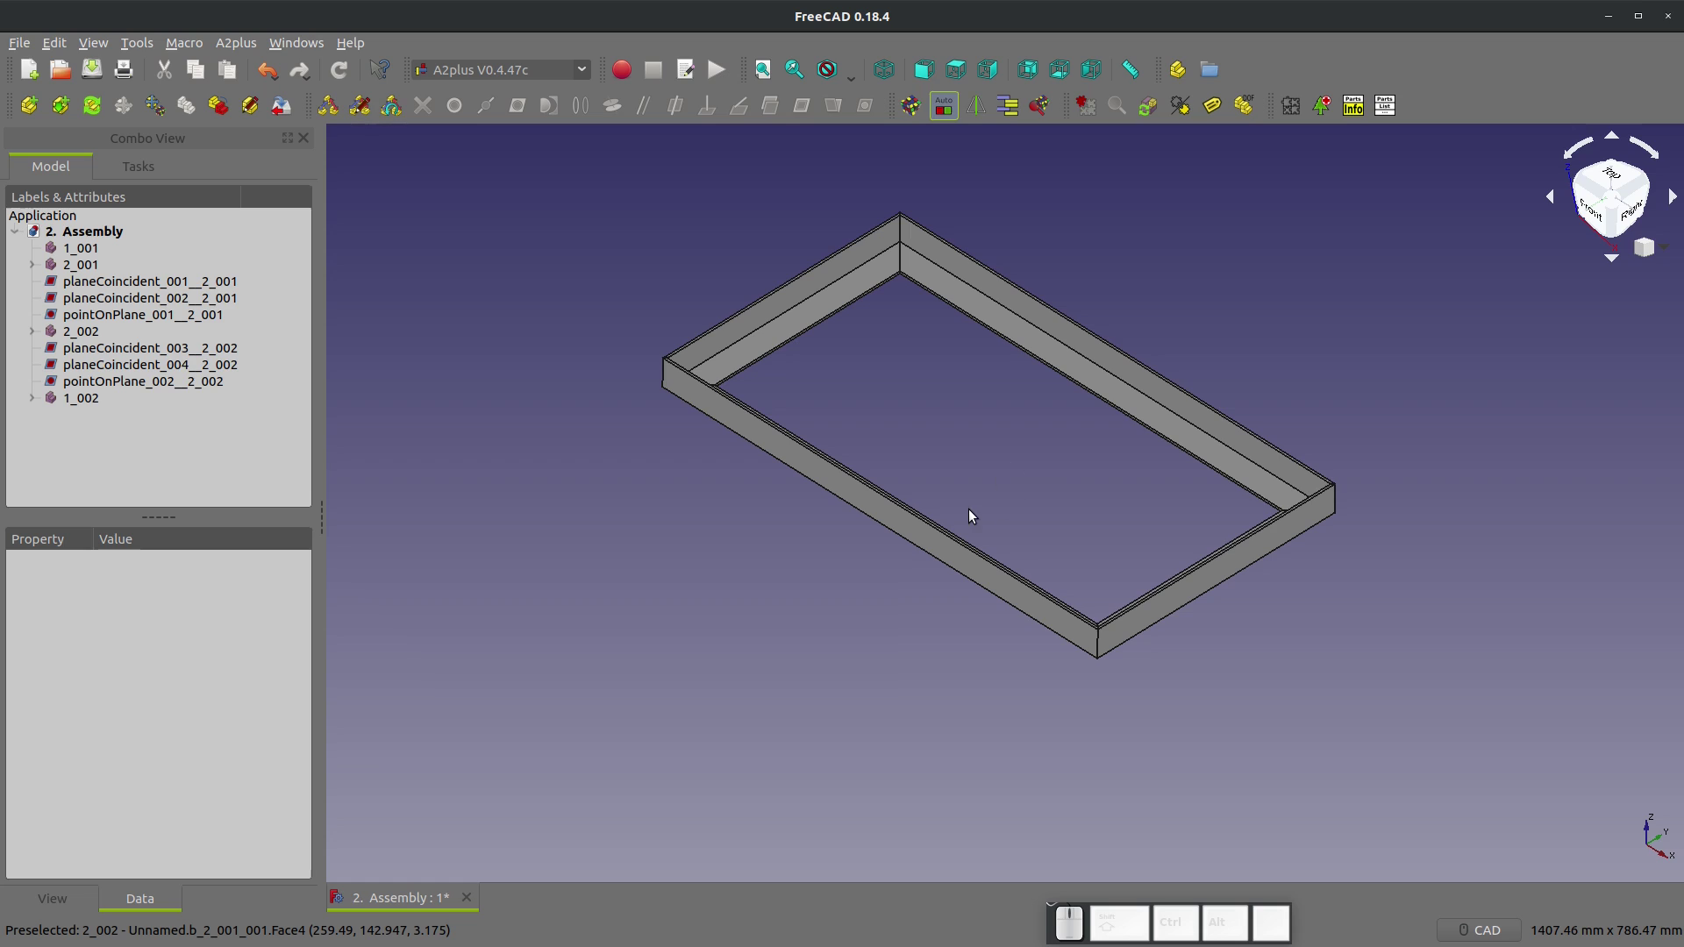
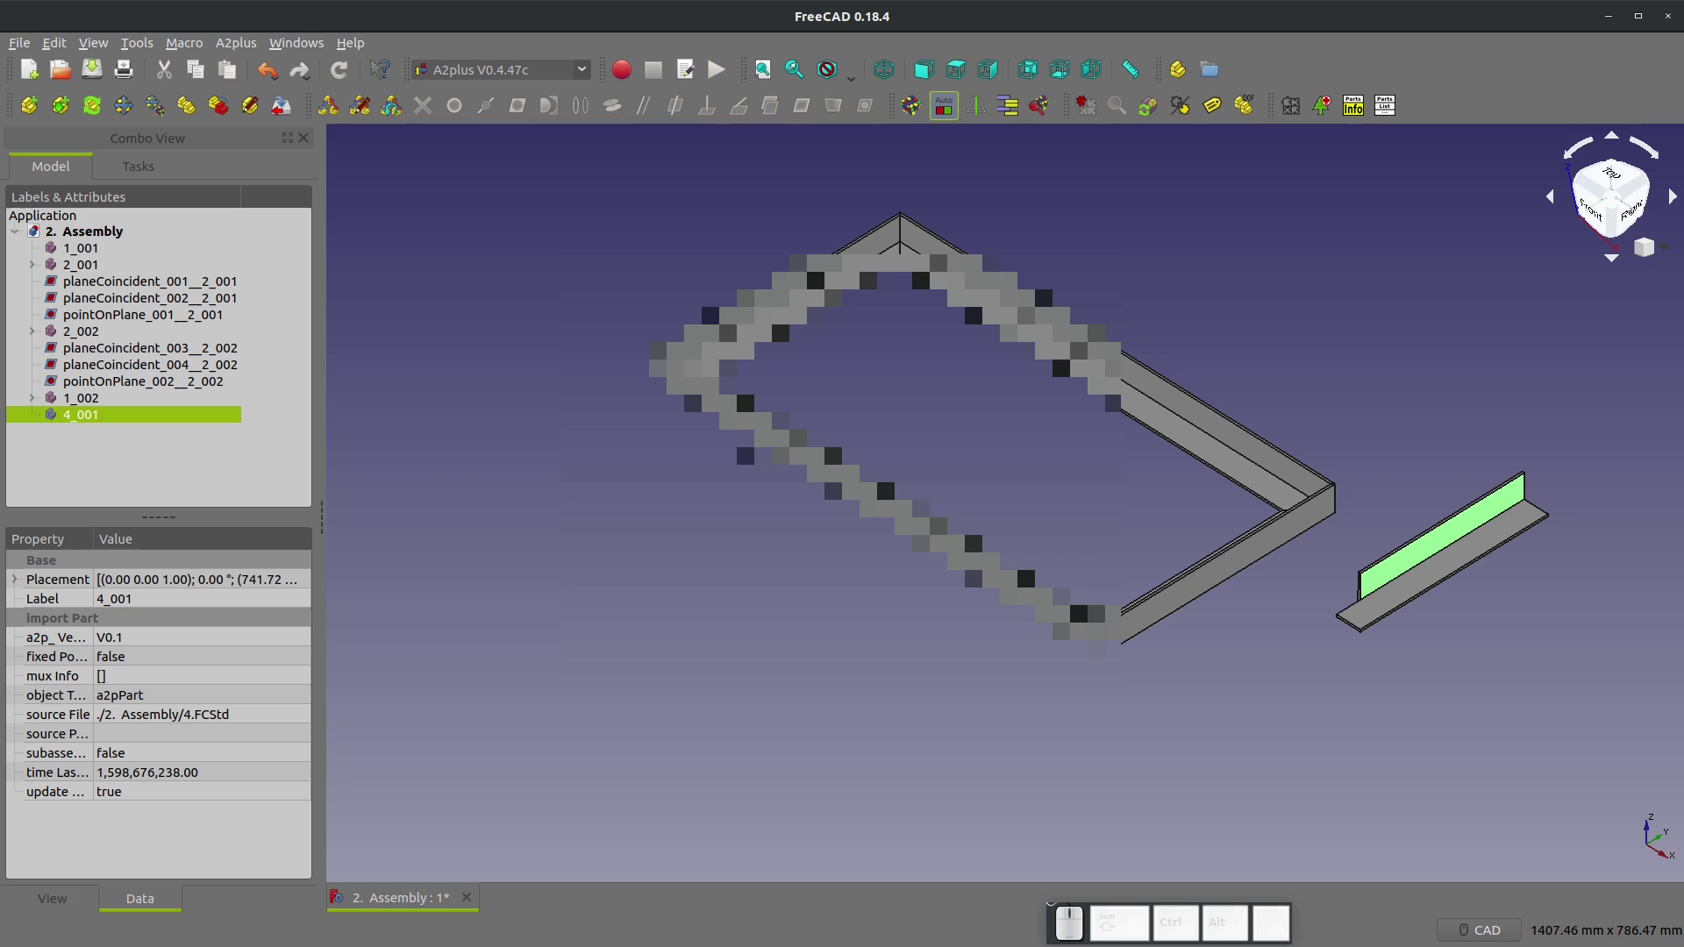
Step: Import the two extension angle irons and rotate the first one 90° into orientation
left_click(1208, 700)
left_click(1089, 717)
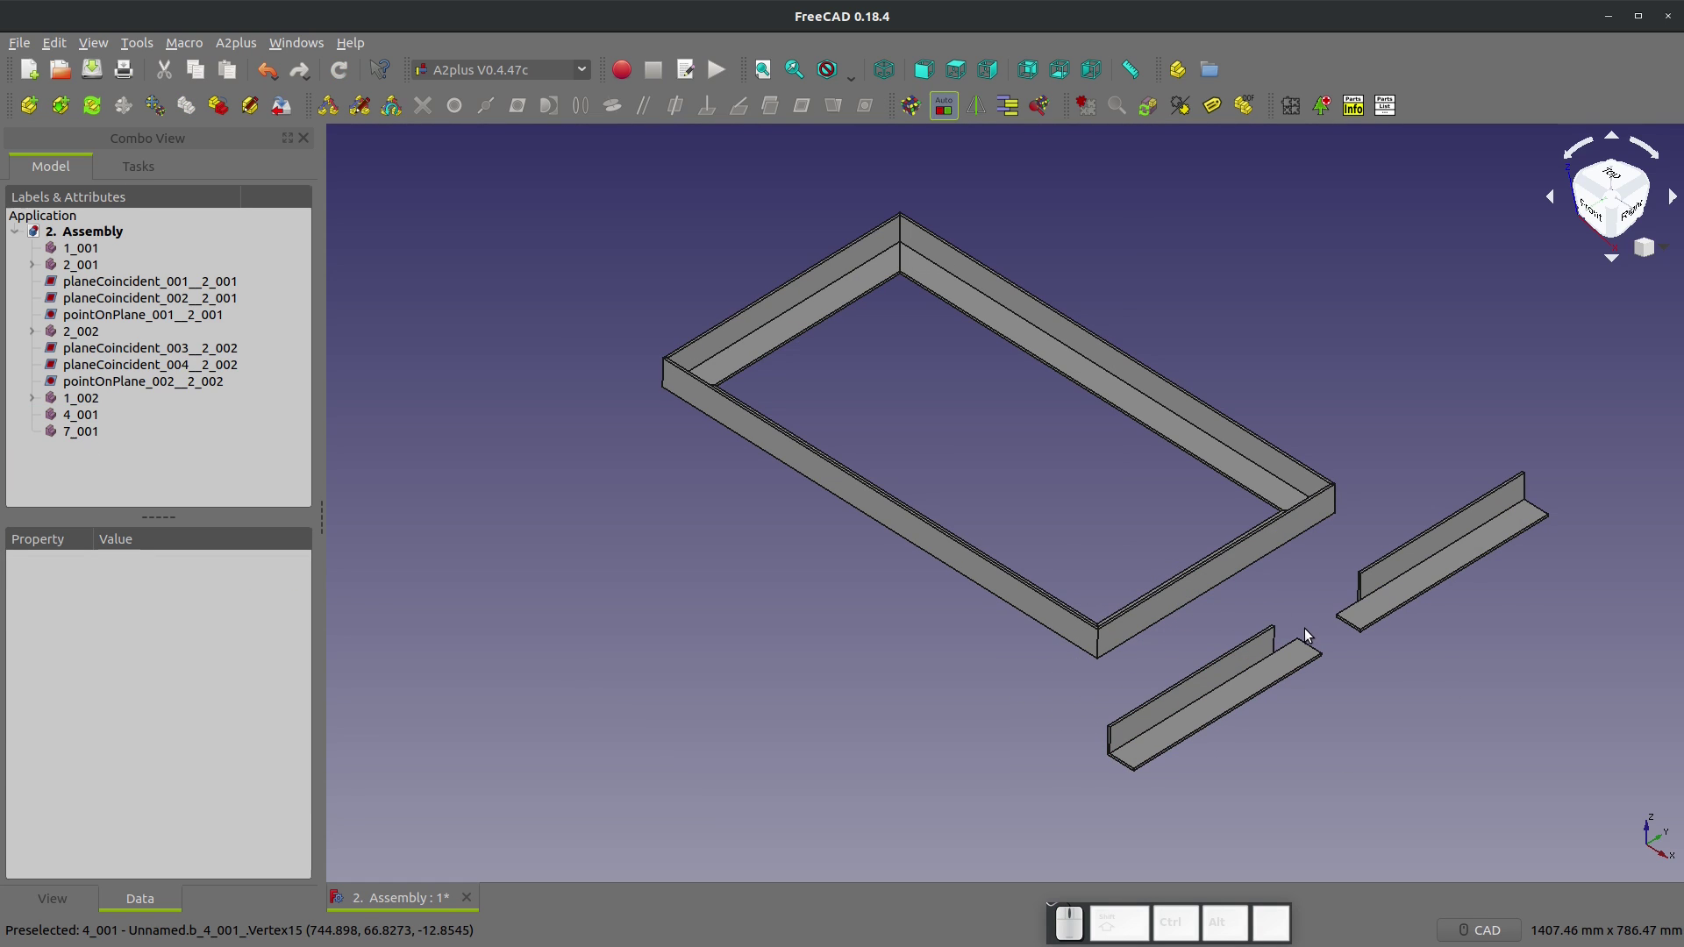
scroll("up", 3)
left_click(1405, 594)
left_click(129, 108)
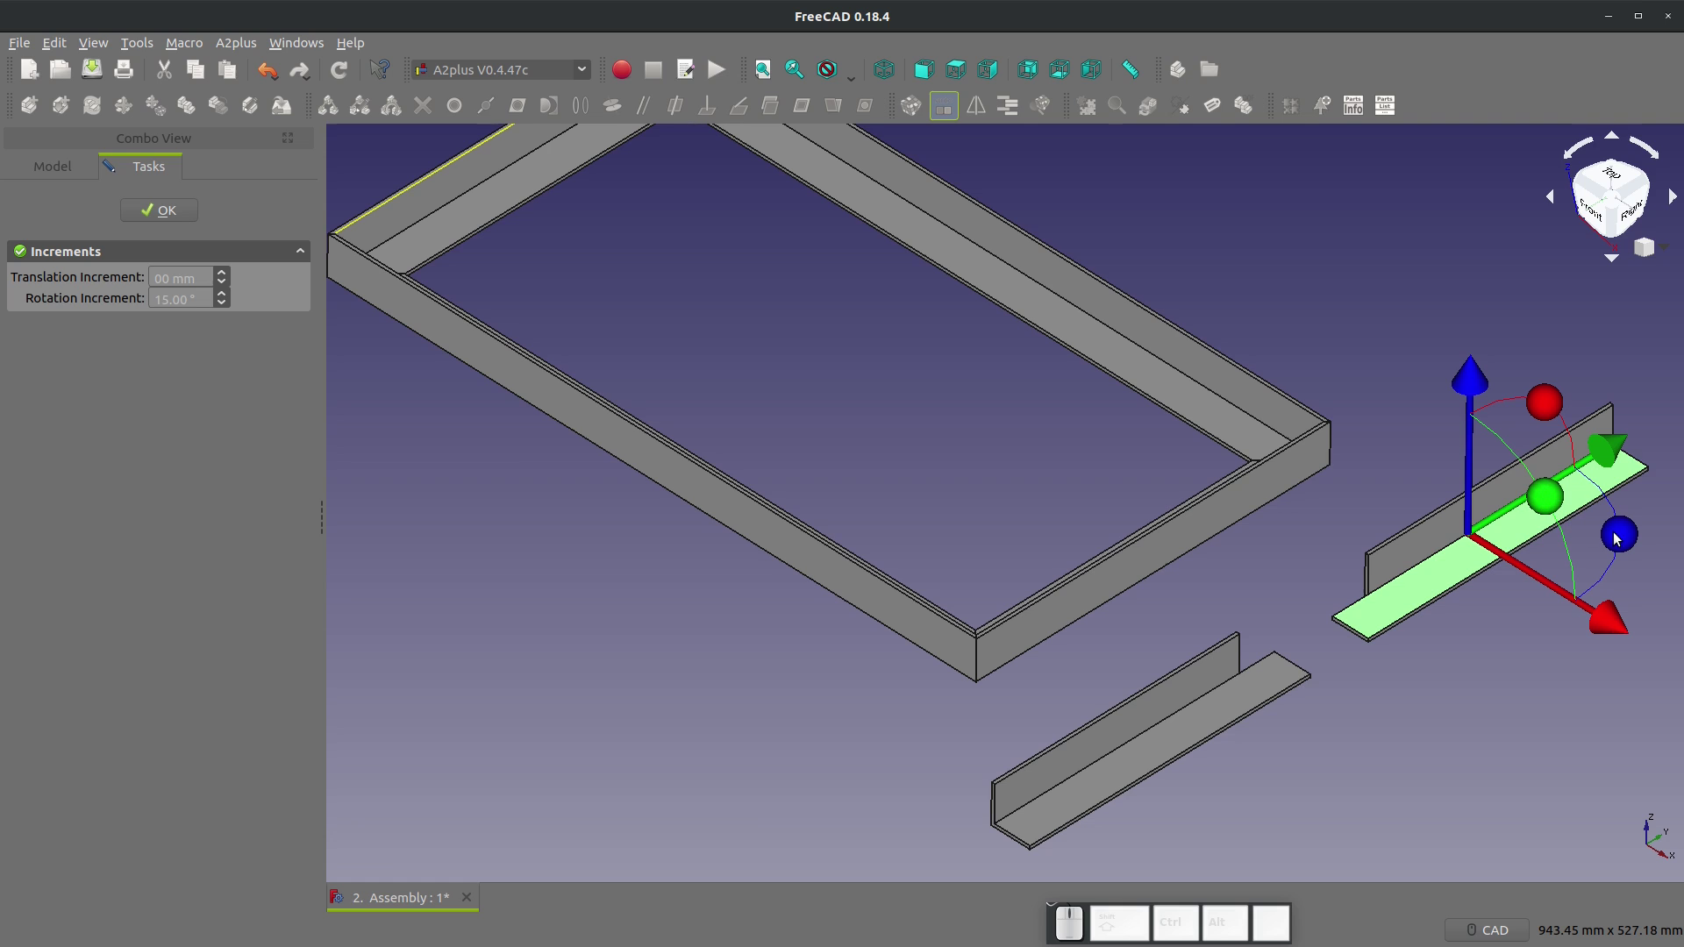
left_click_drag(1539, 494, 1402, 430)
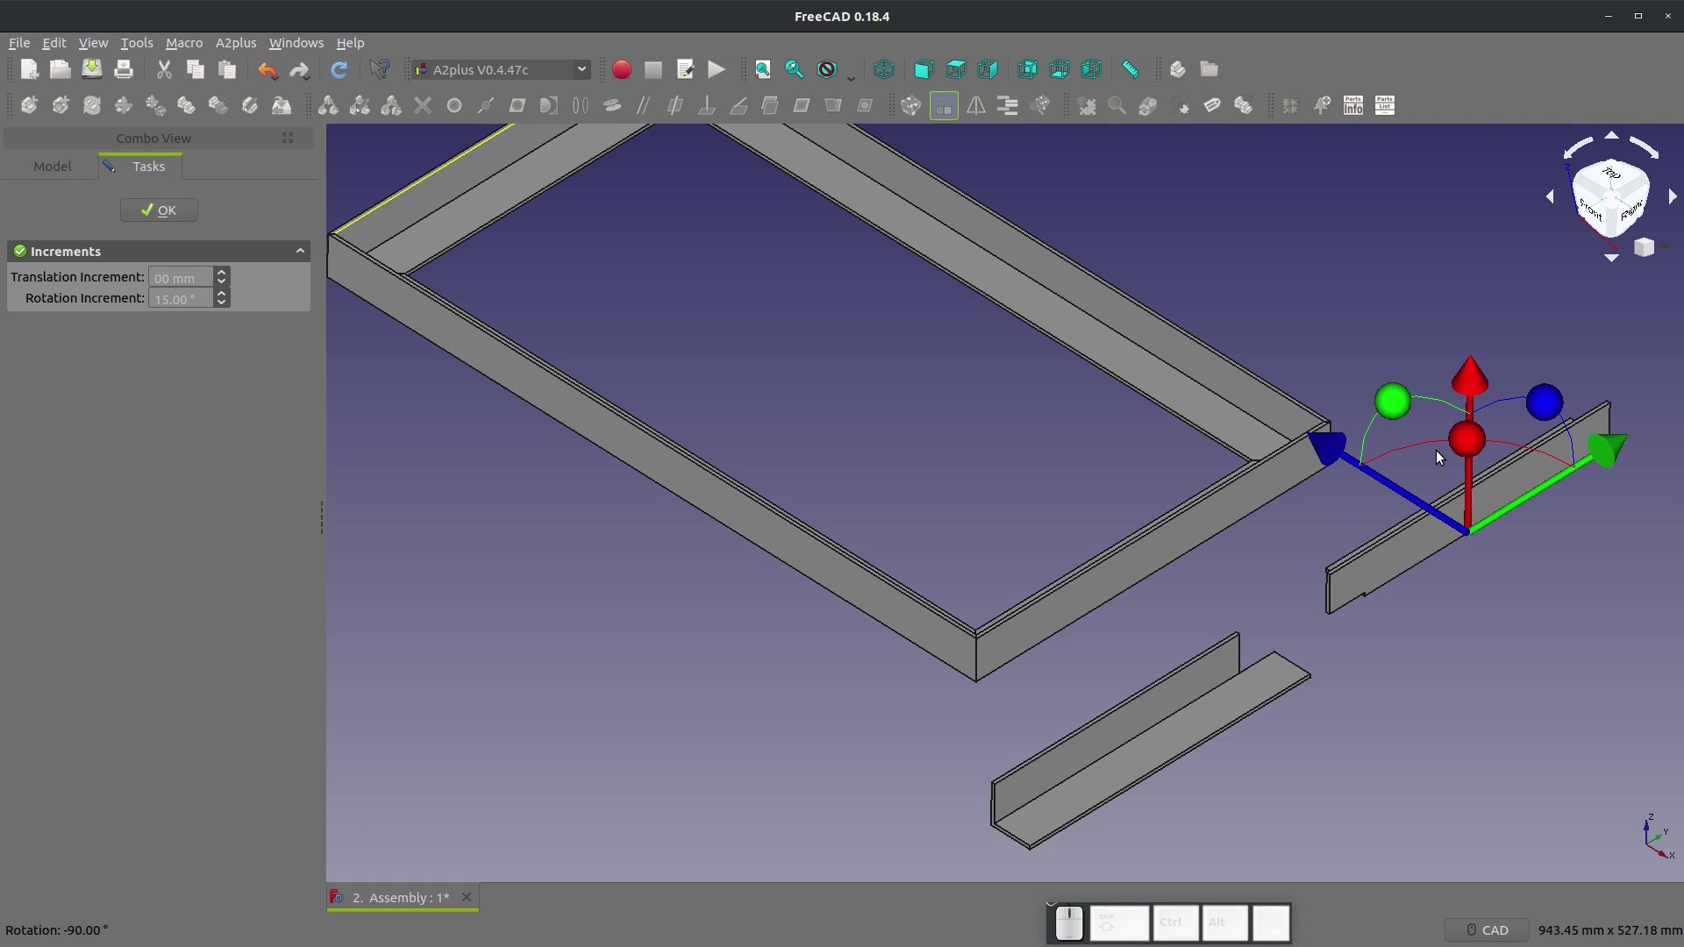
left_click_drag(1474, 437, 1329, 569)
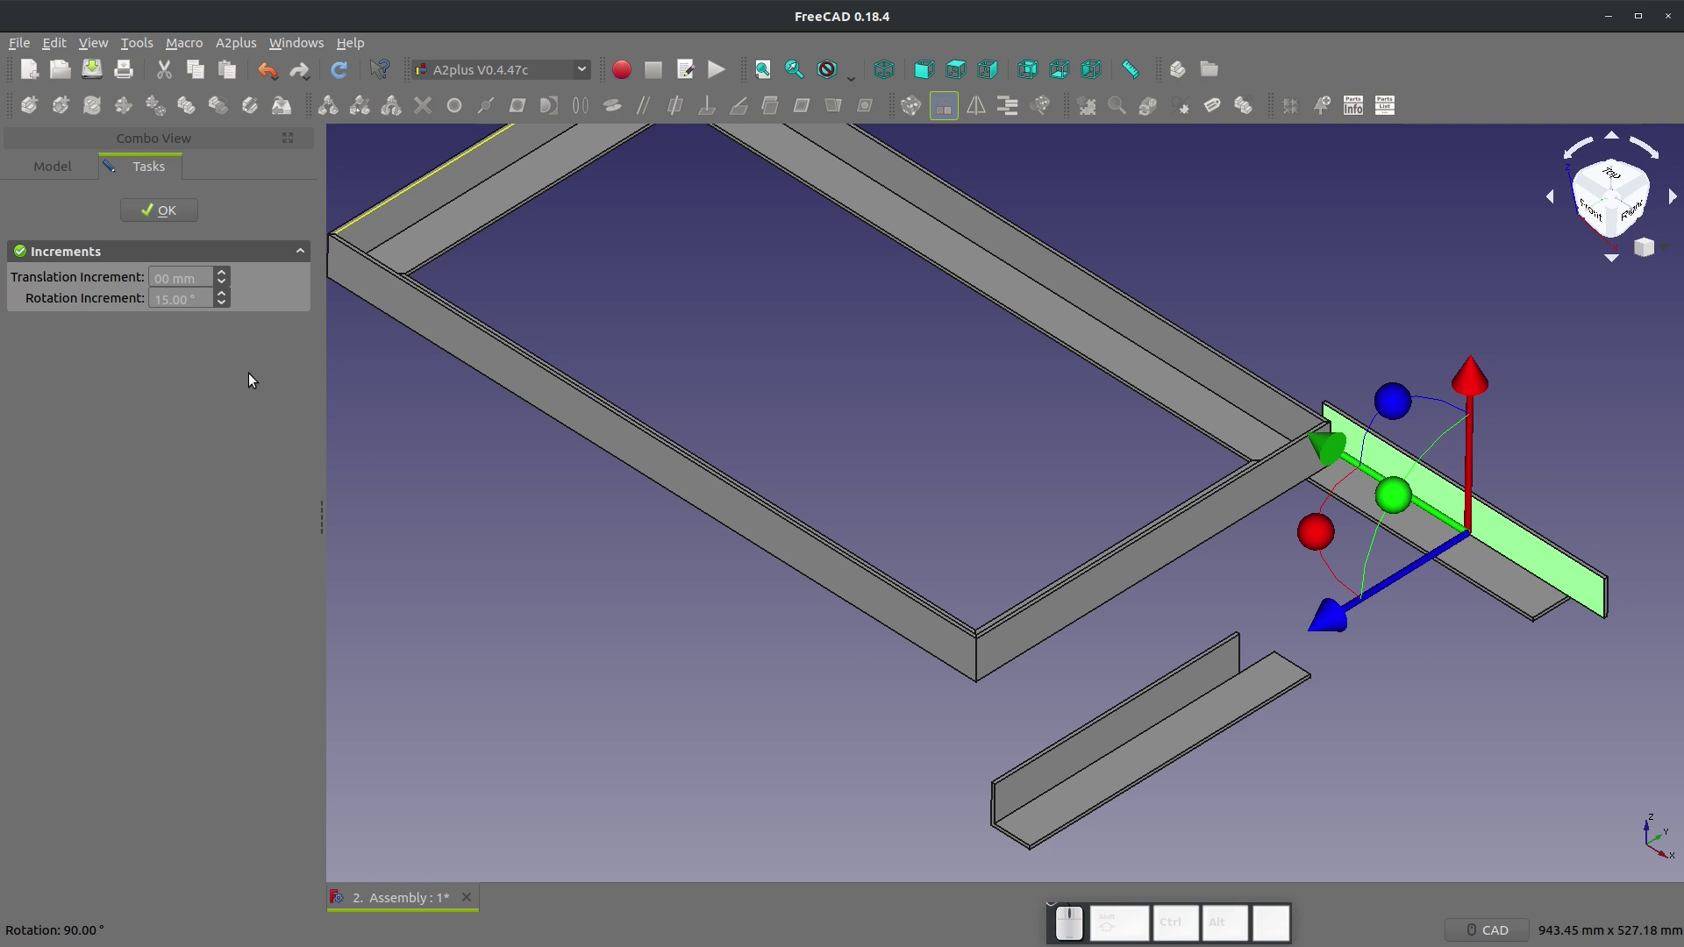
left_click(161, 221)
Step: Rotate piece 7_001 a quarter turn and move it beside the frame end
left_click(1162, 756)
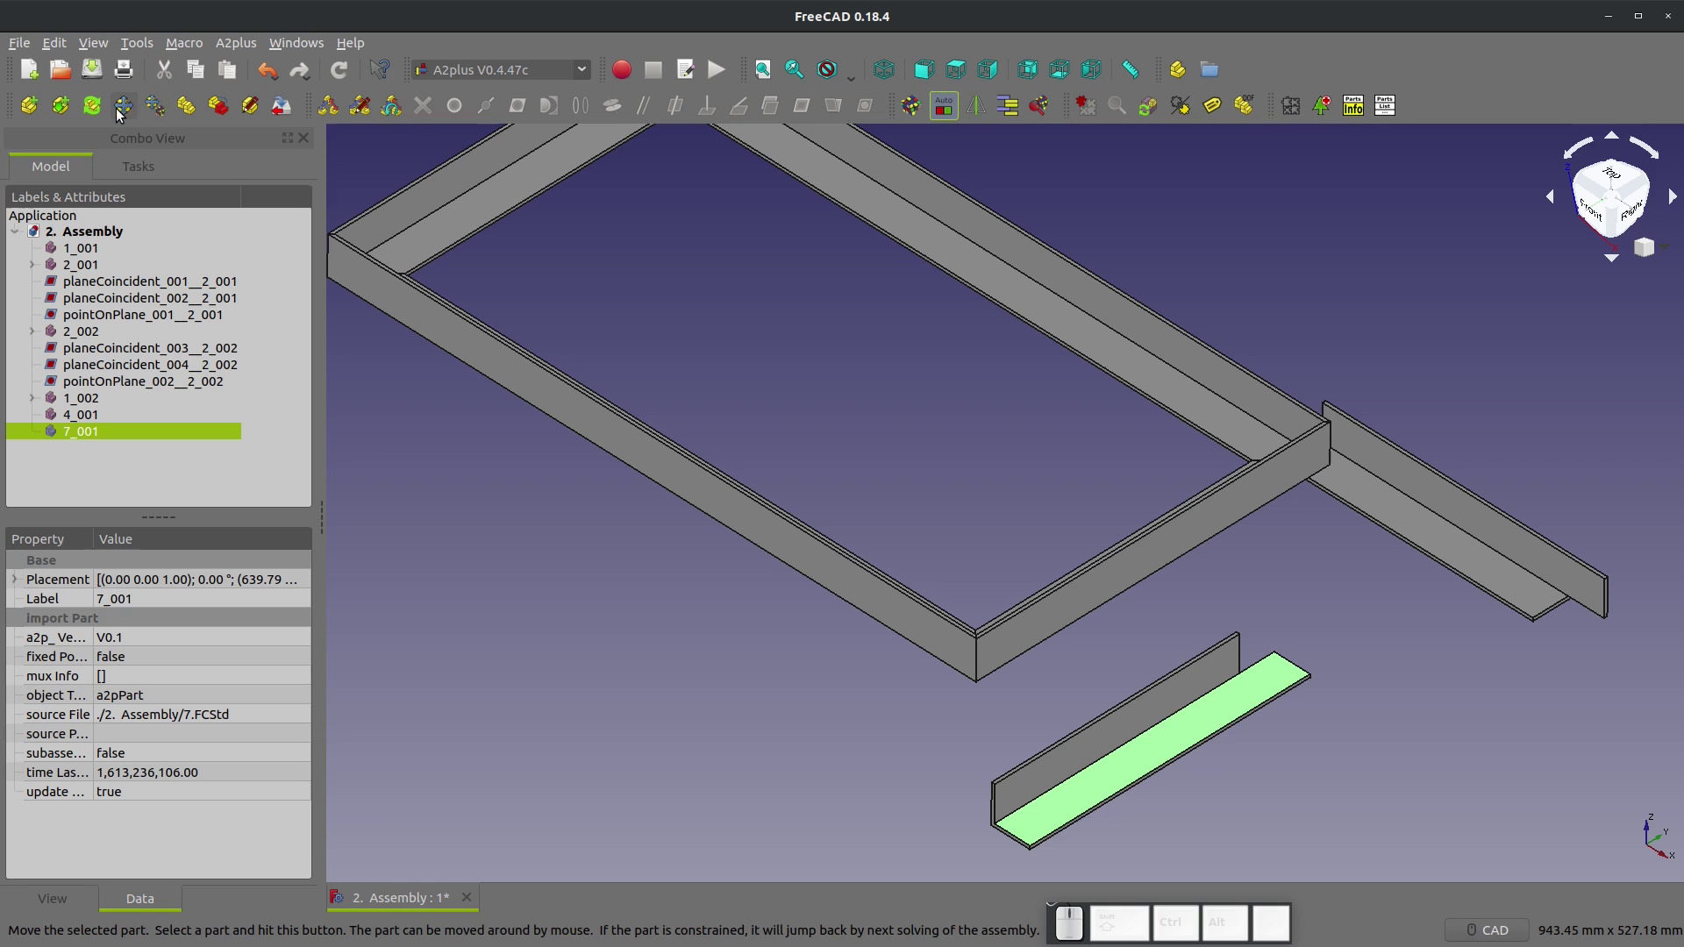
left_click(126, 114)
left_click_drag(1213, 699, 1143, 621)
left_click_drag(1133, 650, 925, 661)
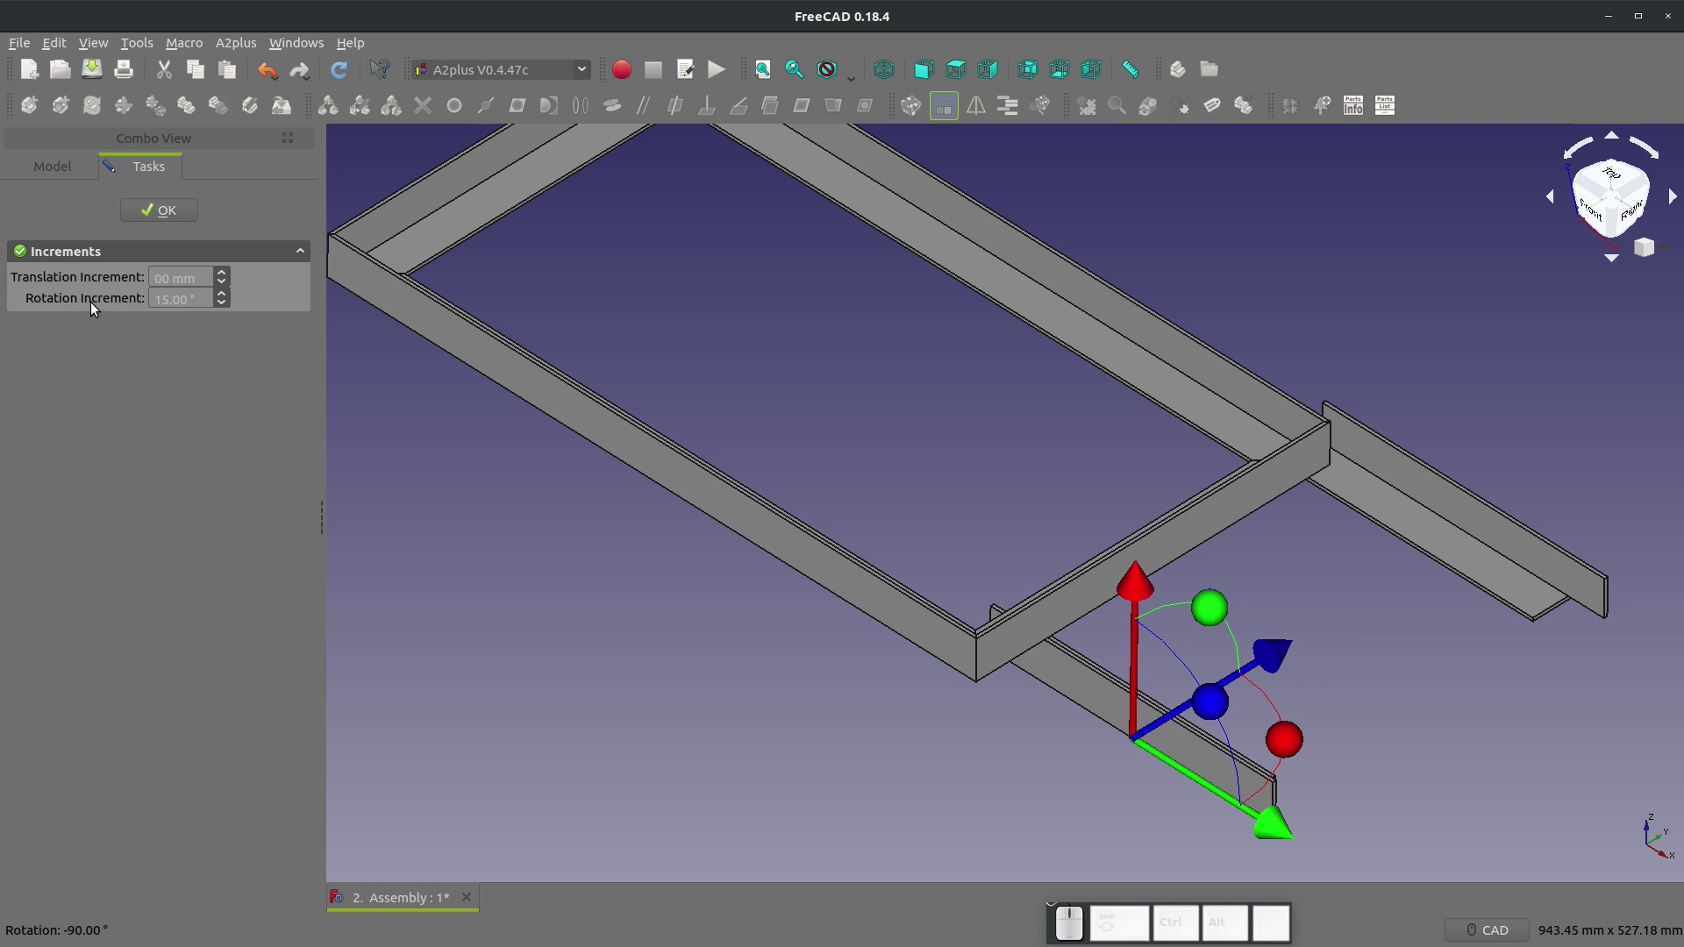
left_click(156, 214)
scroll("up", 3)
left_click_drag(1311, 528, 846, 798)
scroll("up", 3)
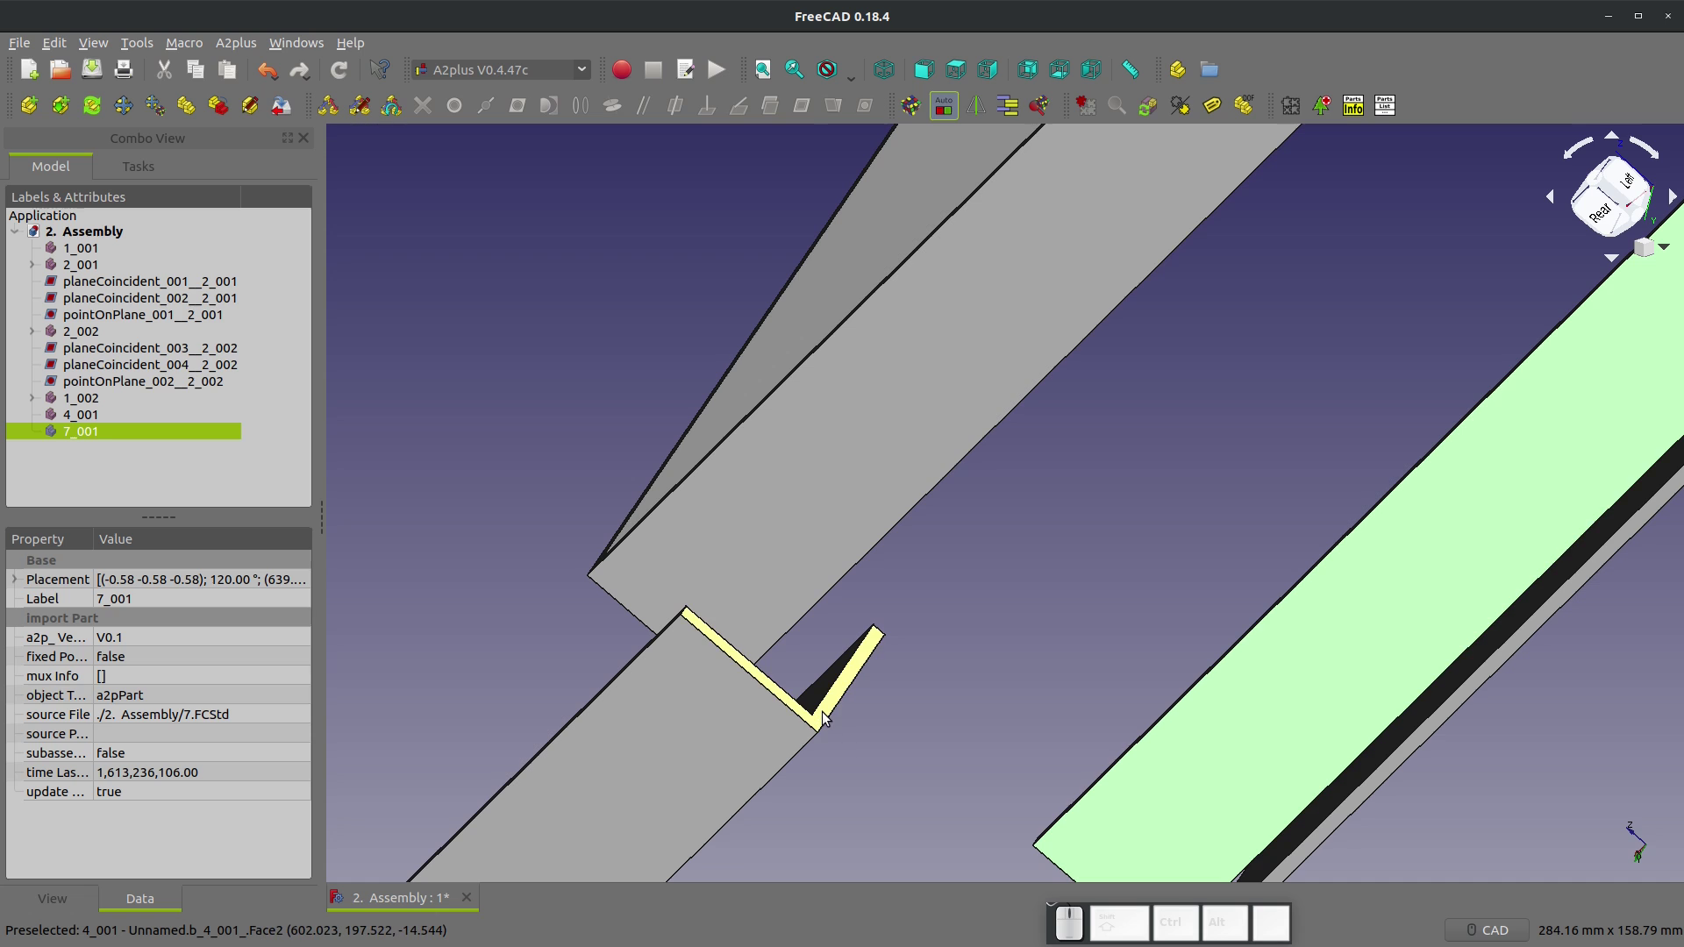
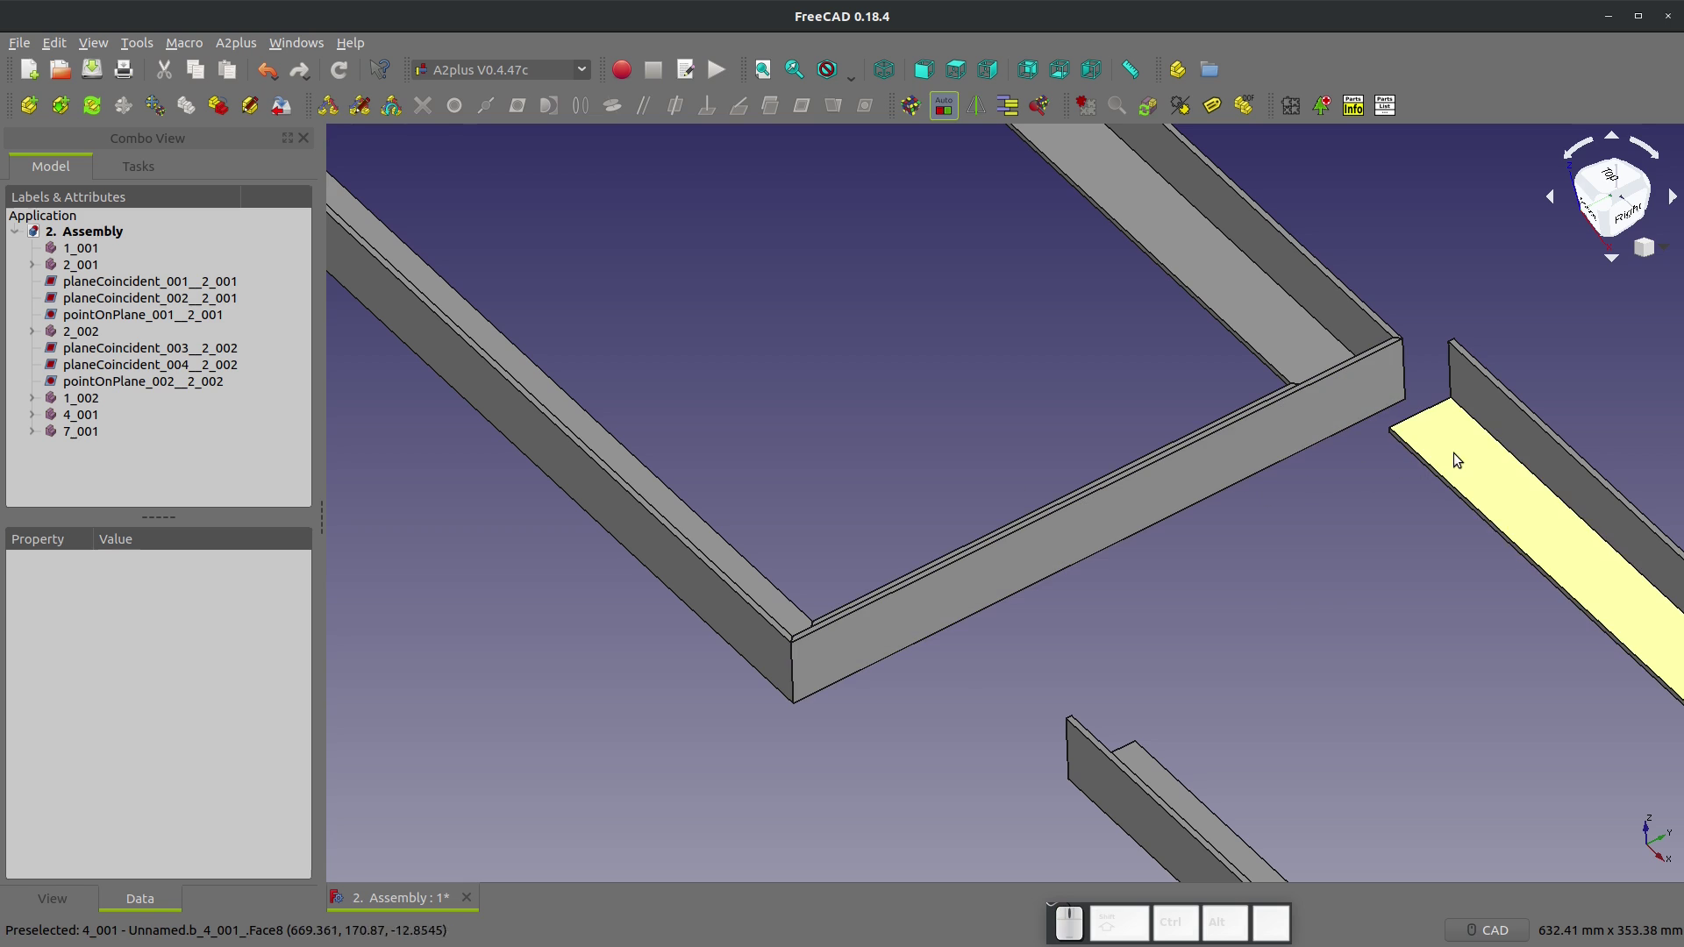
Step: Make a face of the first extension coincident with the matching frame face
scroll("up", 3)
left_click(1503, 240)
left_click(1052, 225)
left_click(1043, 221)
left_click(1216, 220)
left_click(1064, 203)
left_click(1492, 239)
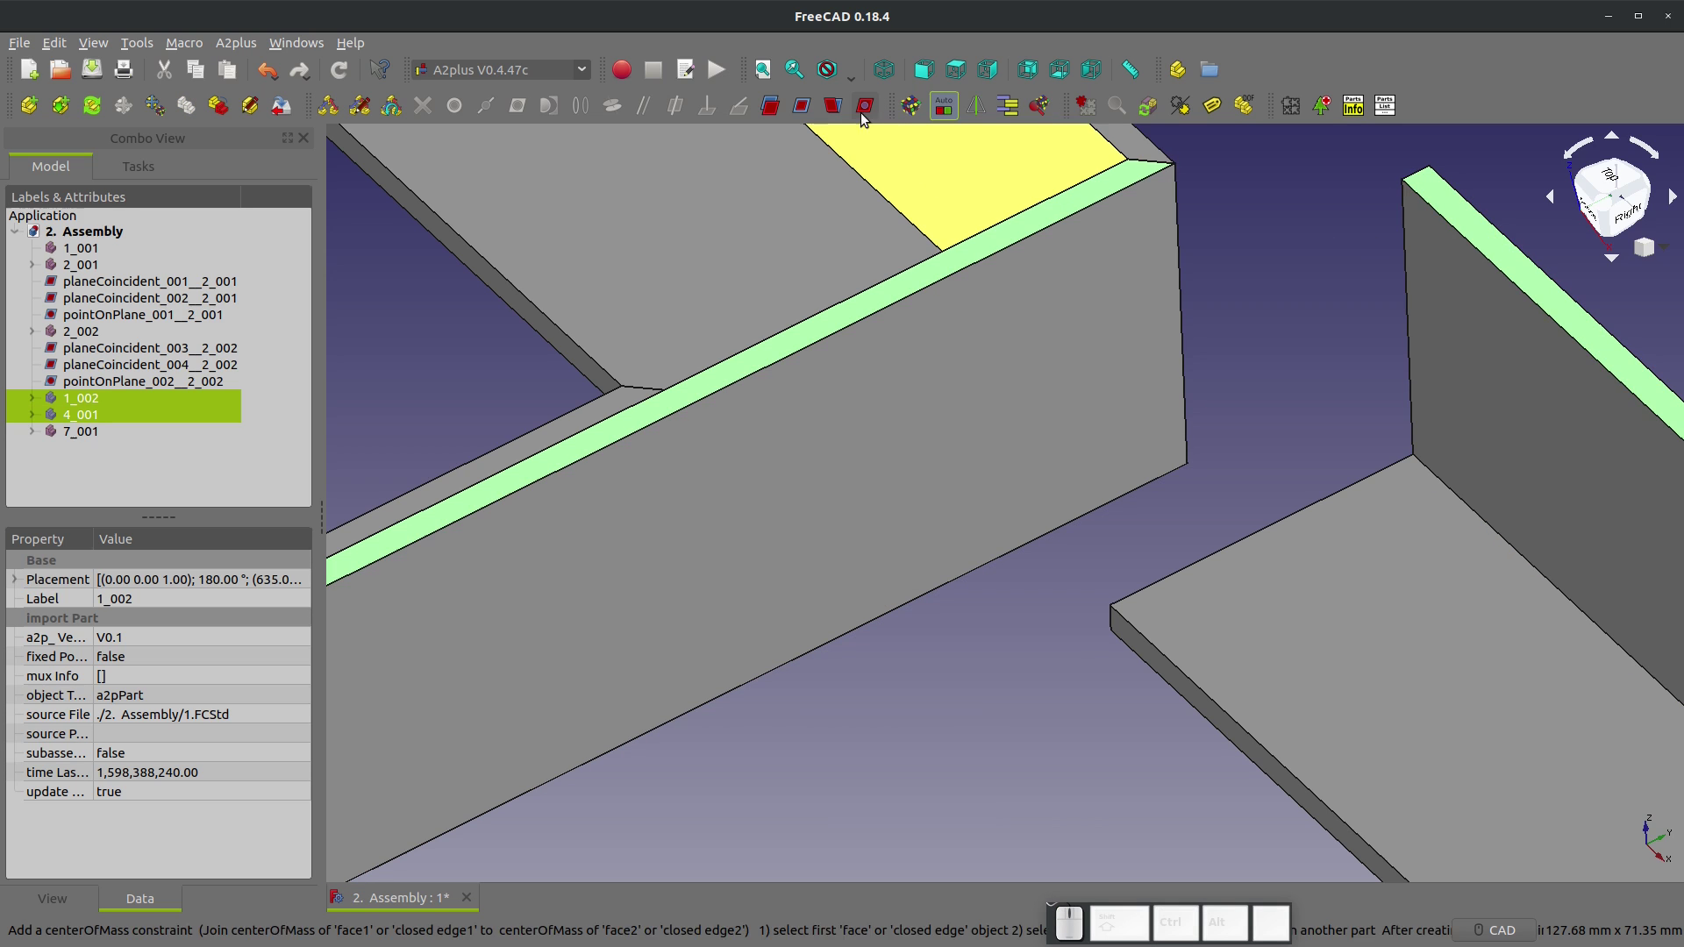
left_click(797, 108)
left_click(950, 434)
scroll("down", 3)
scroll("up", 3)
Step: Add a second planeCoincident constraint tying the extension to the frame
left_click(670, 811)
scroll("down", 3)
scroll("up", 3)
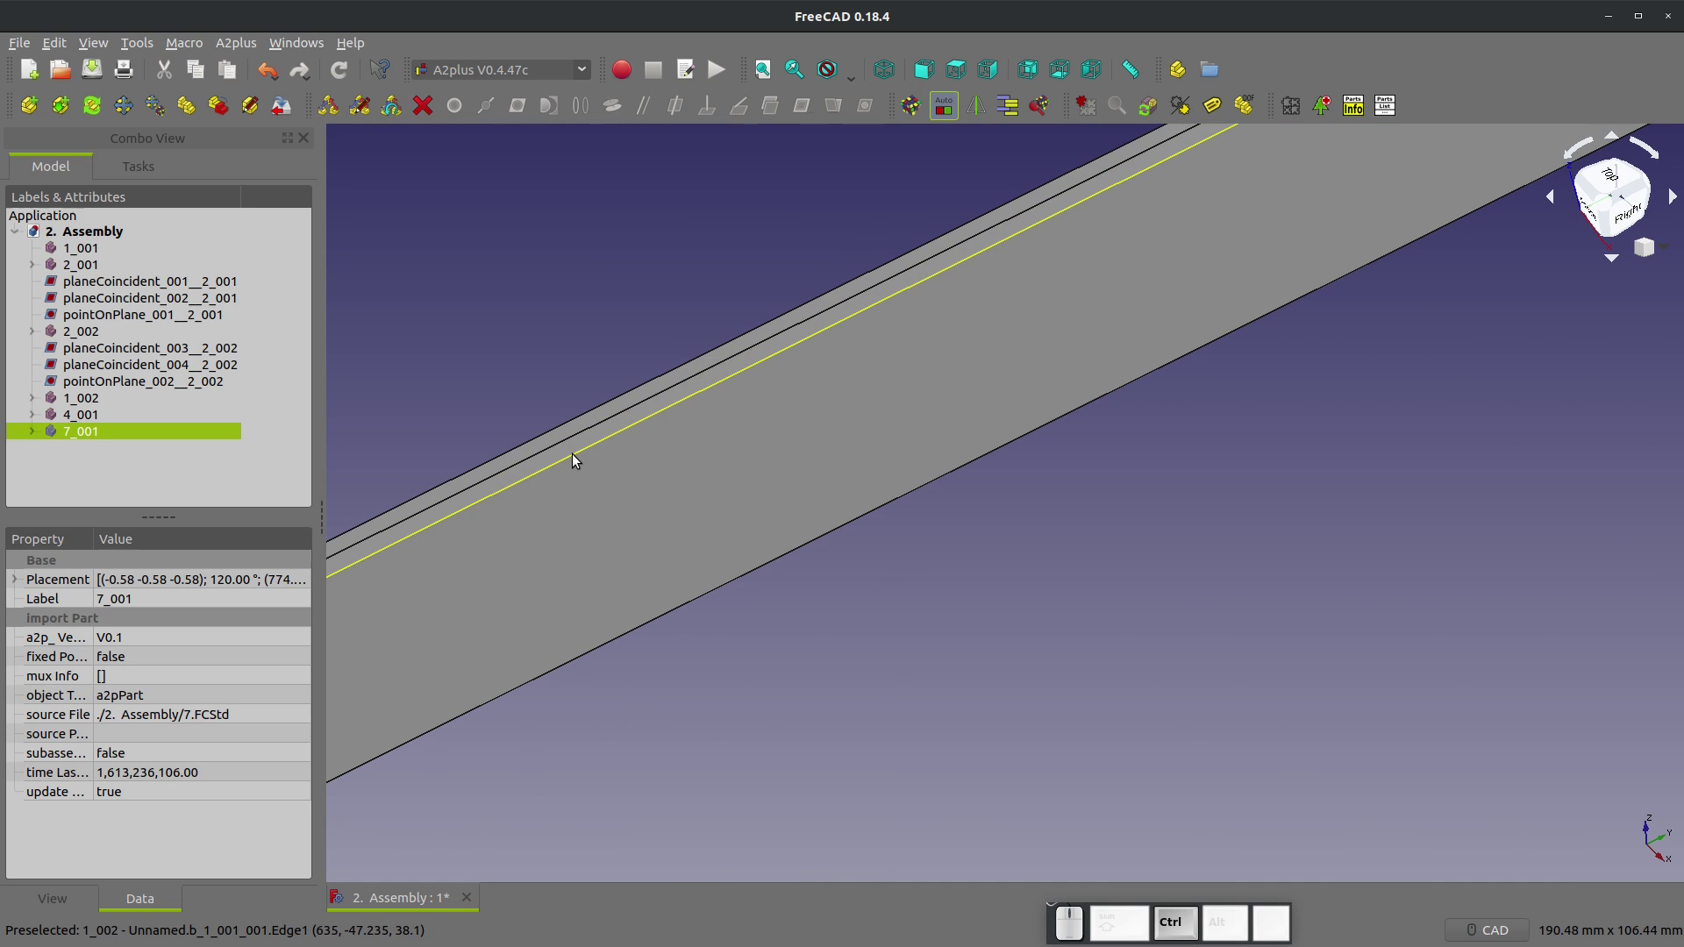
left_click(571, 448)
left_click(808, 117)
left_click(944, 447)
scroll("down", 3)
Step: Constrain 4_001 to 2_002 planeCoincident with offset 34.925, then begin the 7_001–2_001 constraint
left_click_drag(1169, 562, 853, 556)
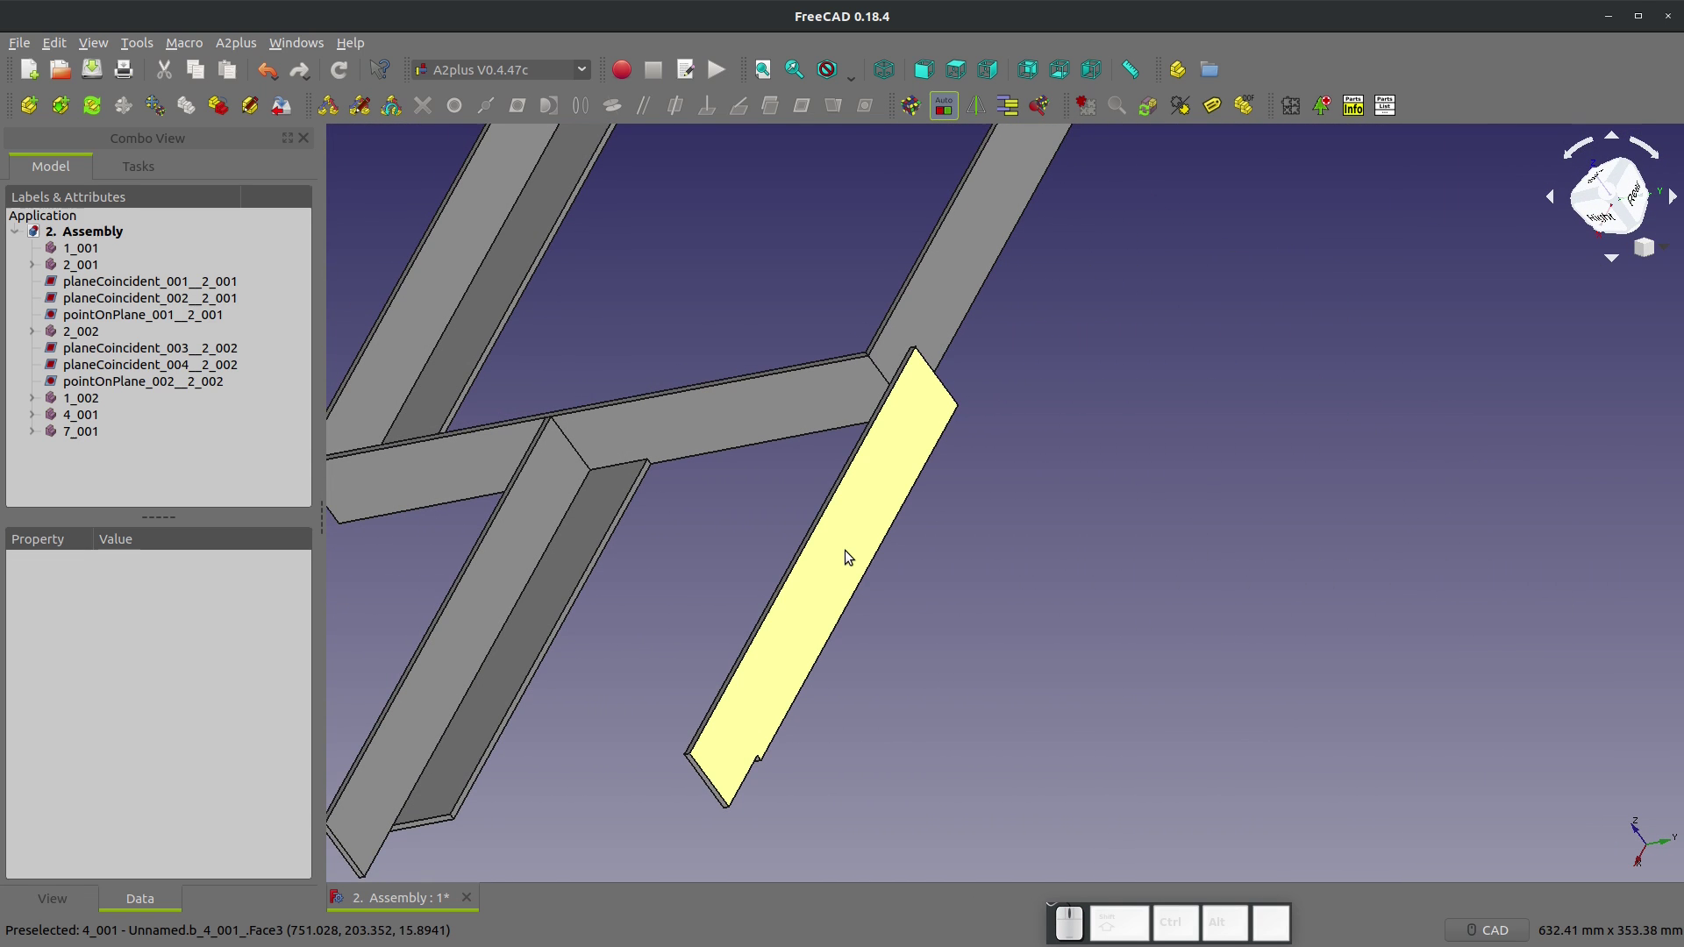
left_click(857, 541)
left_click(955, 308)
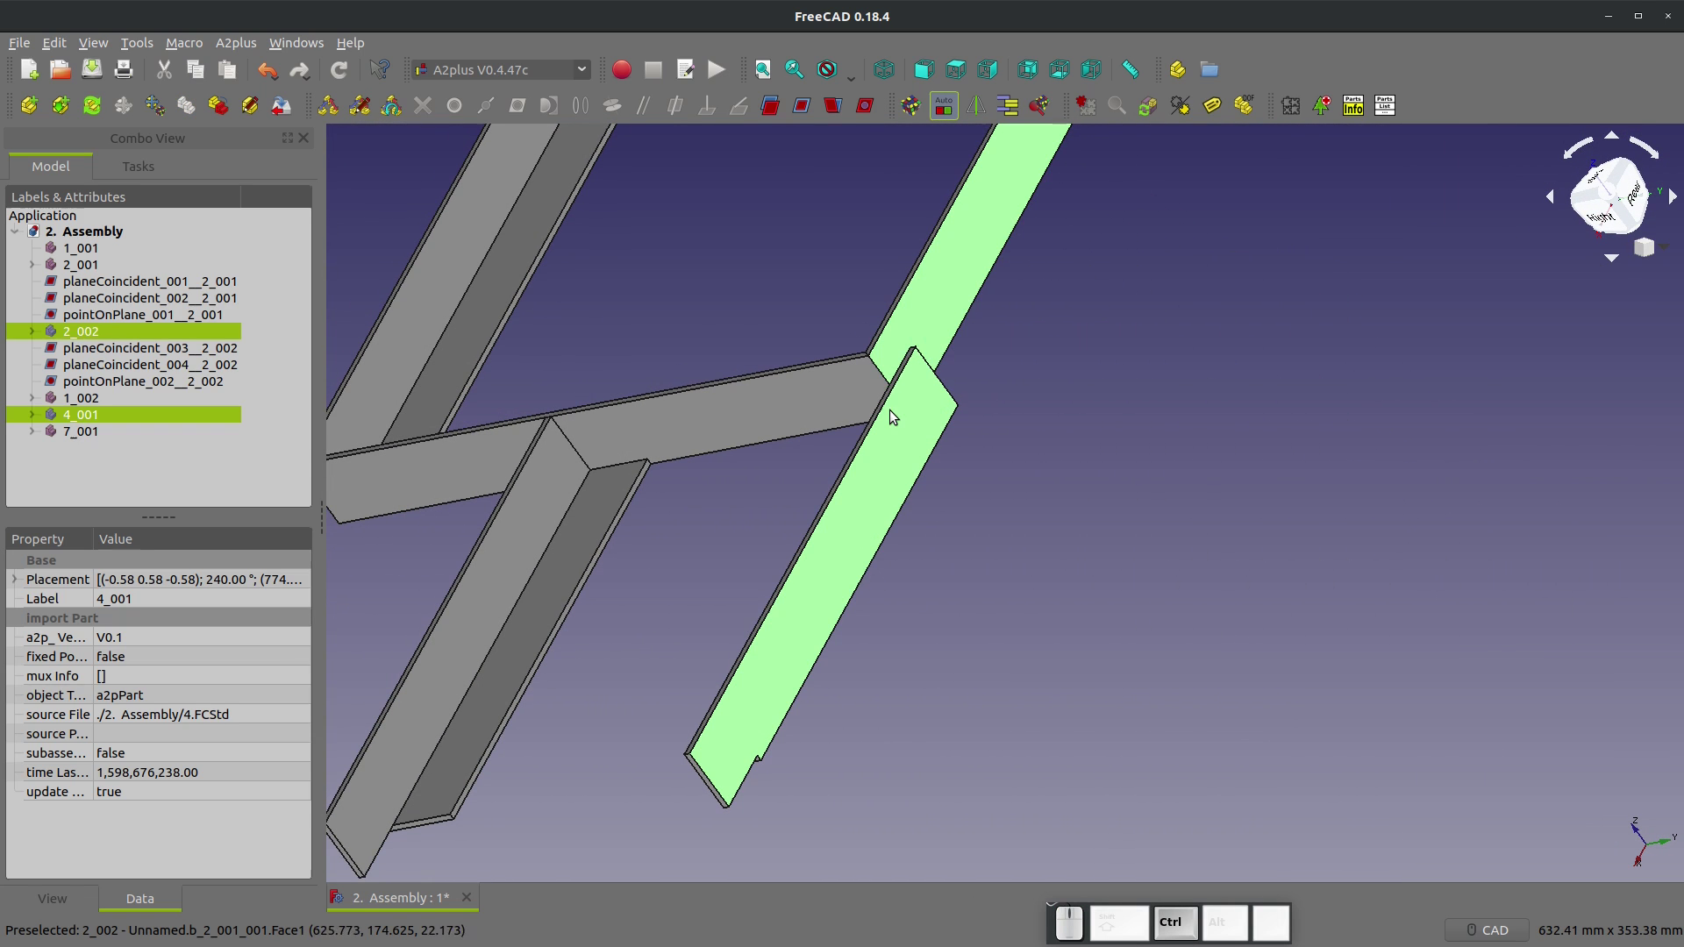
left_click(810, 112)
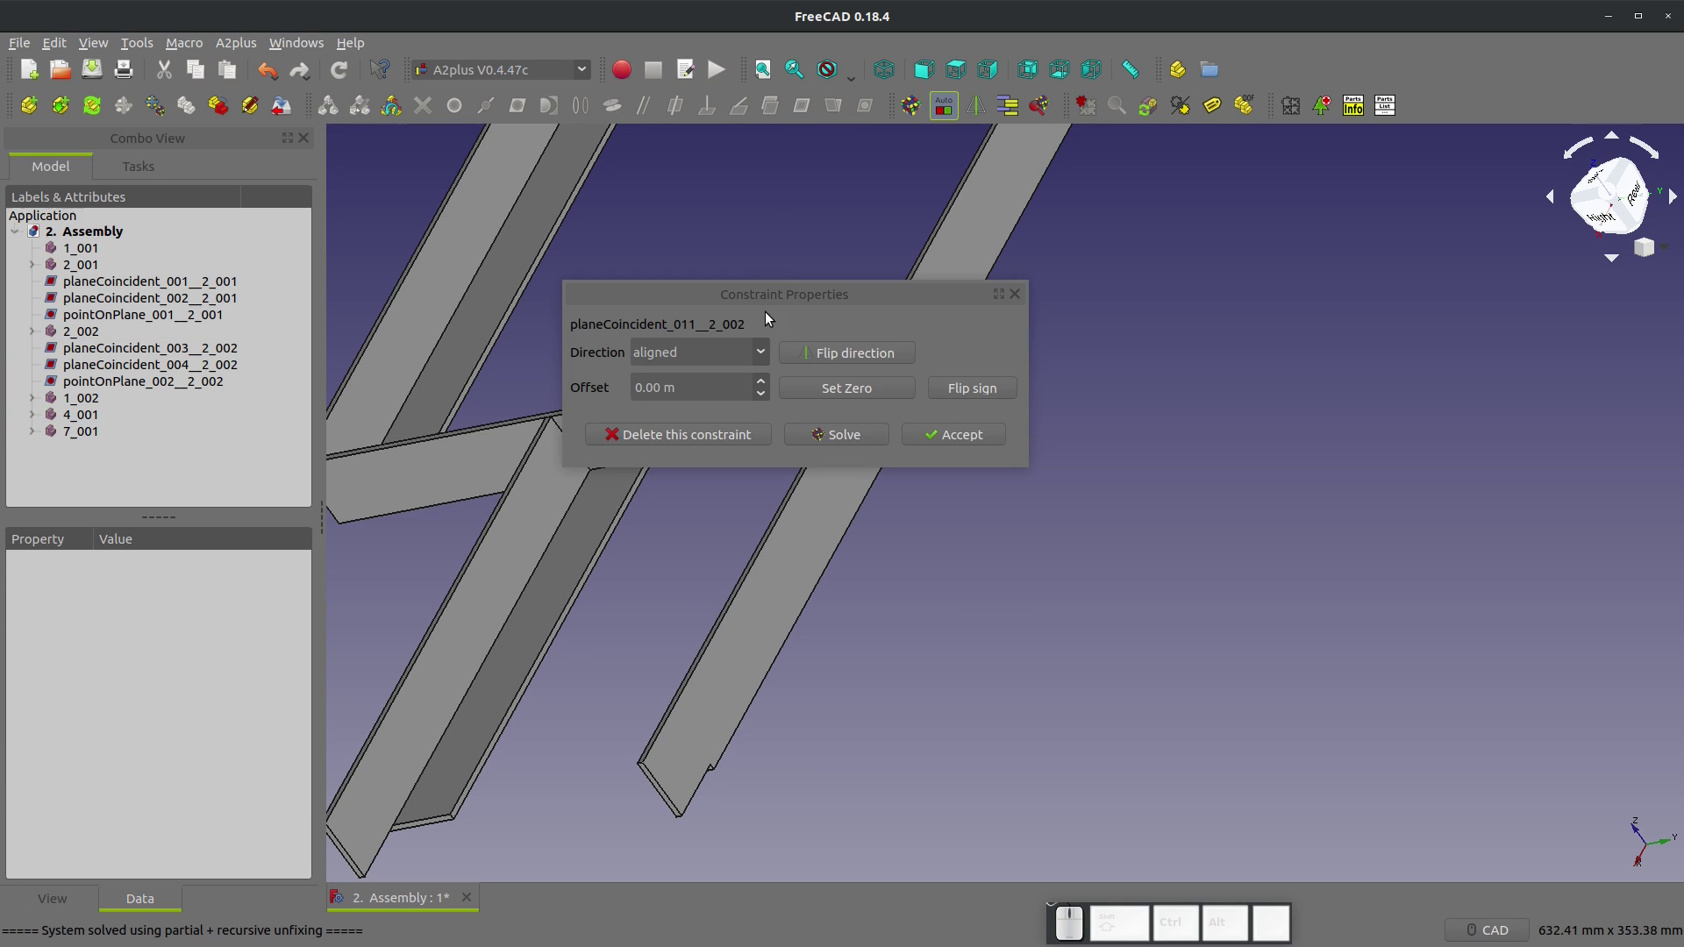
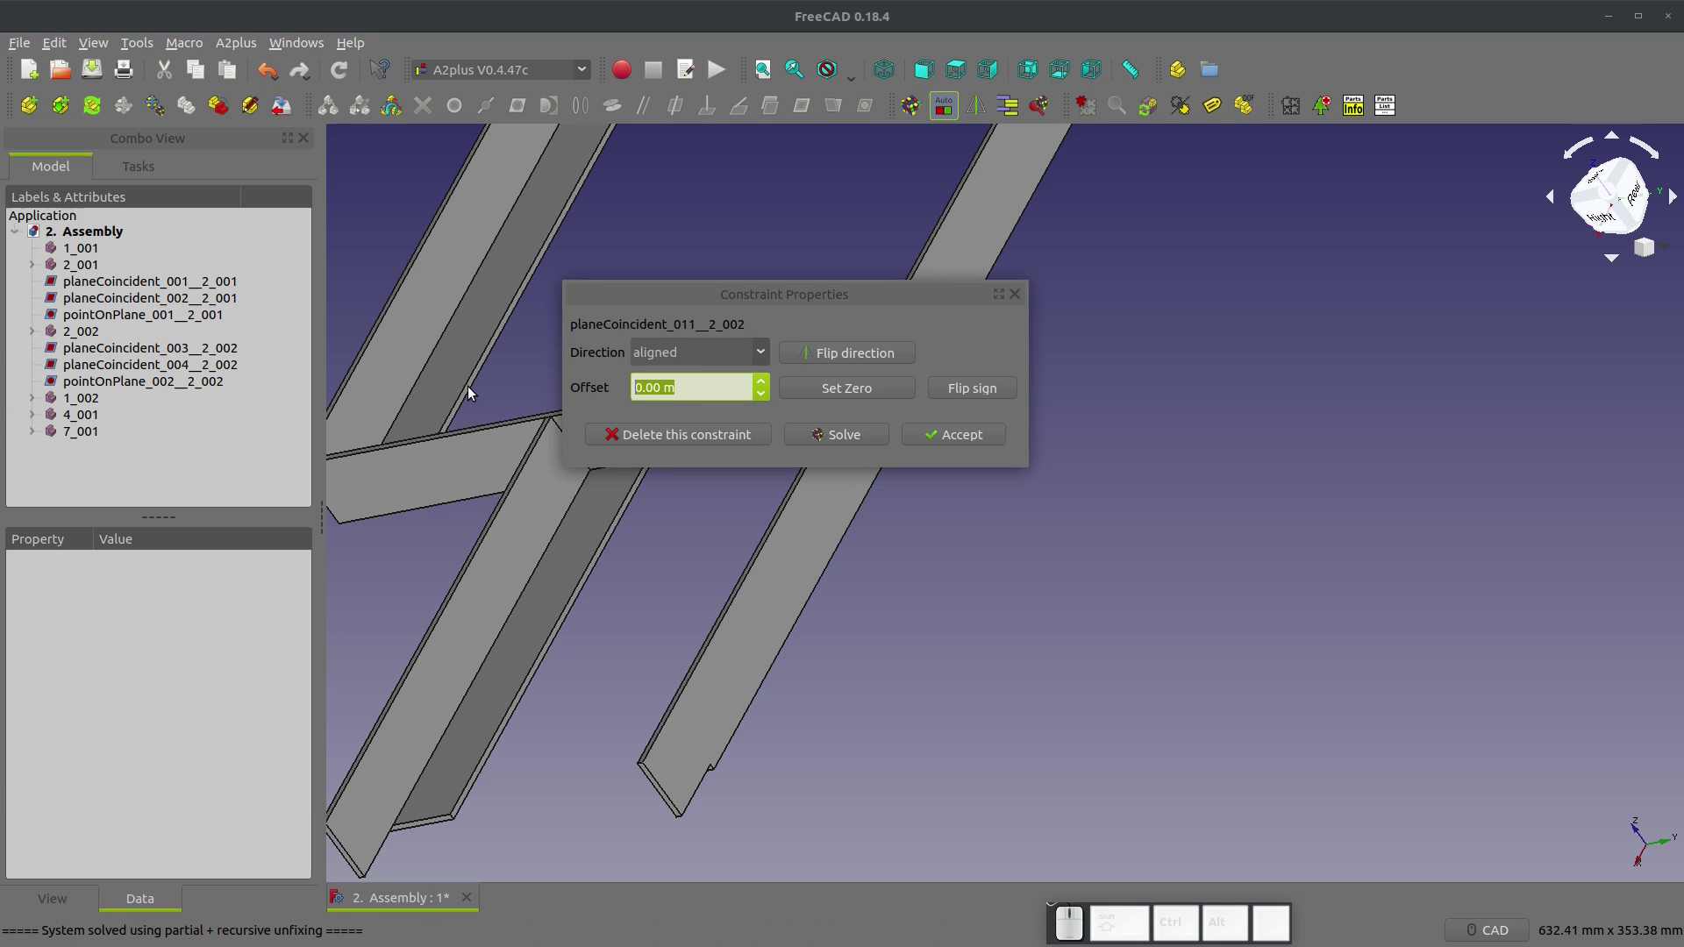
key("KP_3")
key("KP_4")
key("KP_Decimal")
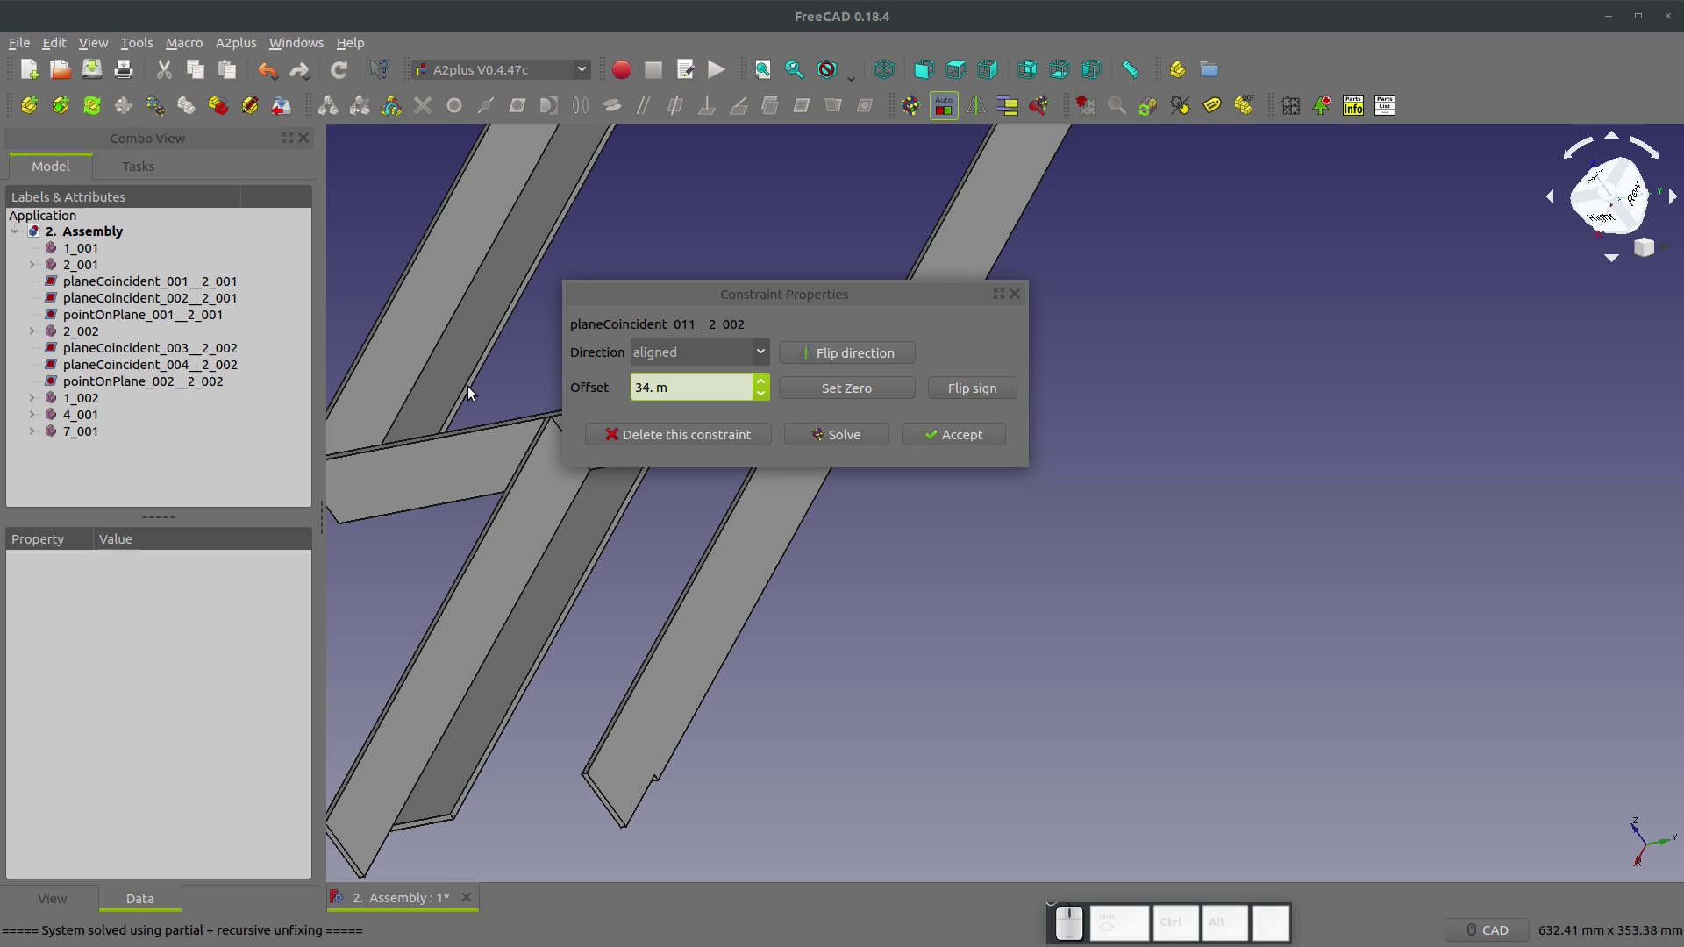
key("KP_9")
key("KP_2")
key("KP_5")
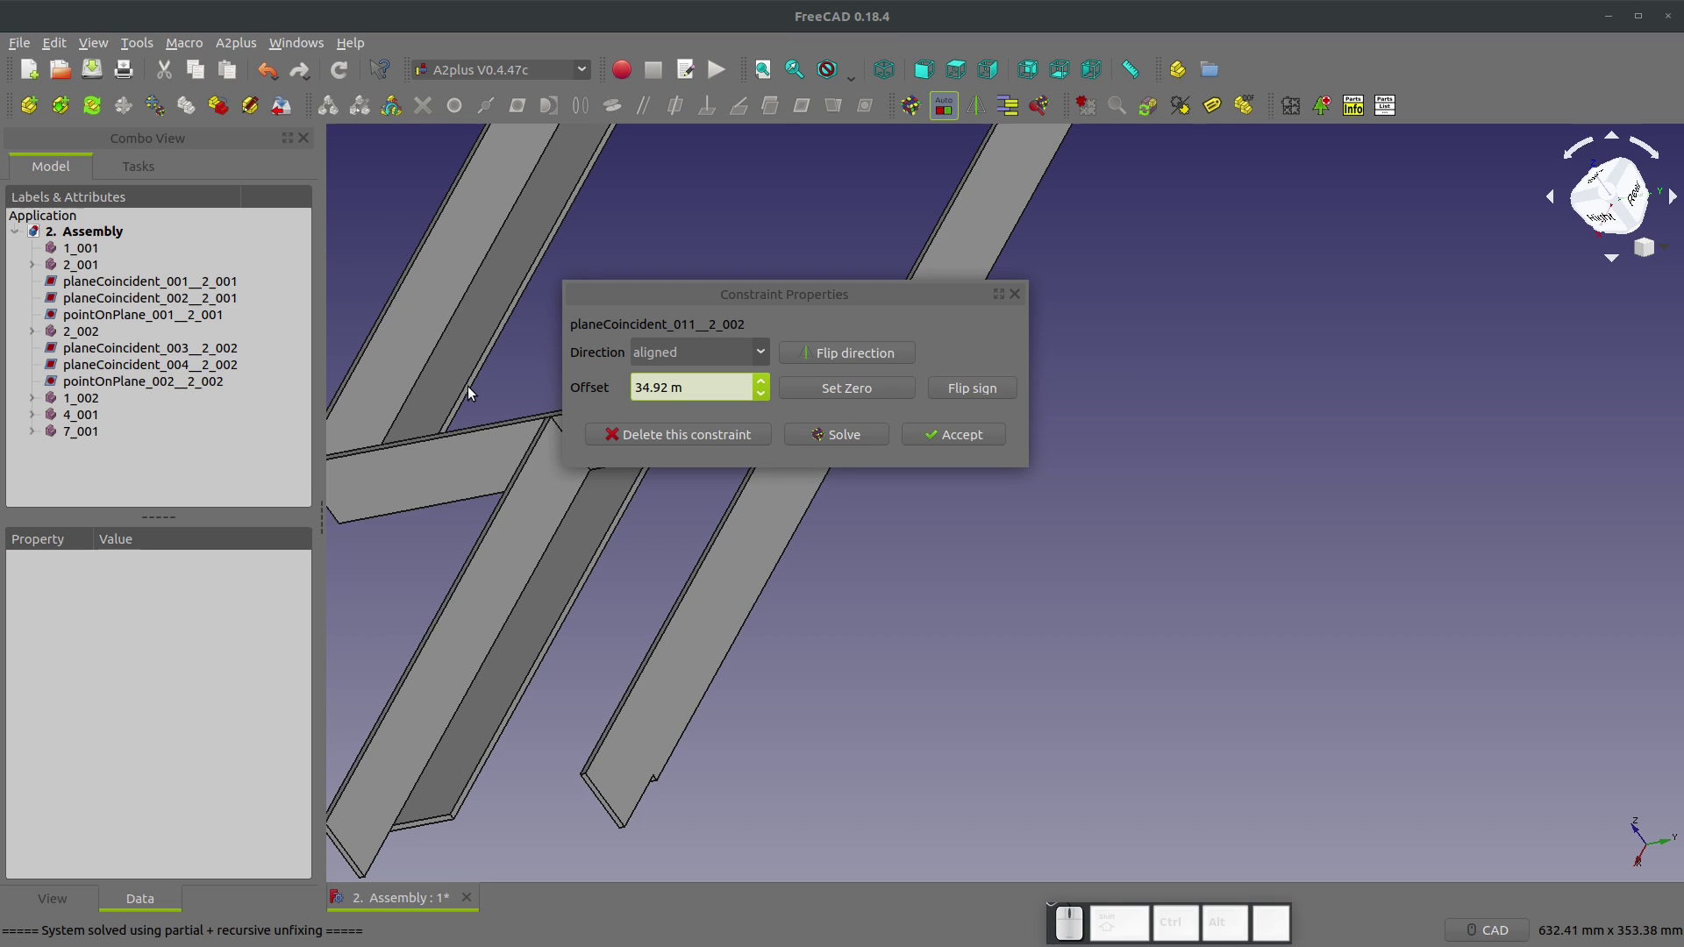
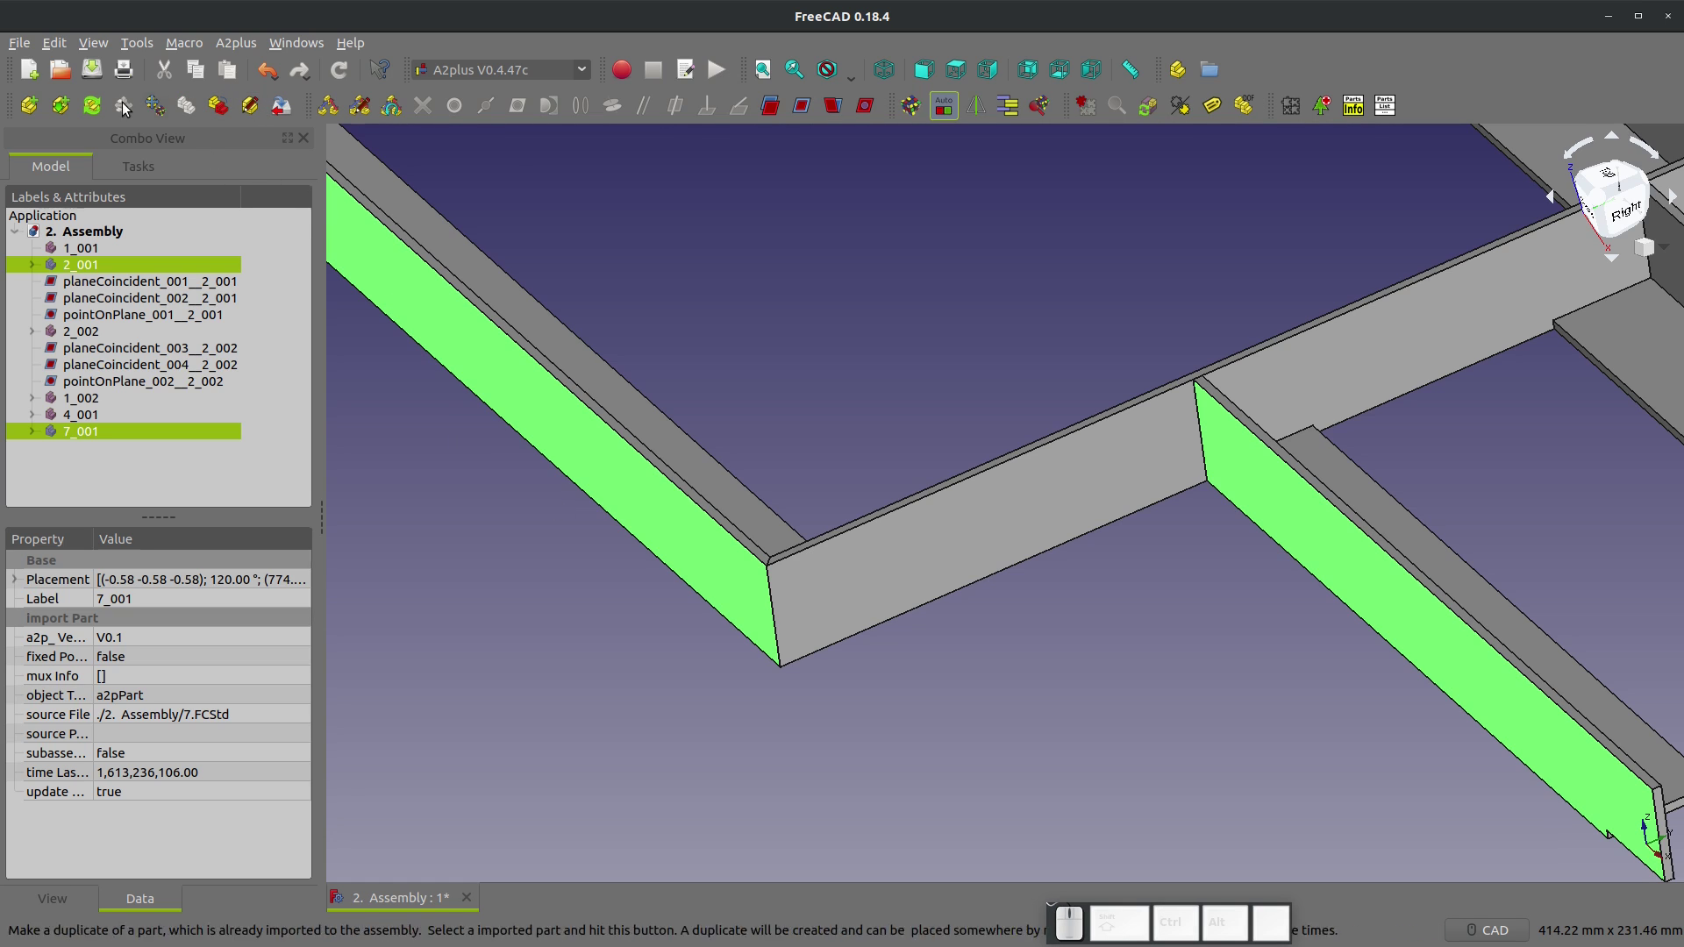
left_click(801, 113)
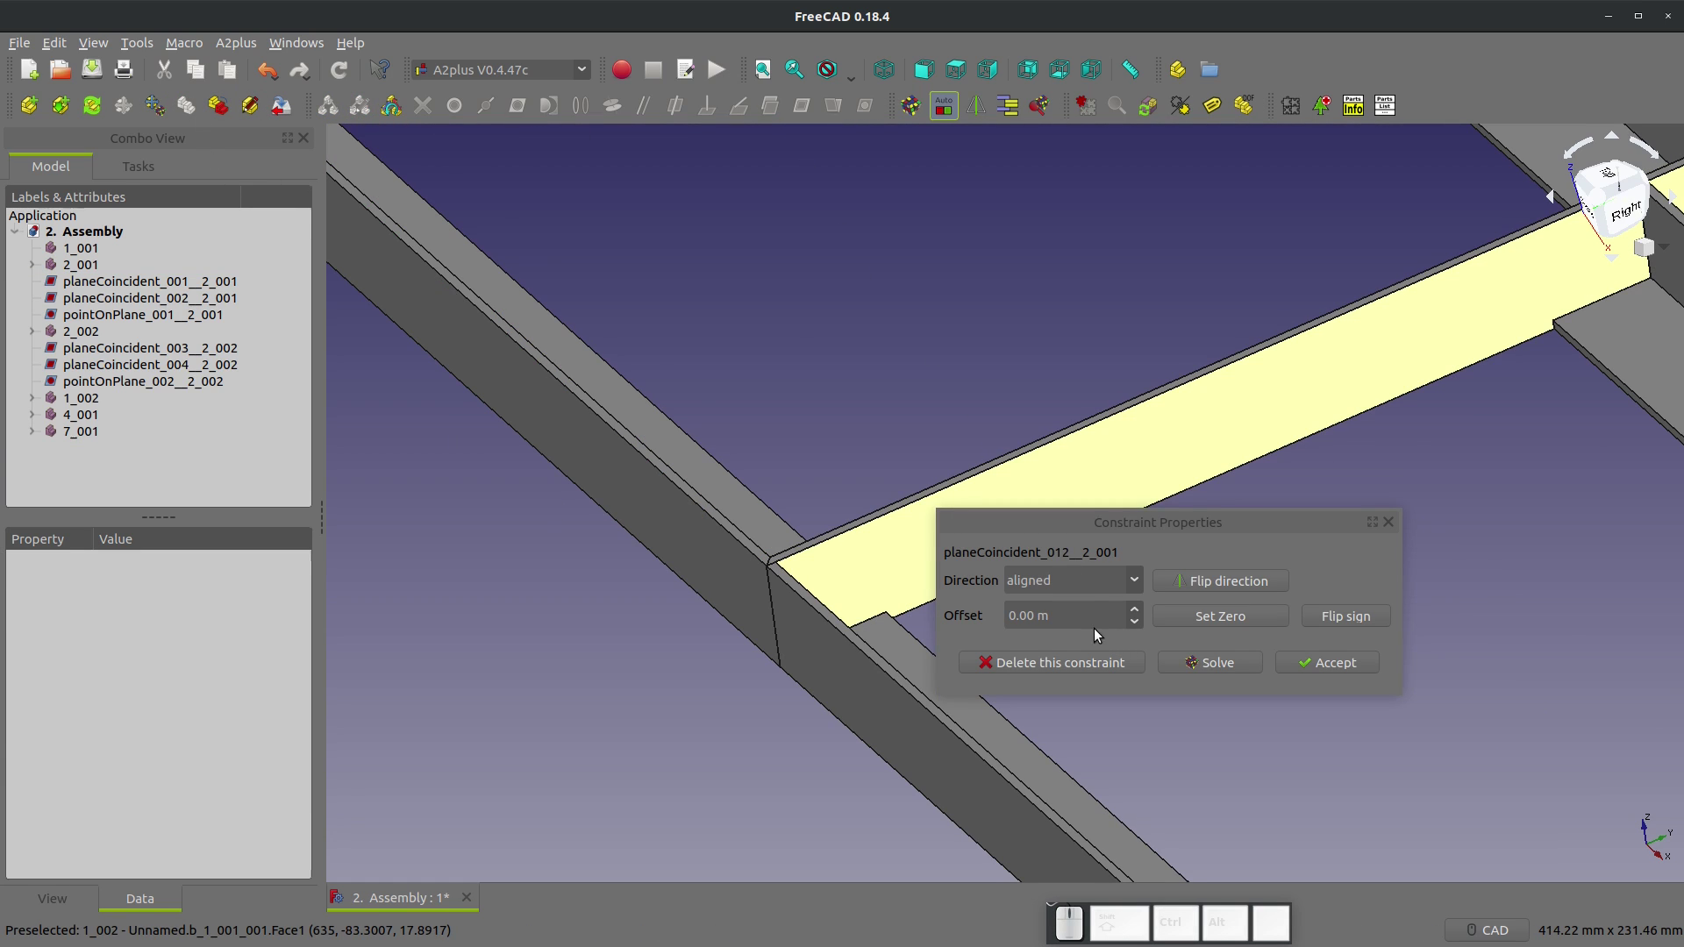
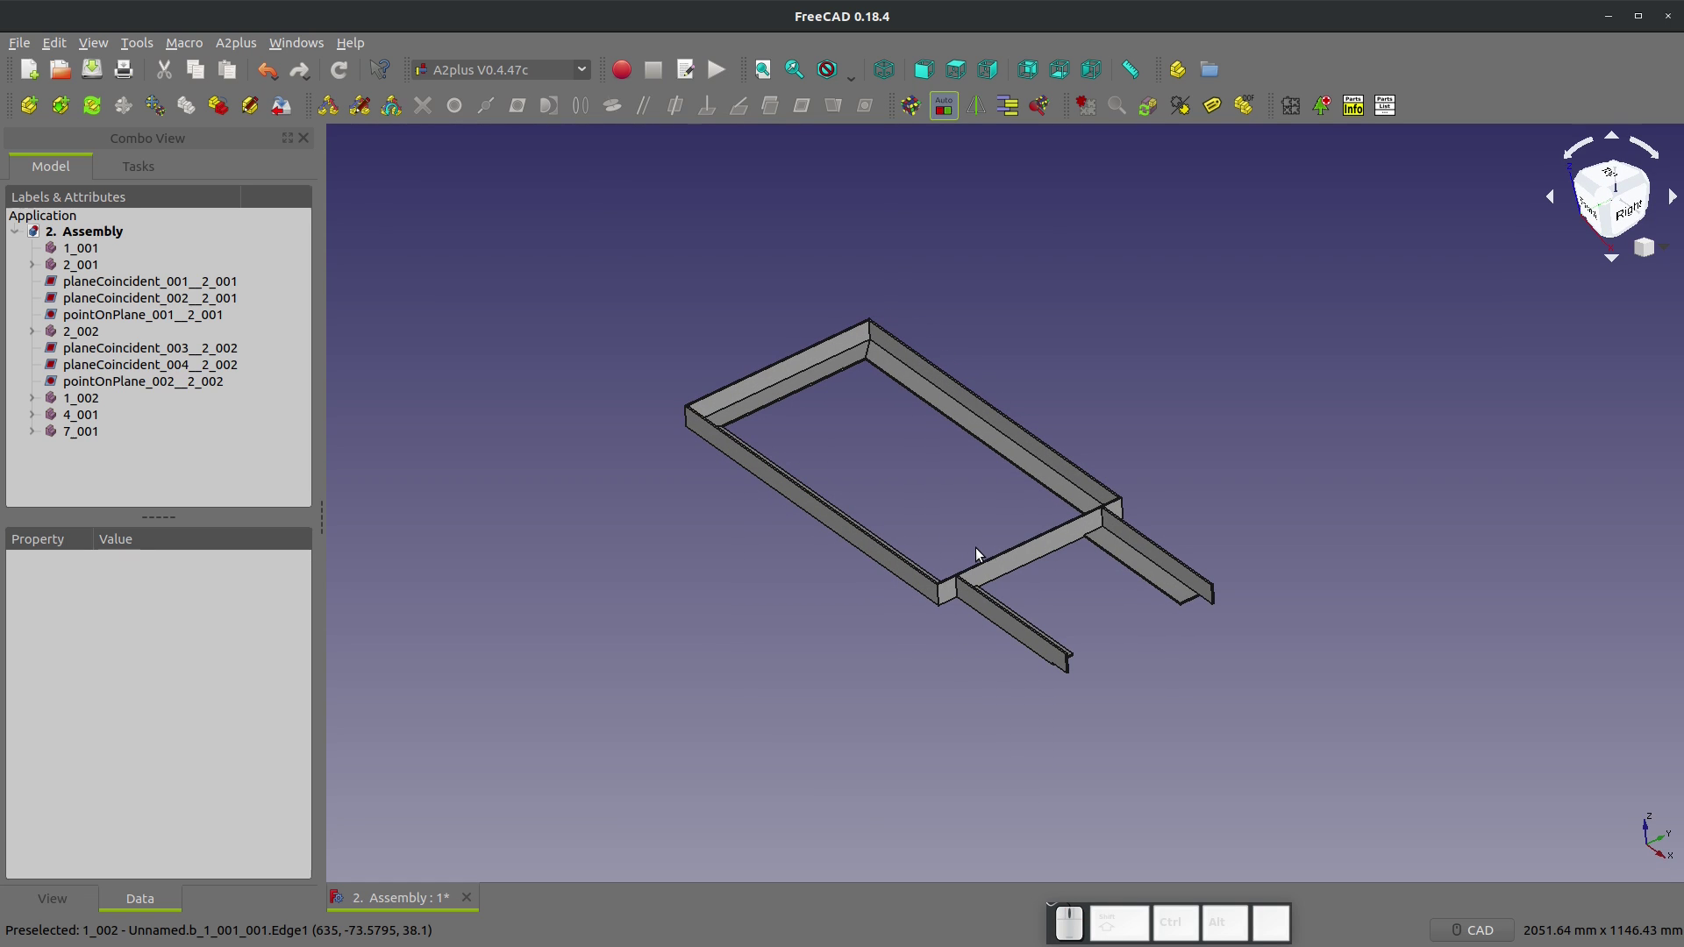
Step: Import strut part 6 and make its face coplanar with extension 4_001, direction flipped
scroll("up", 3)
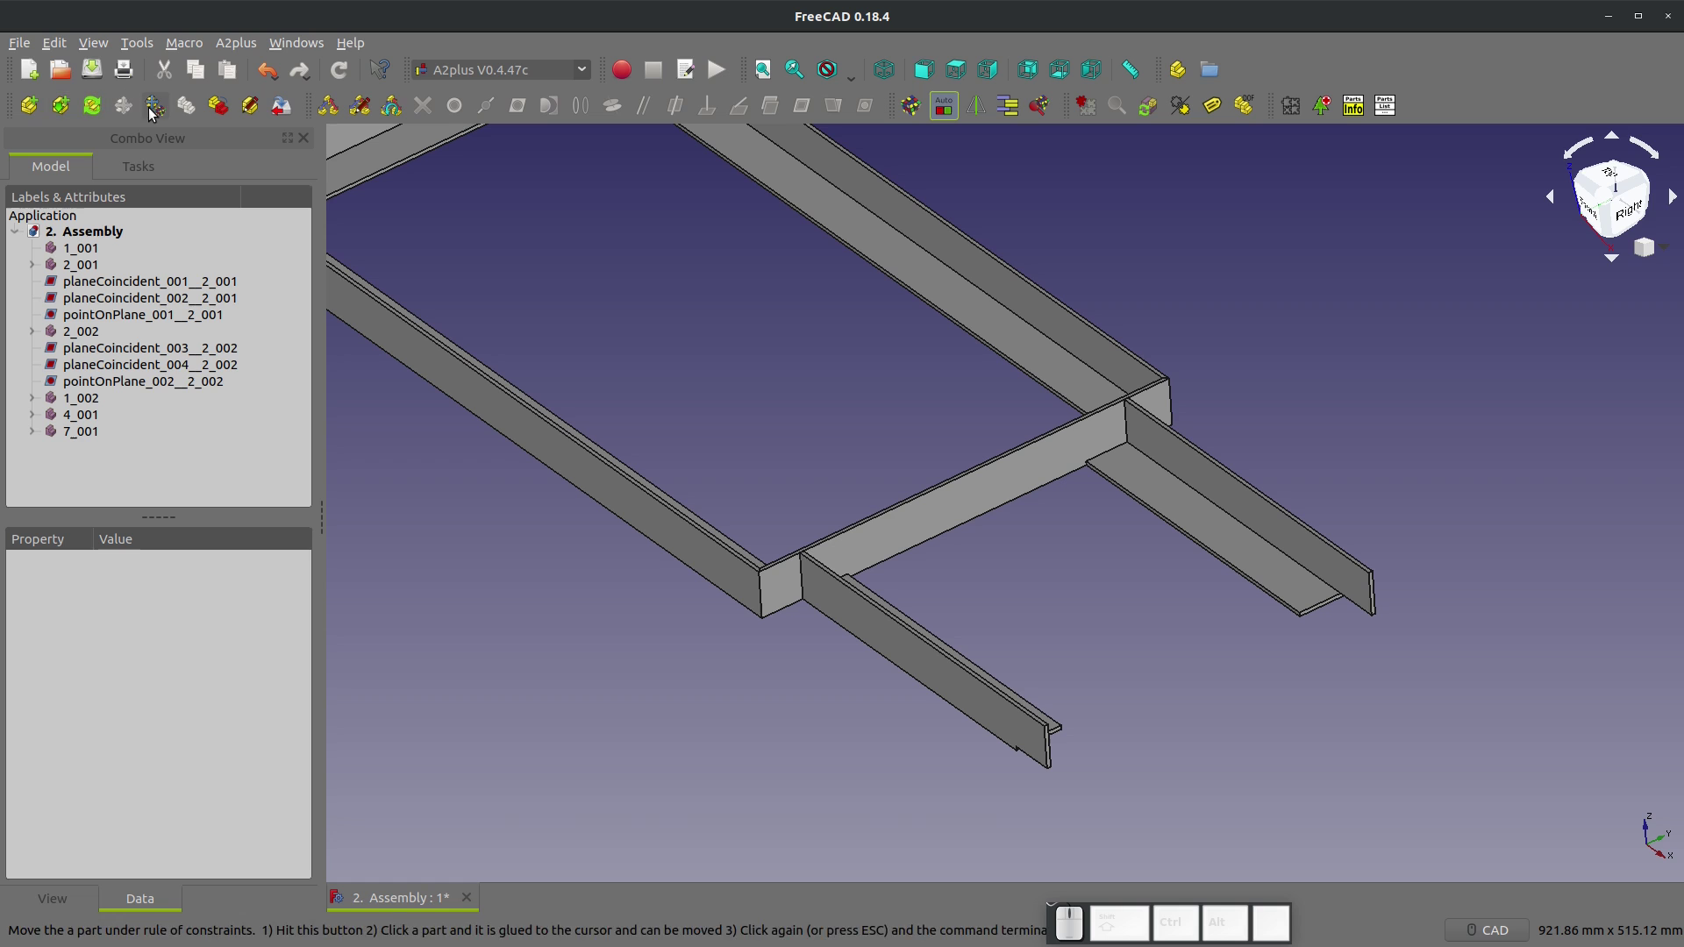
left_click(1099, 641)
left_click(1017, 585)
scroll("up", 3)
left_click(1213, 509)
left_click(521, 538)
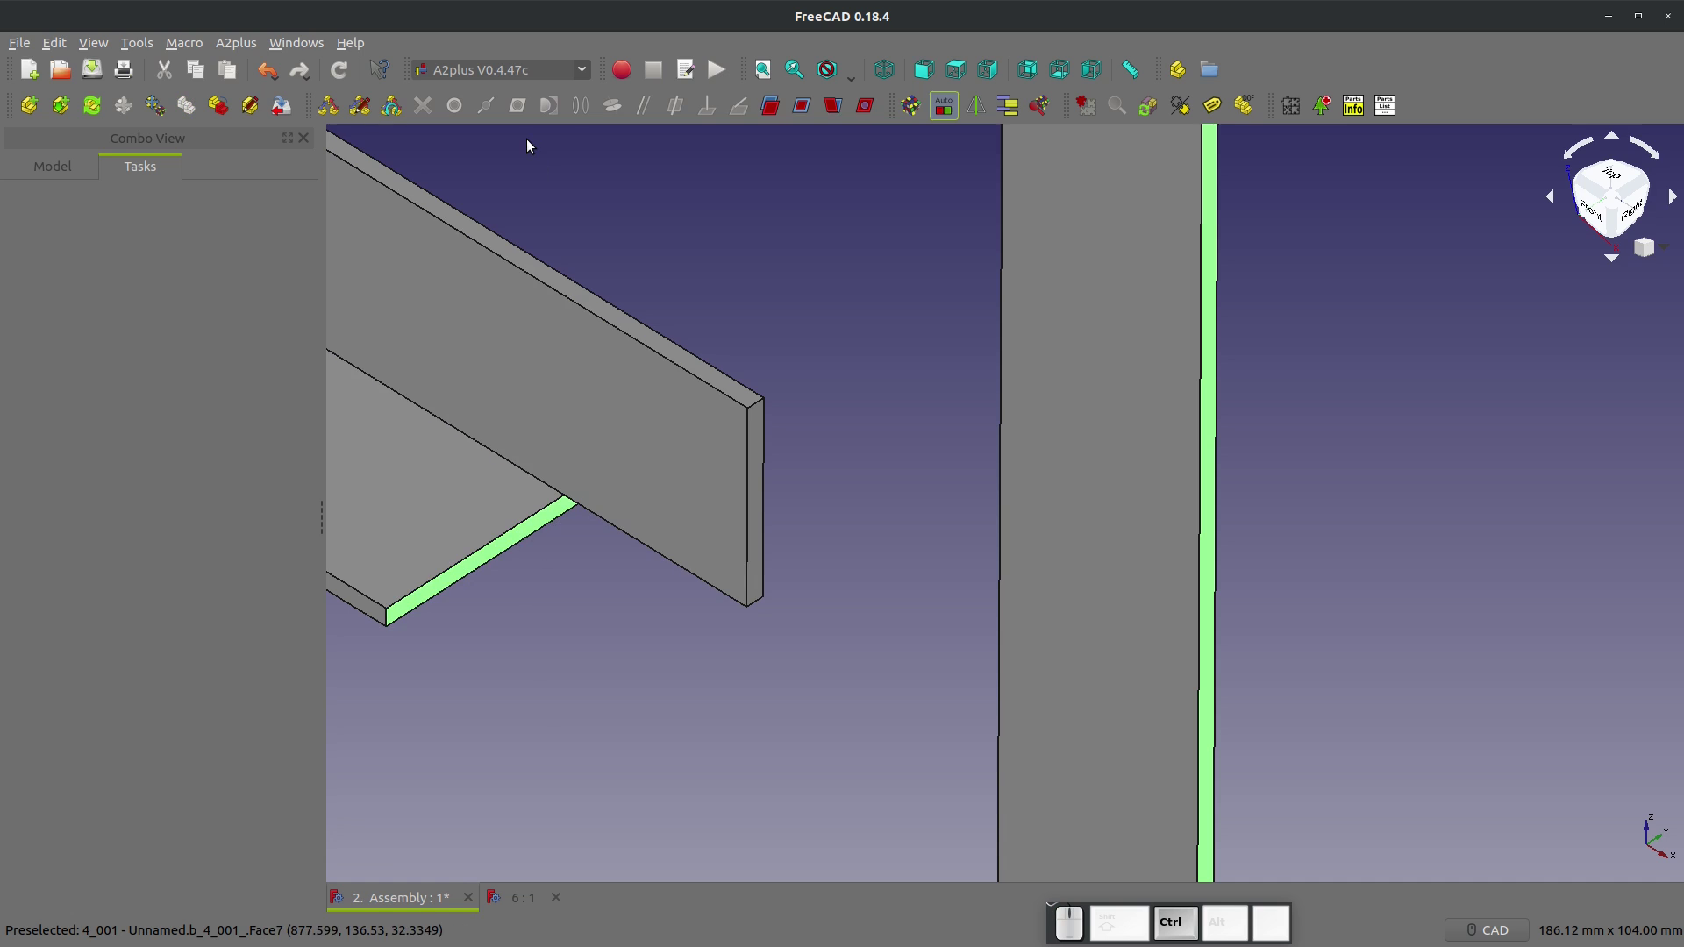
left_click(812, 108)
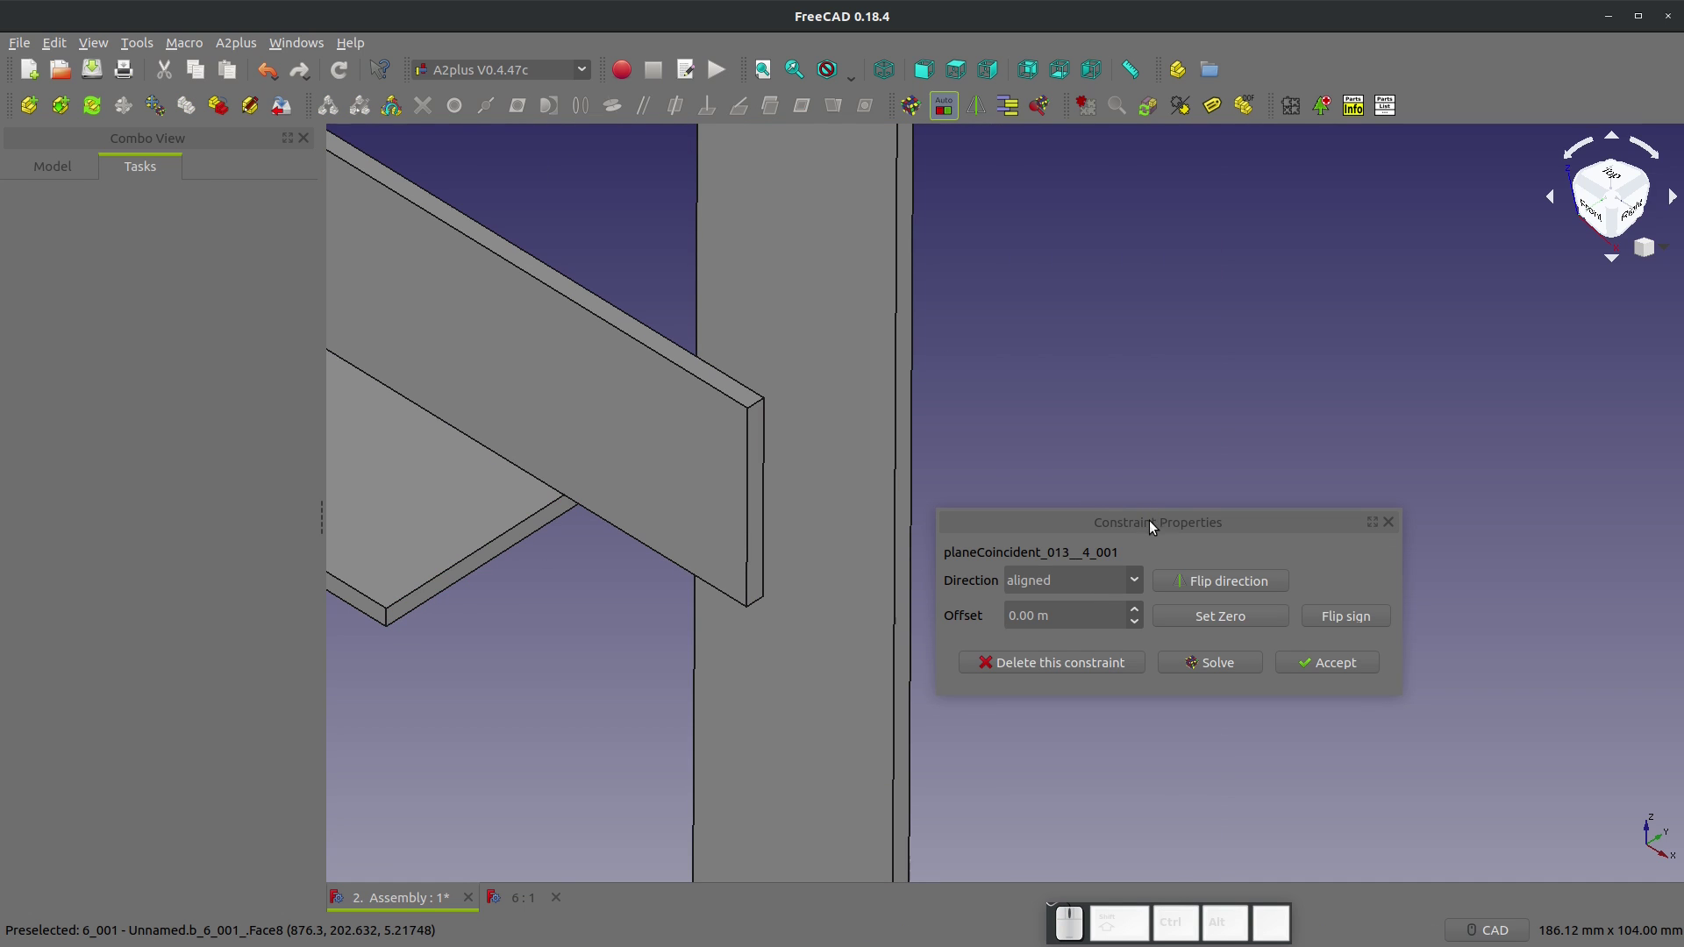
left_click(1206, 595)
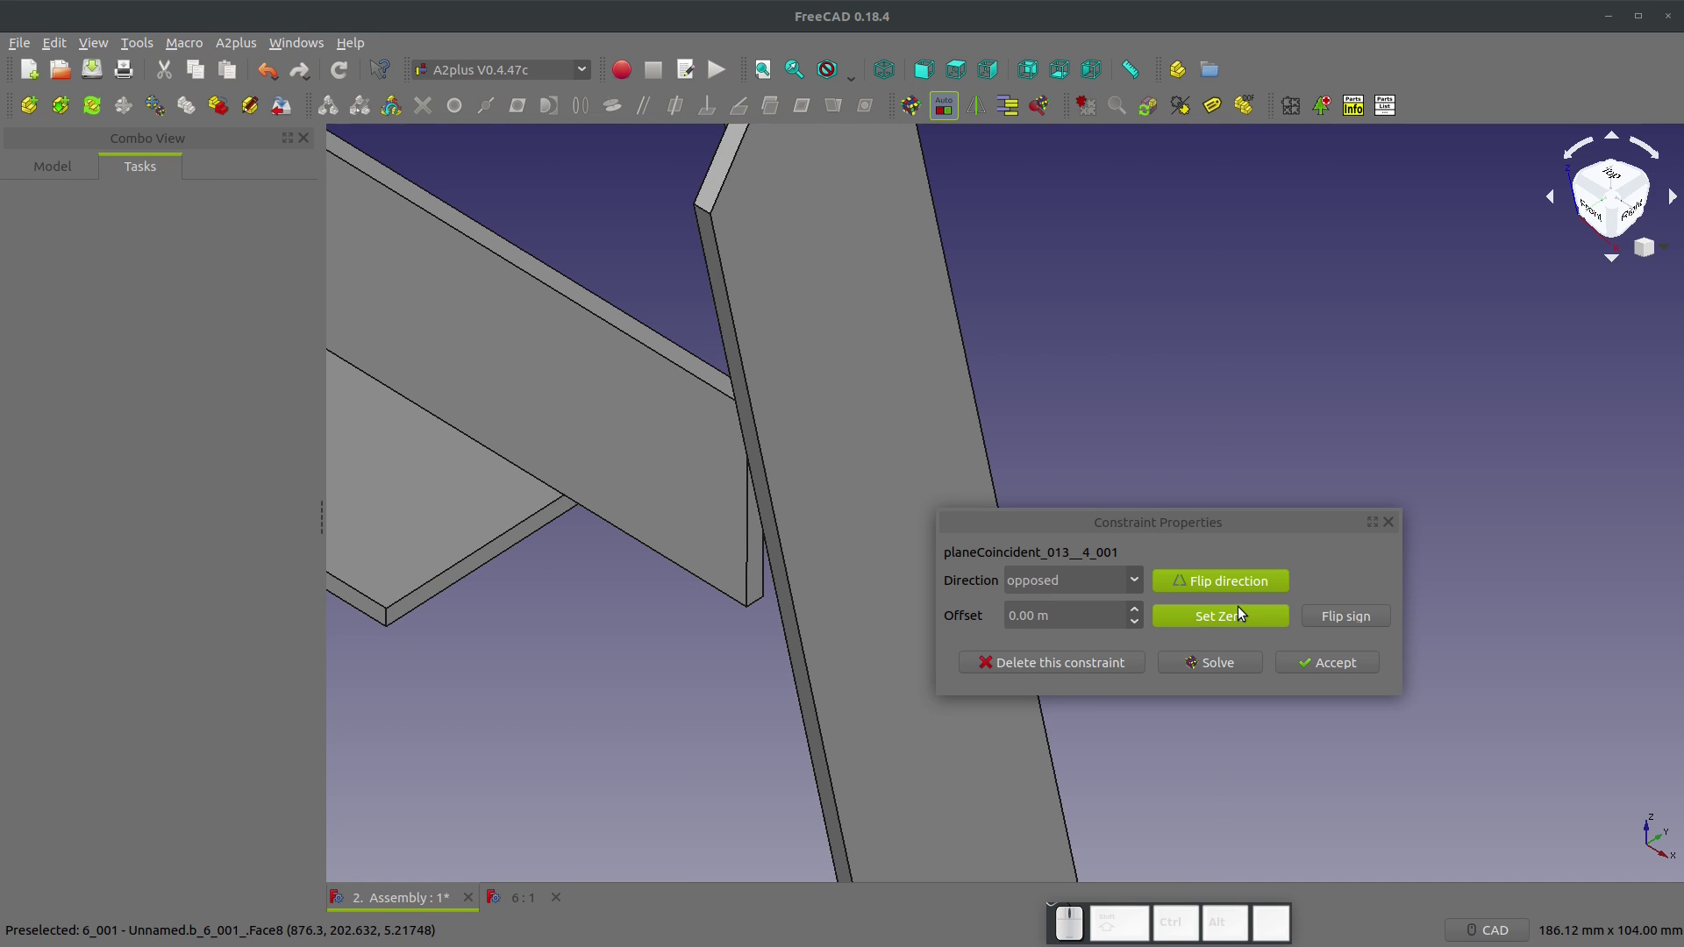
left_click(1342, 670)
Step: Add a second plane-coincident constraint between strut and extension with the sign flipped
scroll("down", 3)
left_click_drag(723, 496, 1046, 278)
scroll("down", 3)
left_click(1180, 208)
left_click(1232, 366)
scroll("down", 3)
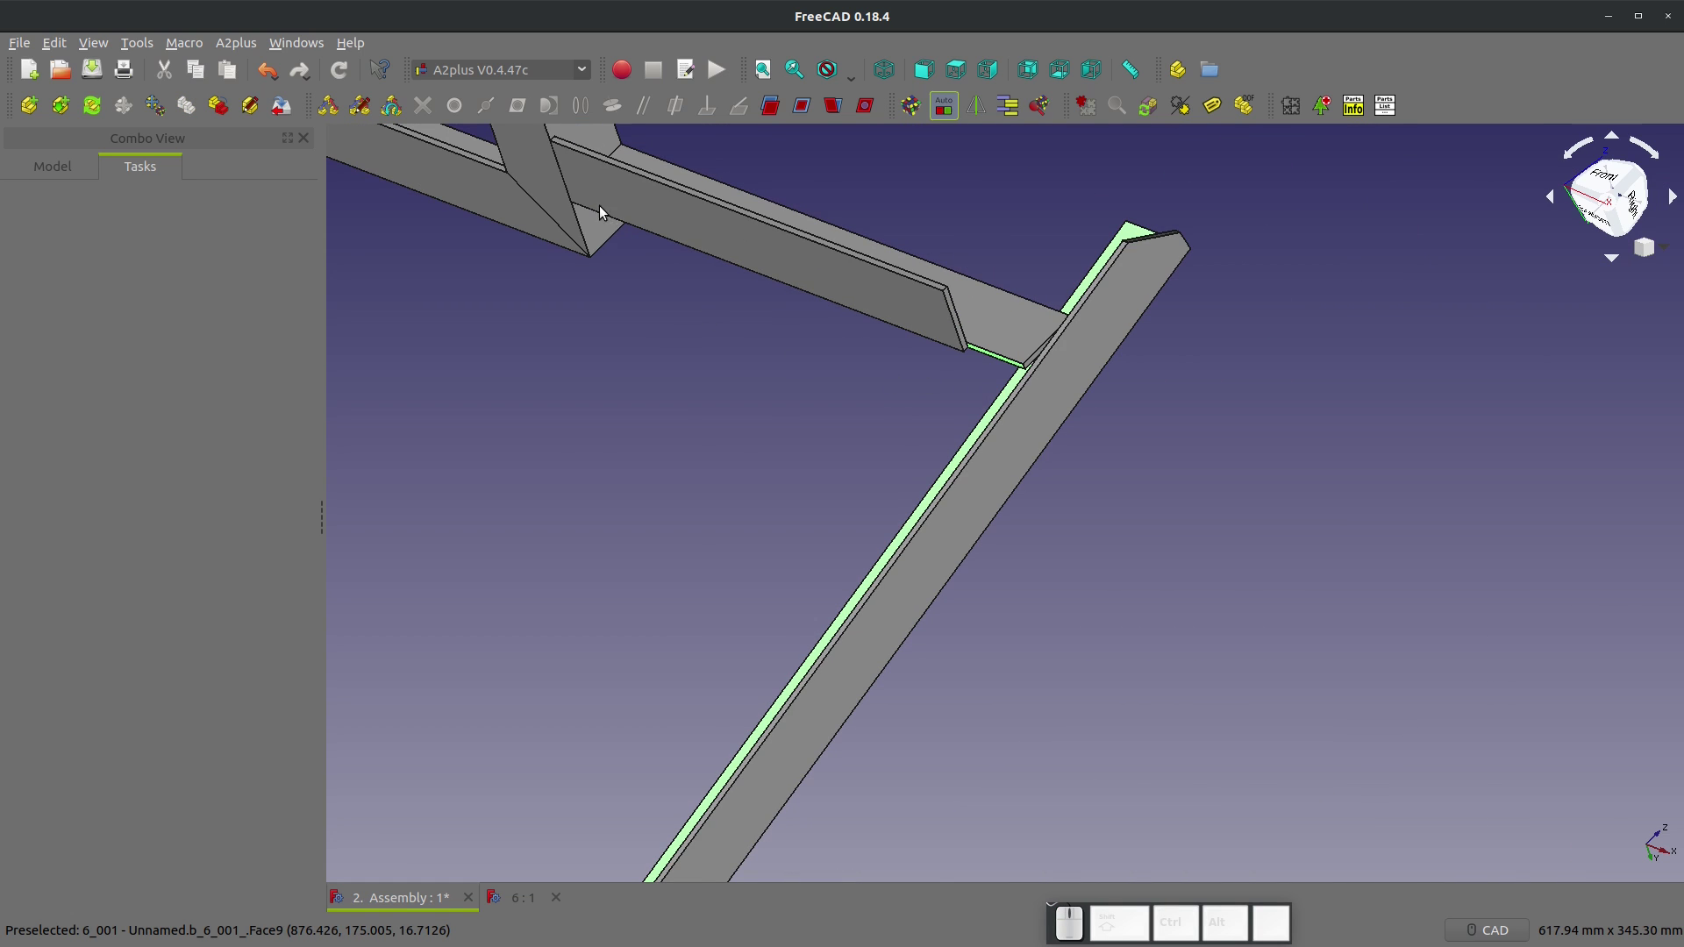
left_click(802, 107)
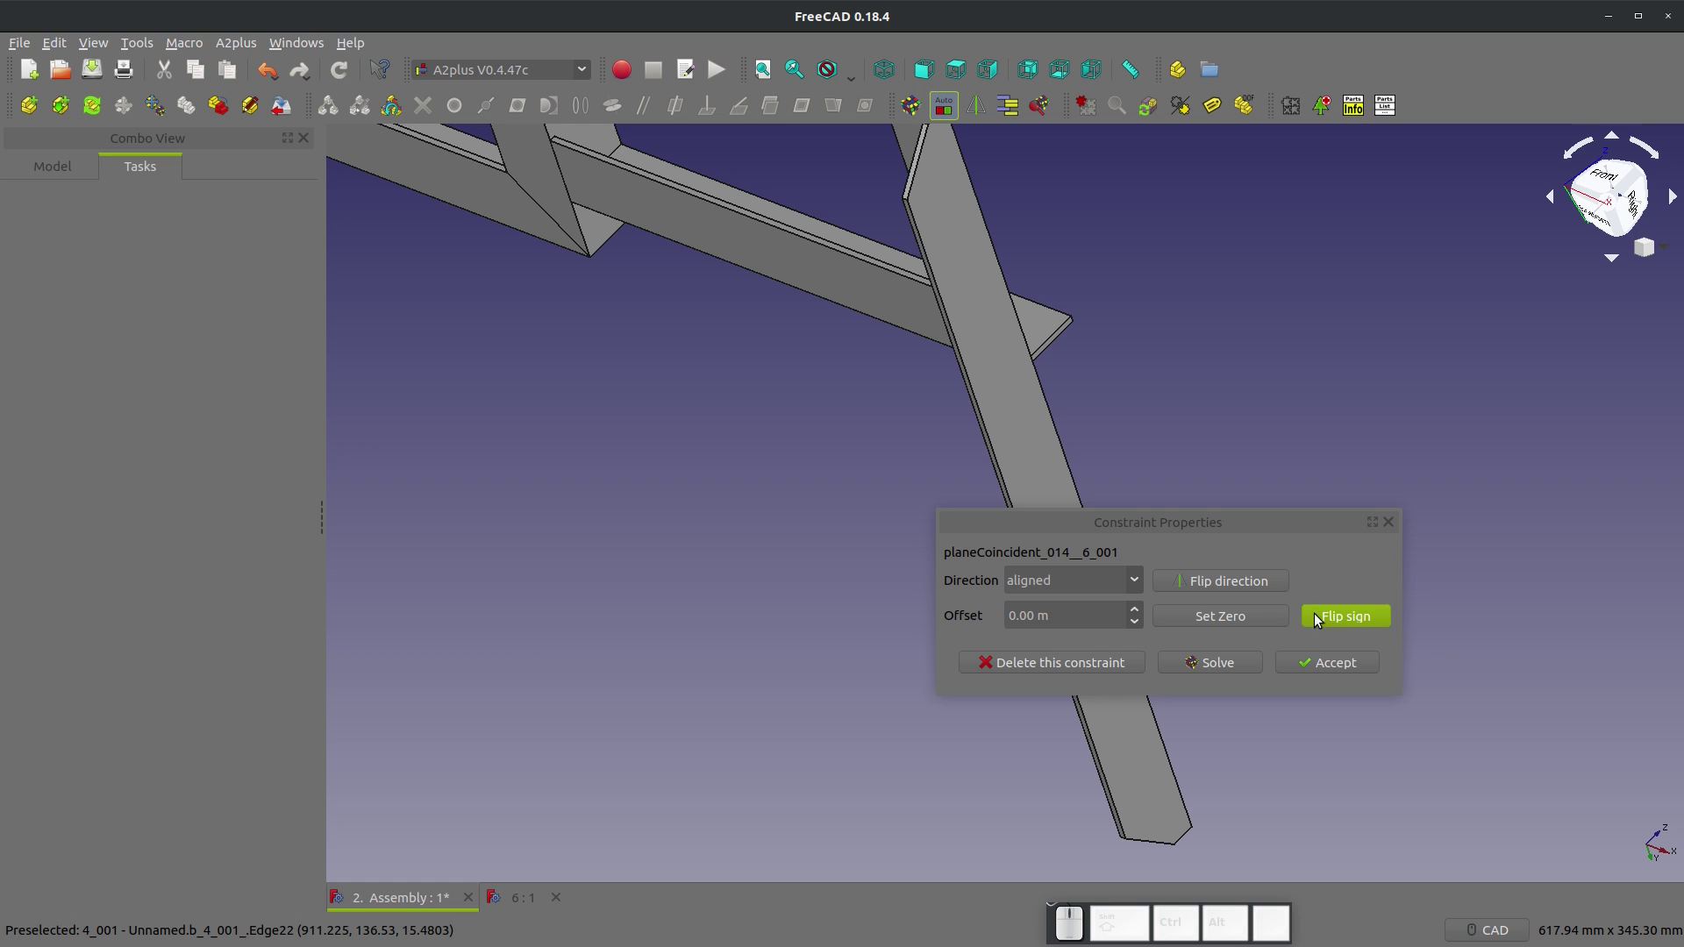
left_click(1275, 588)
scroll("down", 3)
left_click_drag(824, 294, 1183, 586)
left_click(1314, 671)
Step: Constrain the strut's end face to the extension with a -85.72 offset and accept it
scroll("up", 3)
middle_click(992, 546)
left_click_drag(1271, 312, 1156, 375)
scroll("up", 3)
left_click(803, 542)
scroll("down", 3)
scroll("up", 3)
left_click(793, 334)
left_click(803, 106)
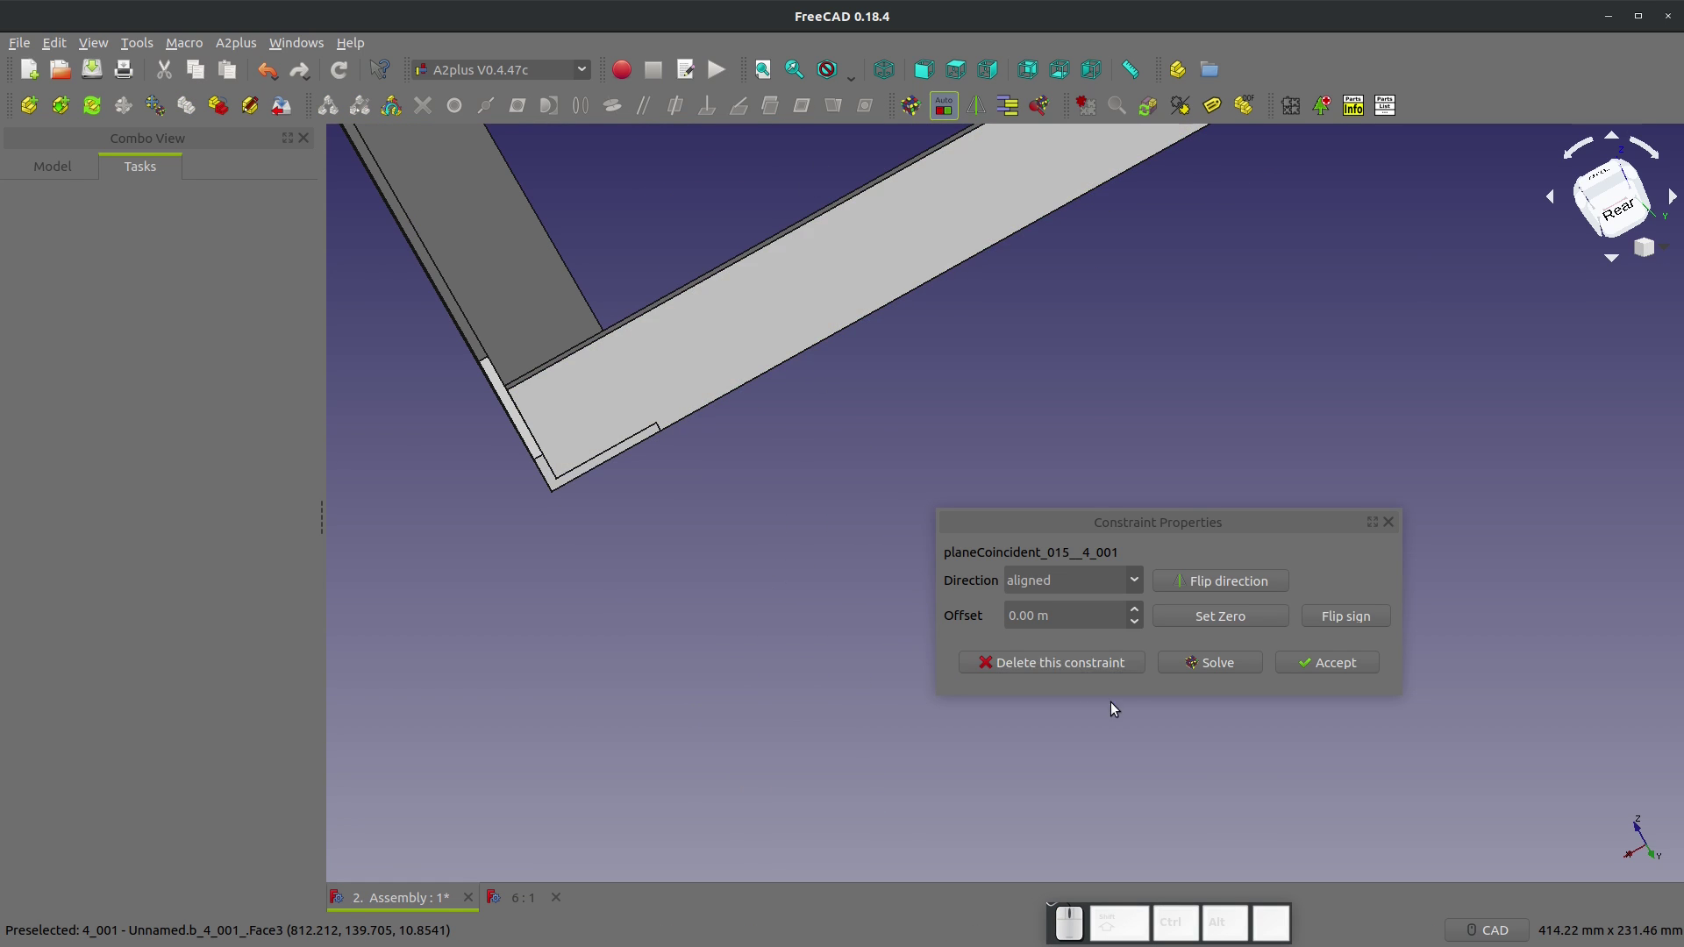
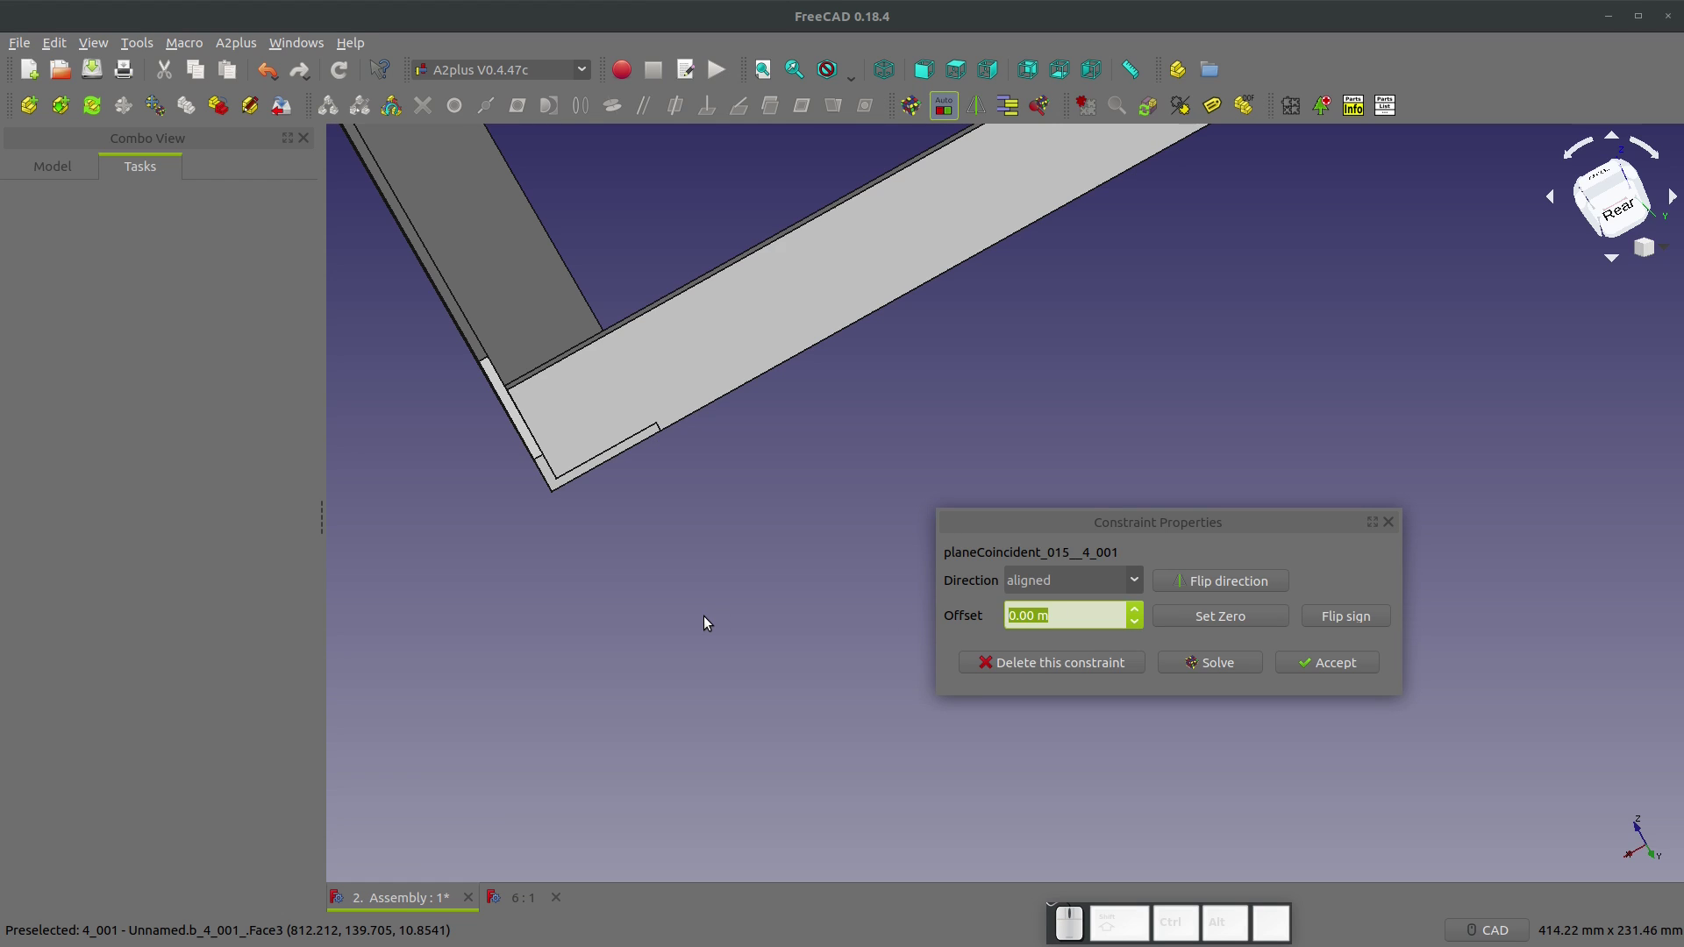
key("KP_8")
key("KP_5")
key("KP_Decimal")
key("KP_7")
key("KP_2")
key("KP_5")
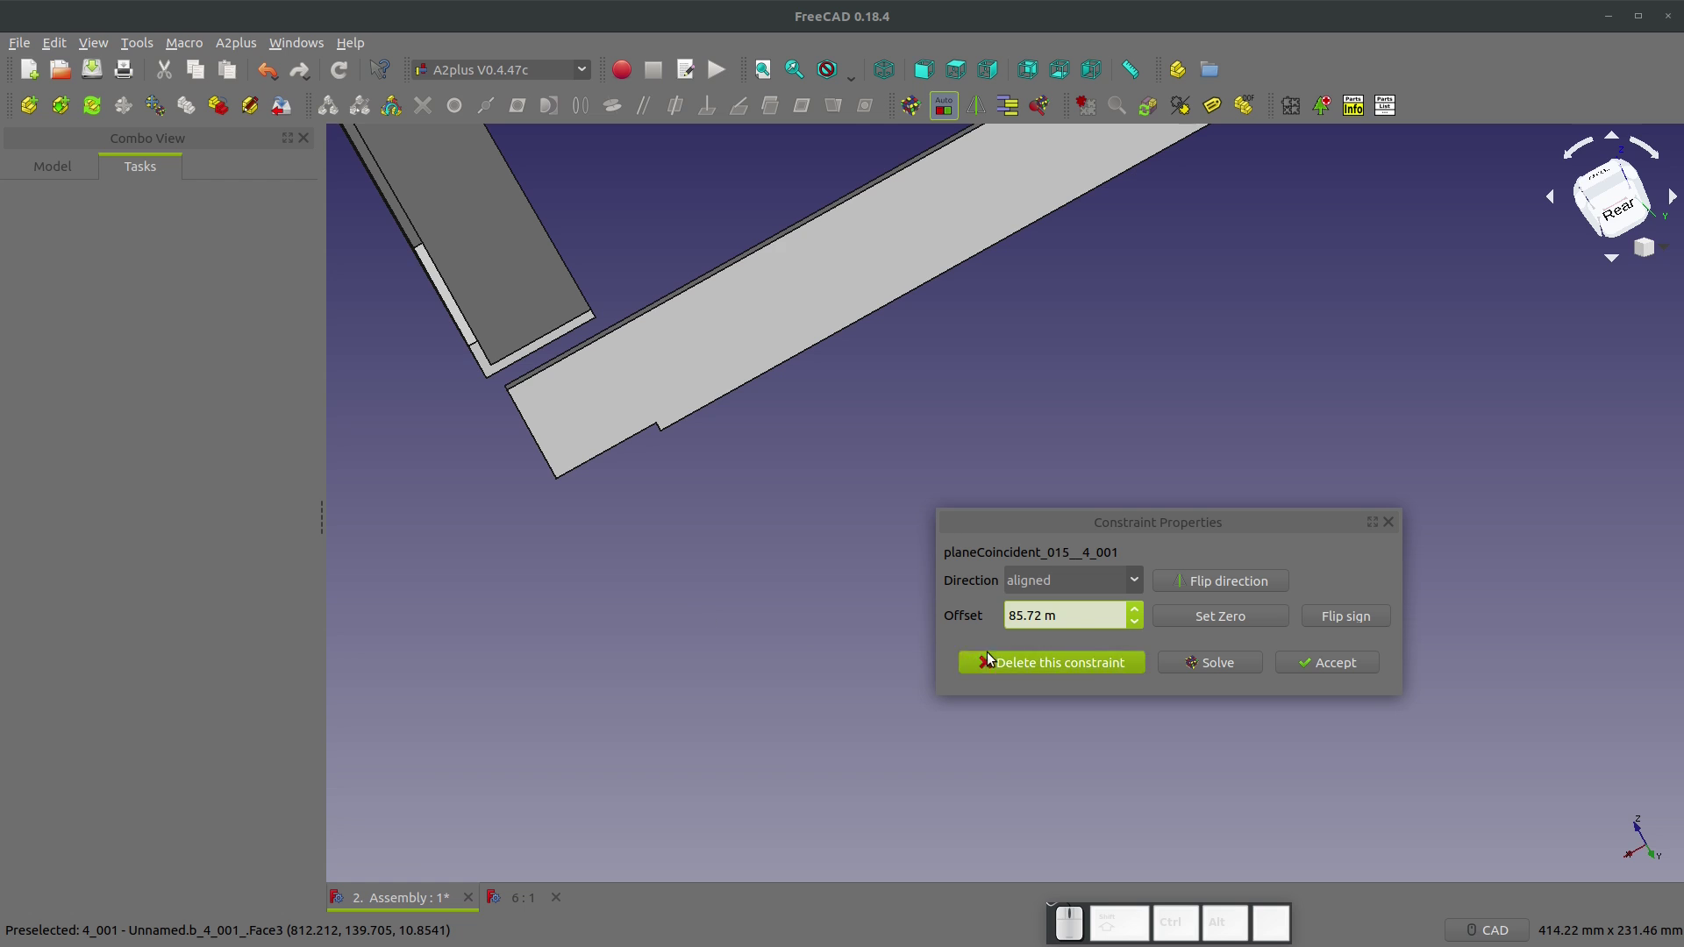
left_click(1322, 618)
scroll("down", 3)
left_click_drag(765, 451, 1351, 596)
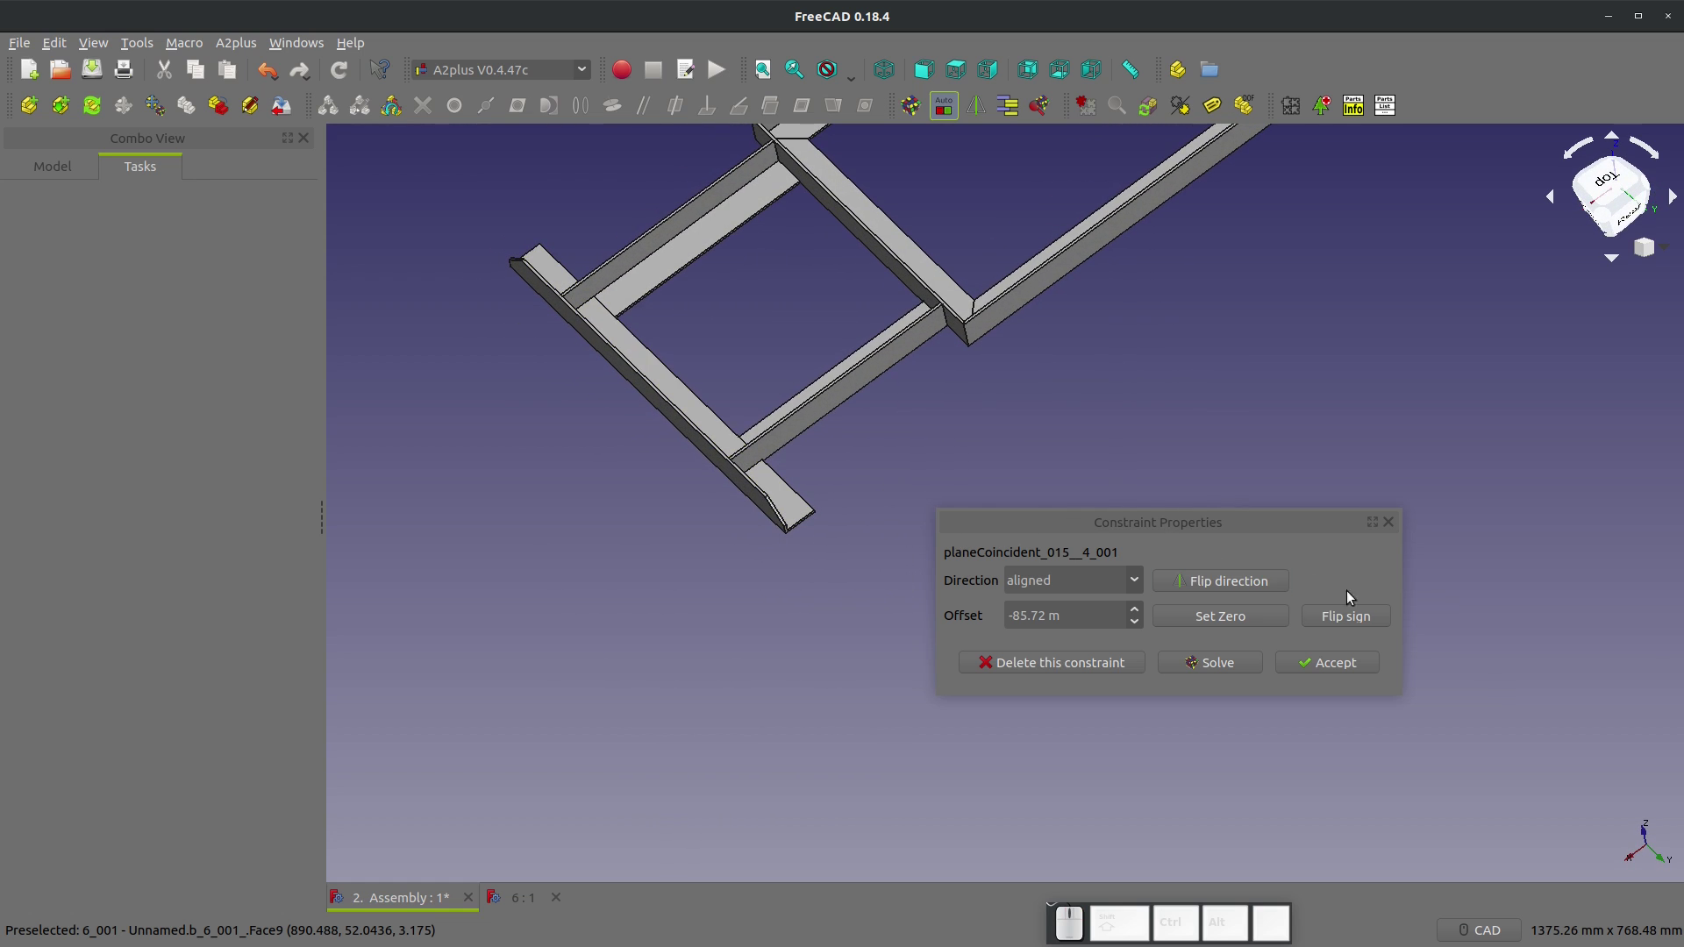
left_click(1357, 664)
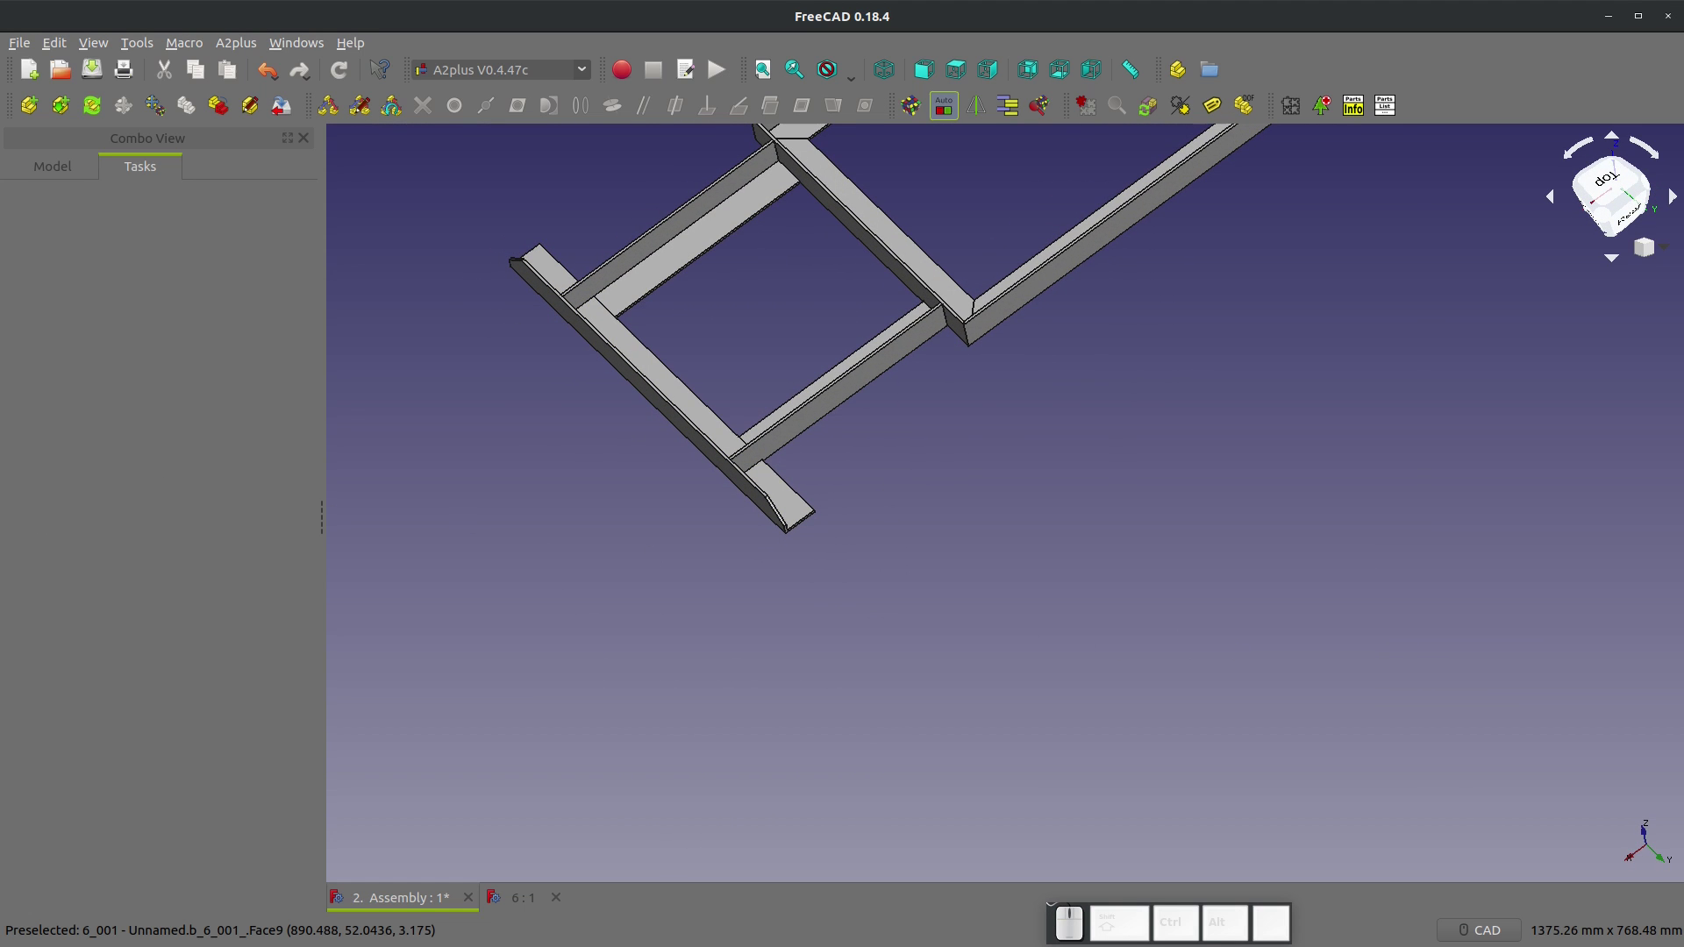
Step: Import the flat plate bracket 5.FCStd into the assembly as part 5_001
left_click(36, 115)
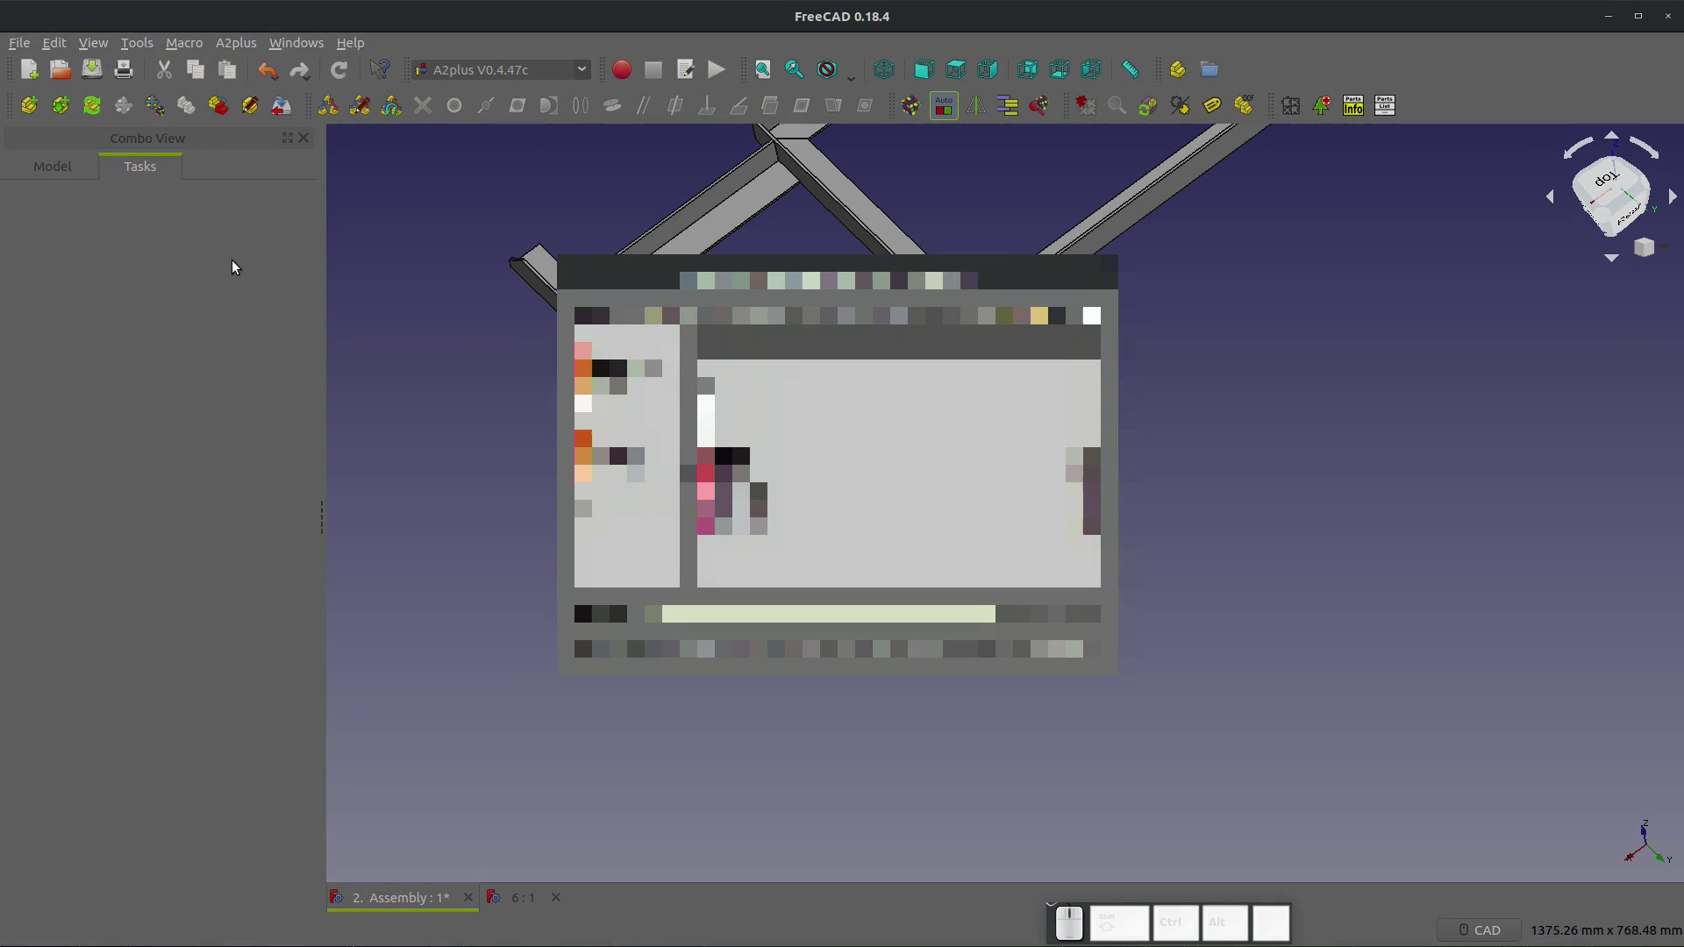
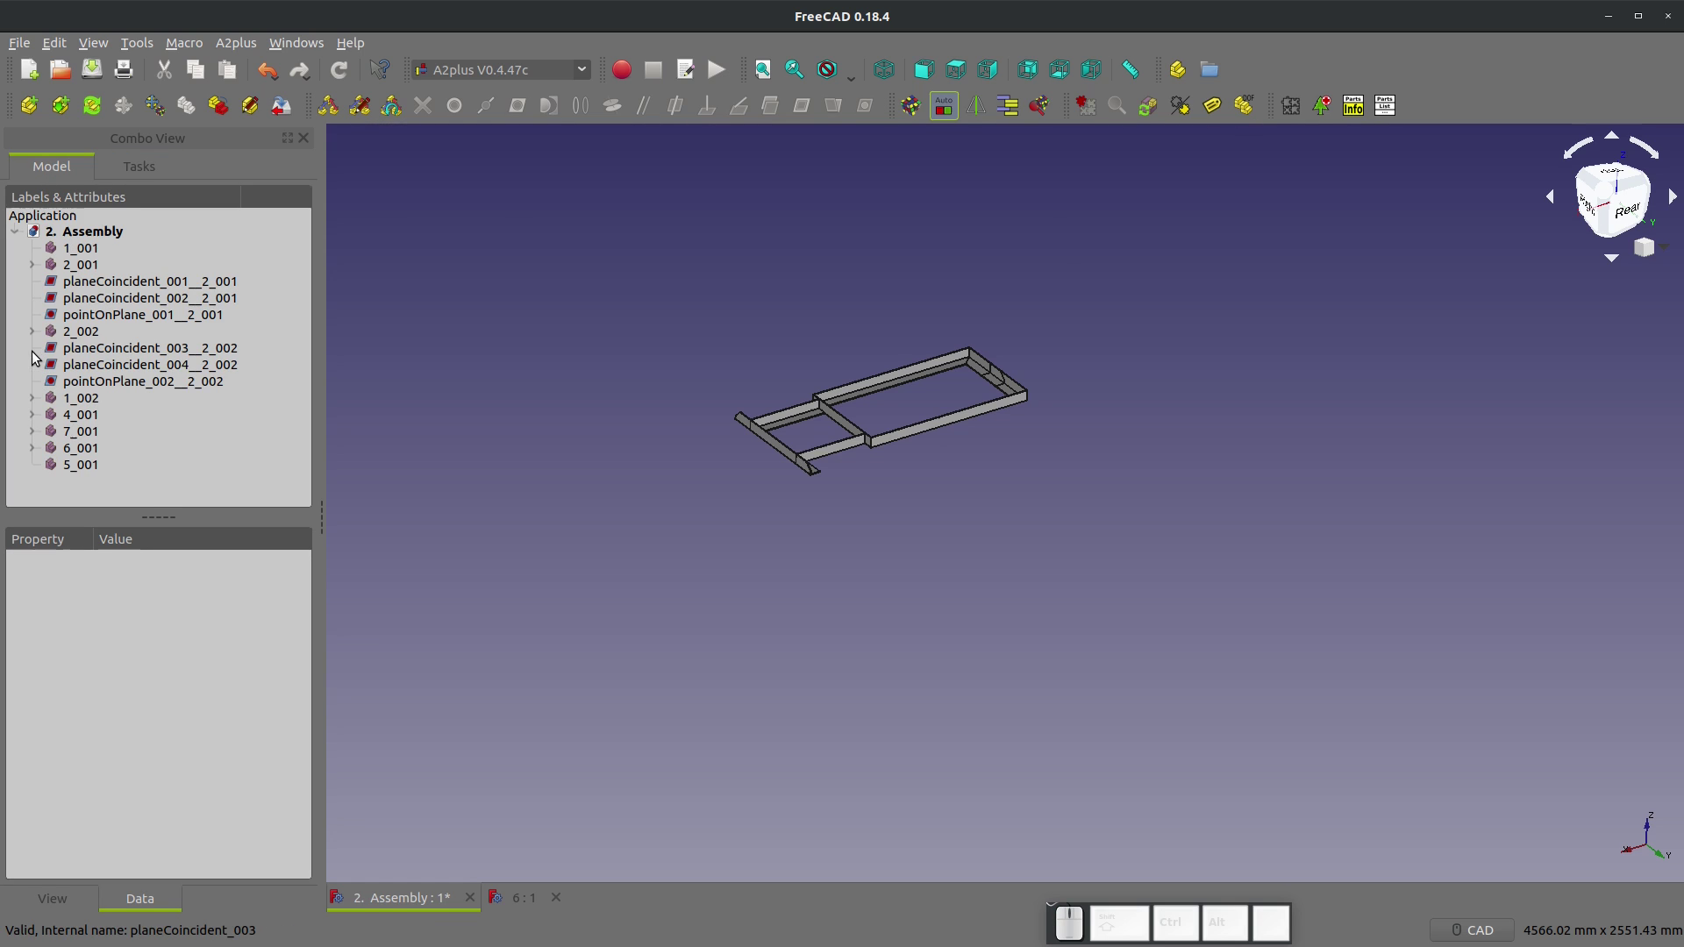
left_click(84, 463)
scroll("up", 3)
left_click(1119, 420)
left_click(1236, 366)
left_click(1222, 396)
left_click(1206, 374)
left_click(1219, 362)
left_click(1302, 331)
left_click(91, 466)
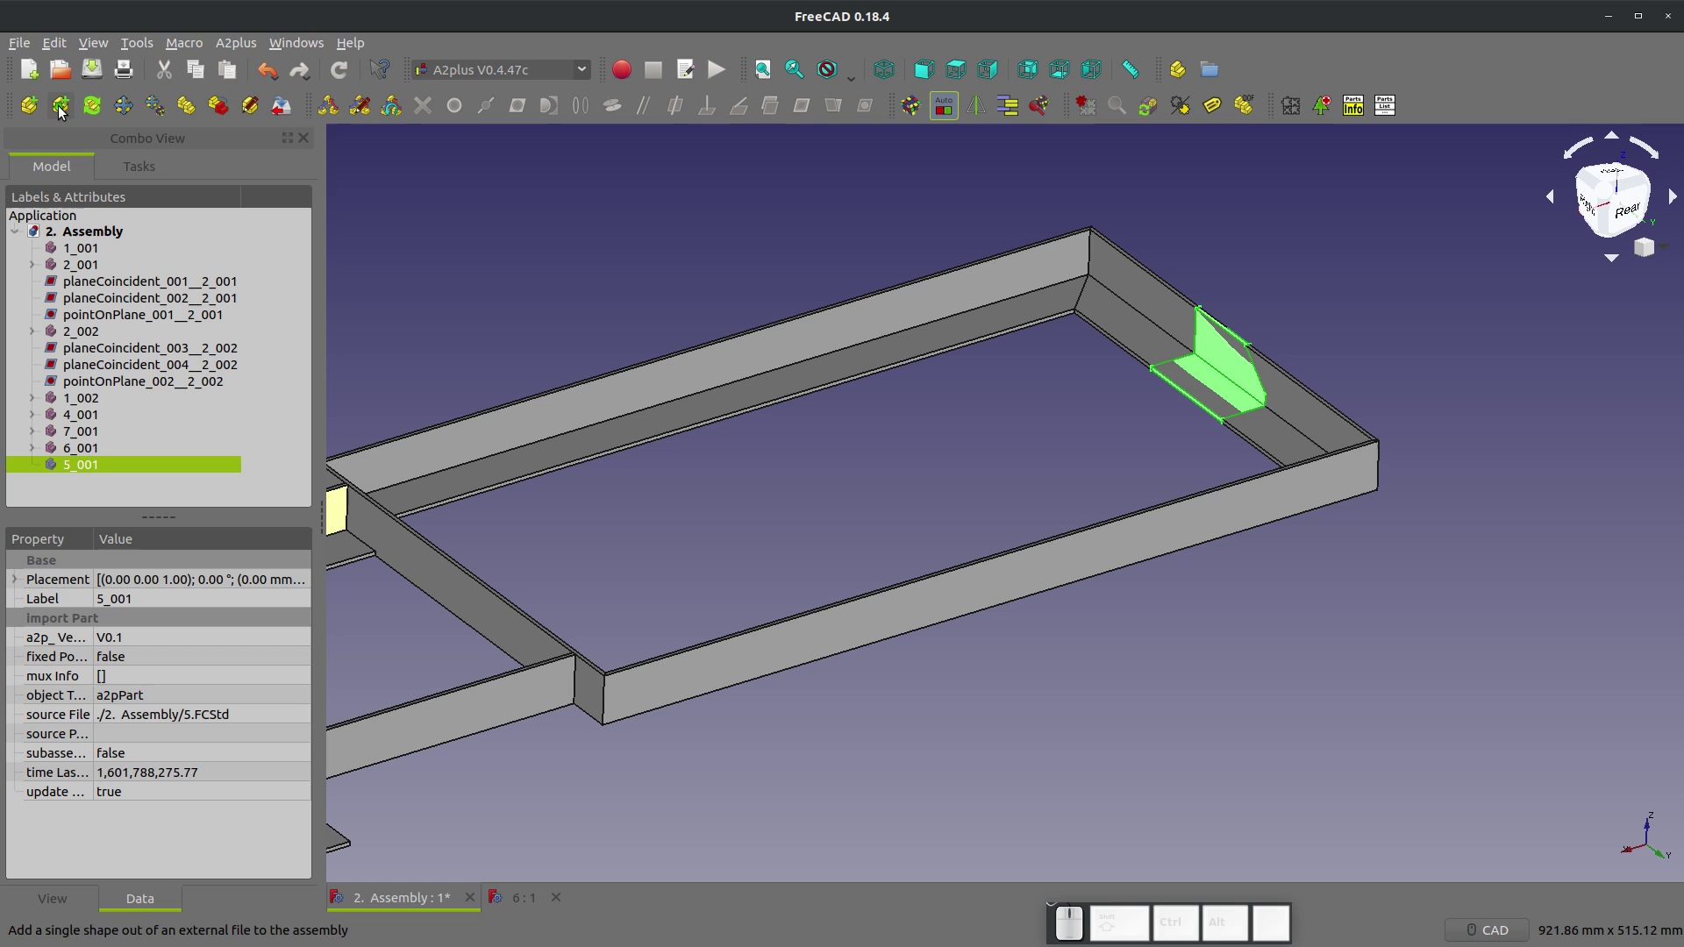
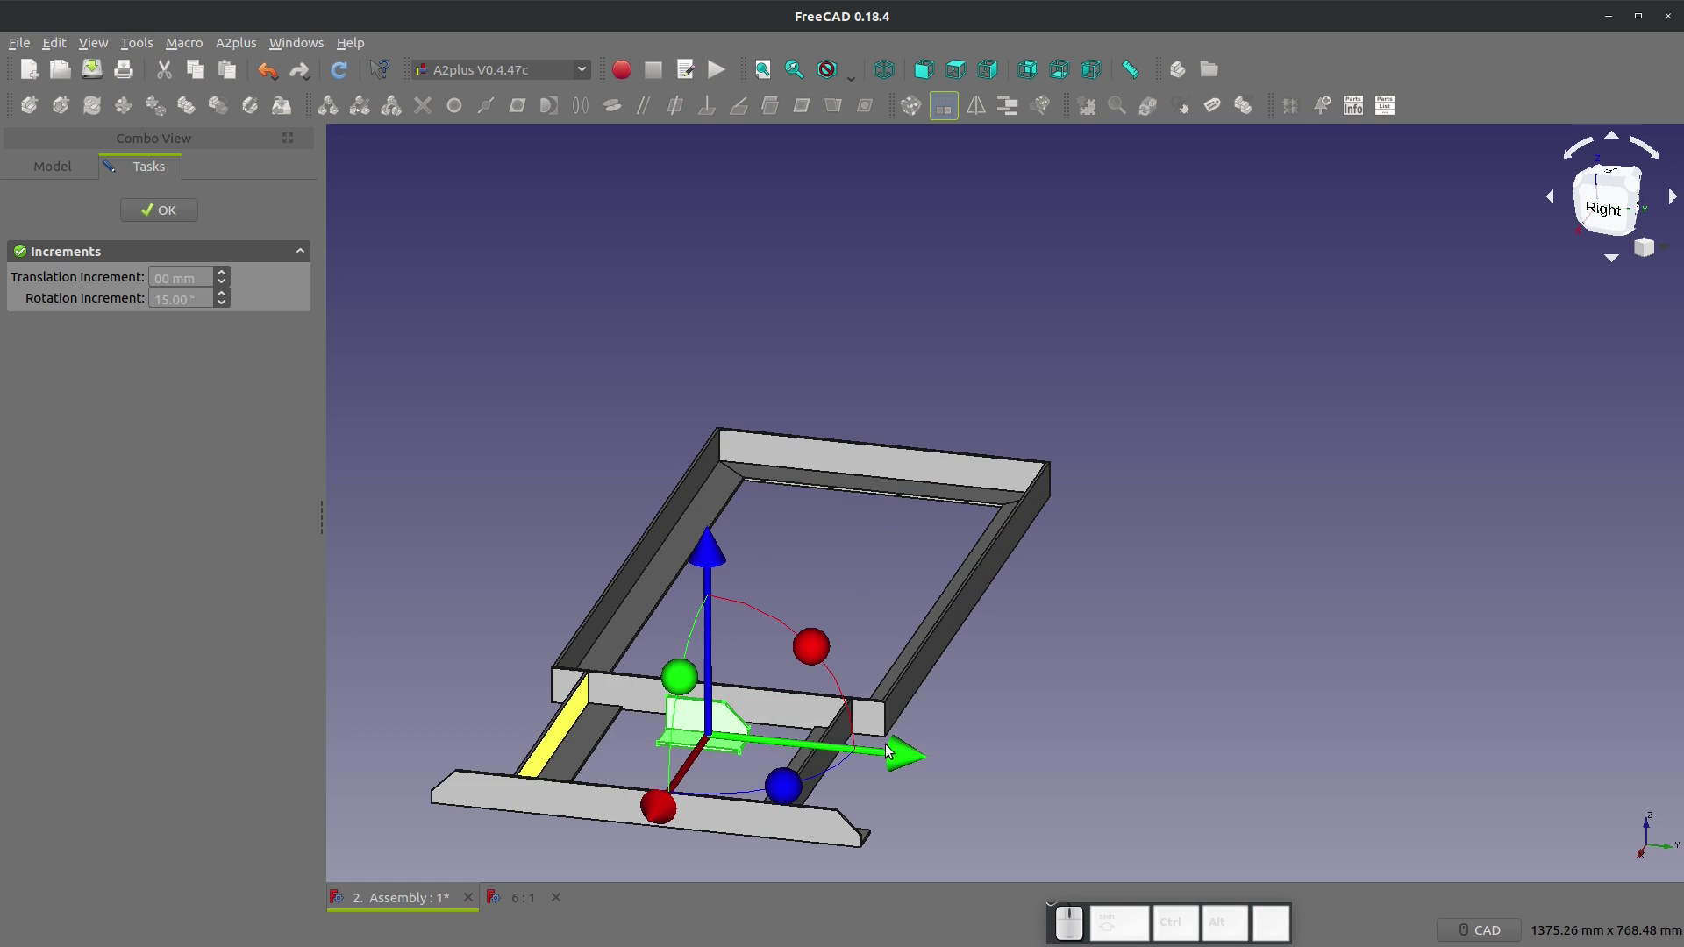
Step: Drag the bracket about 201 mm along the frame to the extension joint and select a face
left_click_drag(907, 754, 938, 784)
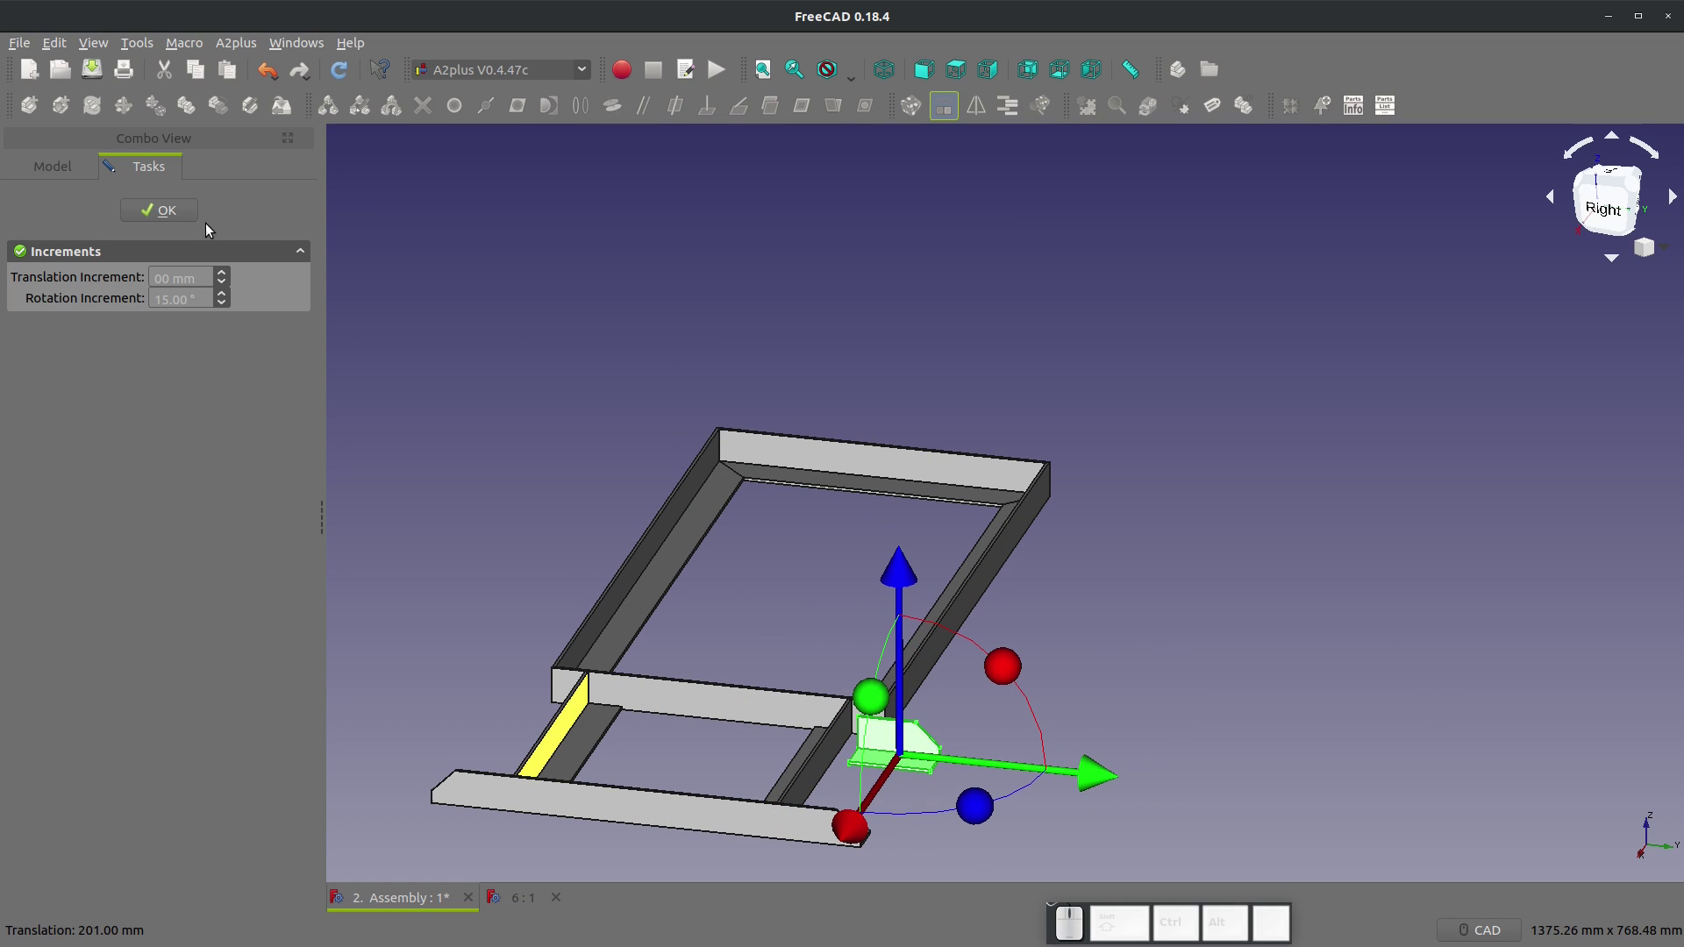
left_click(184, 222)
scroll("up", 3)
left_click(726, 771)
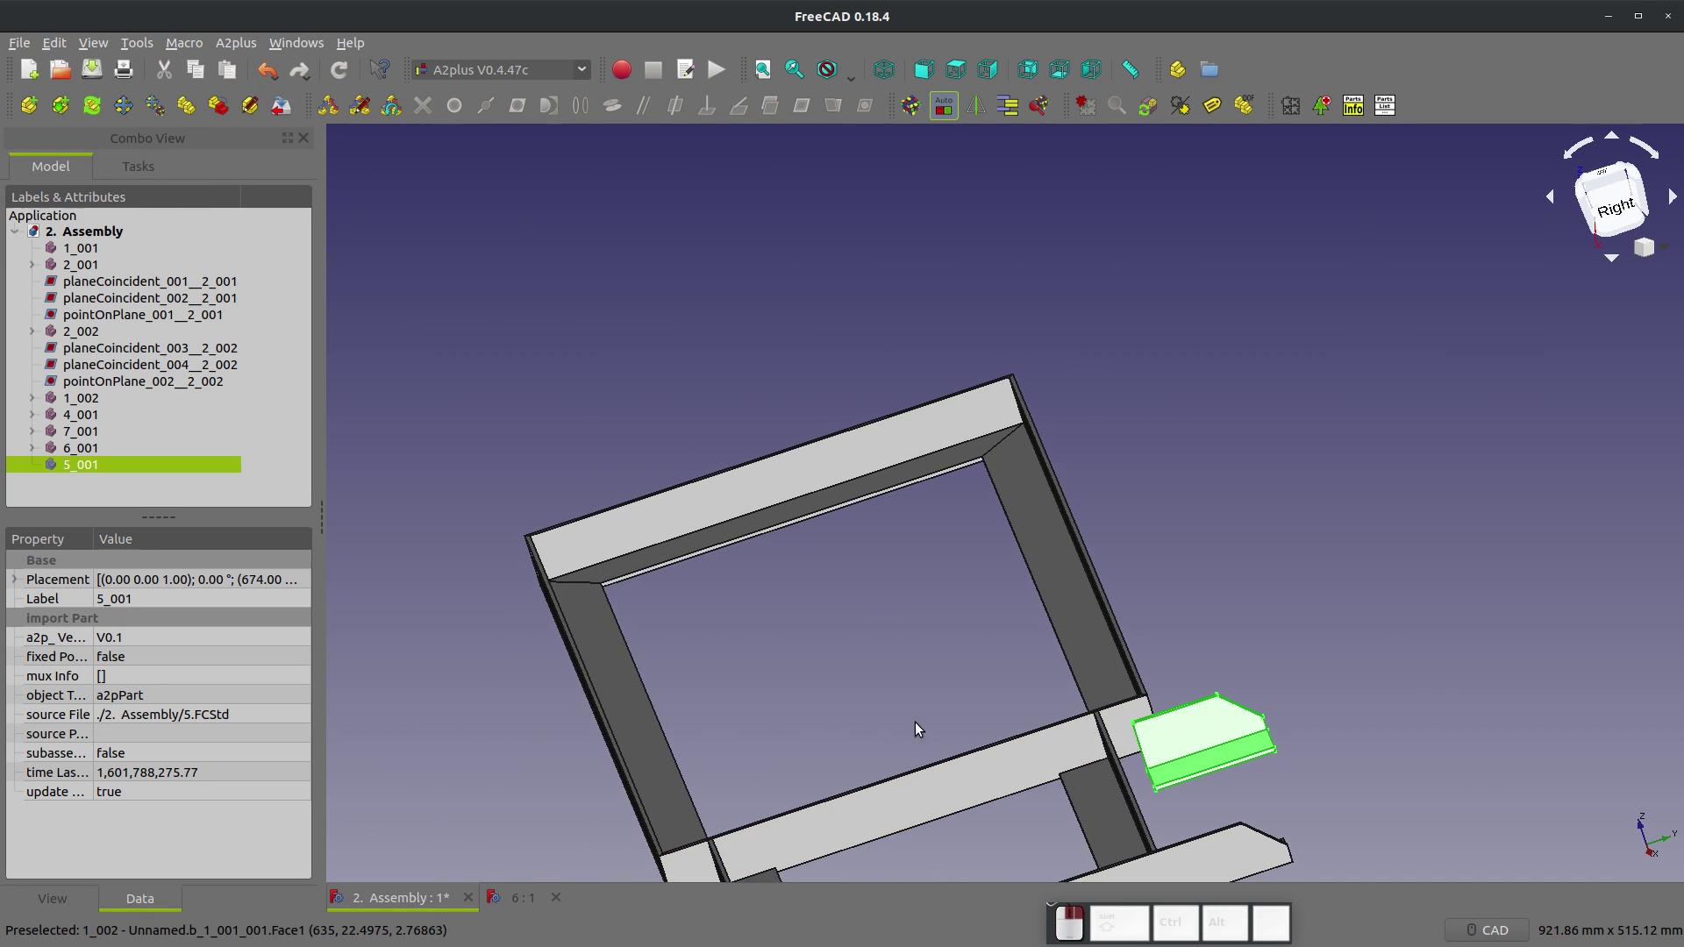
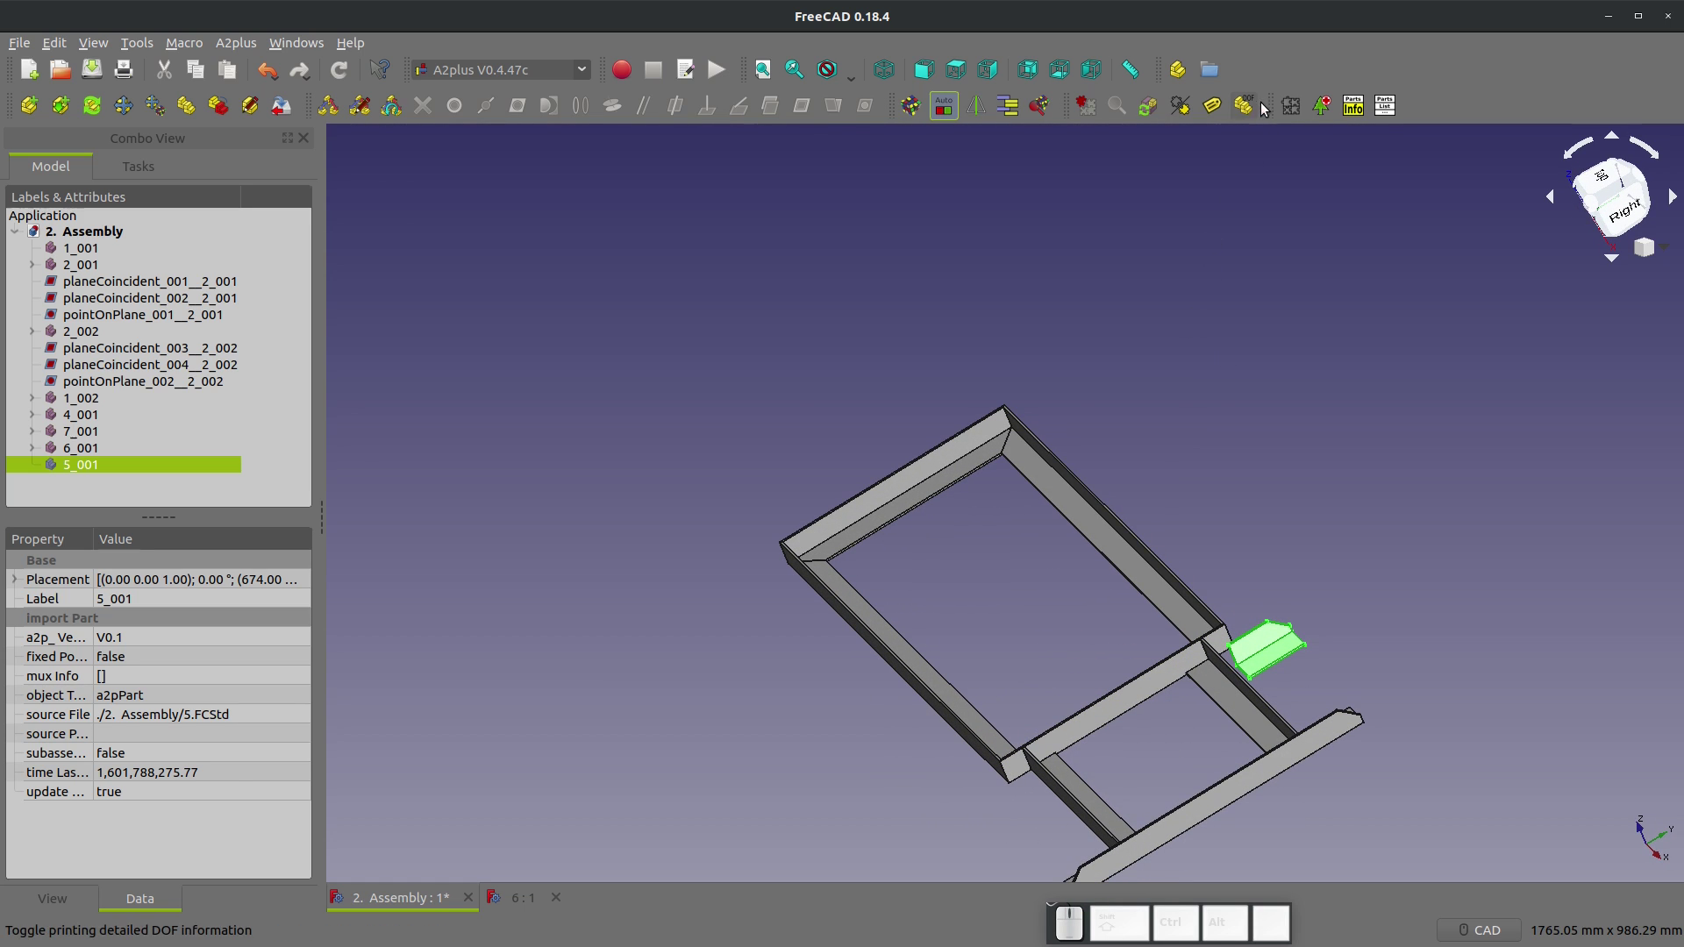
left_click(1254, 107)
left_click(1255, 107)
scroll("up", 3)
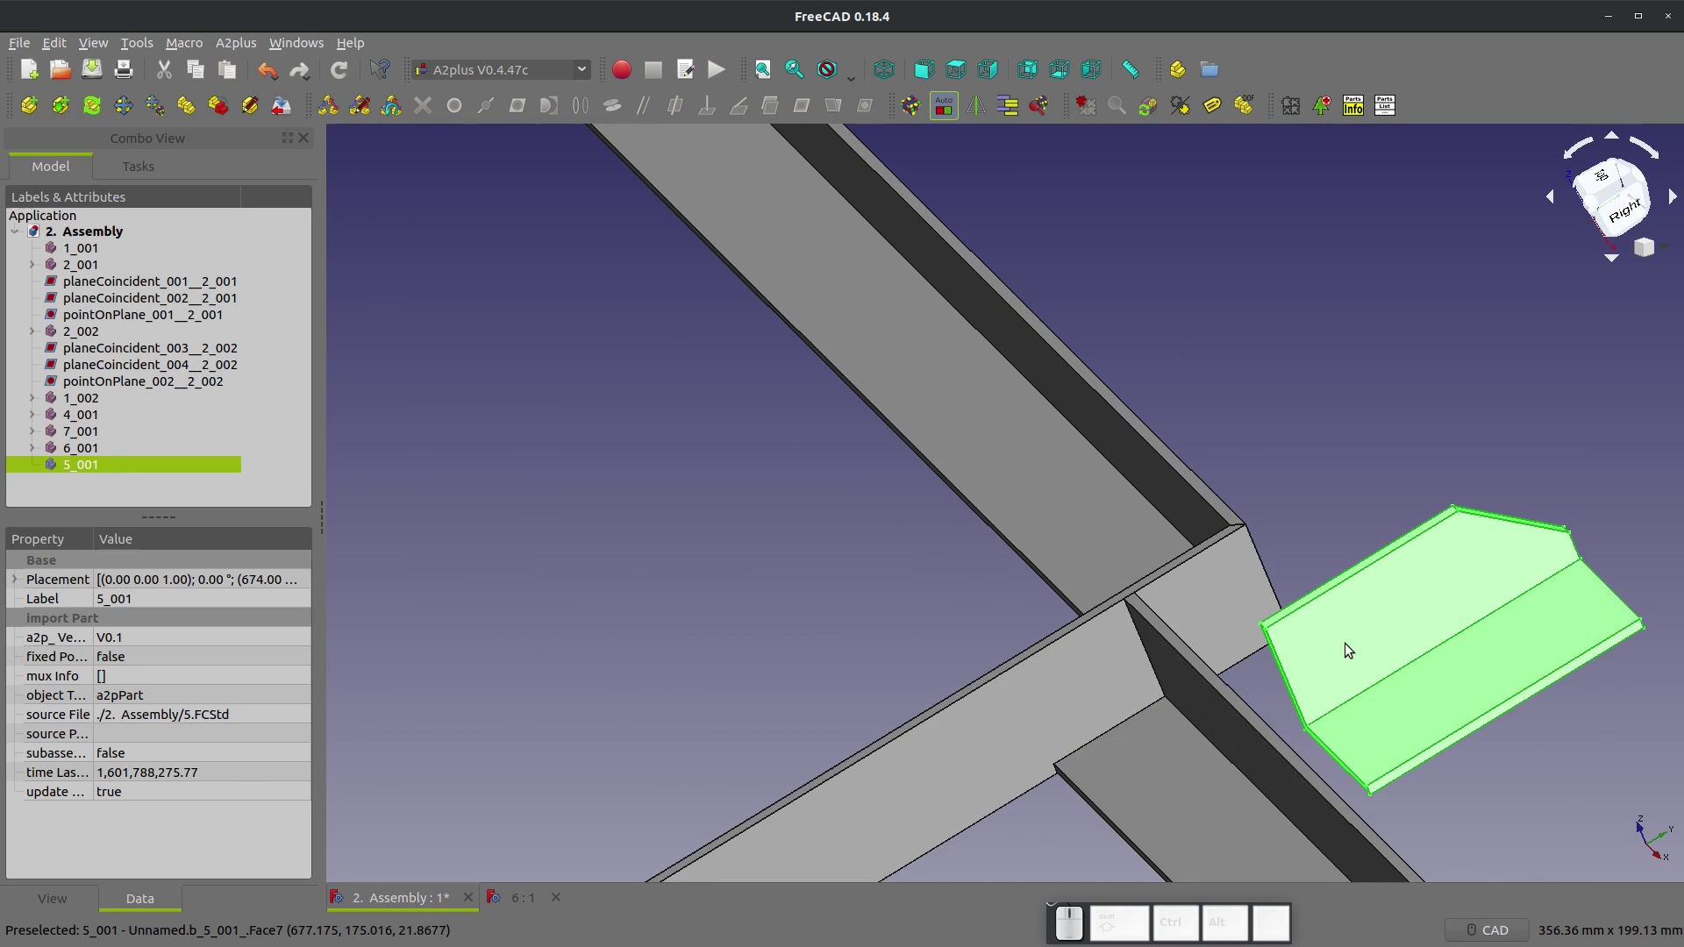
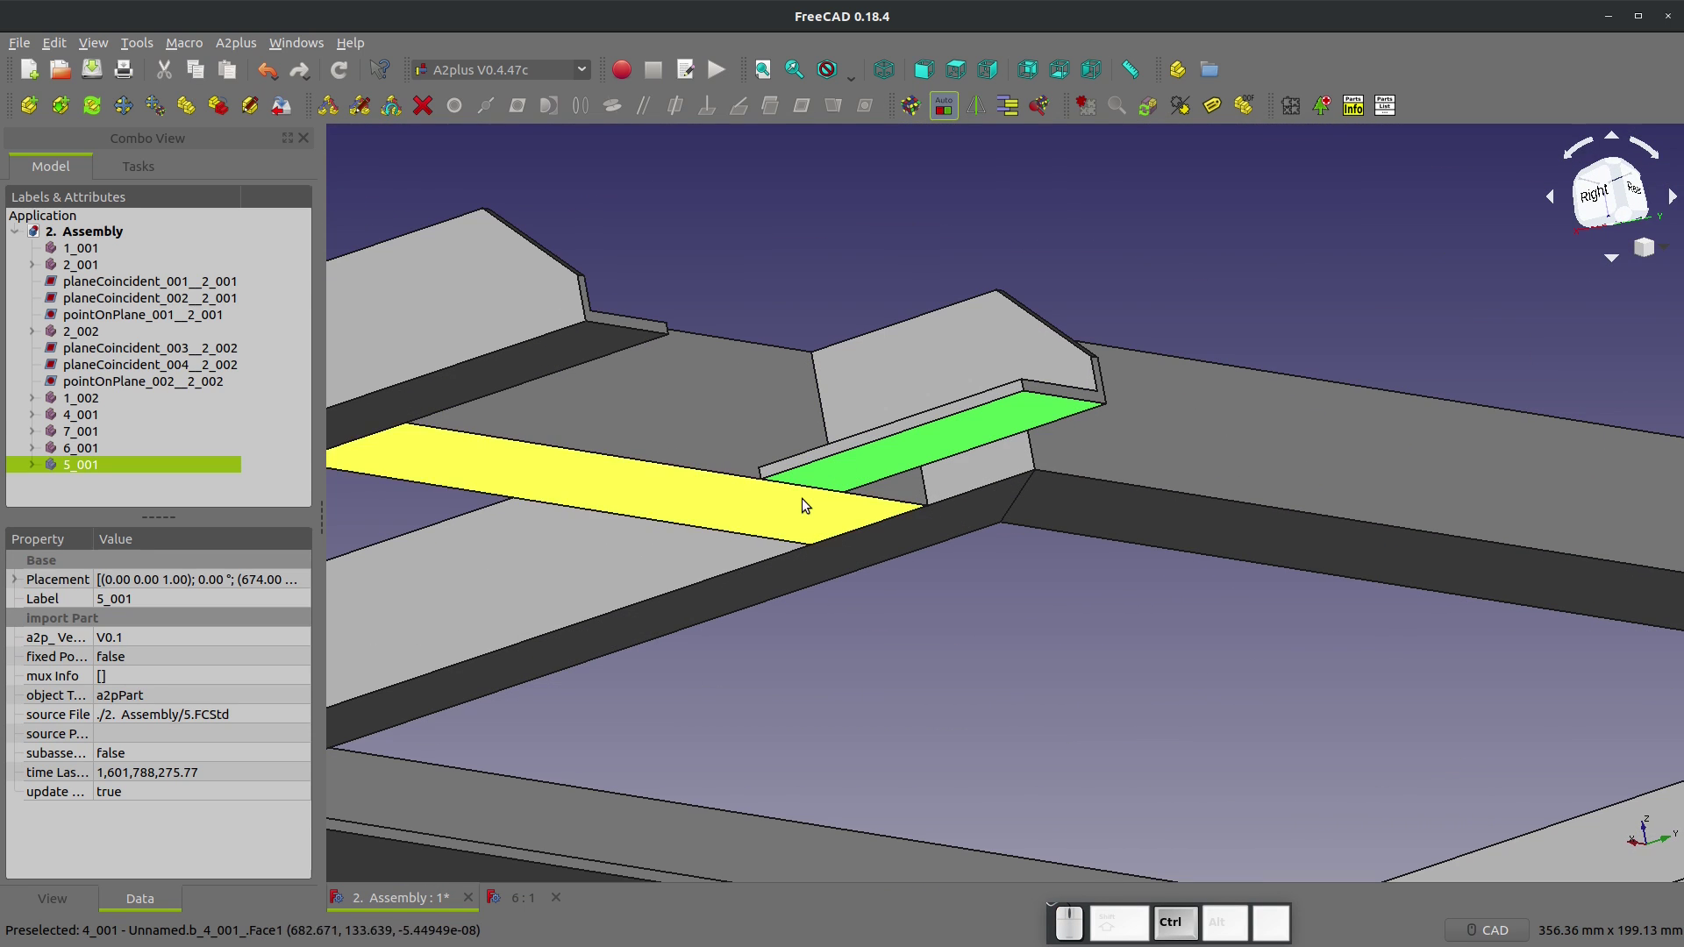
Step: Make the bracket coplanar with the extension rail, then pair a strip face with the frame
left_click(813, 110)
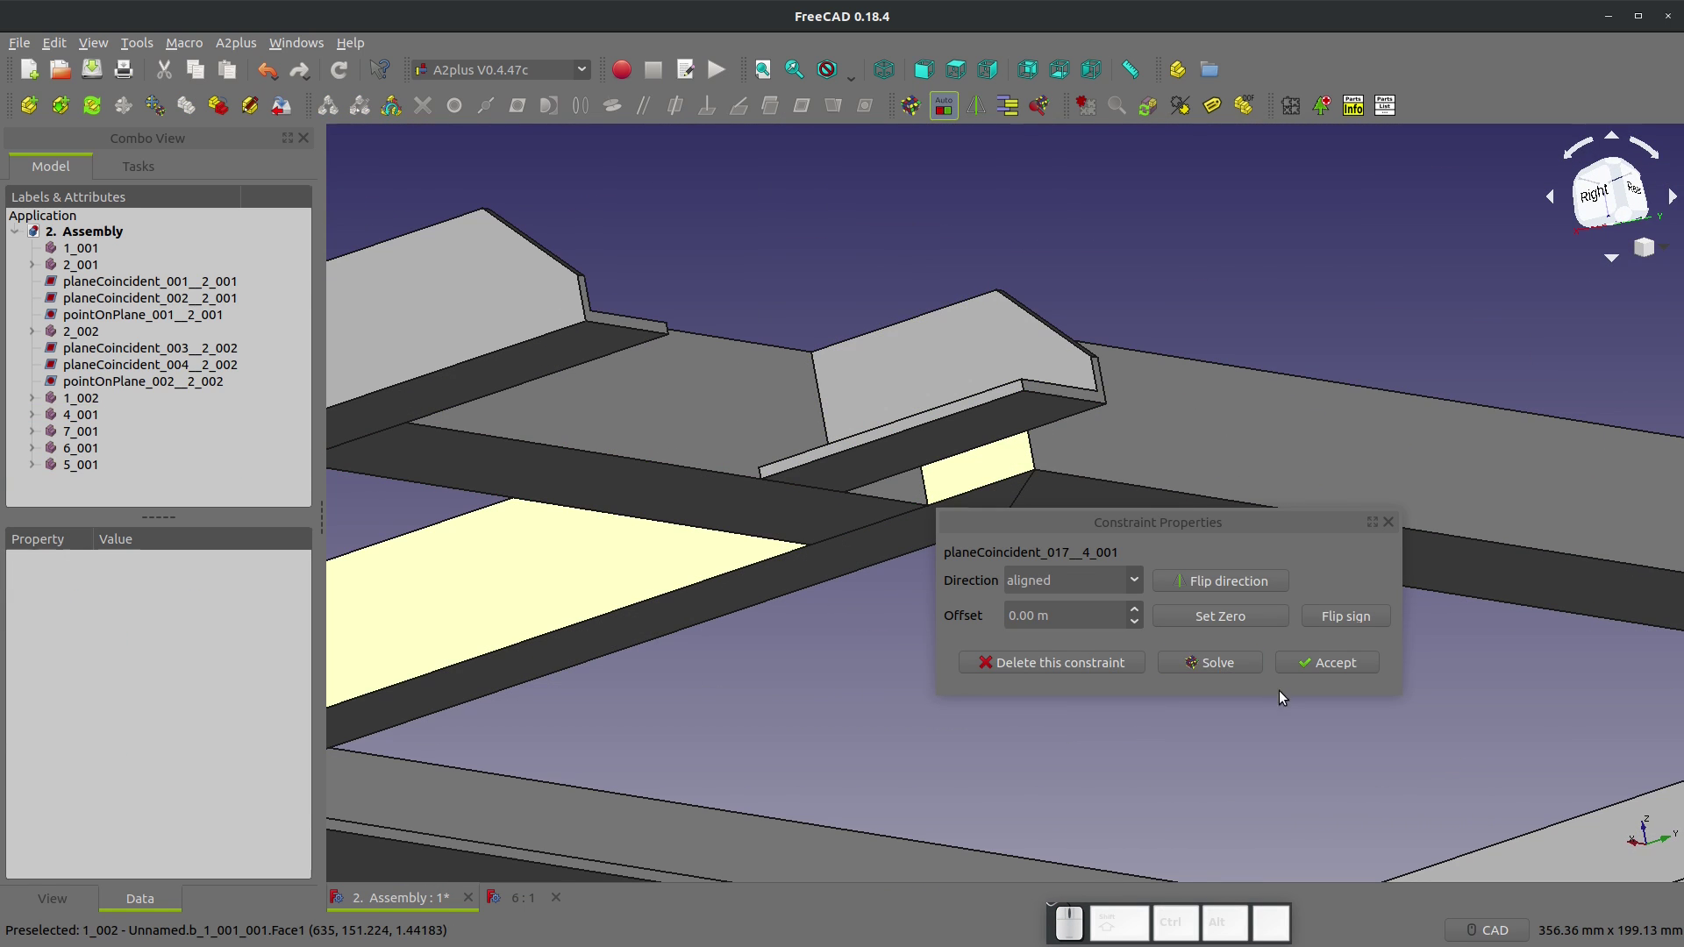
left_click(1309, 656)
left_click_drag(759, 419, 780, 549)
left_click(808, 541)
left_click_drag(567, 543, 724, 455)
left_click(696, 428)
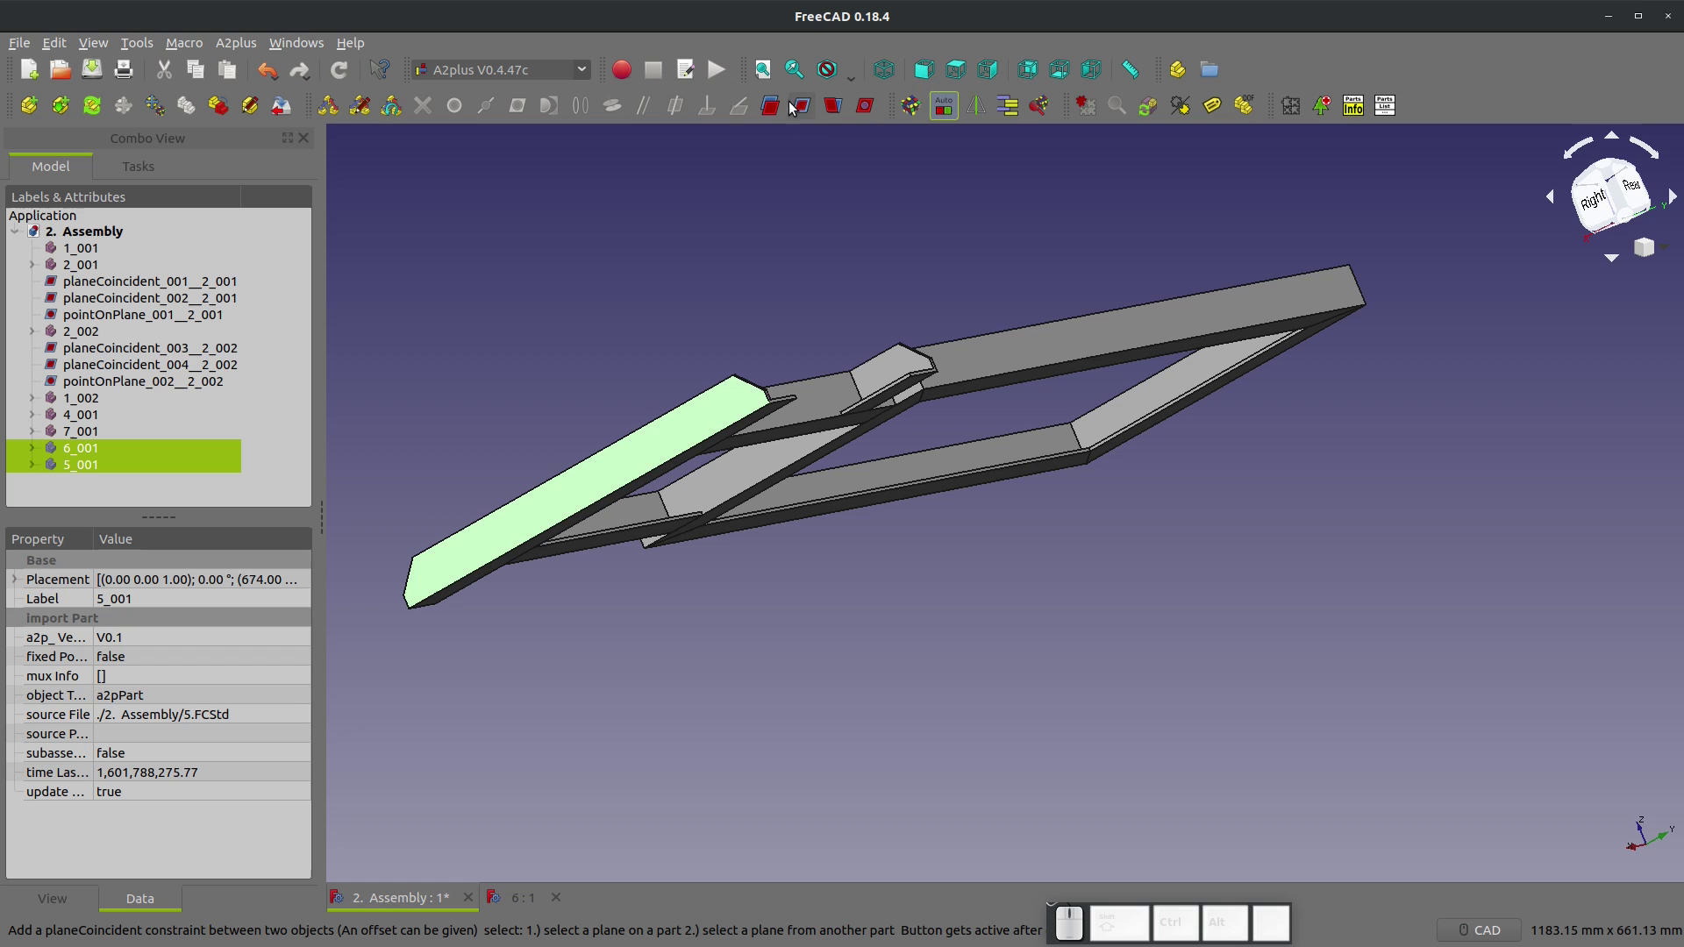
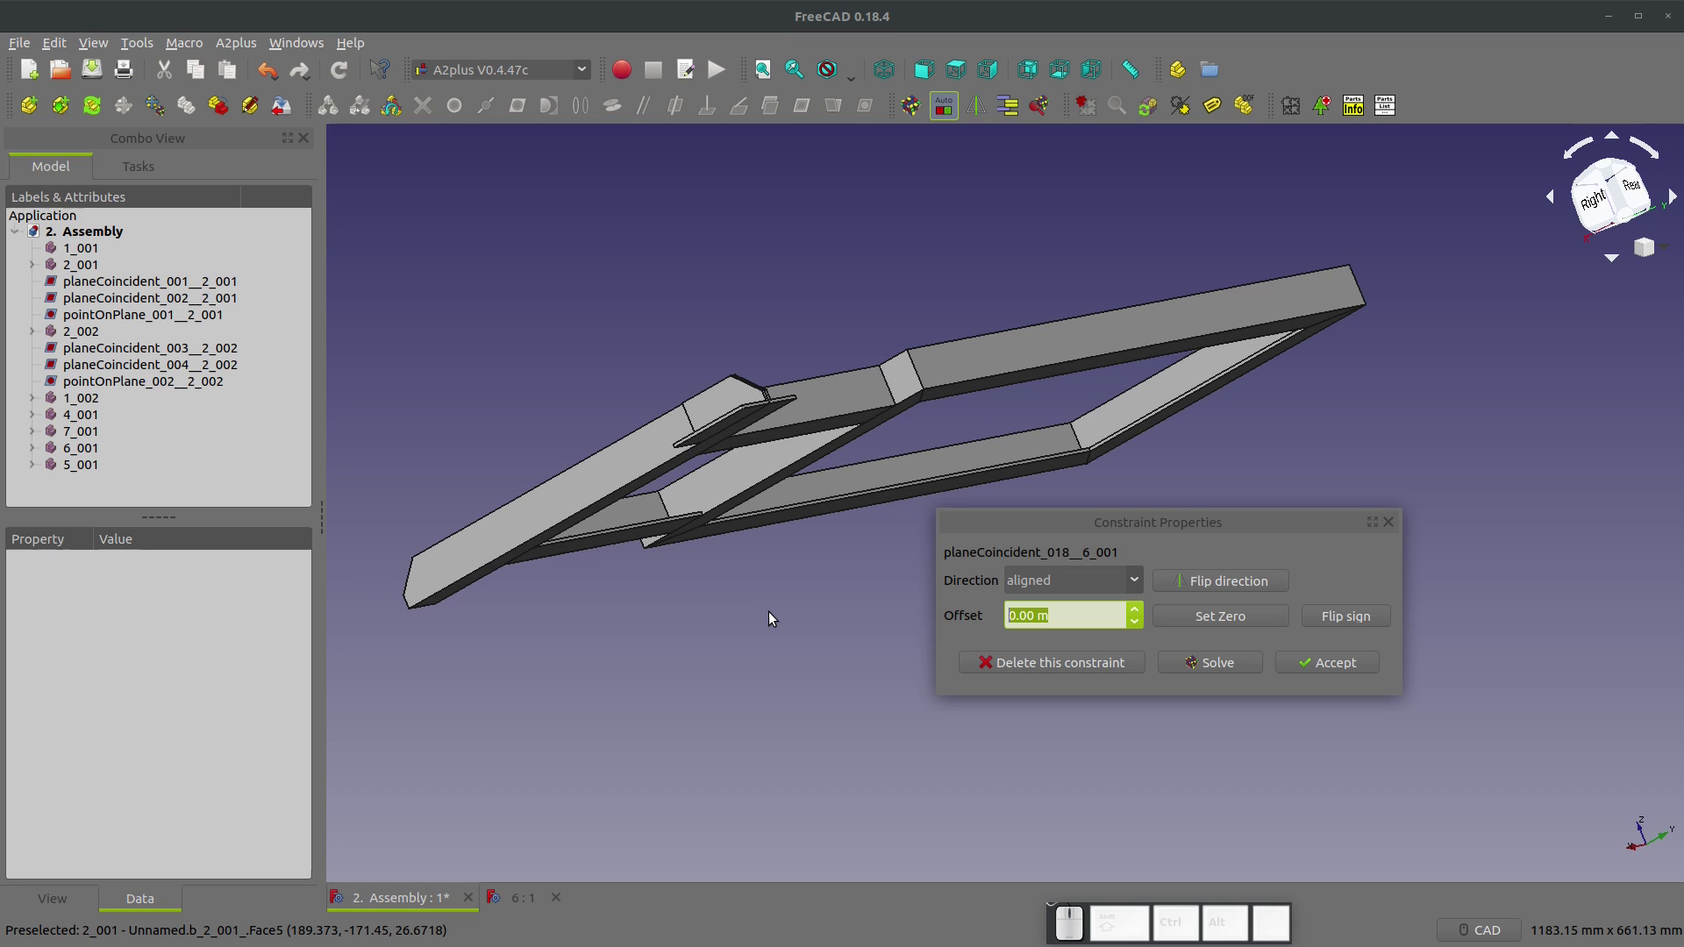
Step: Seat the long strip 6_001 against the frame with a 101.6 offset, sign flipped
key("KP_1")
key("KP_0")
key("KP_1")
key("KP_Decimal")
key("KP_6")
left_click(1324, 626)
left_click(1328, 665)
left_click_drag(987, 469, 1073, 463)
left_click_drag(901, 570, 1105, 642)
scroll("up", 3)
scroll("up", 3)
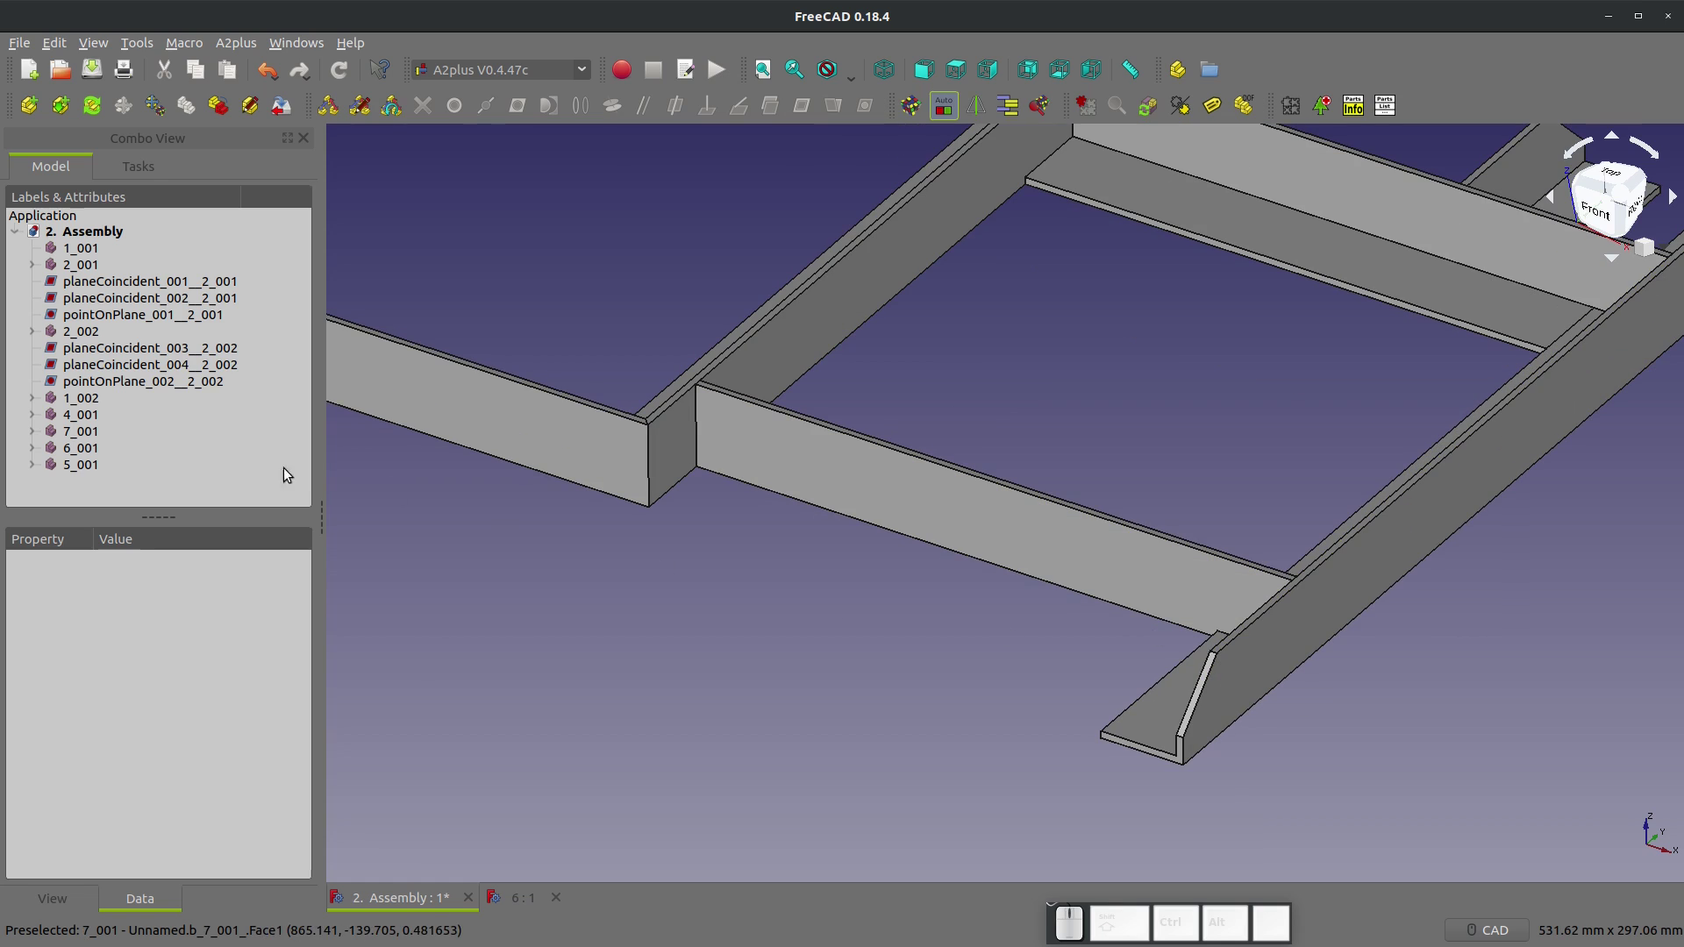
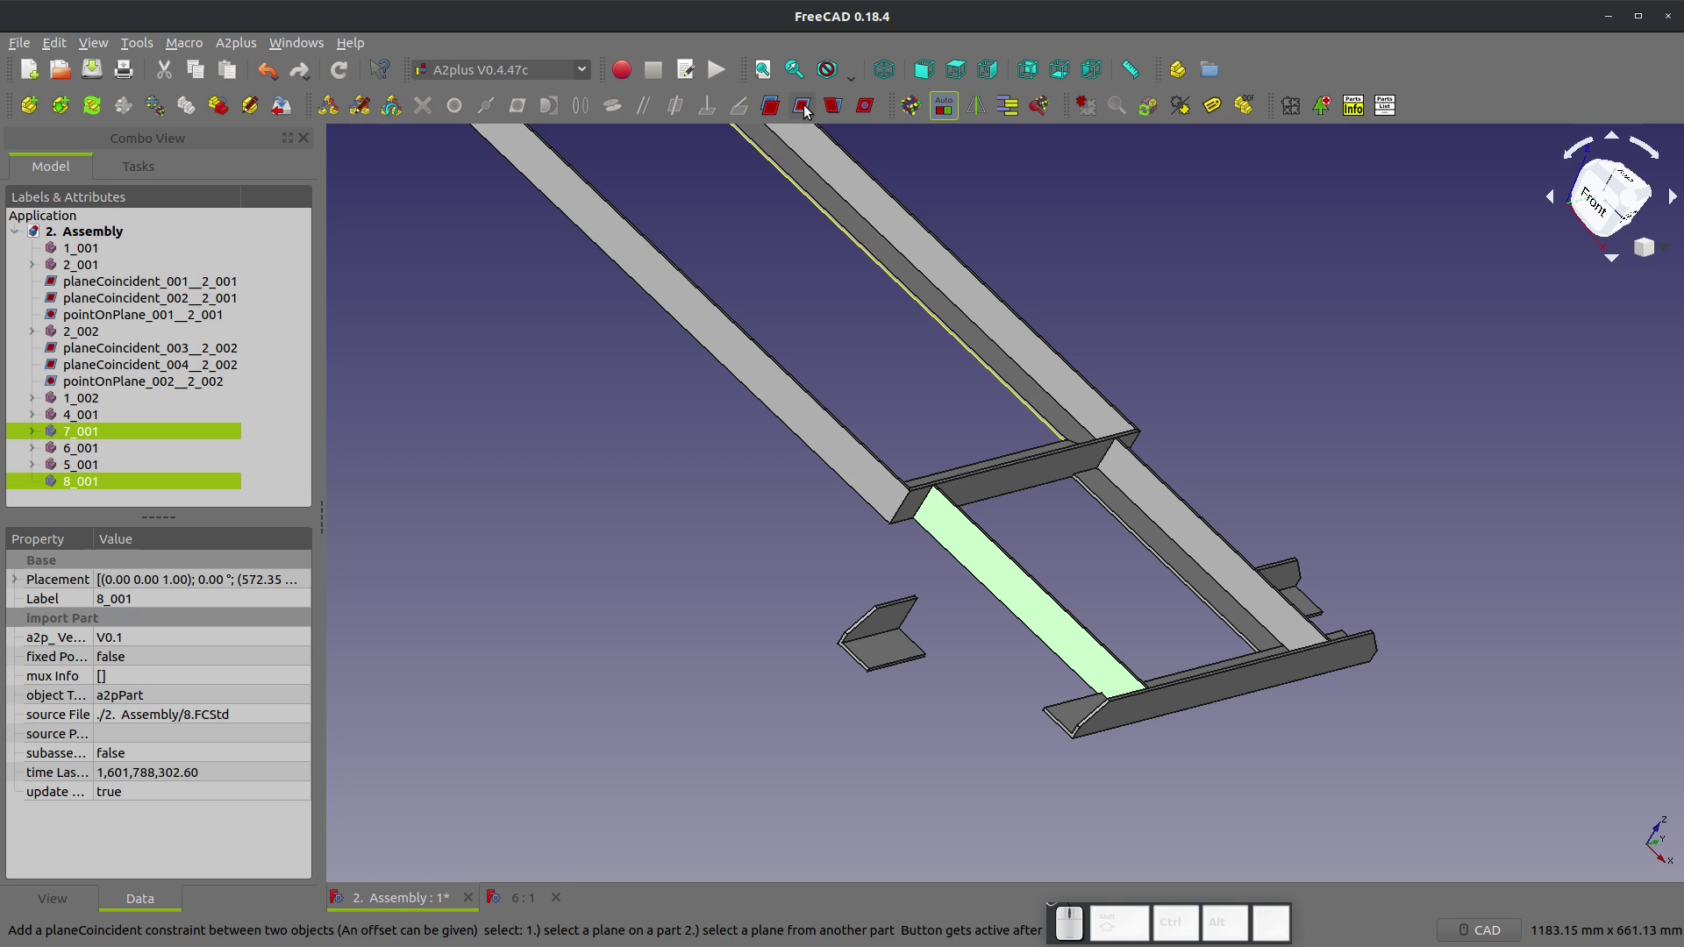
Step: Make the second bracket 8_001 coplanar with the frame rail and accept it
left_click(809, 110)
left_click(1353, 665)
left_click(737, 692)
left_click(1313, 608)
left_click(809, 109)
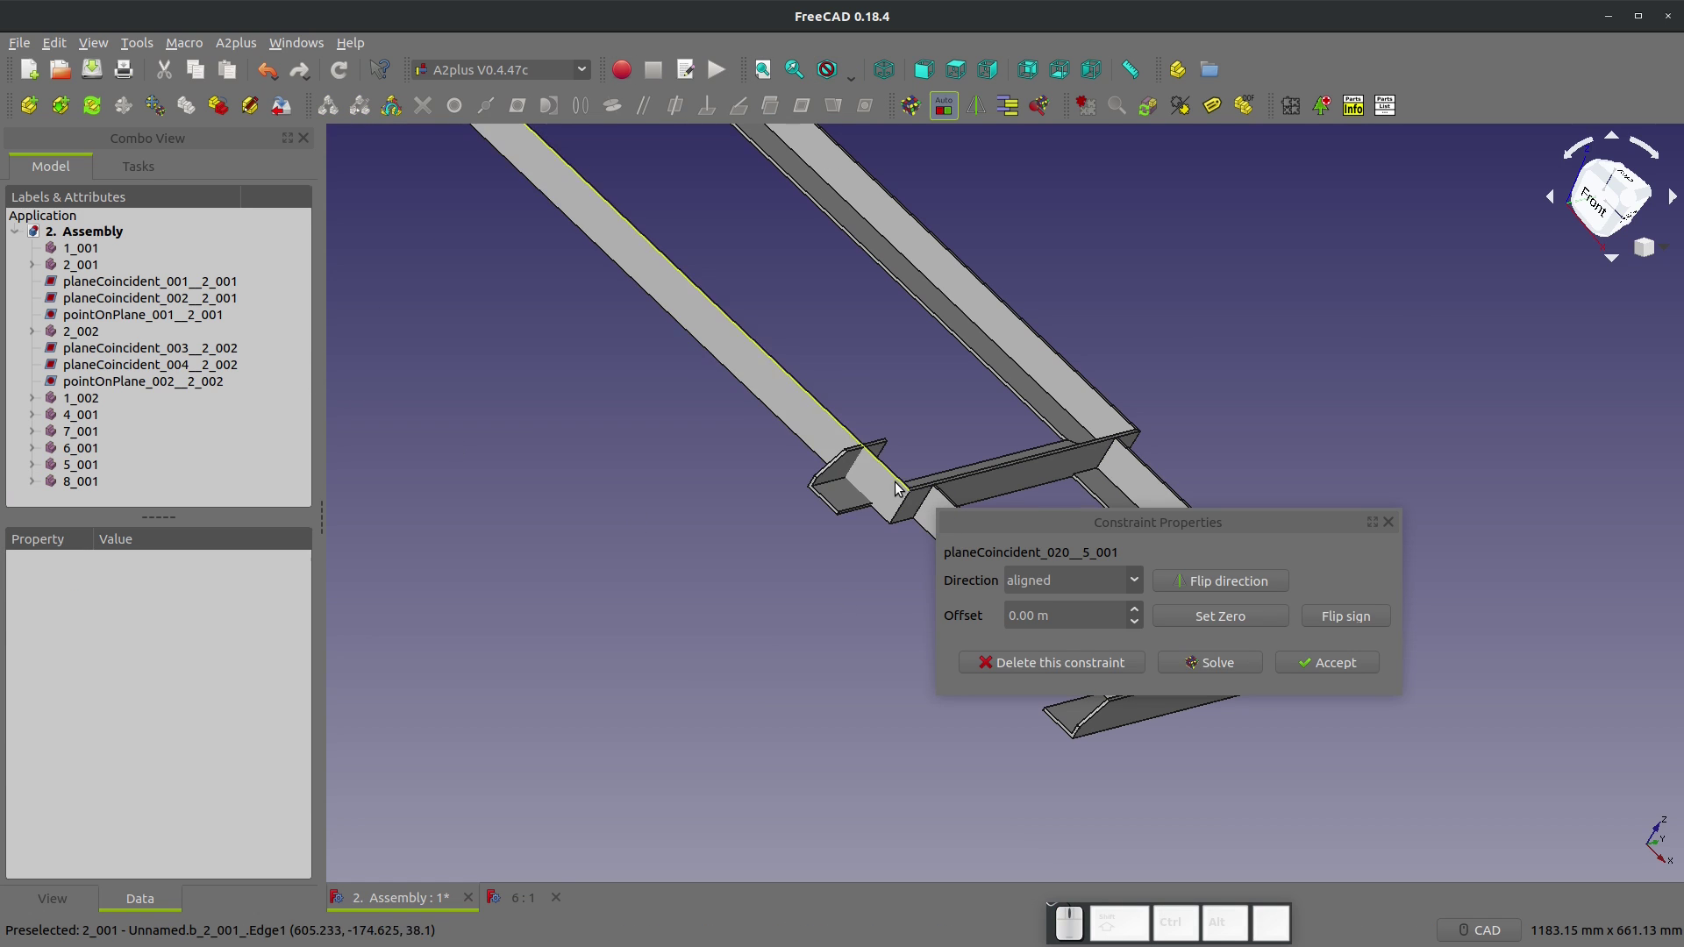
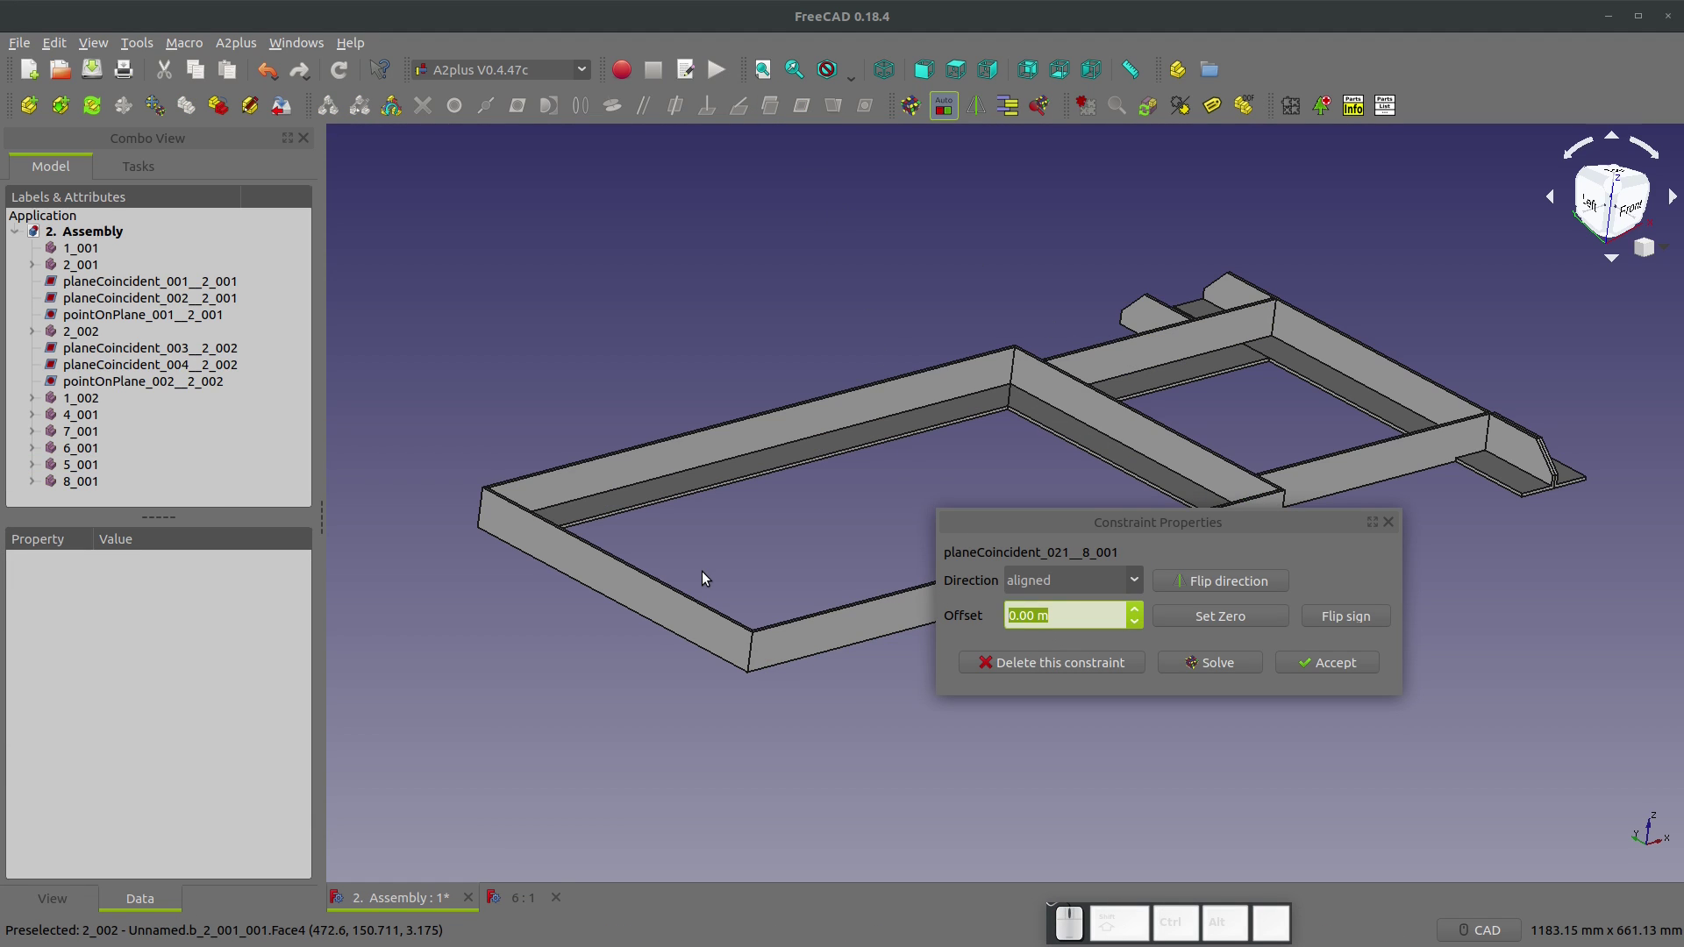
Step: Offset bracket 8_001 by 101.6 from strip 6_001 and accept the constraint
key("KP_1")
key("KP_0")
key("KP_1")
key("KP_Decimal")
key("KP_6")
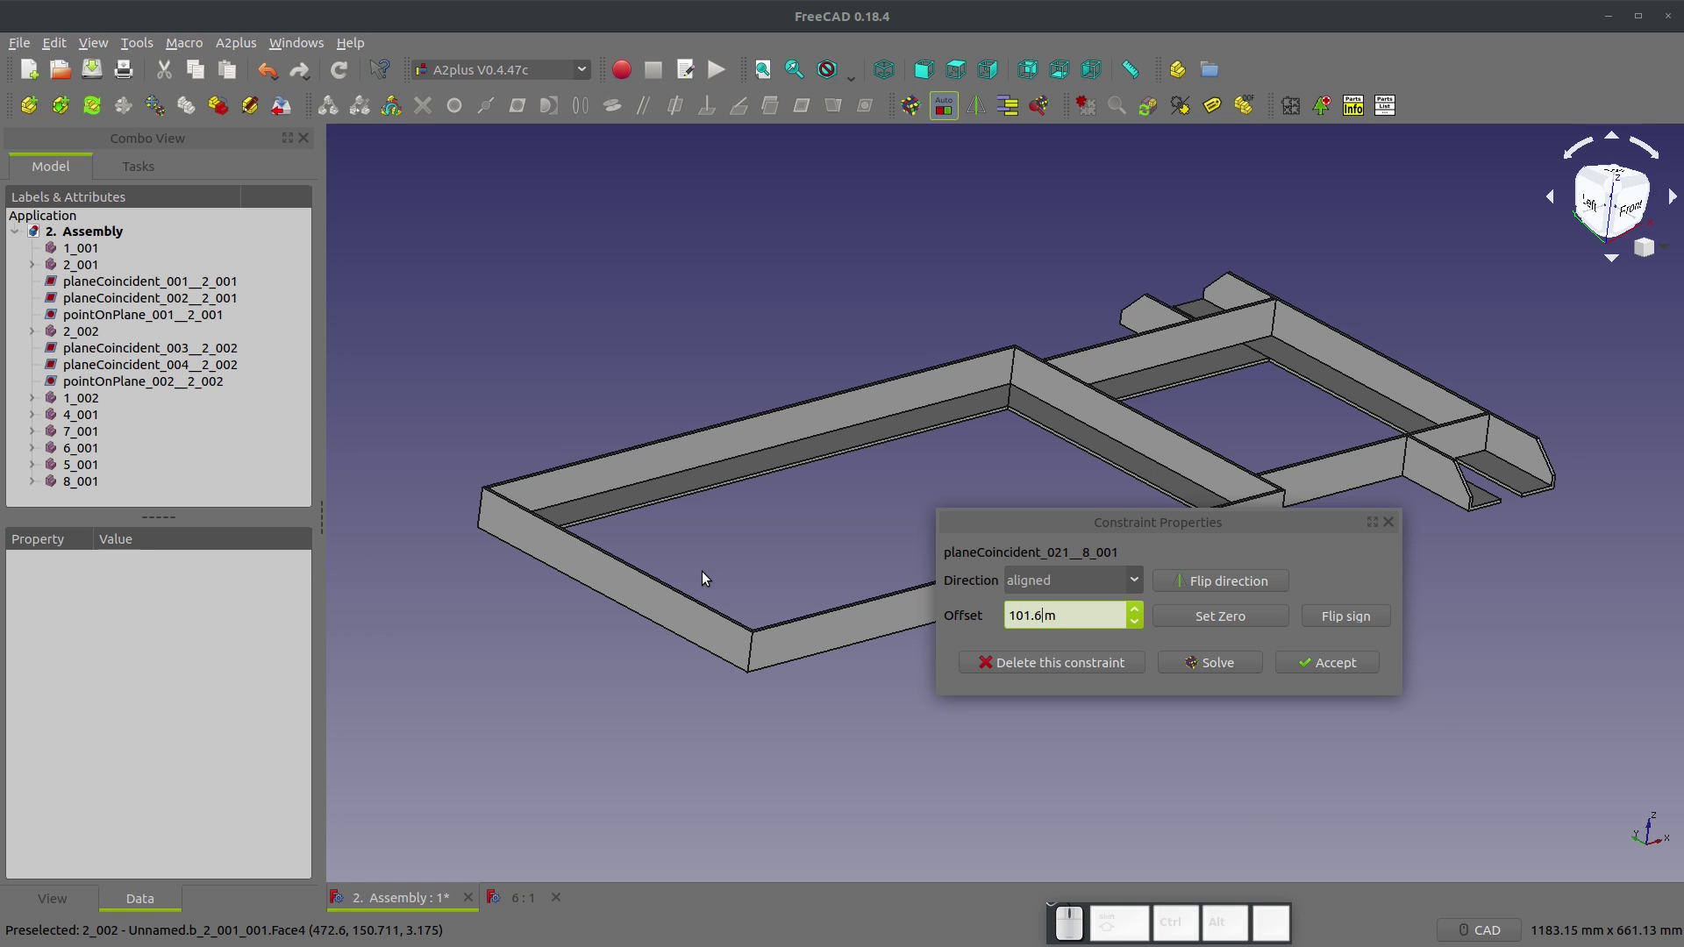
left_click(1309, 670)
left_click_drag(1249, 659, 940, 672)
left_click(1211, 664)
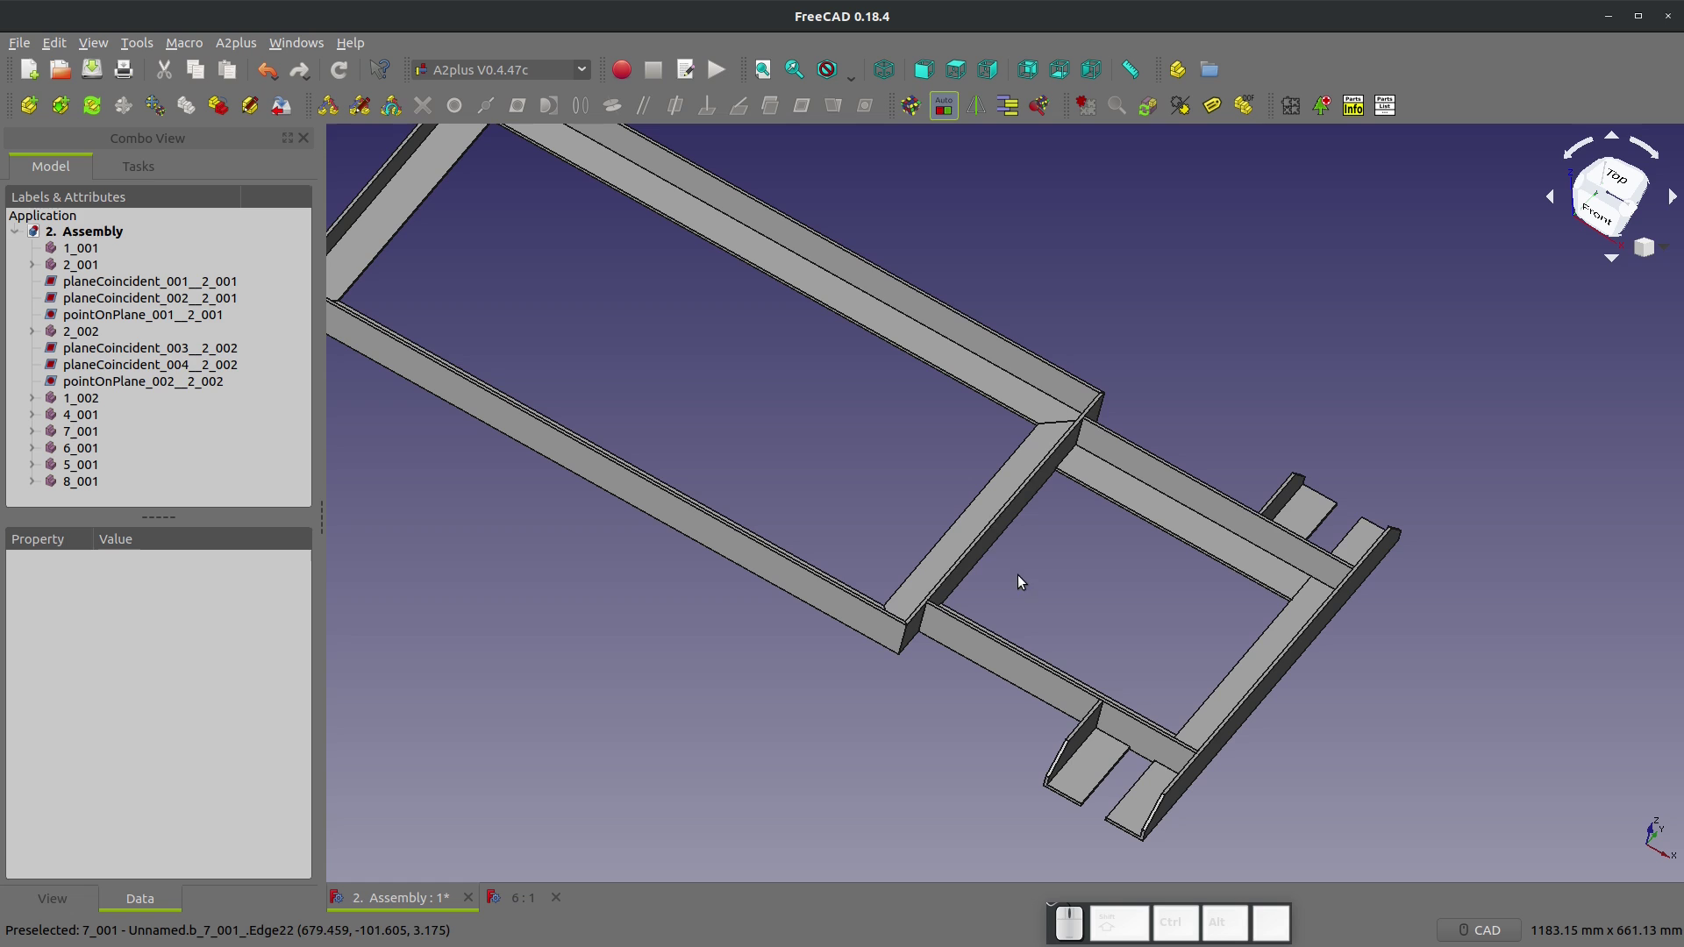
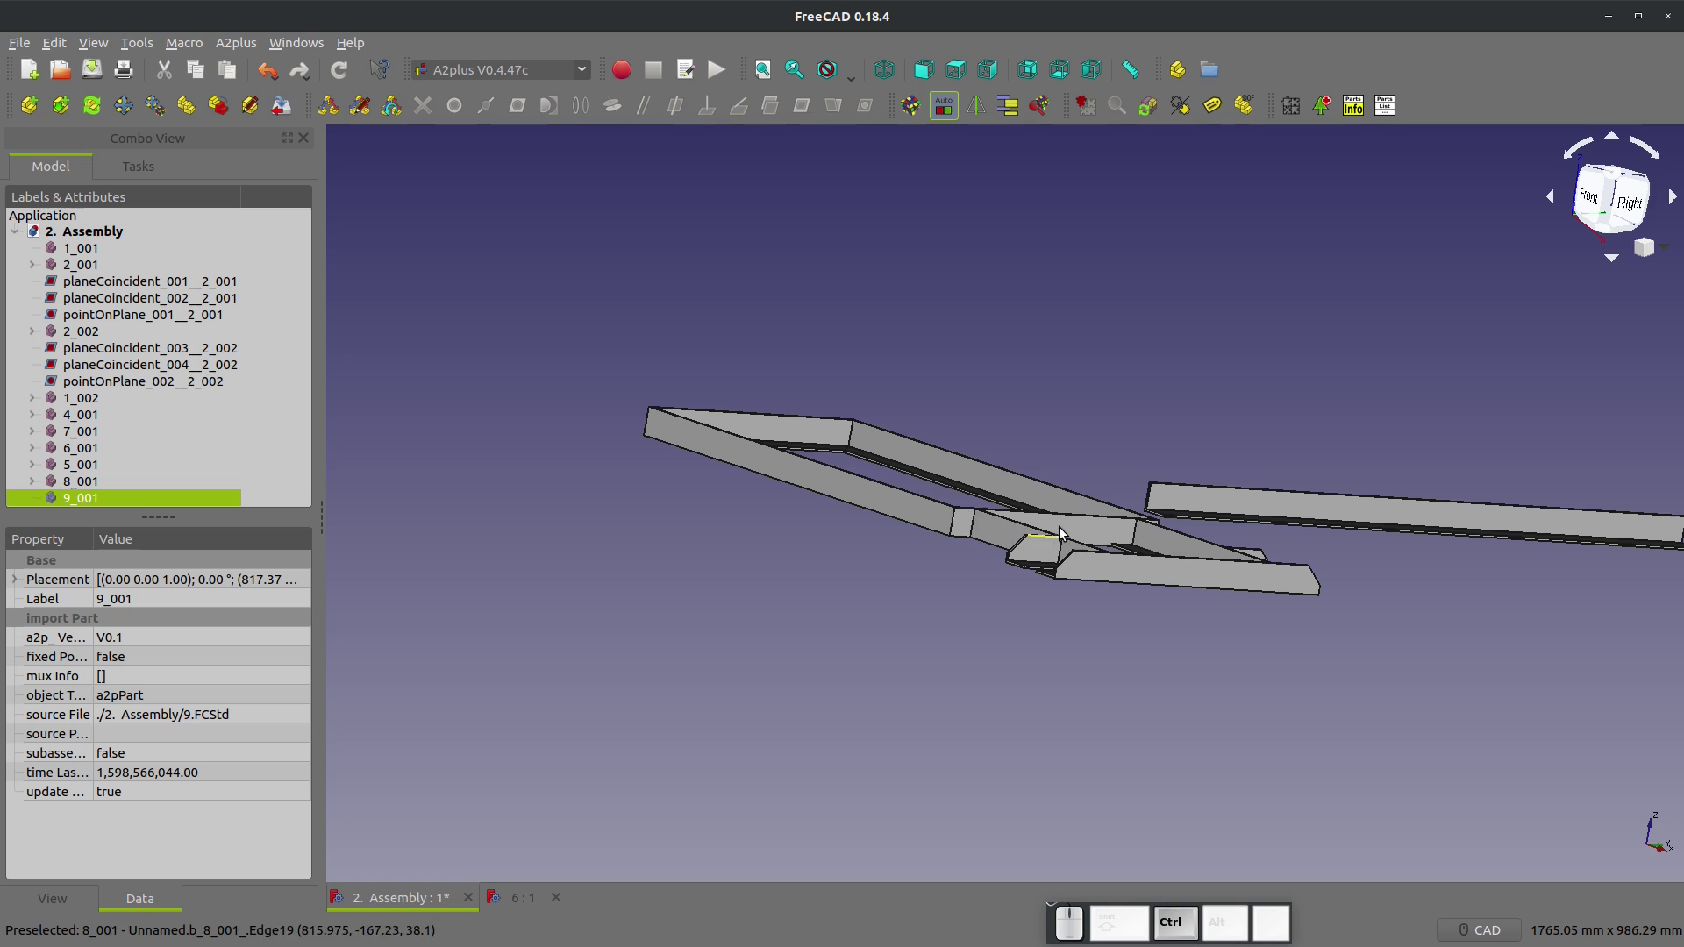
Step: Pick faces on the imported strut 9_001 and frame for a first alignment
left_click(1081, 529)
left_click(810, 113)
left_click_drag(1348, 659, 709, 529)
left_click_drag(1417, 662, 708, 529)
scroll("down", 3)
scroll("up", 3)
left_click(499, 502)
Step: Make the strut's flat face coplanar with frame member 1_002 at zero offset
scroll("down", 3)
scroll("up", 3)
left_click(1236, 687)
left_click(1238, 692)
left_click(1237, 674)
left_click(806, 111)
scroll("down", 3)
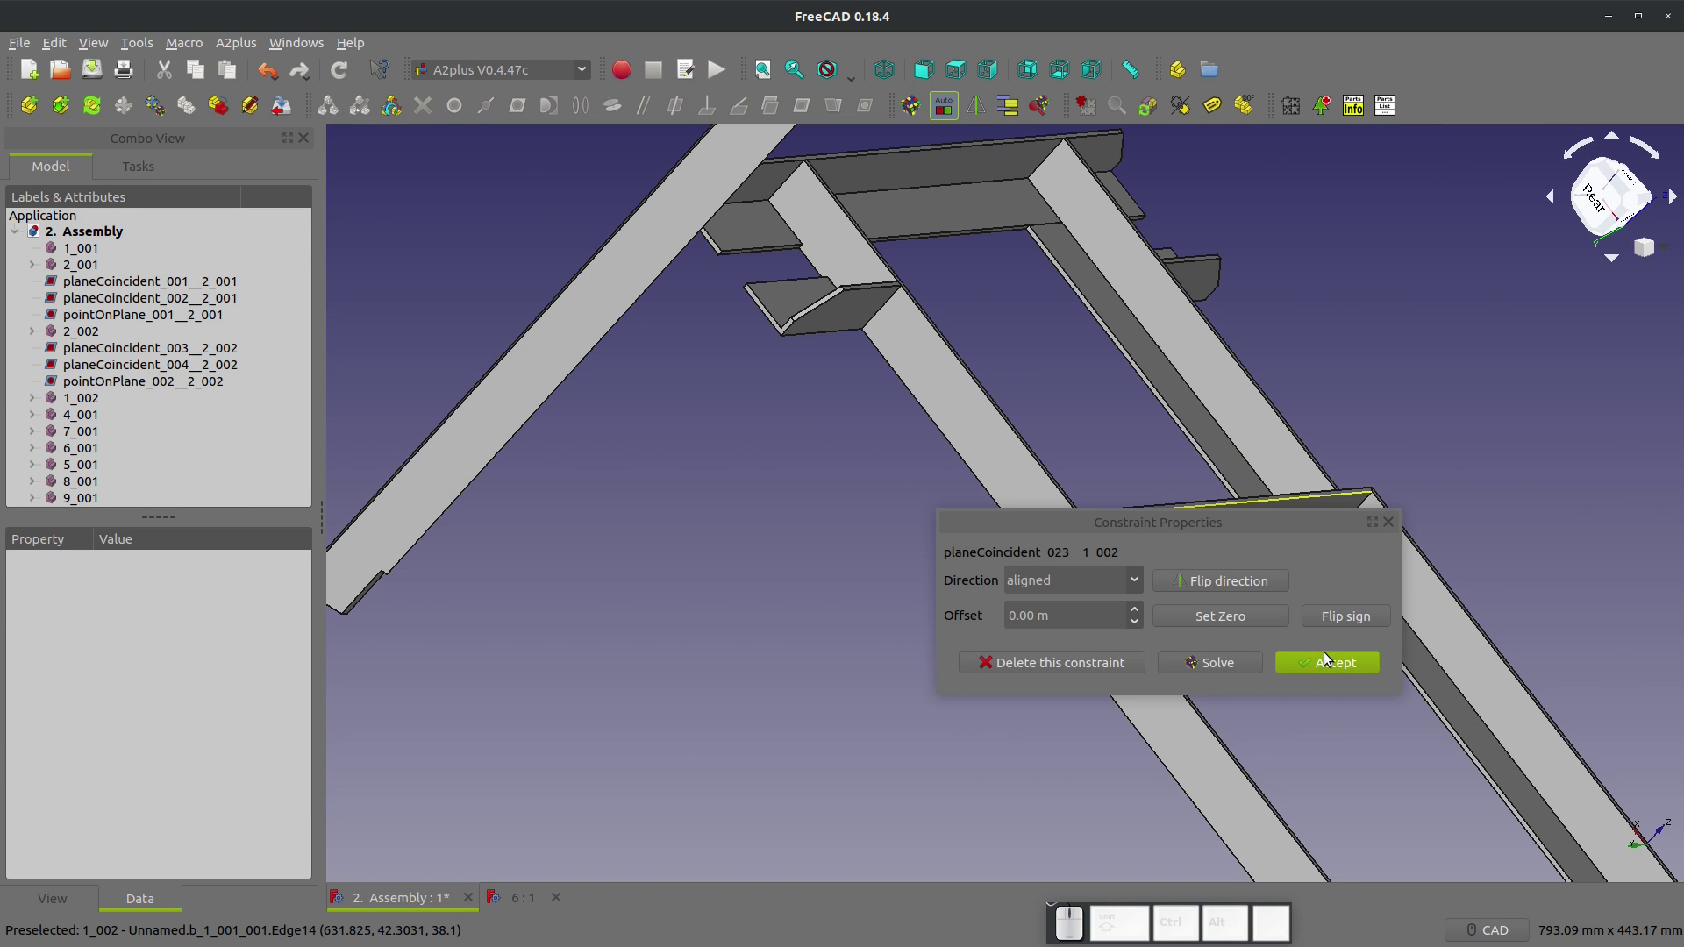
Step: Accept the strut's plane constraint and pin its corner onto frame face 2_002 with pointOnPlane
left_click(1330, 658)
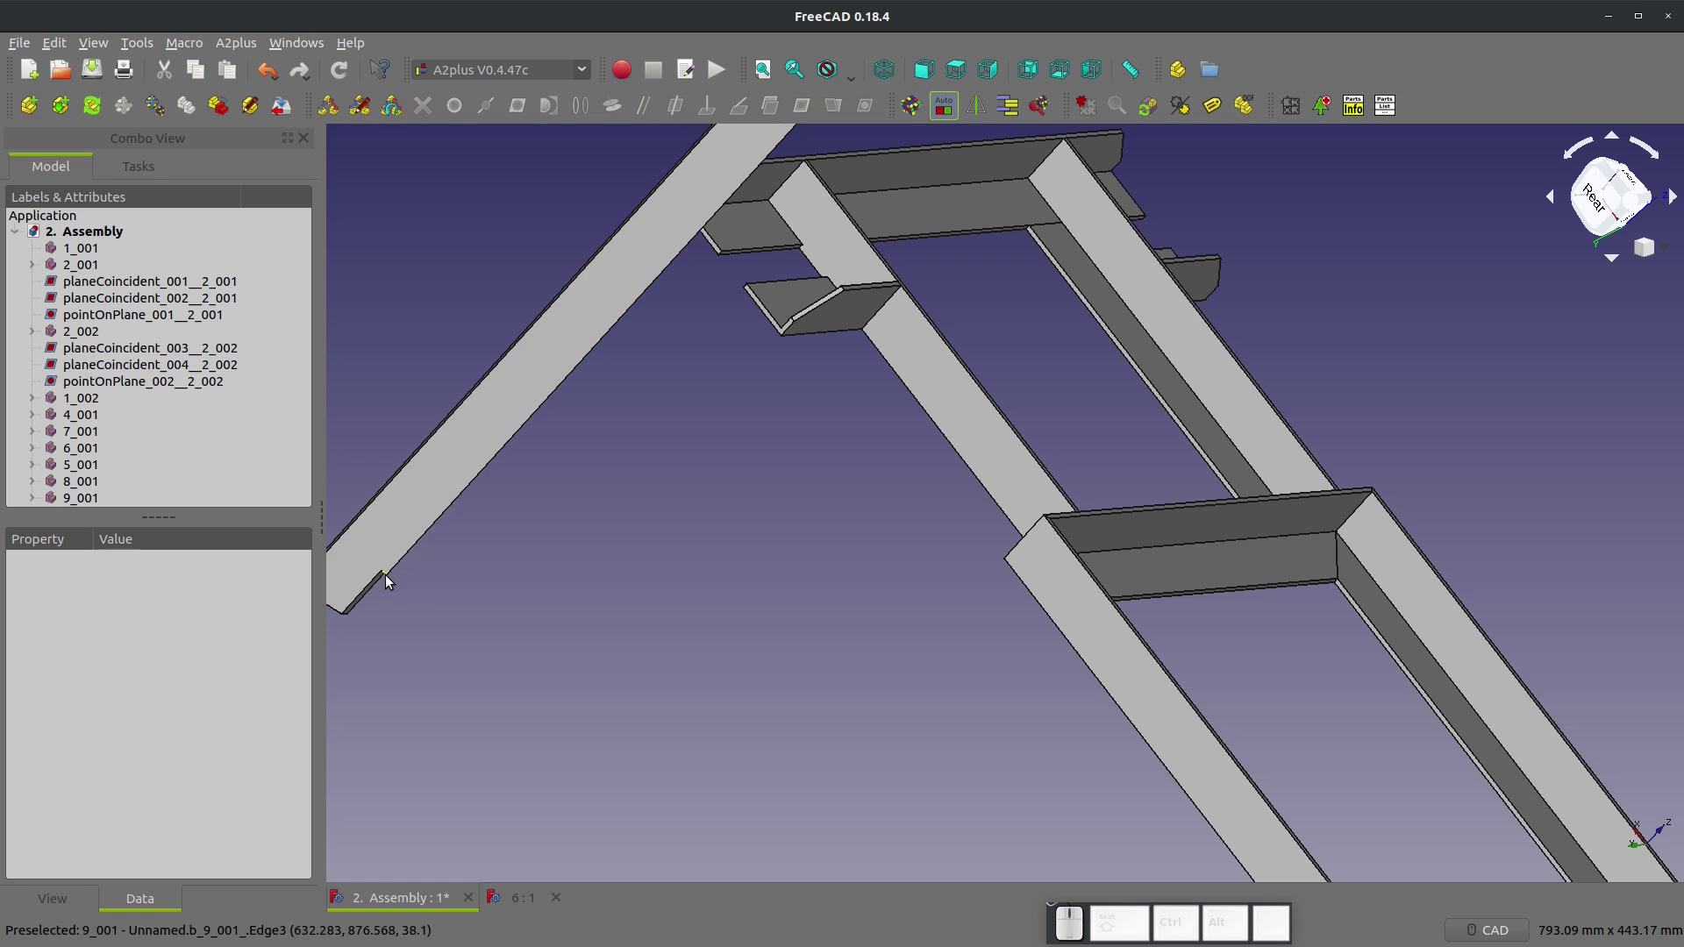
left_click(391, 575)
left_click(1055, 578)
left_click(522, 117)
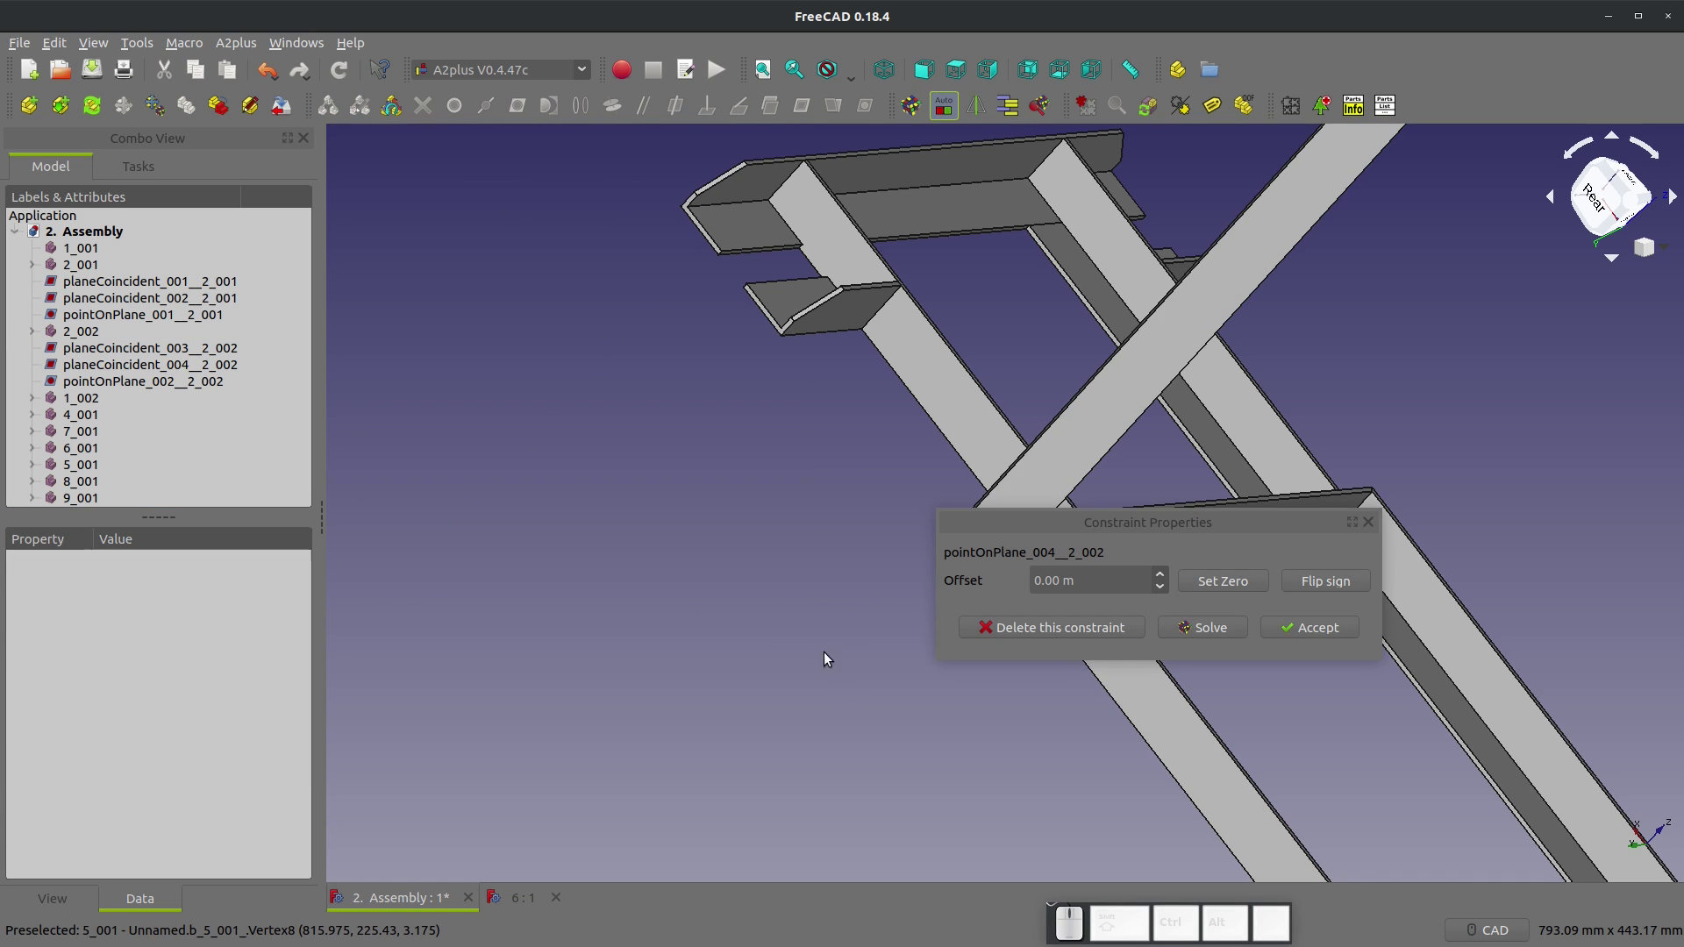
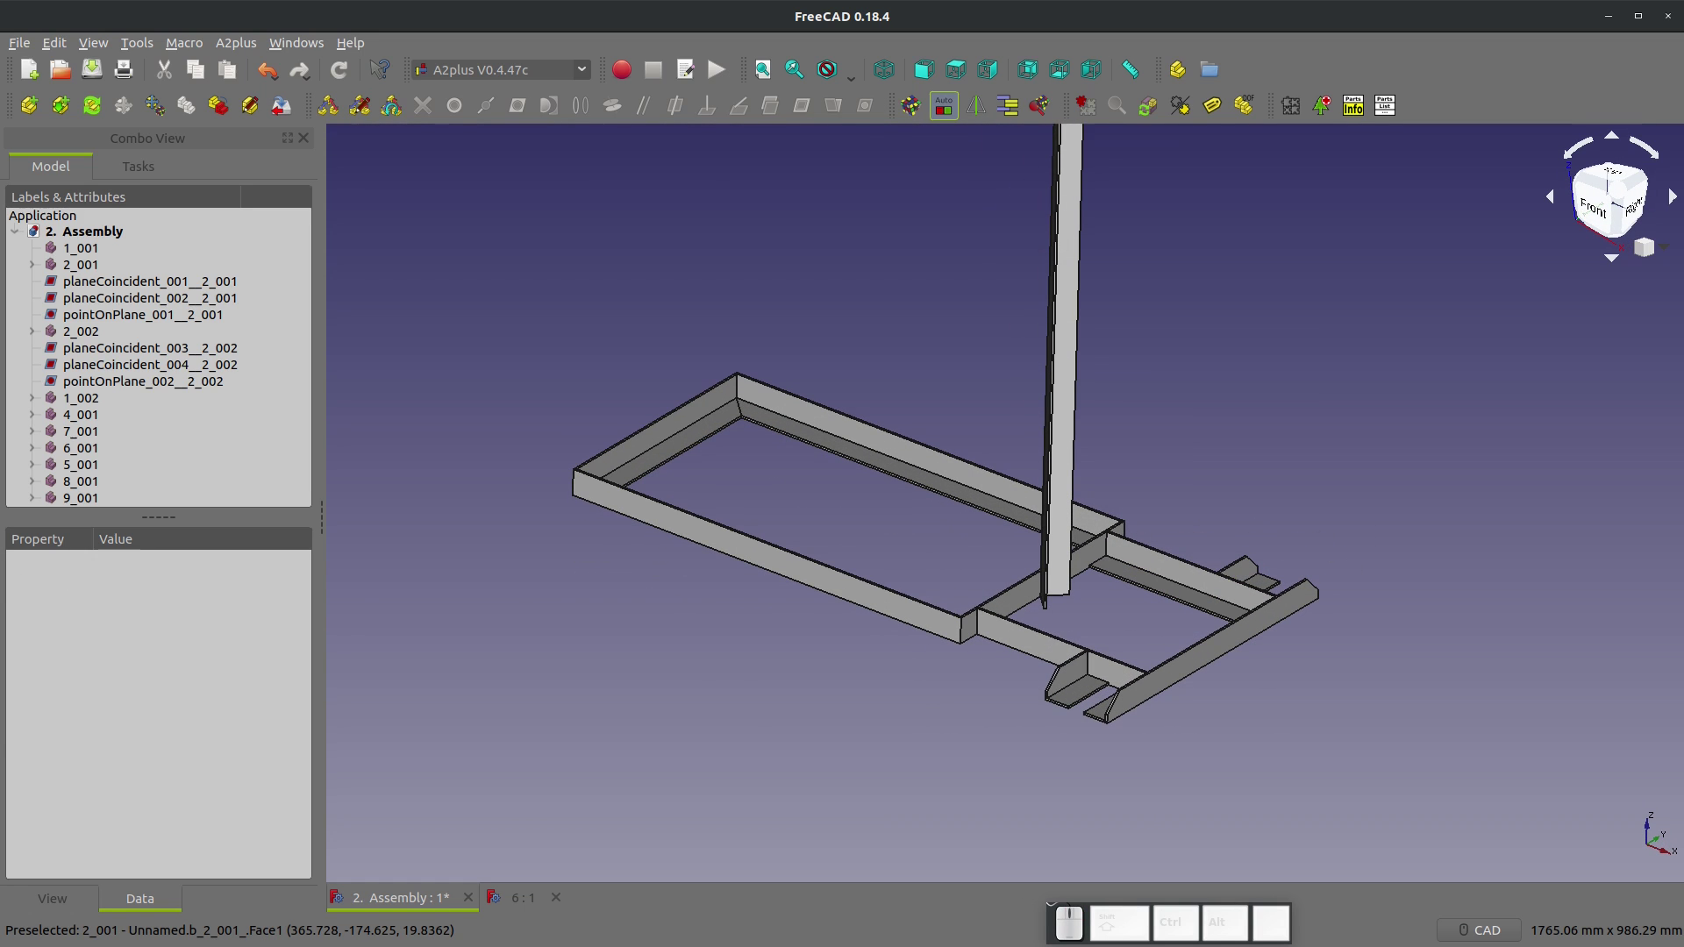
Step: Constrain diagonal strut 10_001 coplanar to extension 4_001, aligned, and accept it
left_click(28, 117)
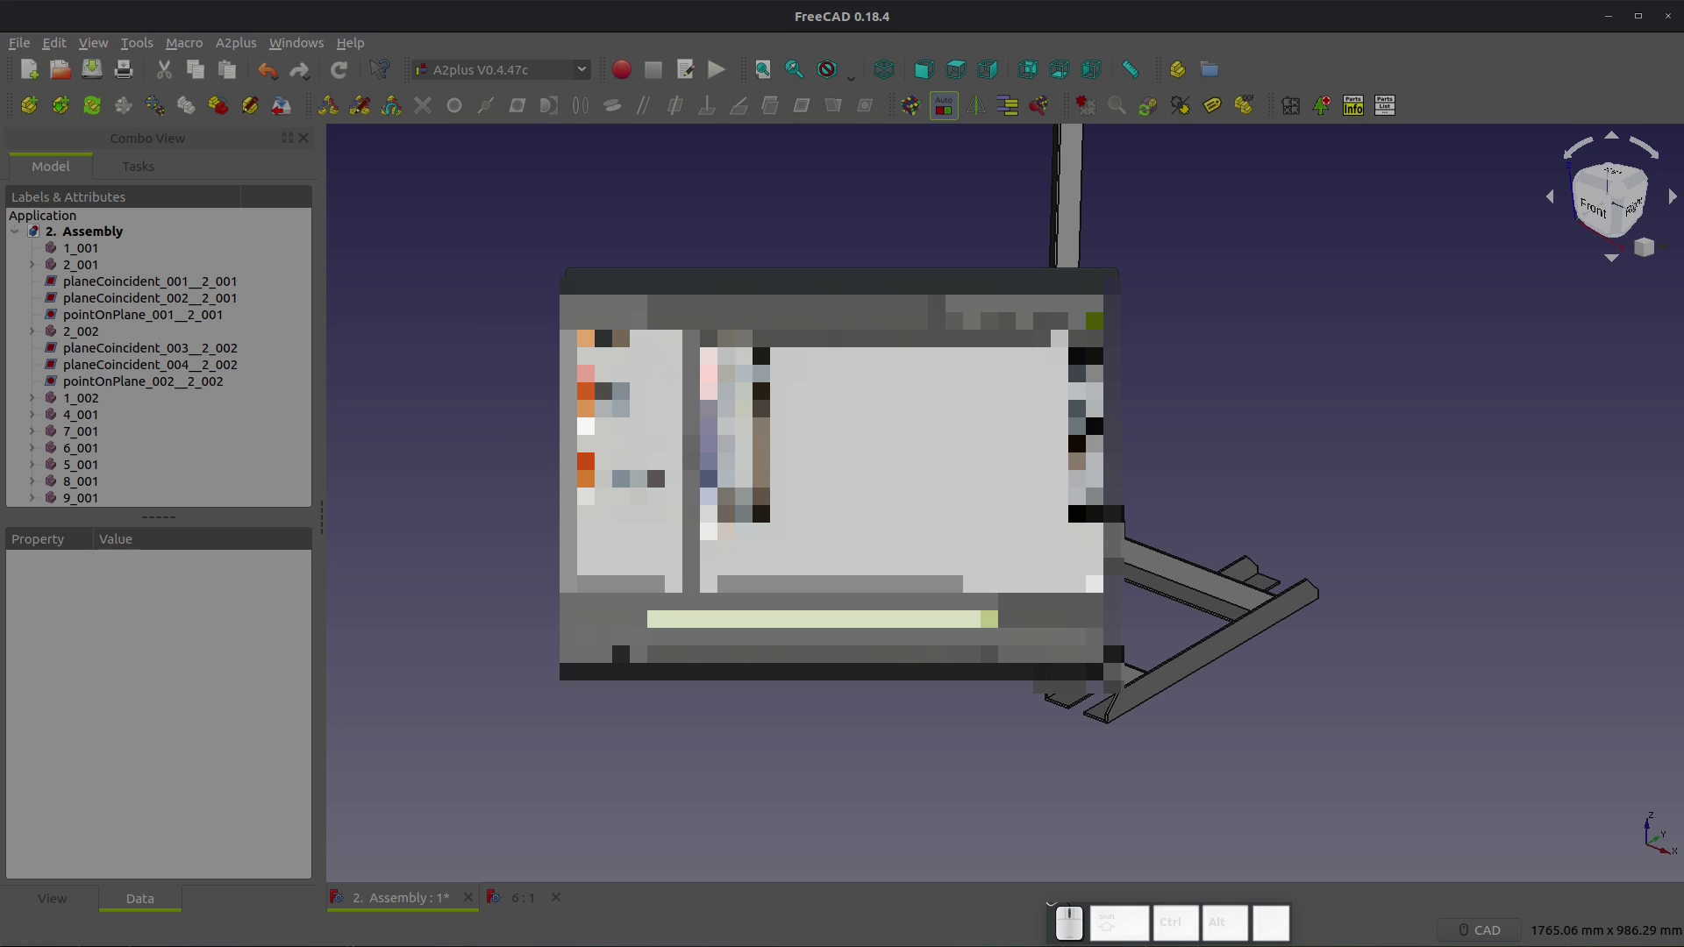
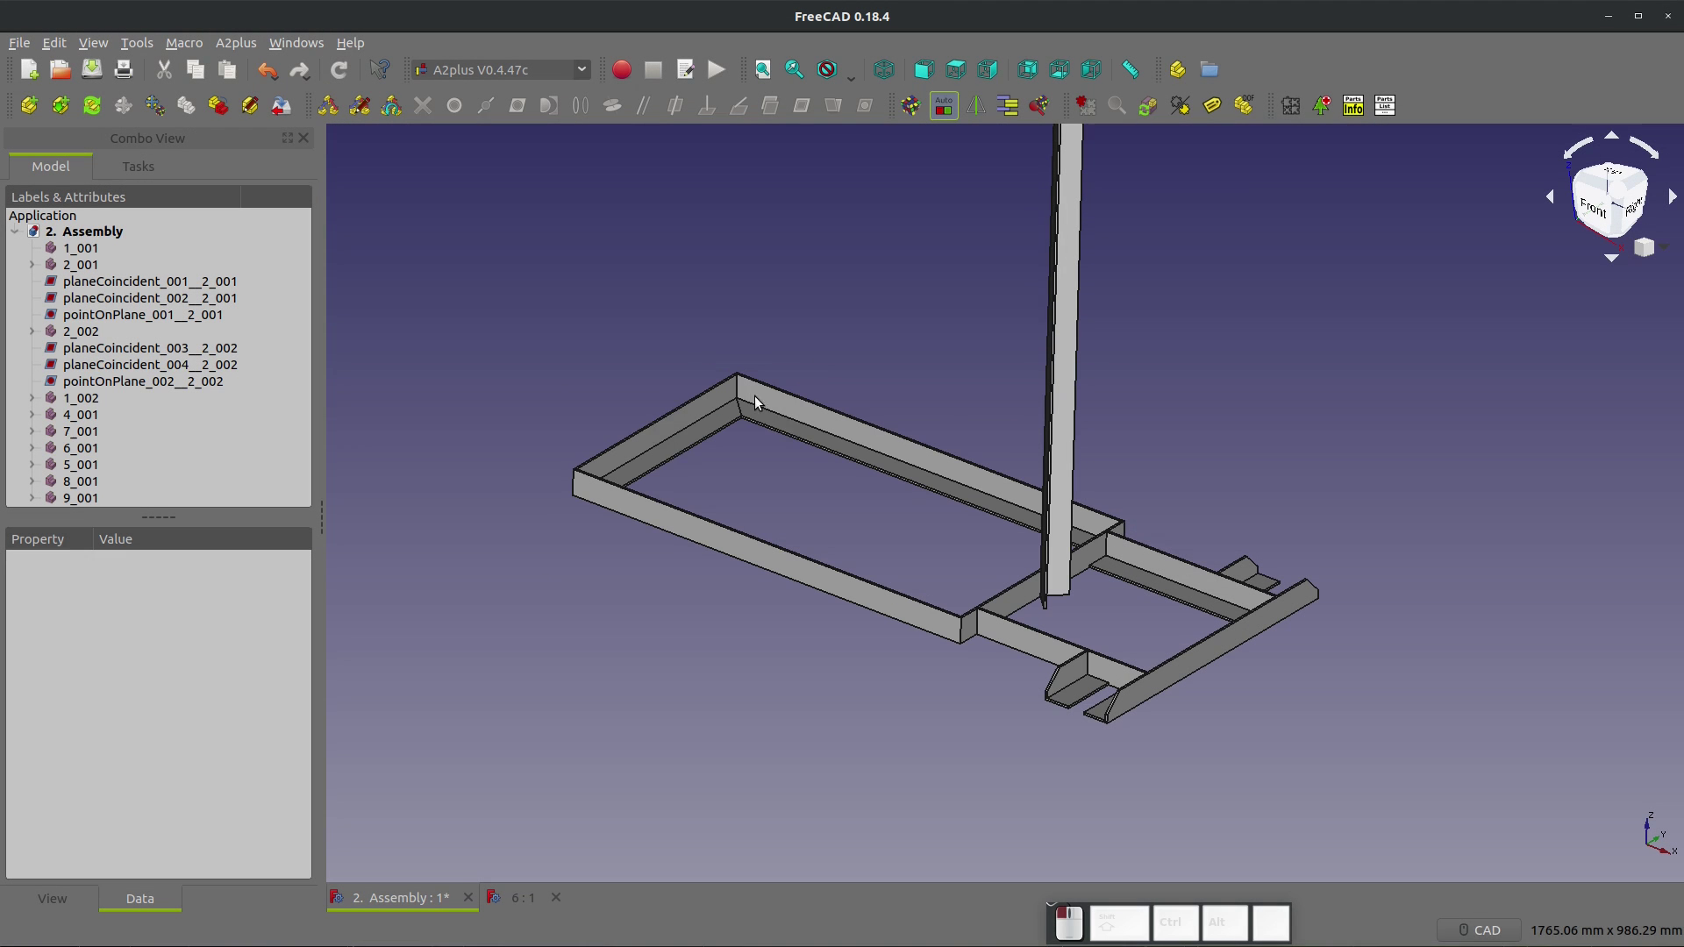
left_click(1262, 635)
scroll("up", 3)
scroll("up", 3)
left_click(1553, 490)
scroll("up", 3)
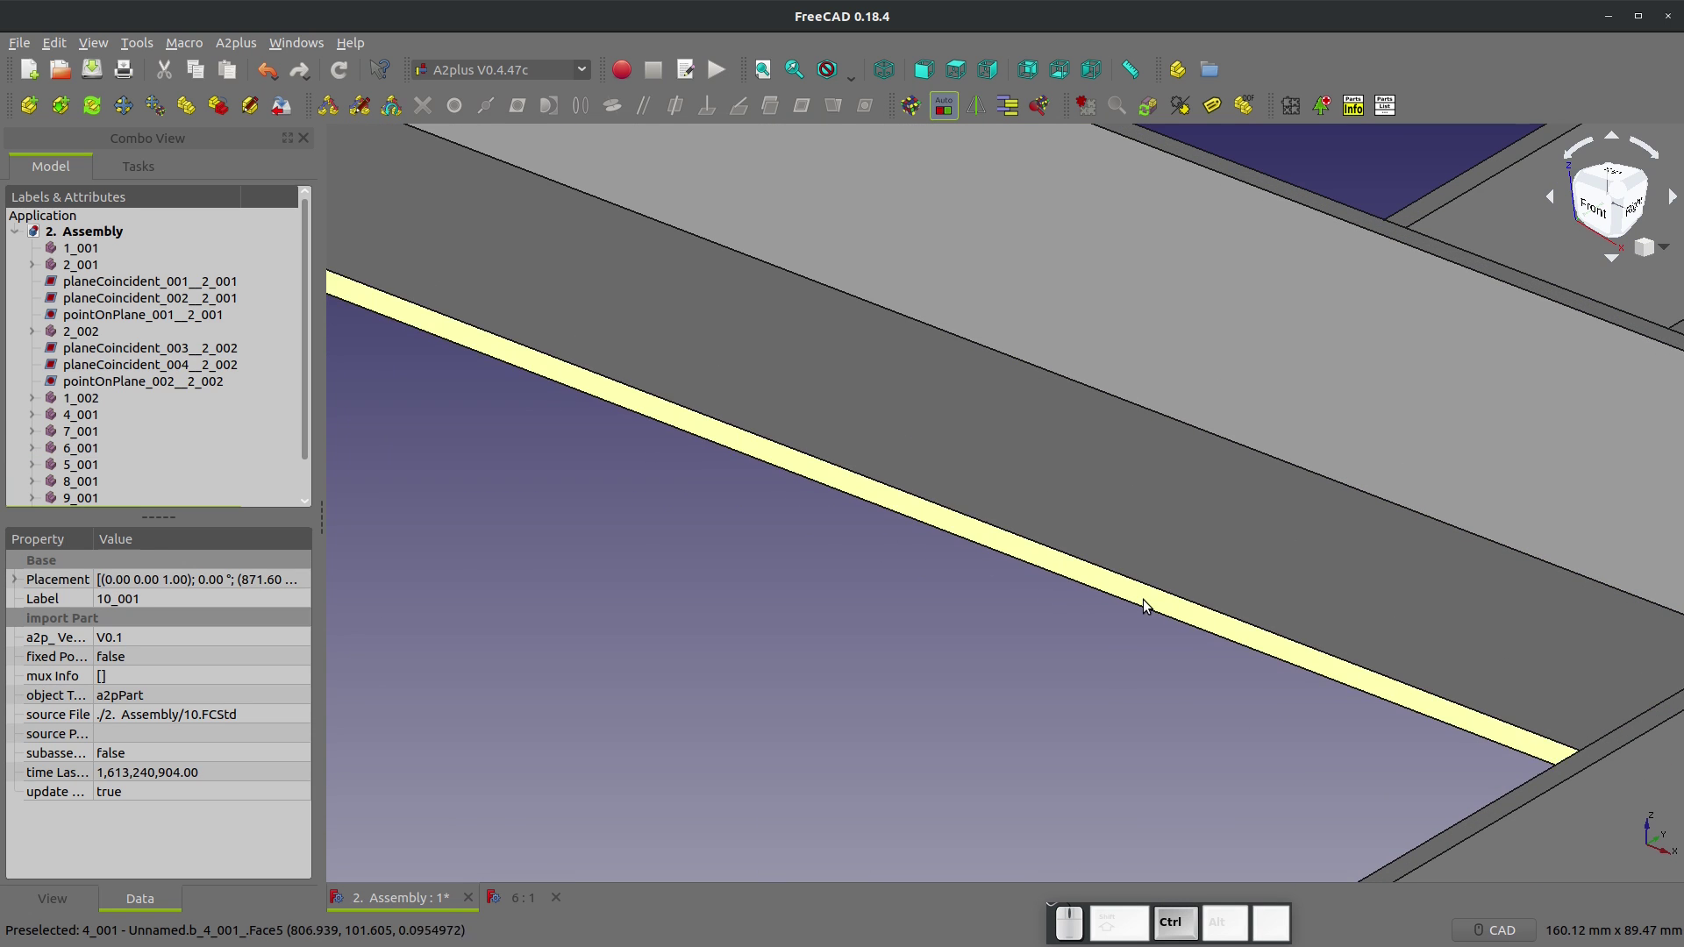
left_click(1149, 604)
left_click(796, 104)
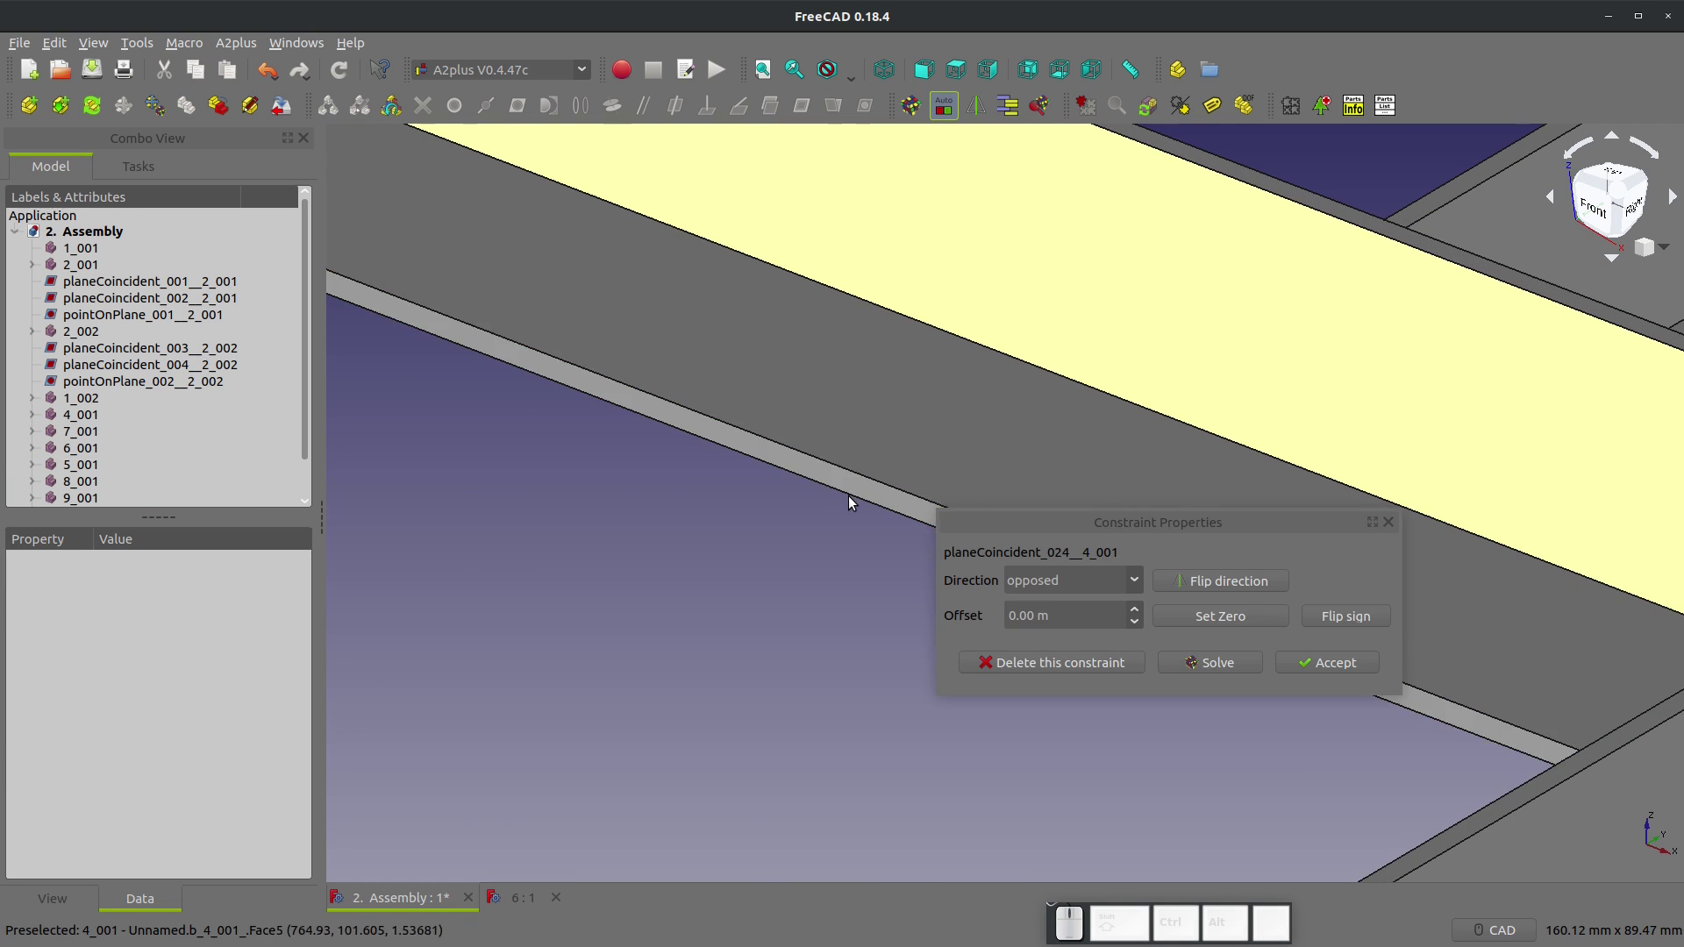
scroll("down", 3)
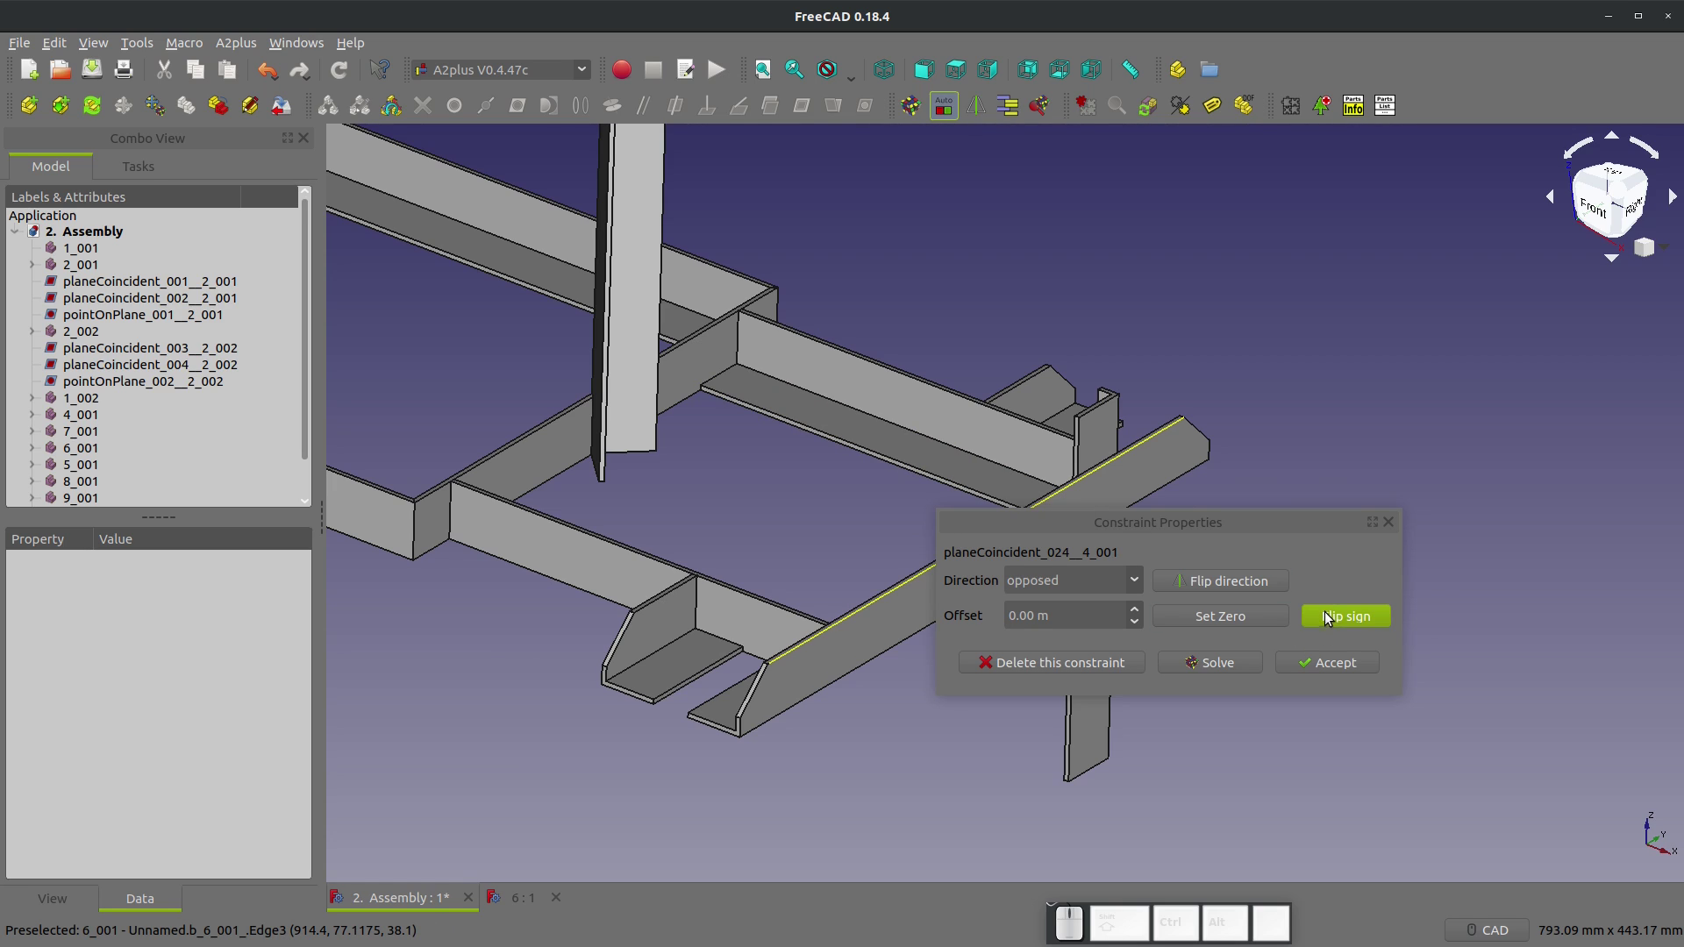
left_click(1258, 587)
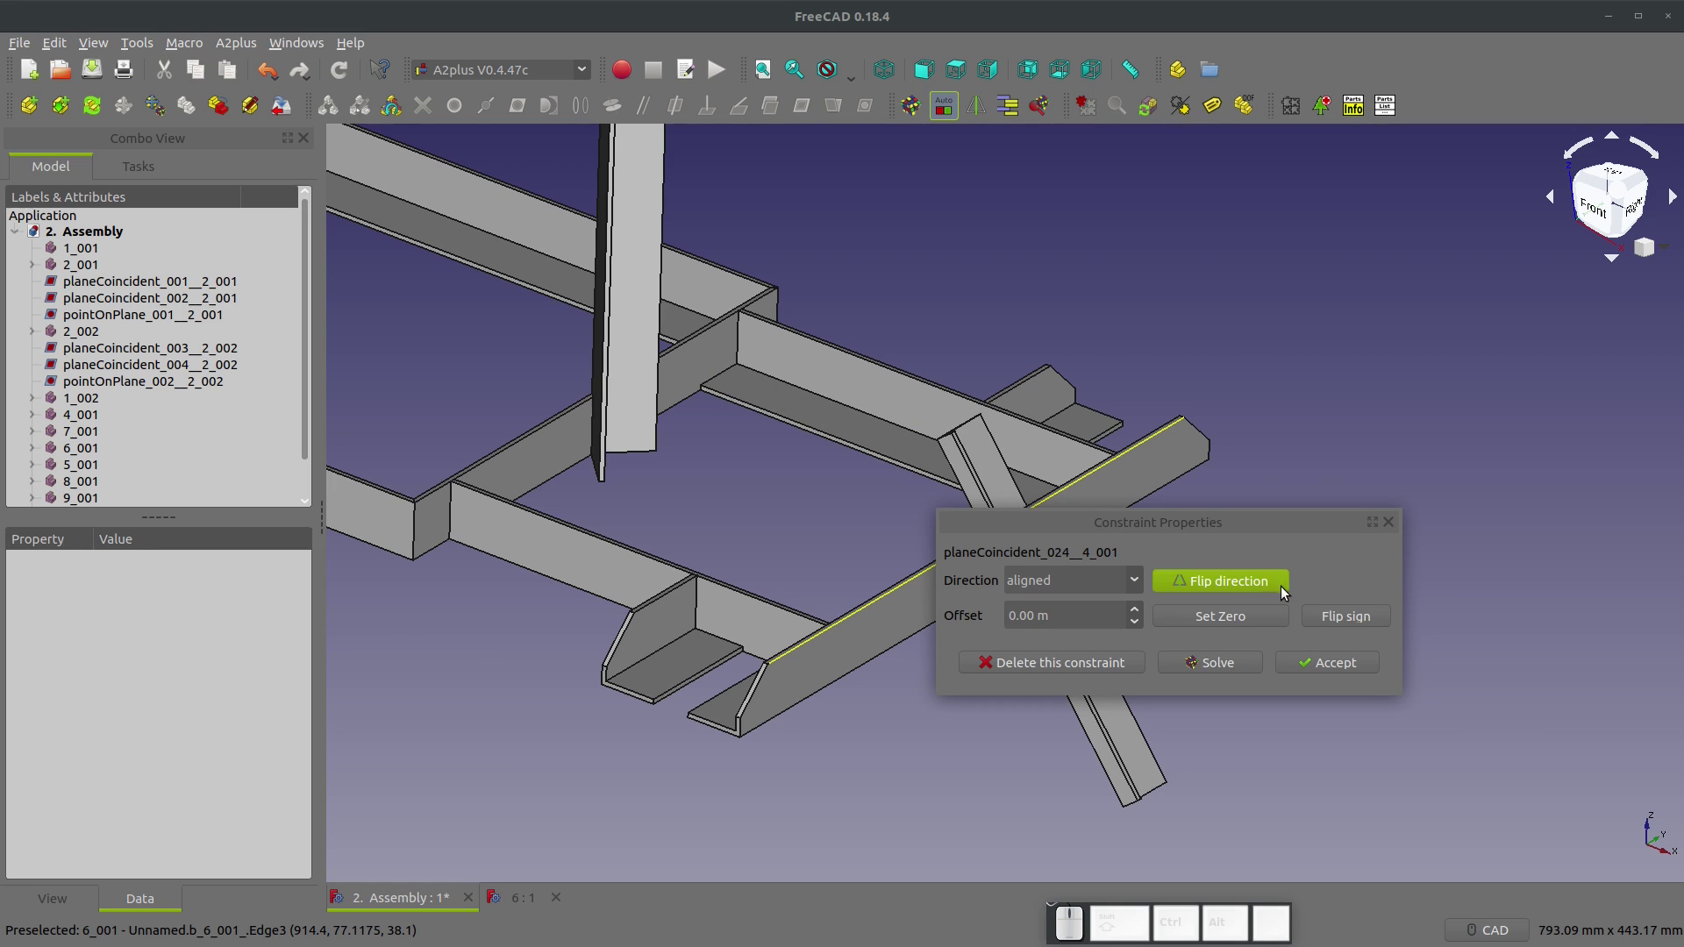
left_click(1330, 664)
left_click_drag(1043, 499, 1087, 478)
scroll("up", 3)
left_click(1161, 476)
Step: Add a second zero-offset plane constraint on the strut flipped to opposed and accept
left_click(1077, 503)
left_click(803, 116)
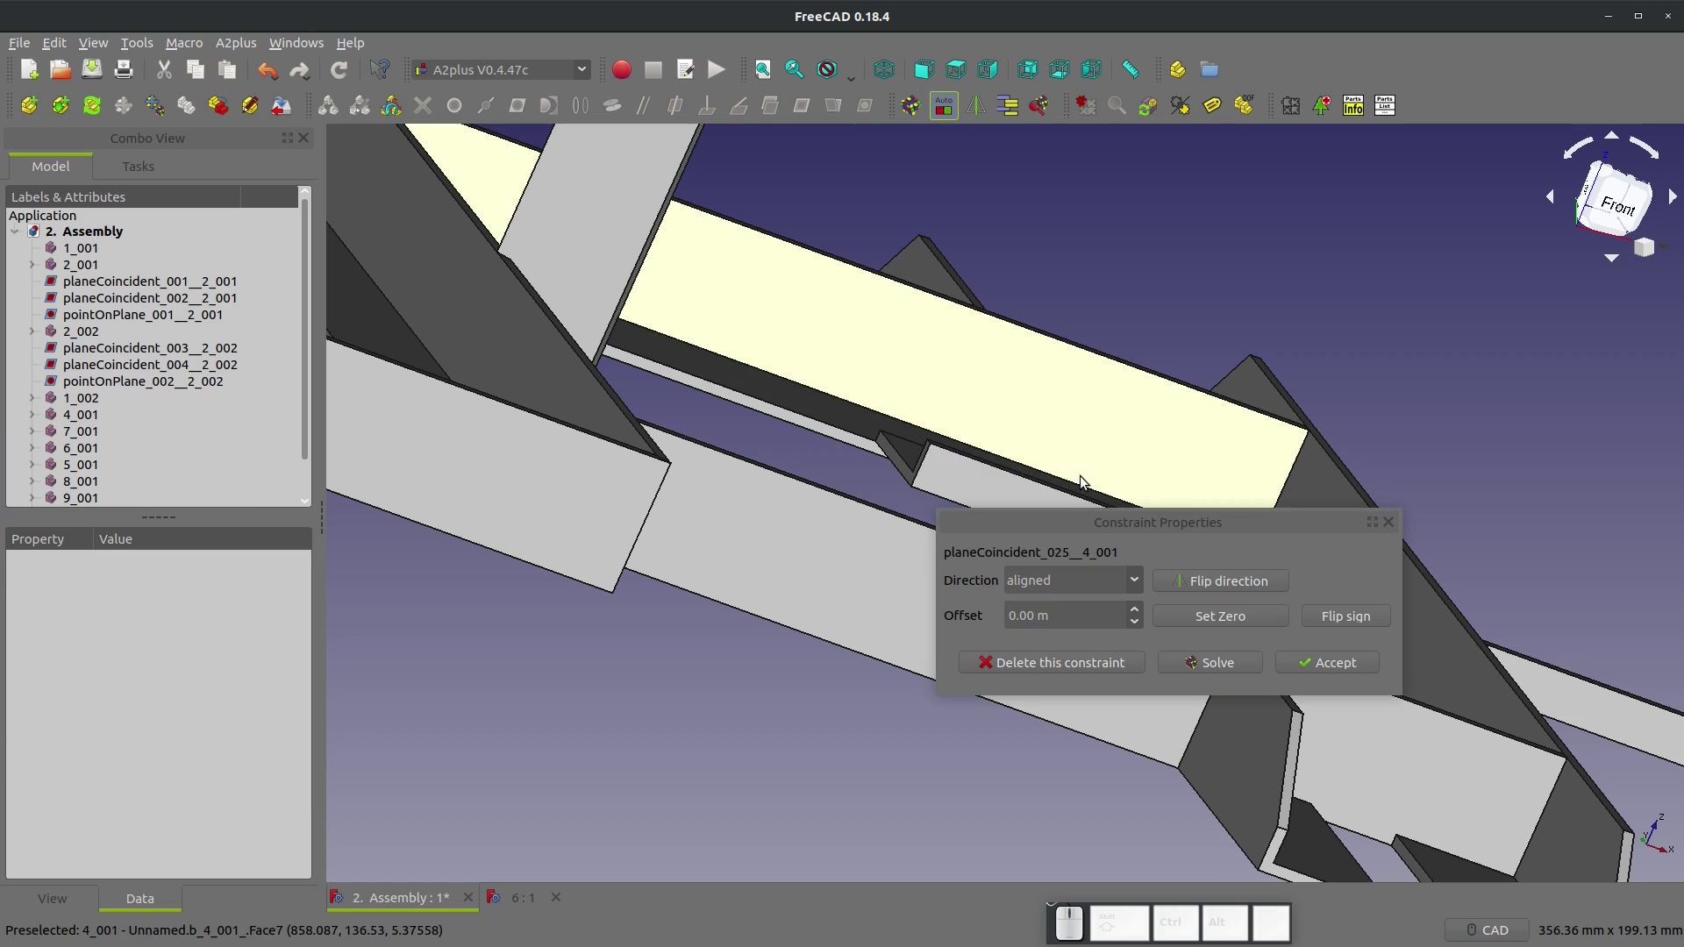
left_click(1138, 463)
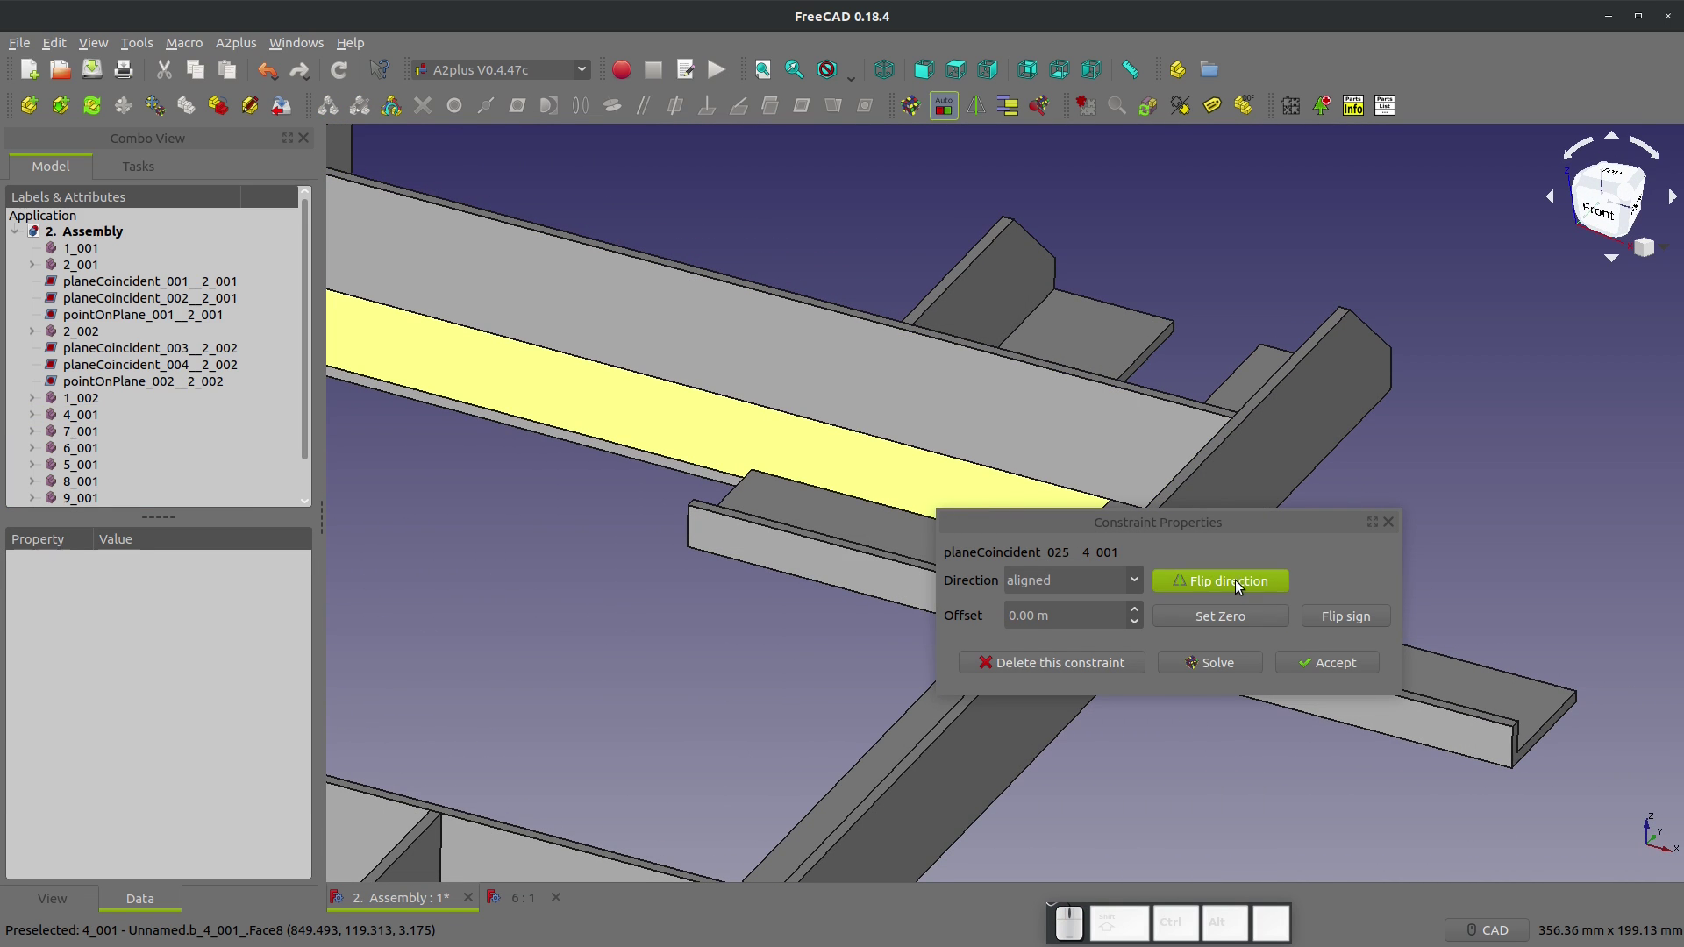
left_click(1234, 585)
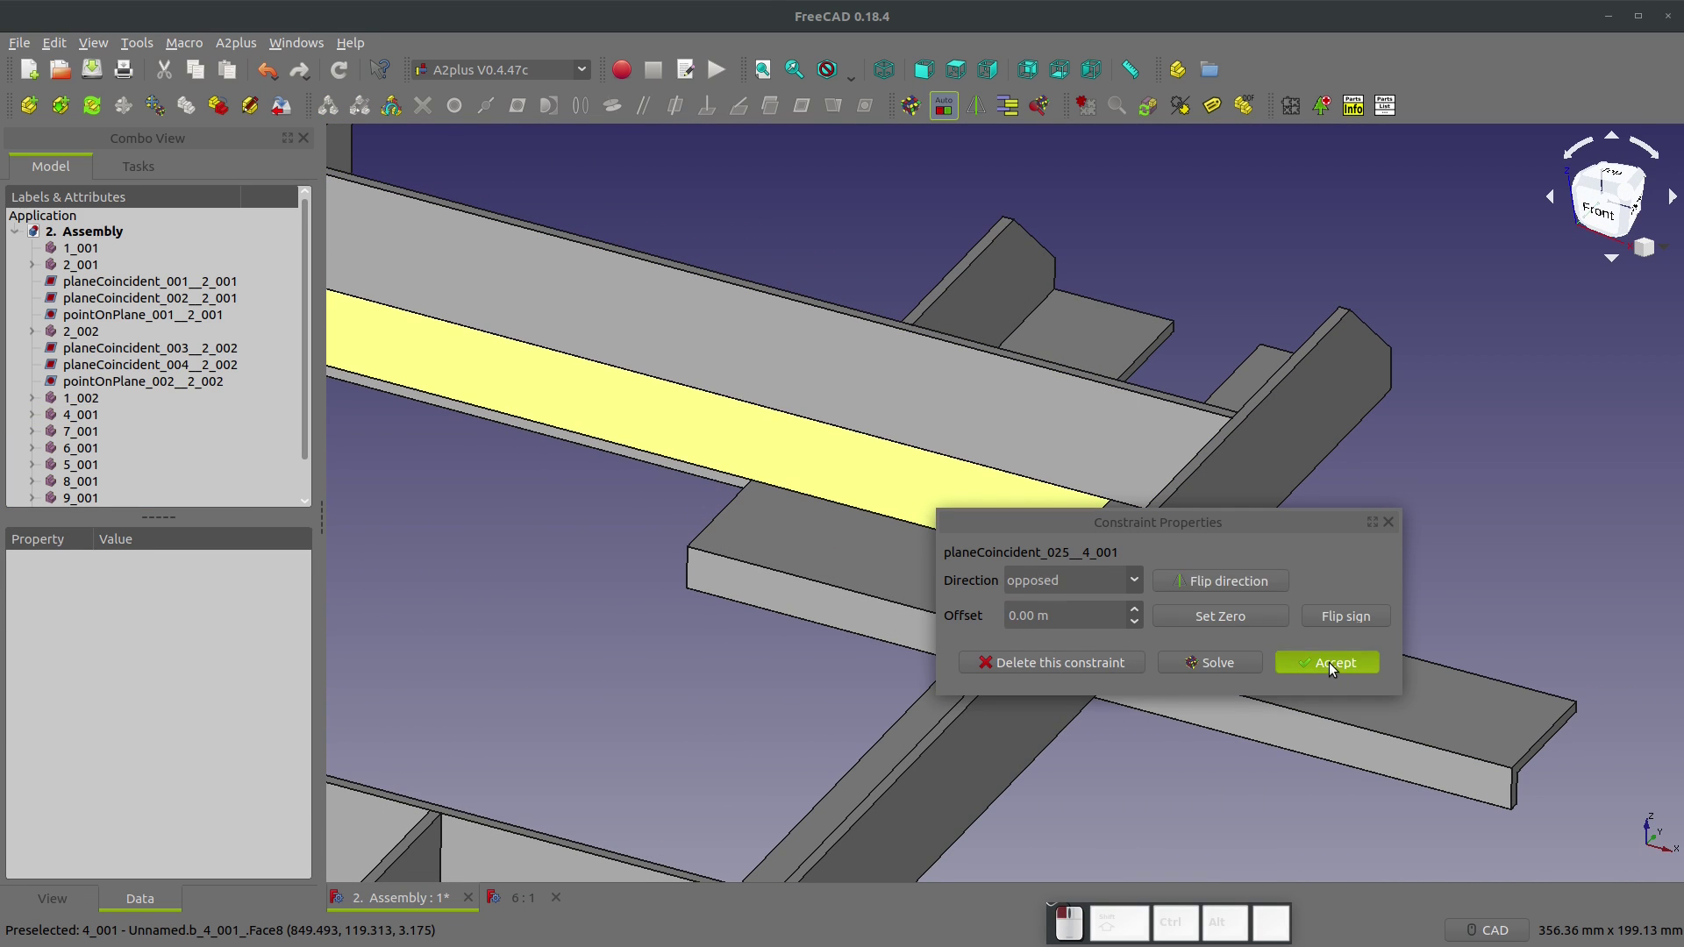
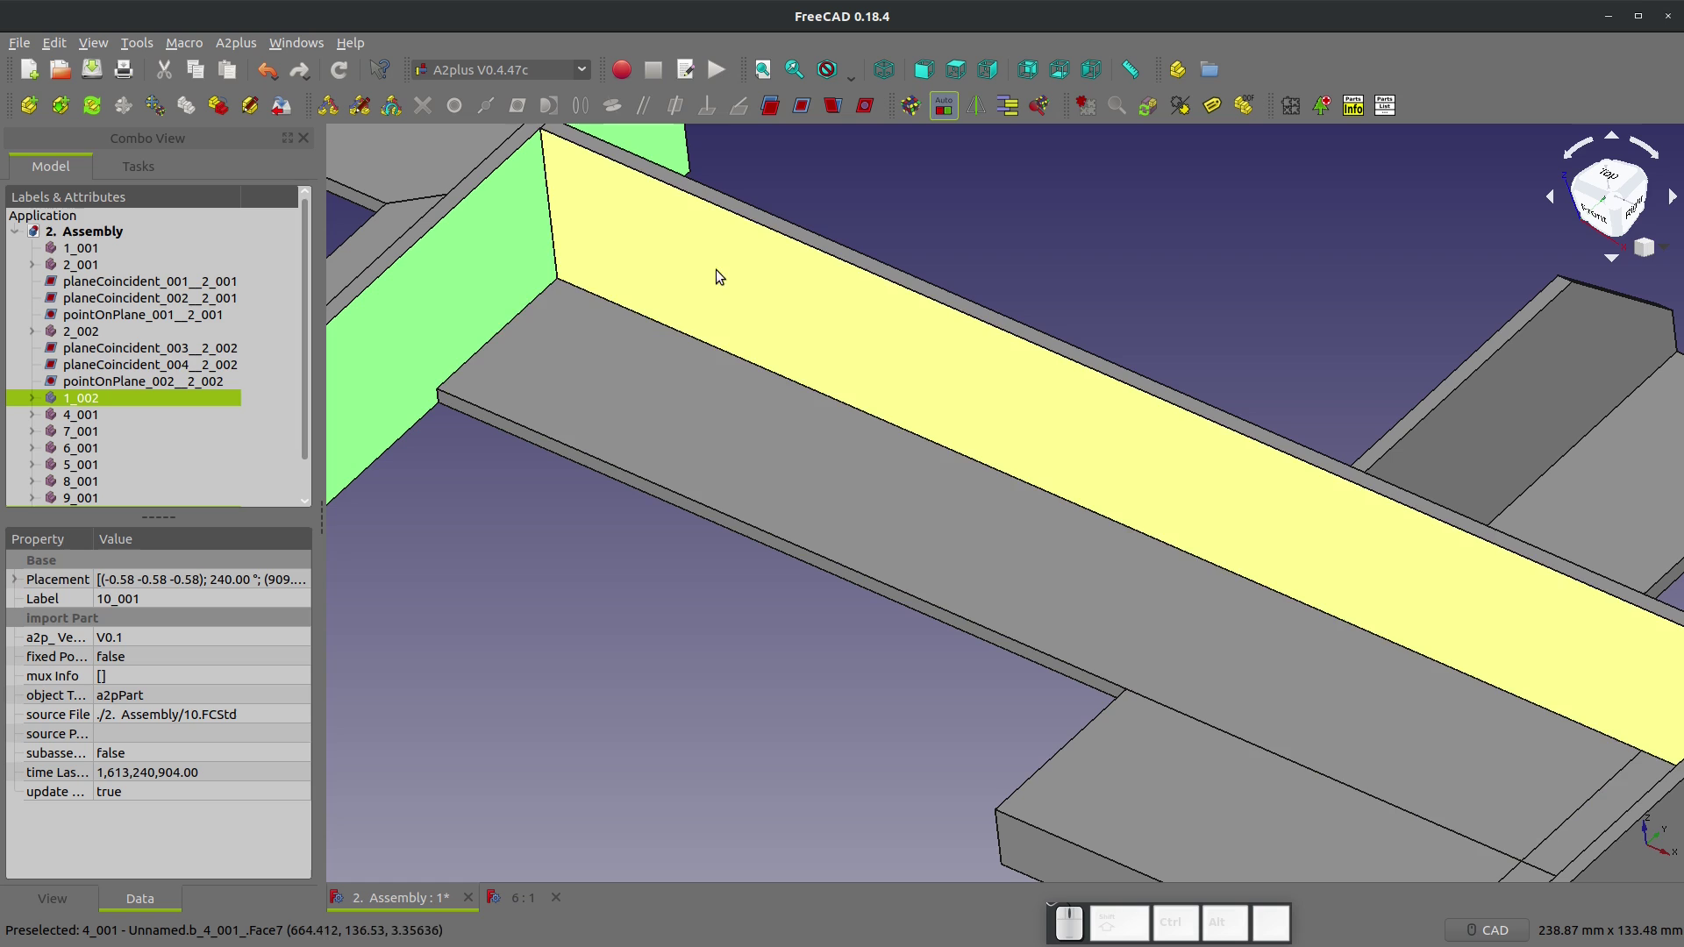
Step: Confirm strut 10_001 sits flush against 4_001 and start importing another part
left_click(806, 112)
left_click(1304, 661)
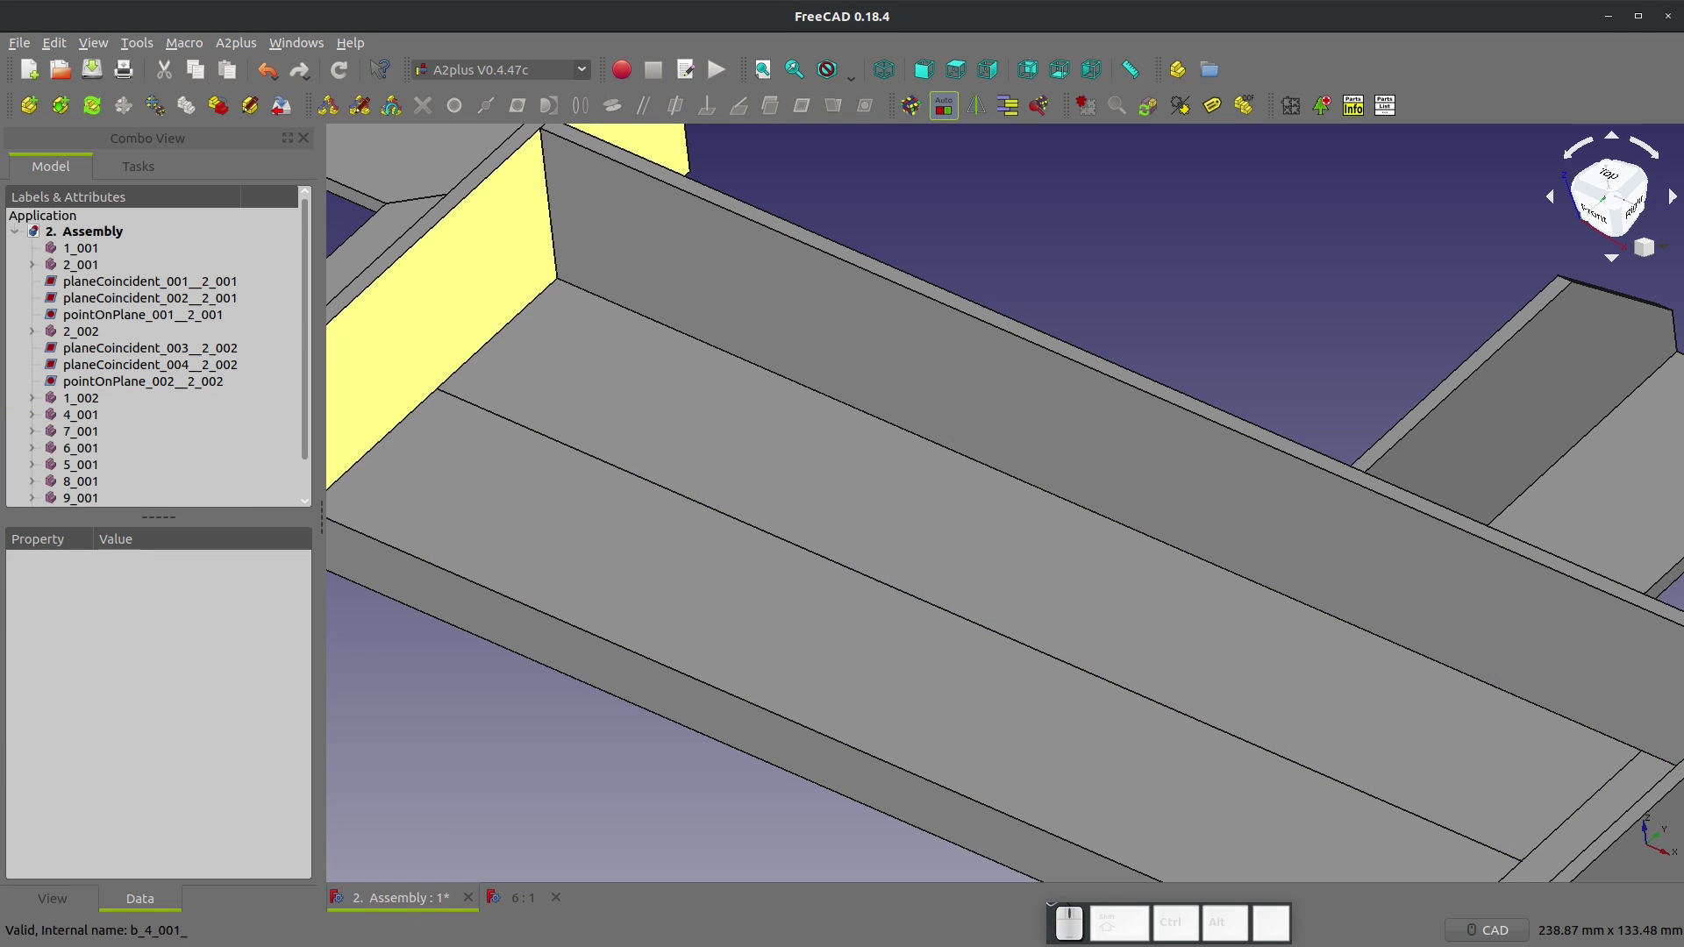
left_click(980, 248)
scroll("down", 3)
scroll("up", 3)
scroll("up", 3)
left_click(34, 102)
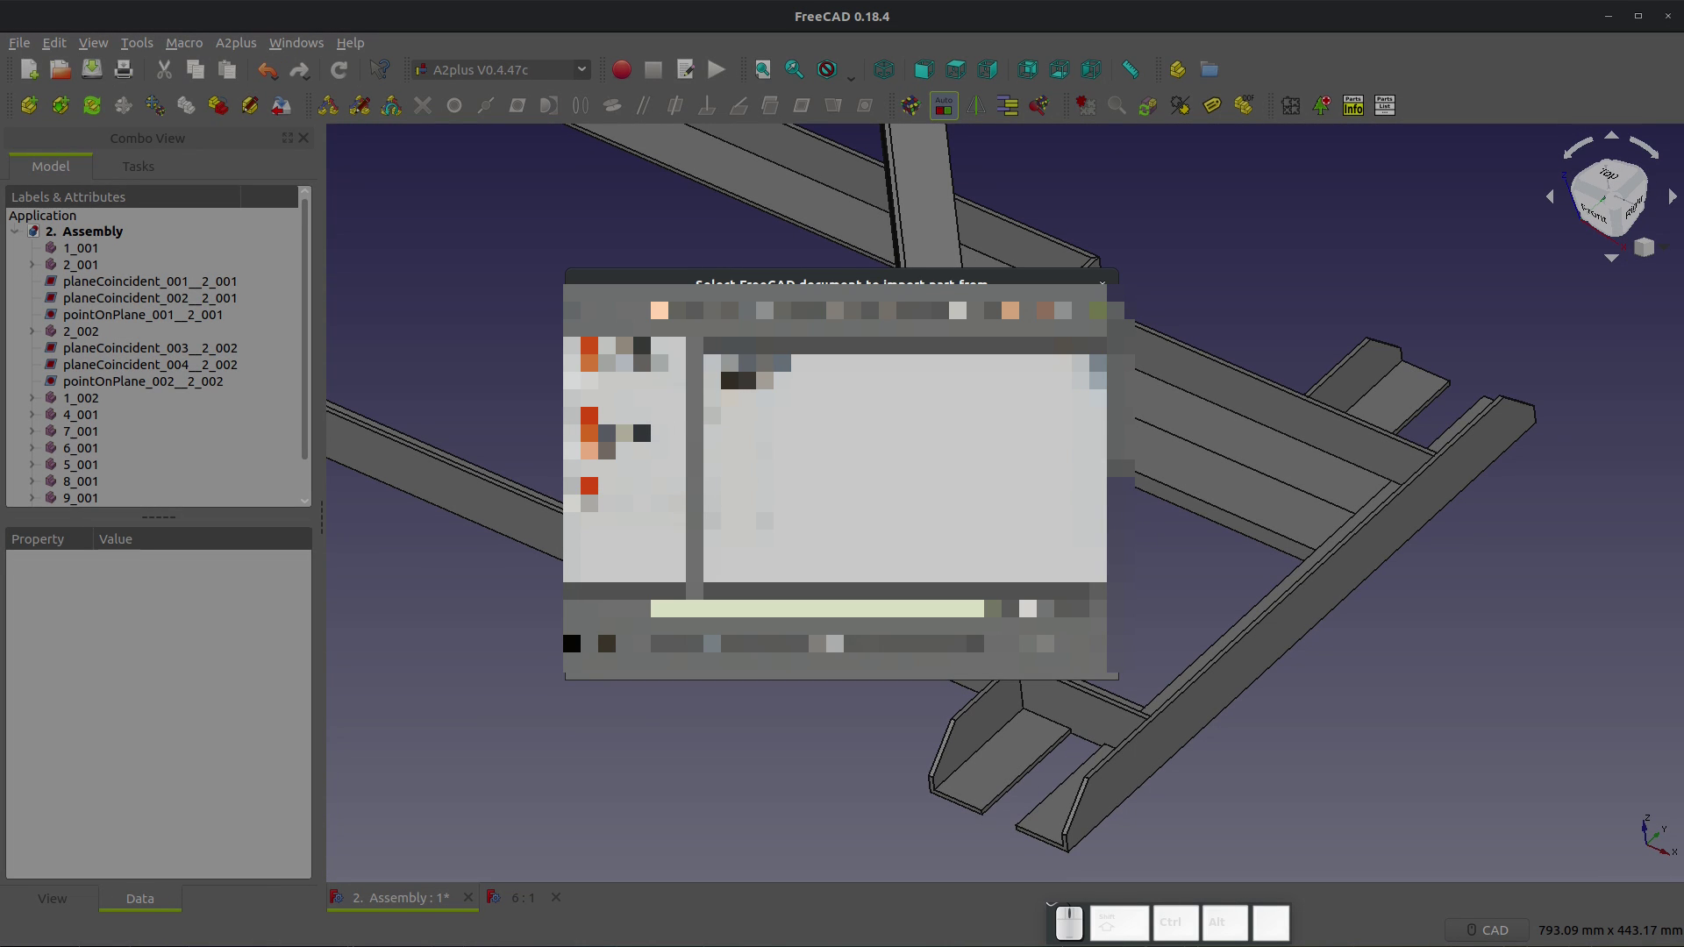
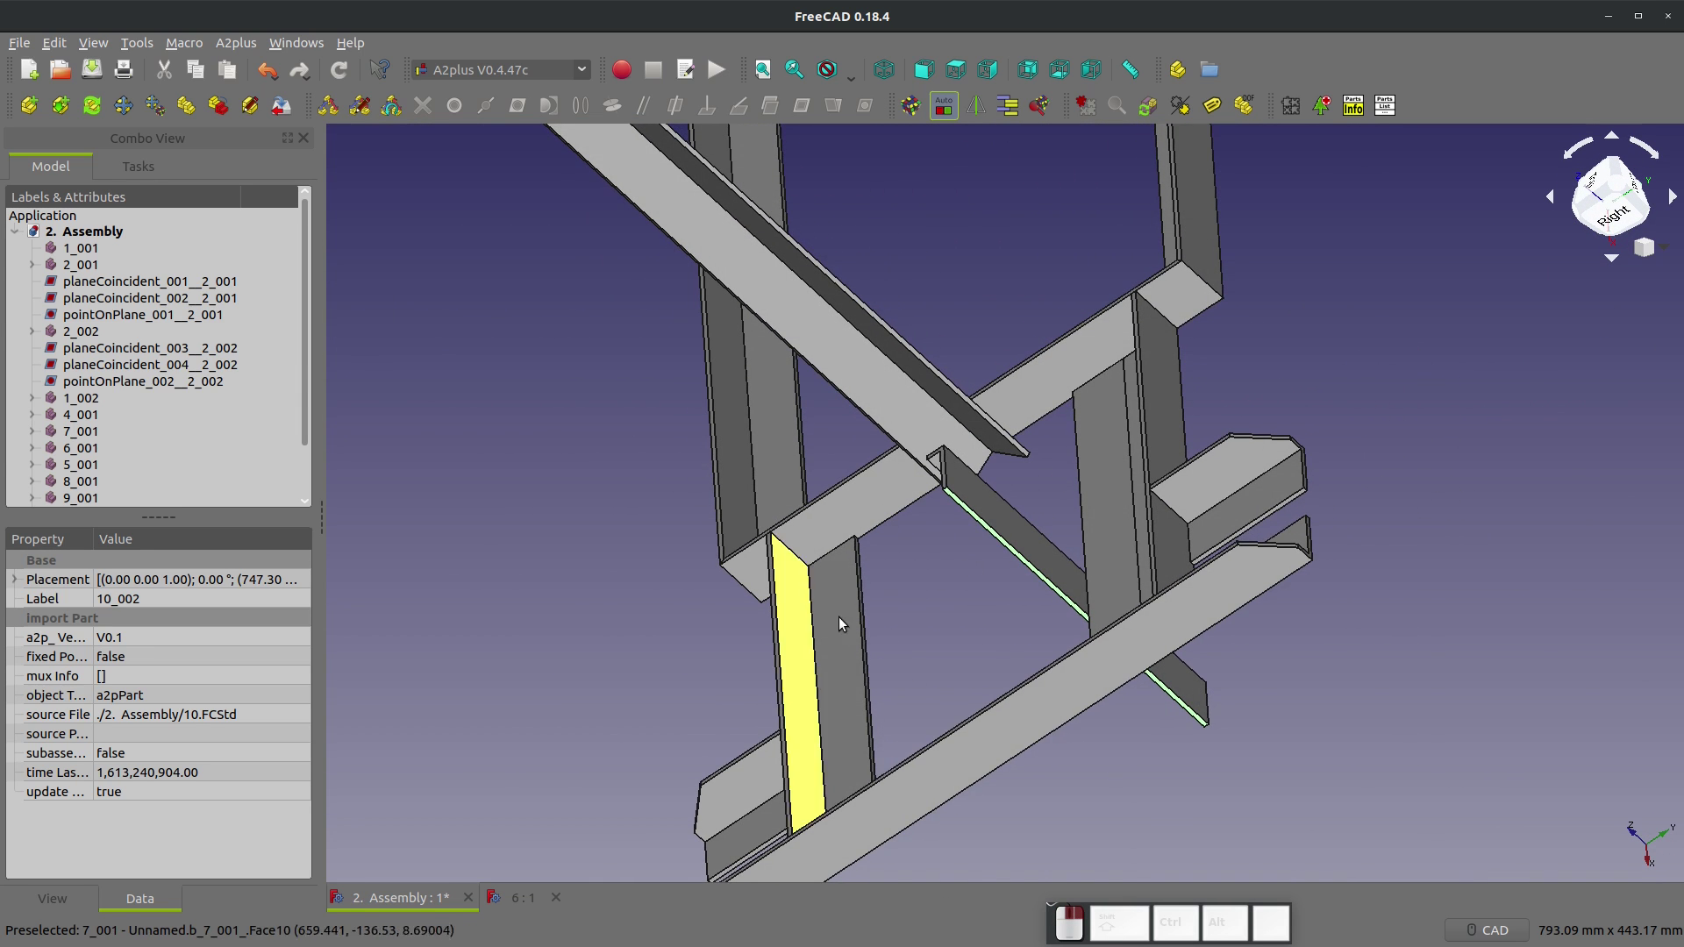
Step: Mate a face of the imported angle piece 10_002 to the frame with zero-offset plane-coincident constraints
scroll("up", 3)
left_click(786, 595)
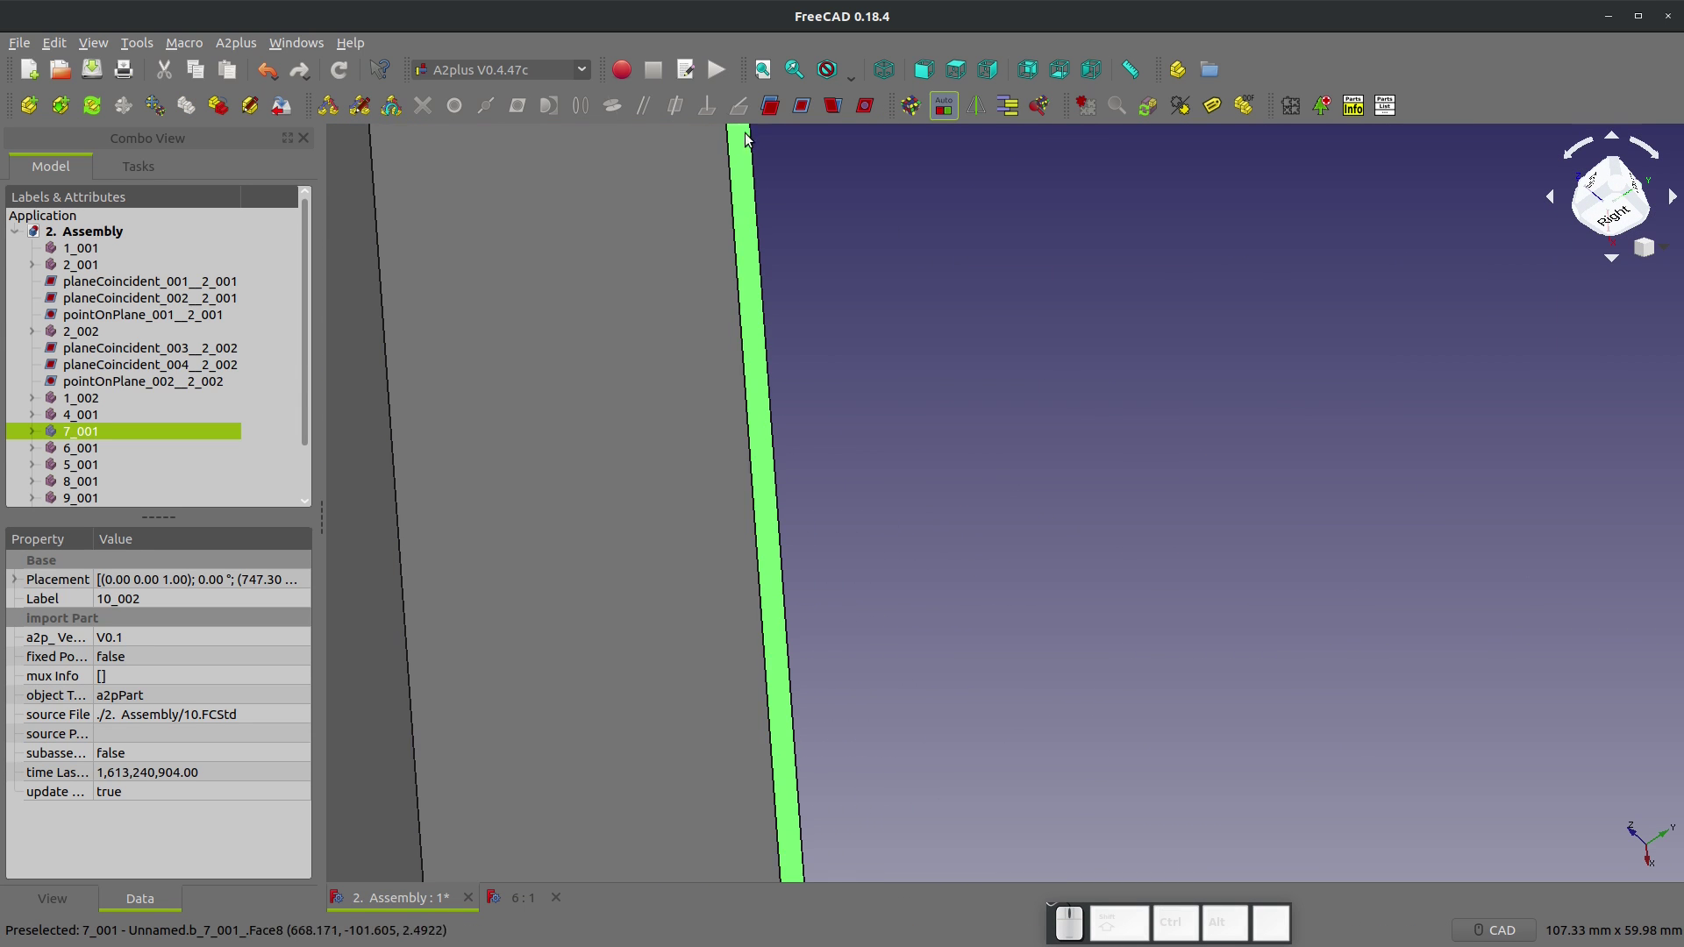
left_click(805, 109)
scroll("down", 3)
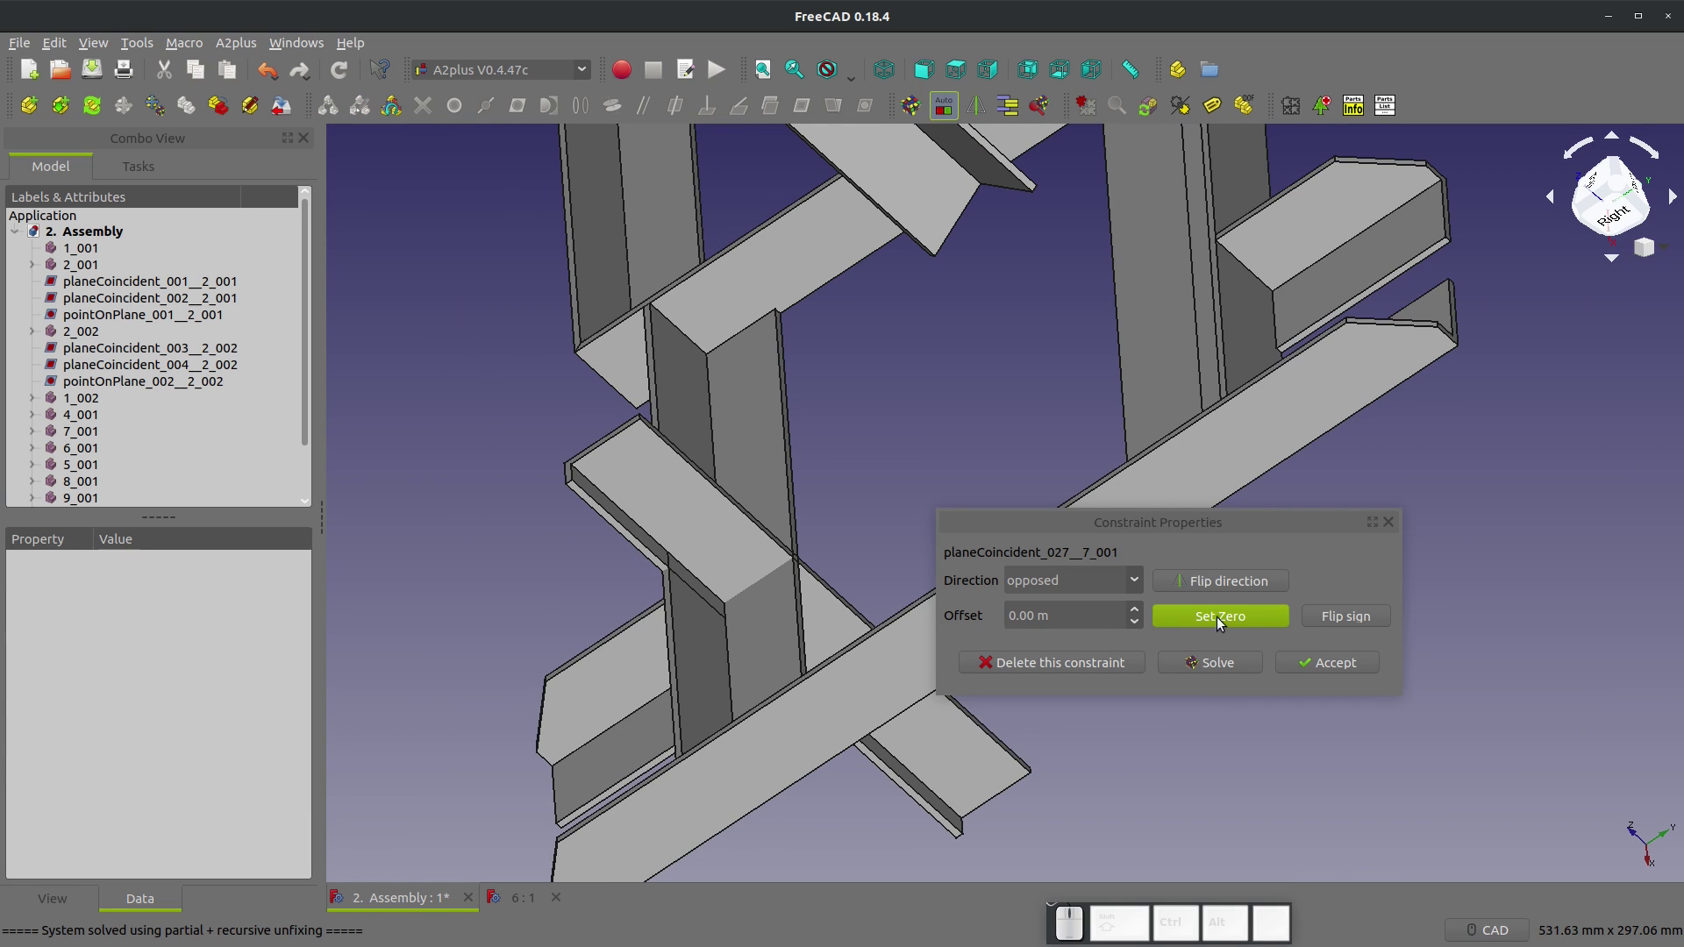
left_click(1239, 588)
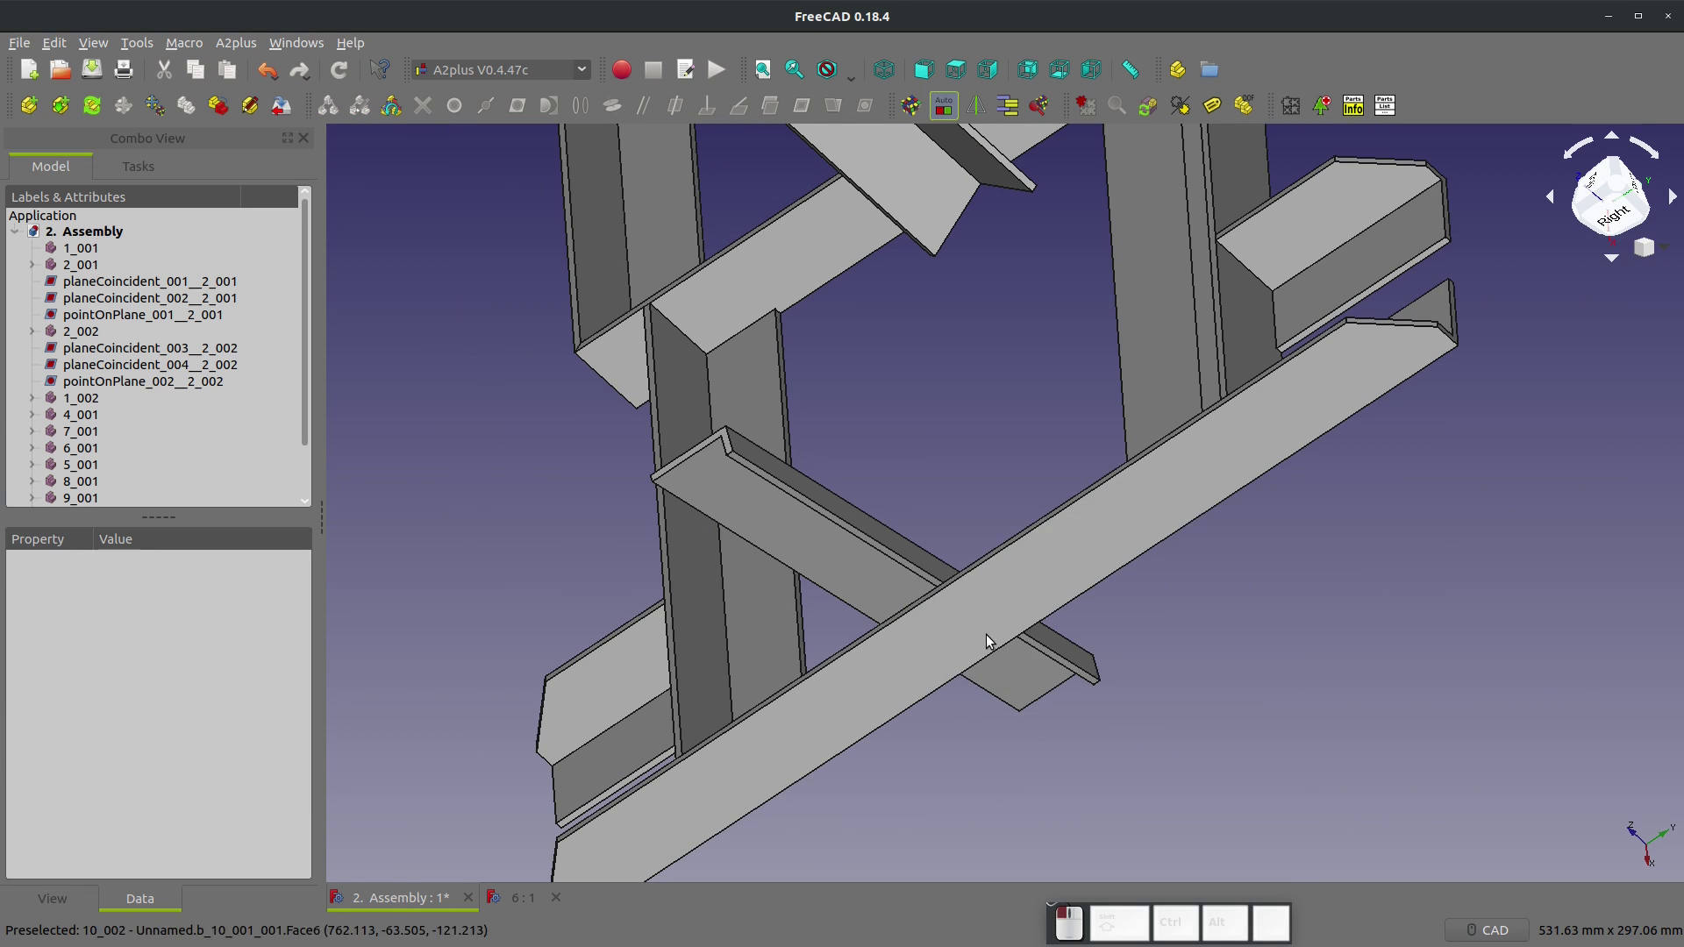
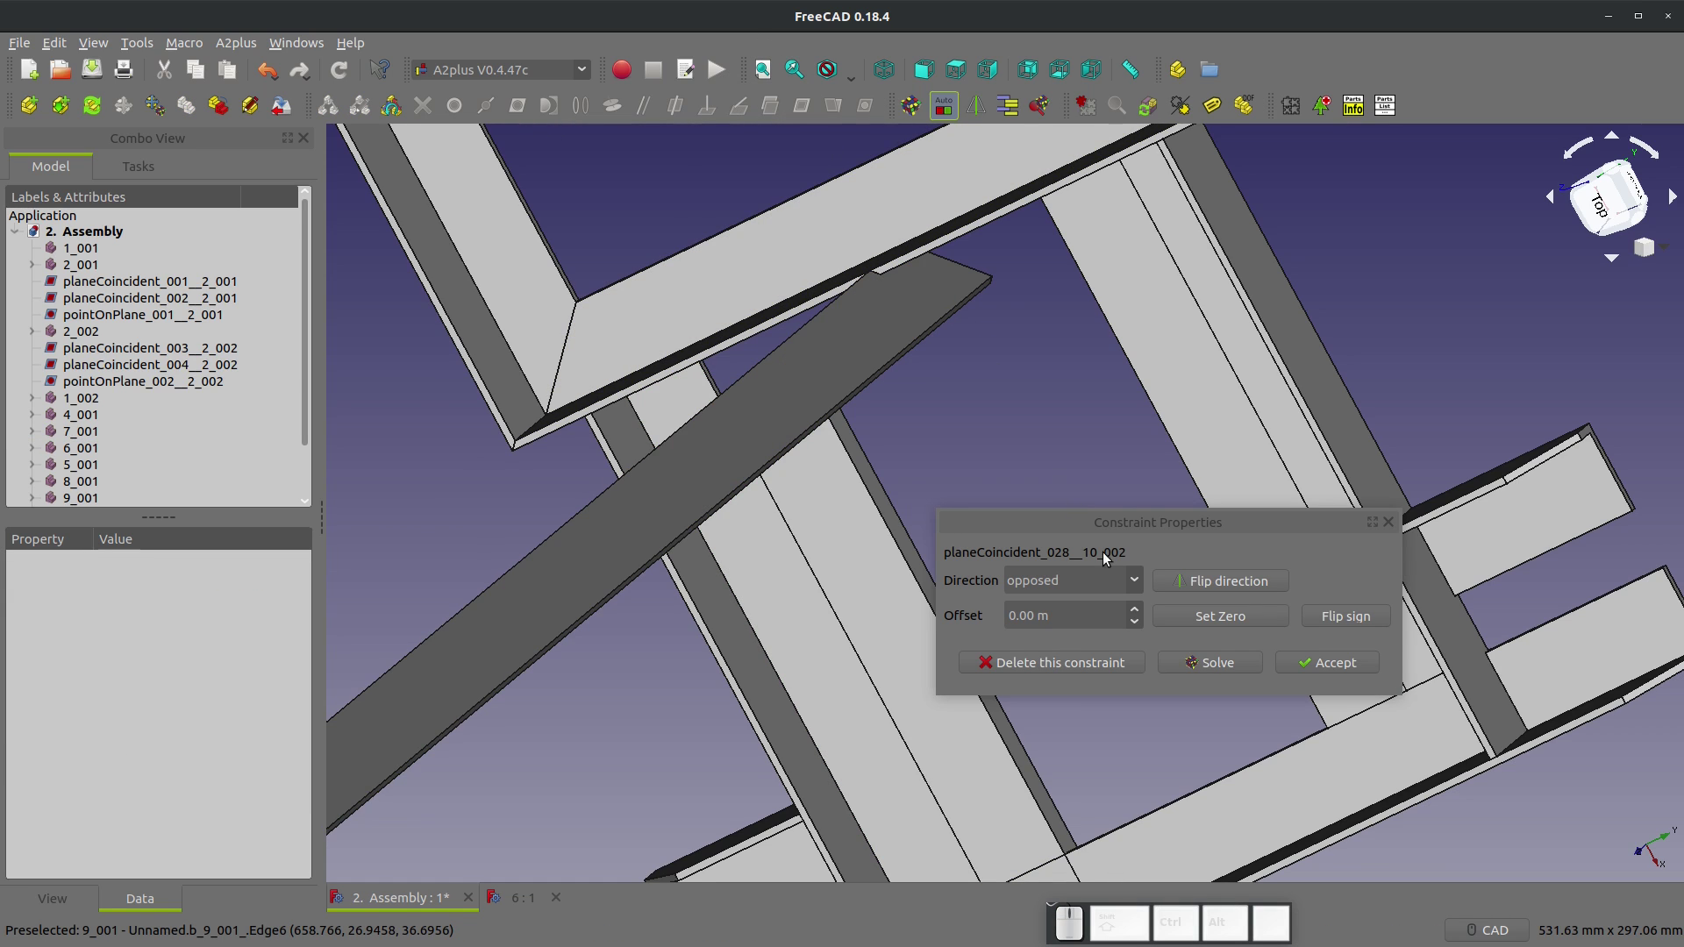
left_click(1328, 668)
Step: Add the opposed plane-coincident constraint fixing the strut against the frame and inspect it
left_click_drag(1061, 653, 886, 445)
scroll("up", 3)
left_click(860, 354)
right_click(811, 432)
scroll("down", 3)
scroll("up", 3)
left_click(918, 361)
left_click(806, 111)
left_click(1324, 670)
left_click_drag(1080, 701, 1221, 669)
scroll("down", 3)
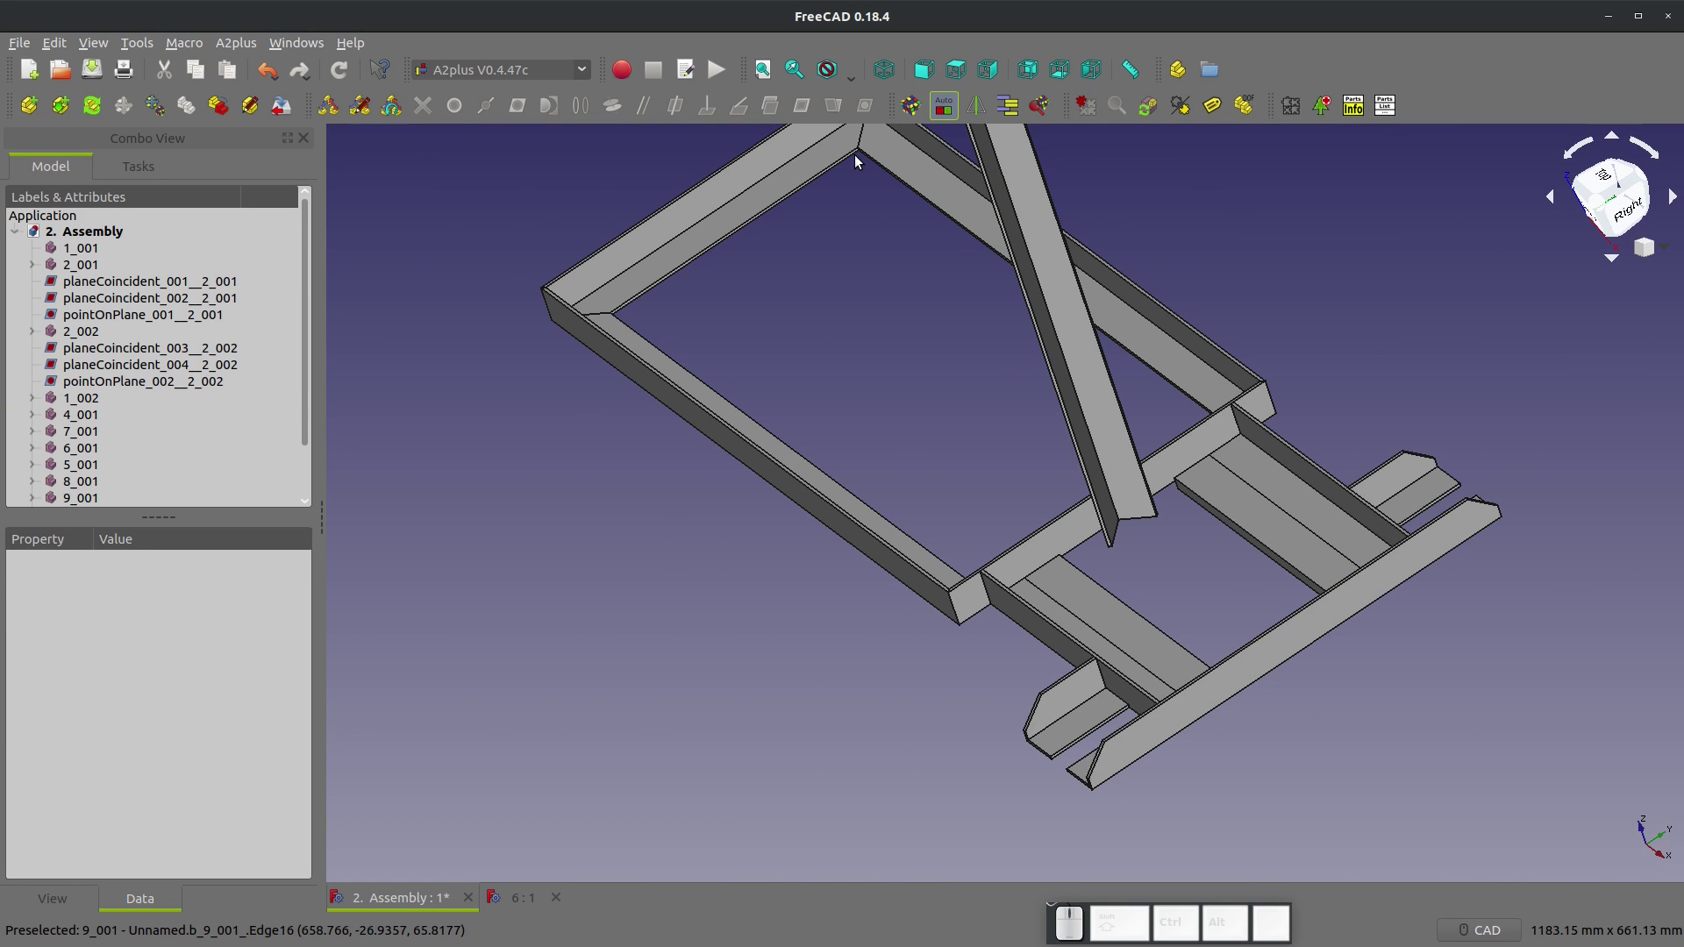
Step: Make the top face of the imported flat plate coincident with the frame face
scroll("up", 3)
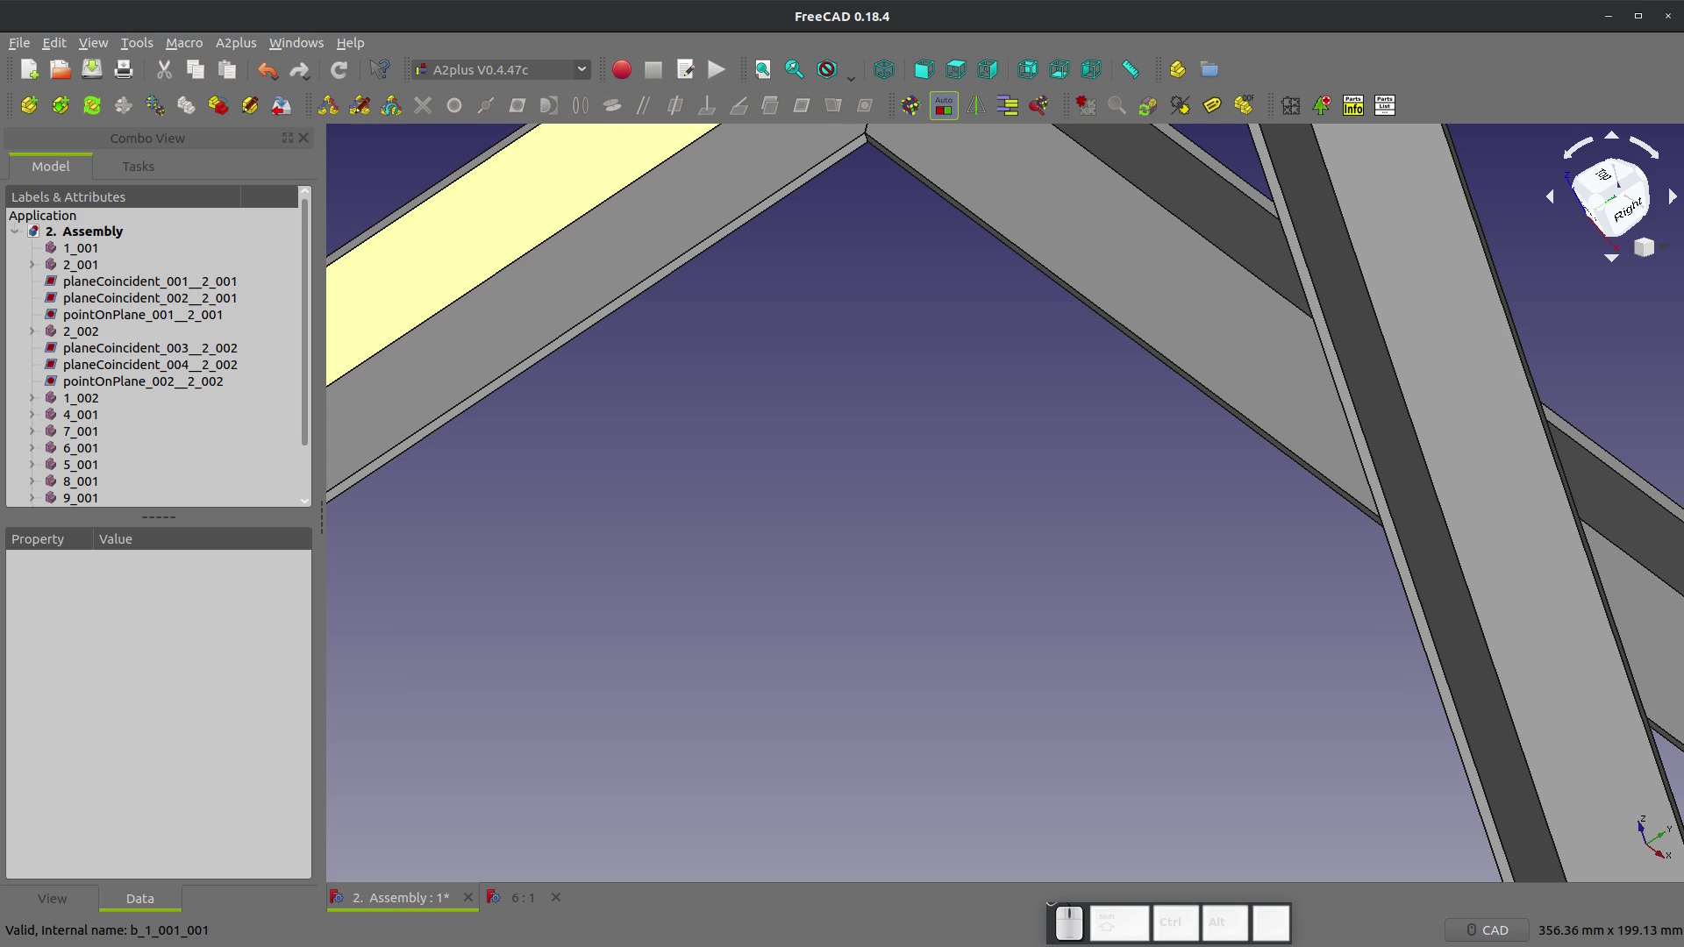
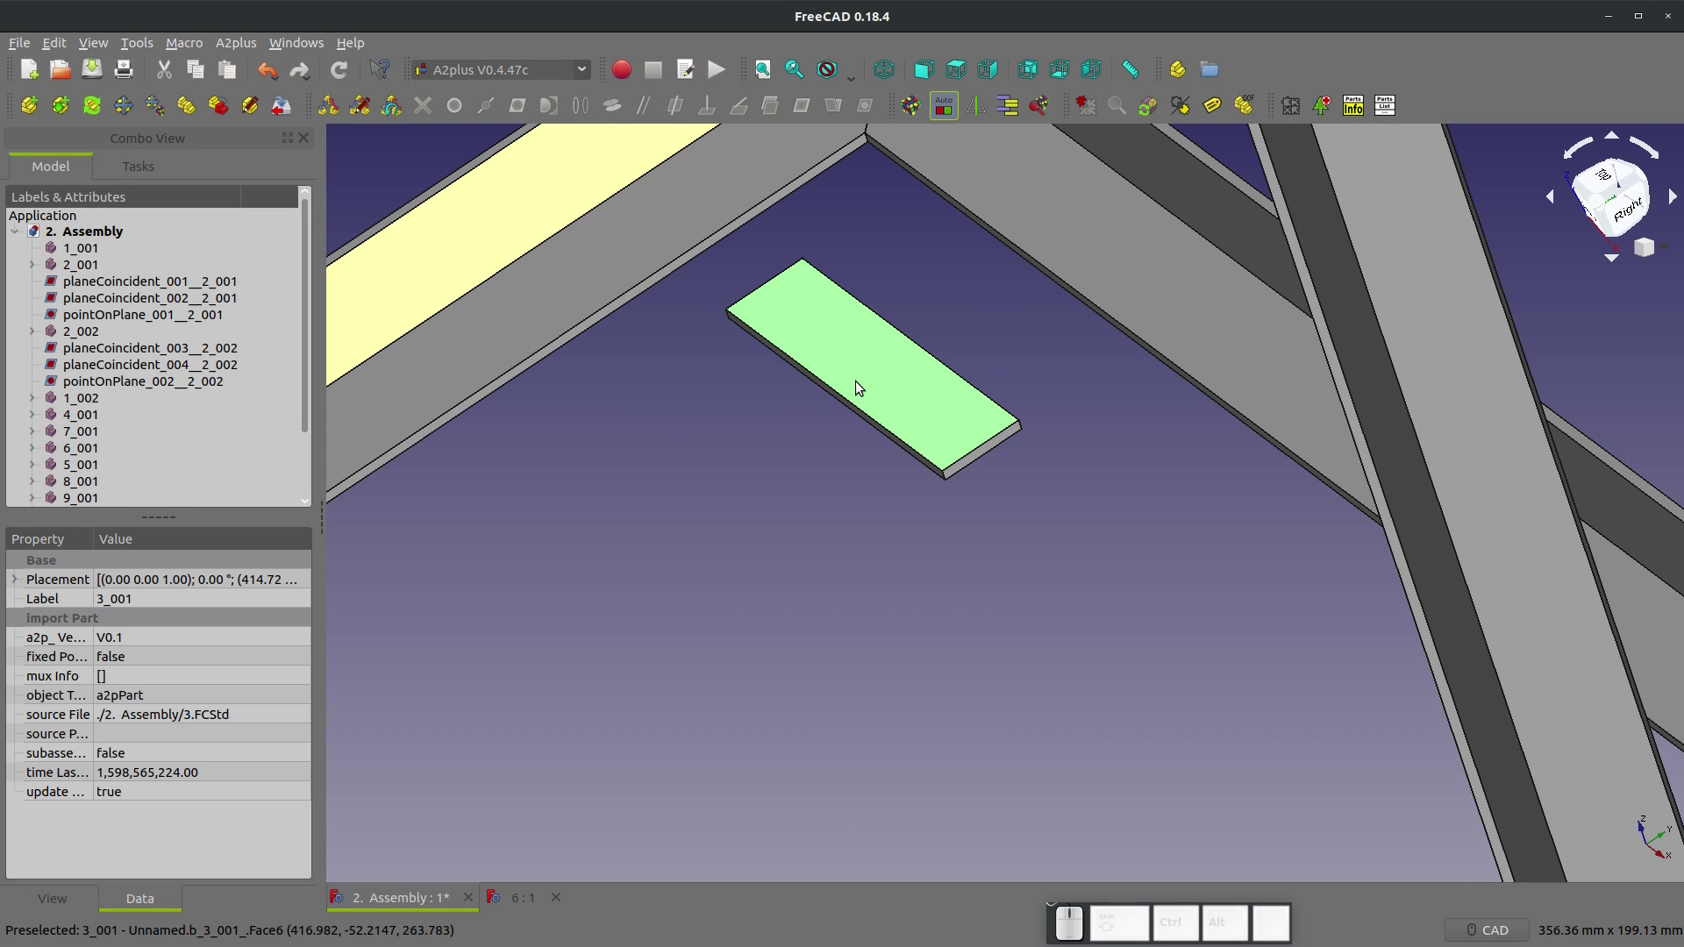
left_click(1071, 219)
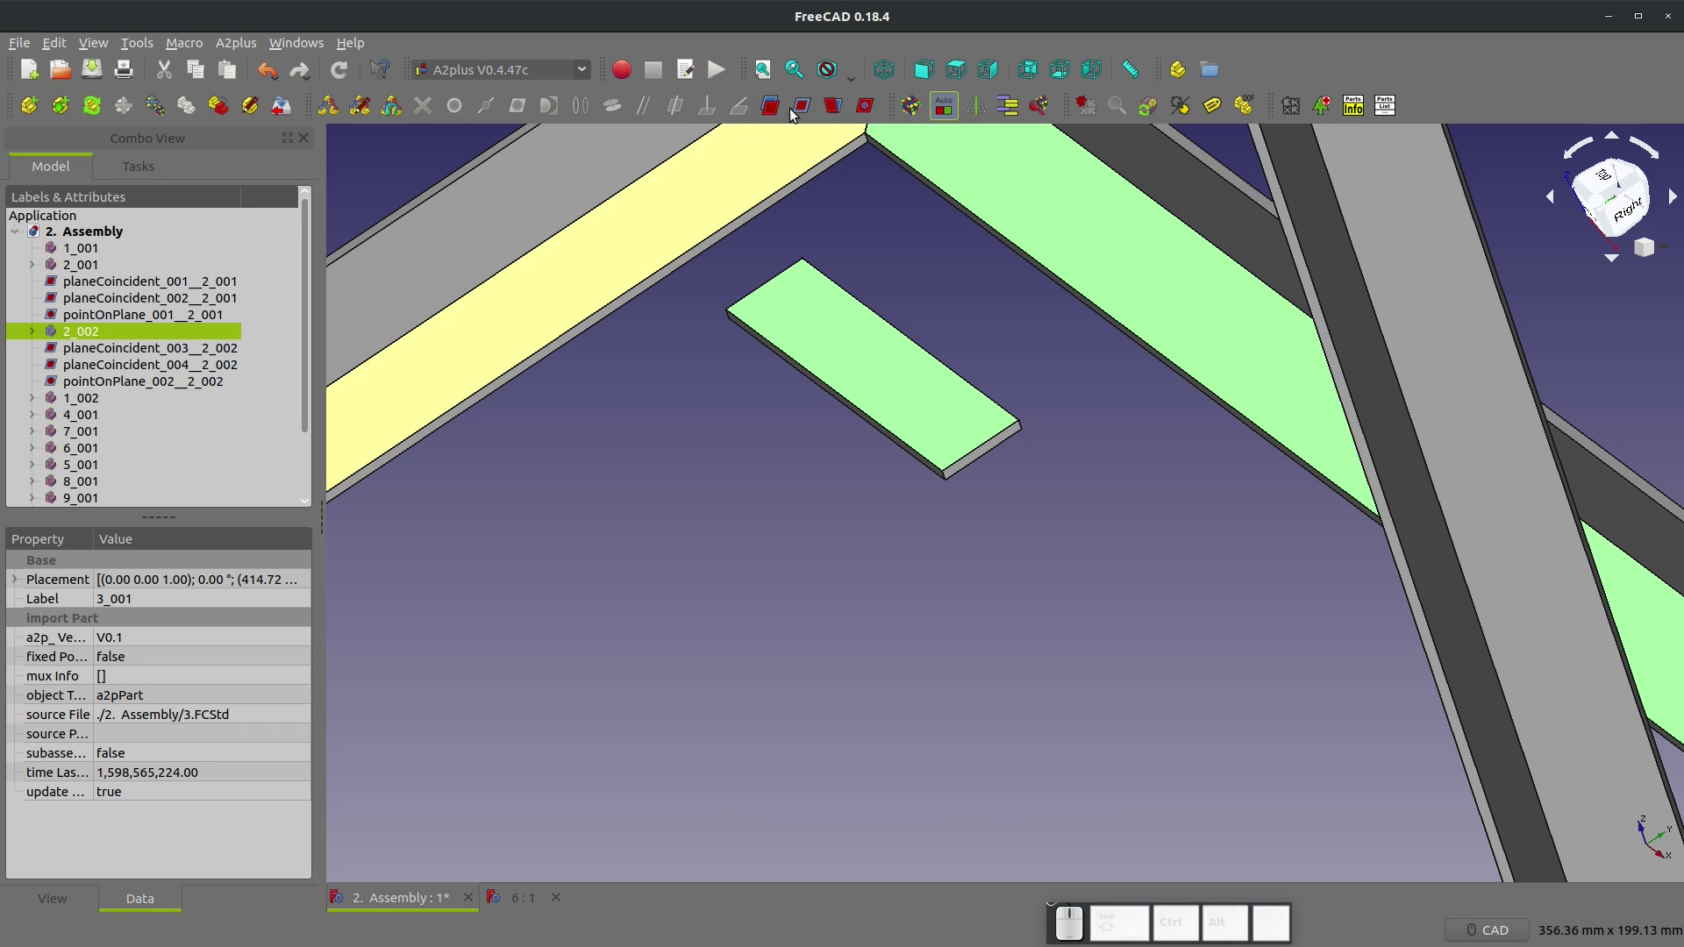
left_click(814, 108)
left_click(1334, 668)
scroll("down", 3)
scroll("up", 3)
left_click(1240, 688)
right_click(1241, 688)
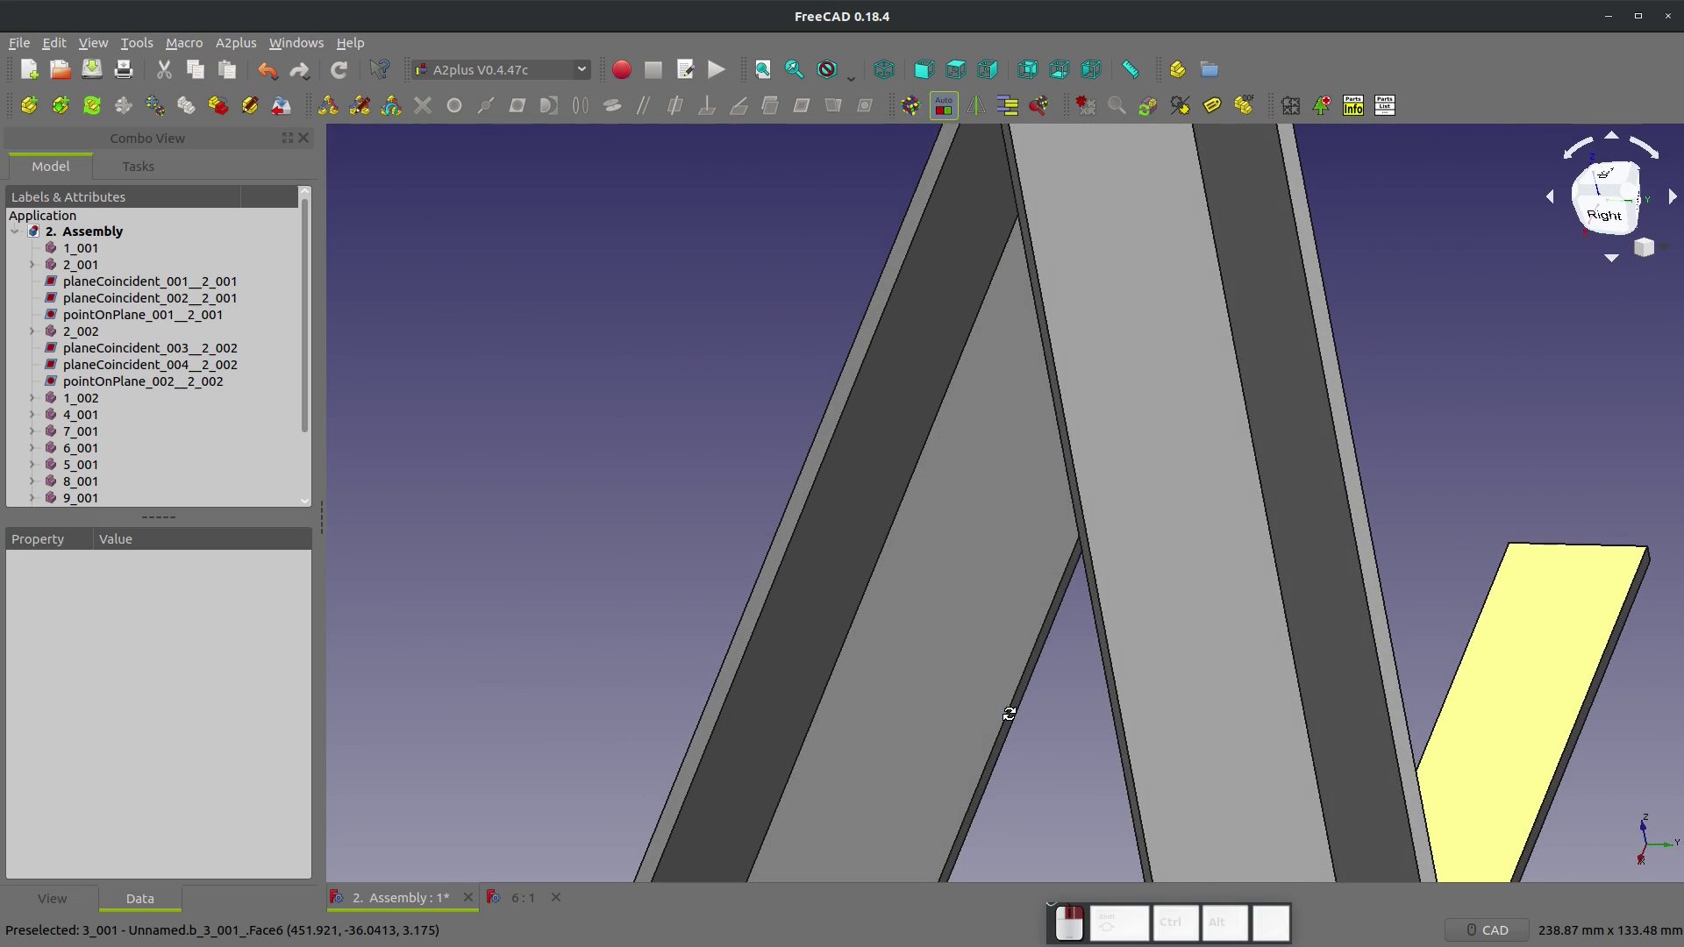
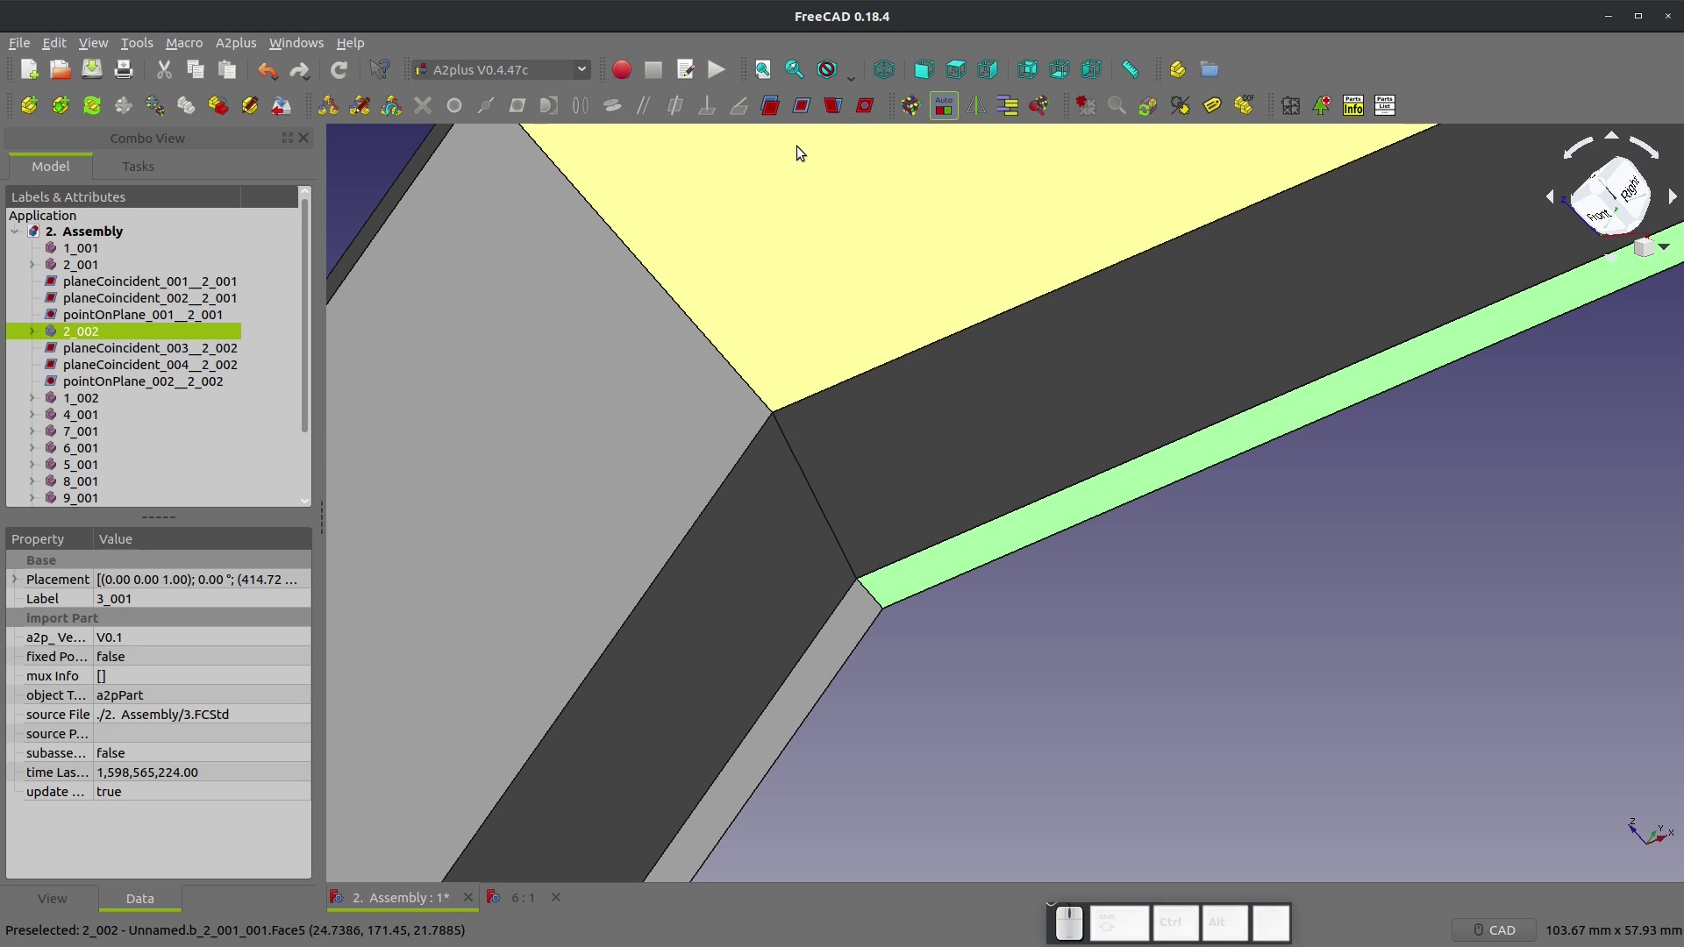
Step: Constrain the plate against a face of the frame corner and check it from below
left_click(807, 103)
scroll("down", 3)
left_click(1322, 663)
left_click_drag(1013, 619, 1269, 532)
scroll("down", 3)
scroll("up", 3)
left_click(1139, 331)
scroll("down", 3)
scroll("down", 3)
Step: Accept the aligned zero-offset plane-coincident constraint seating plate 2_002 on the frame
left_click_drag(1176, 598, 1213, 589)
scroll("up", 3)
left_click(922, 561)
left_click(803, 111)
left_click(1319, 663)
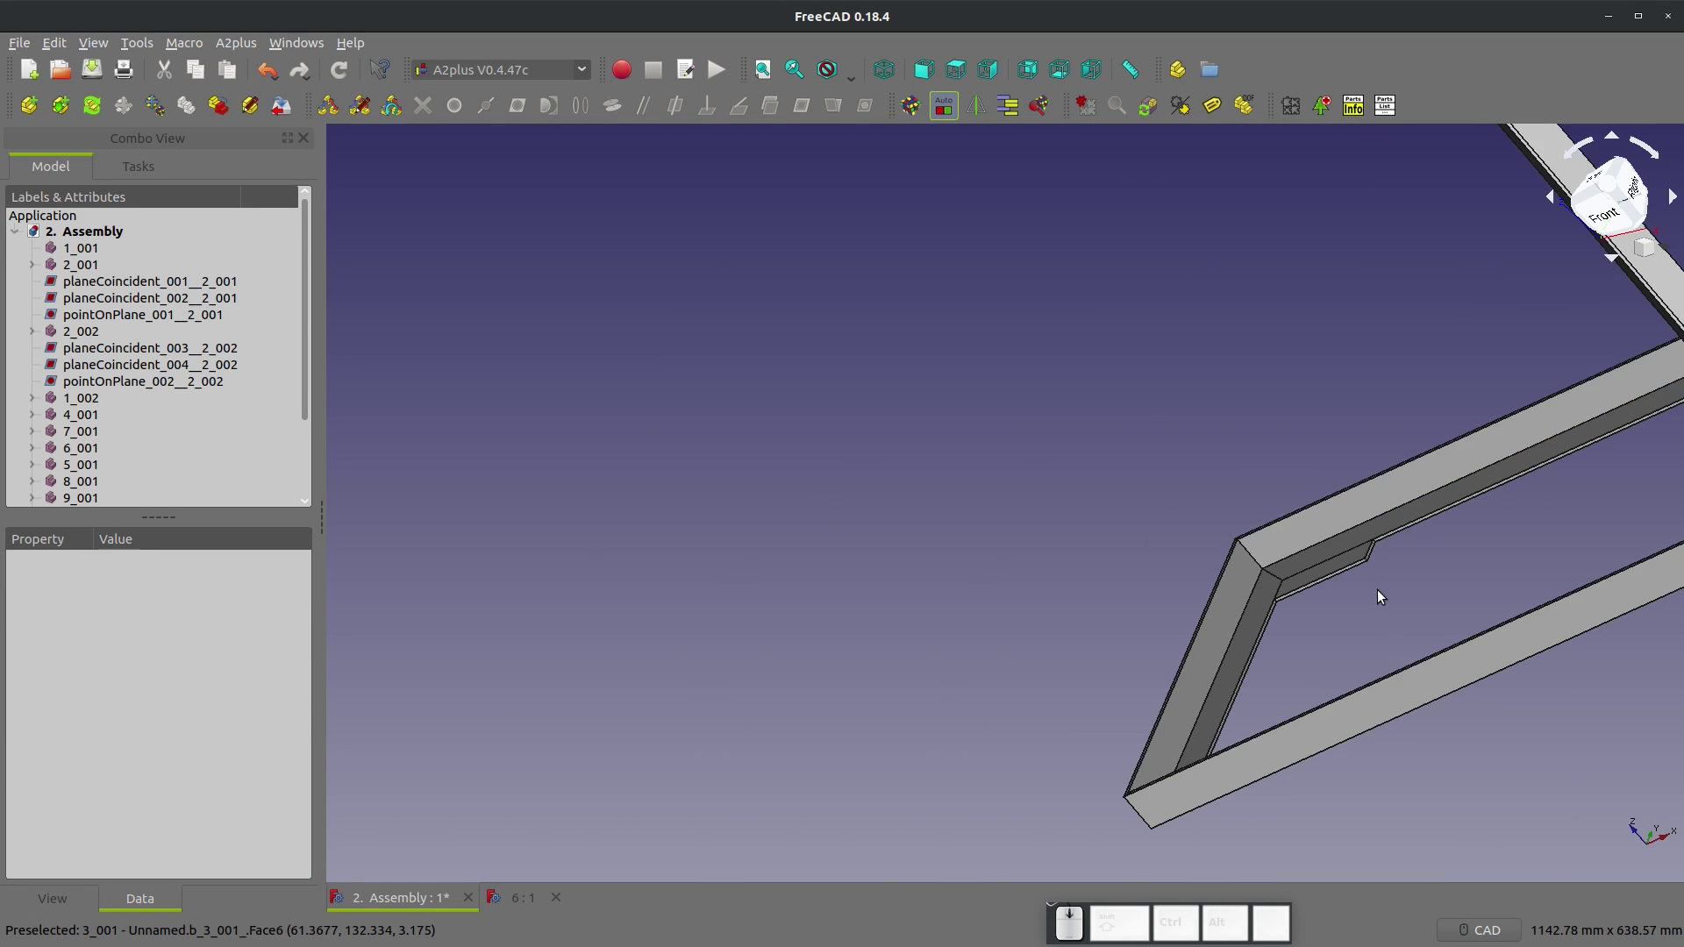
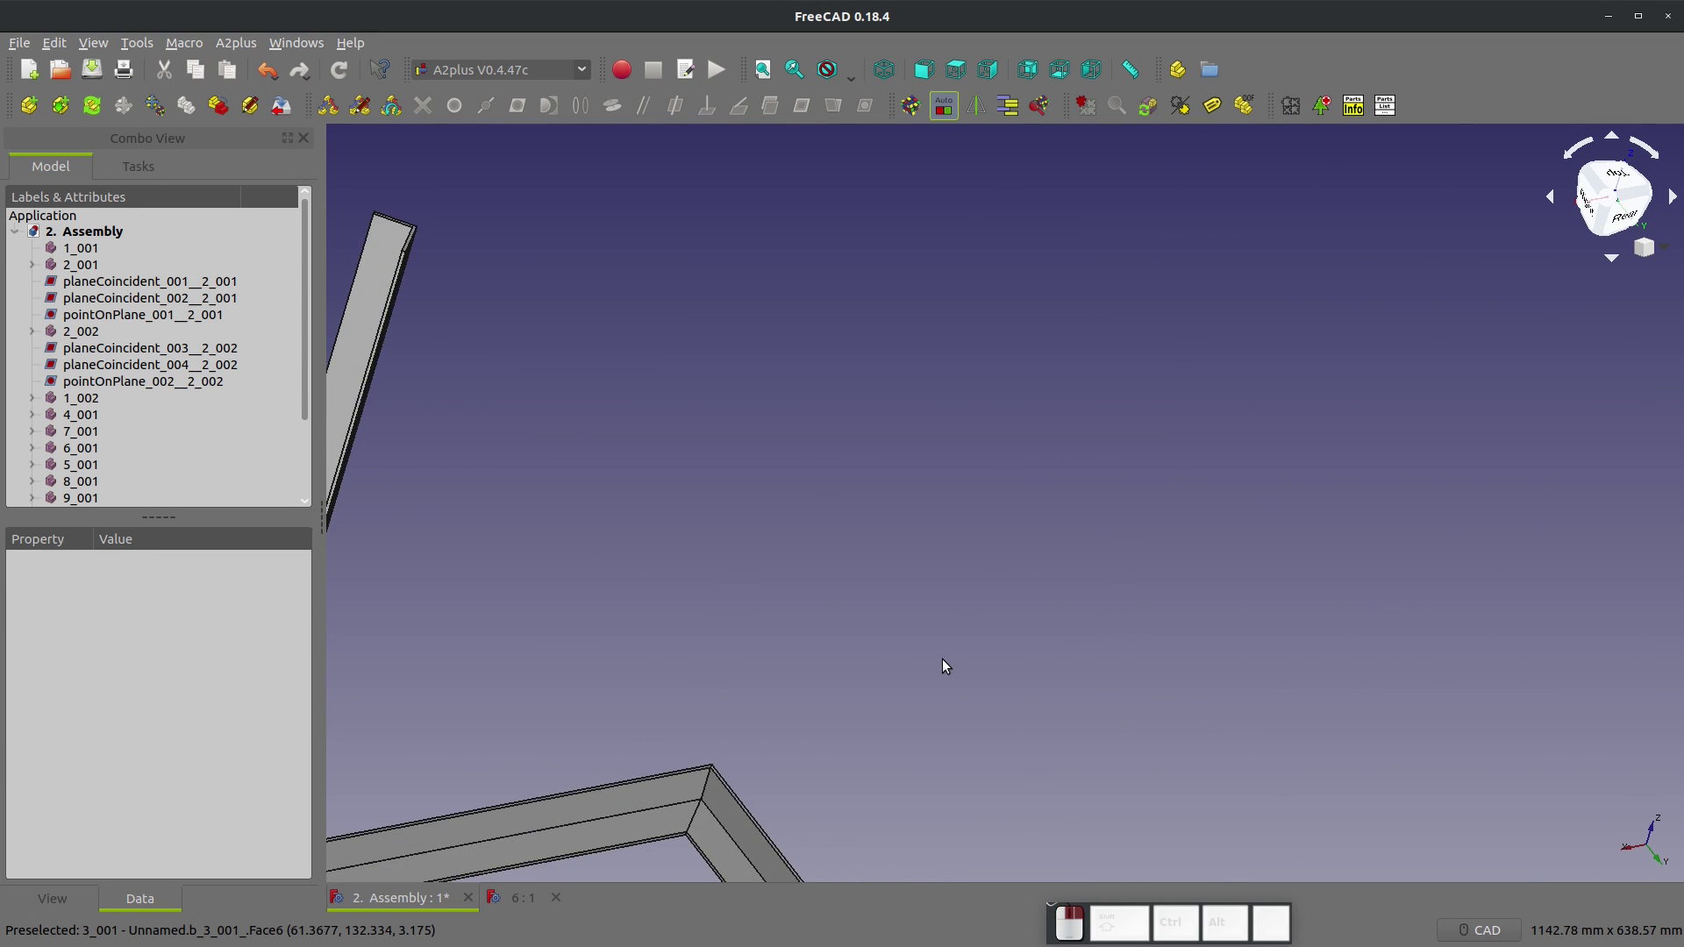
scroll("up", 3)
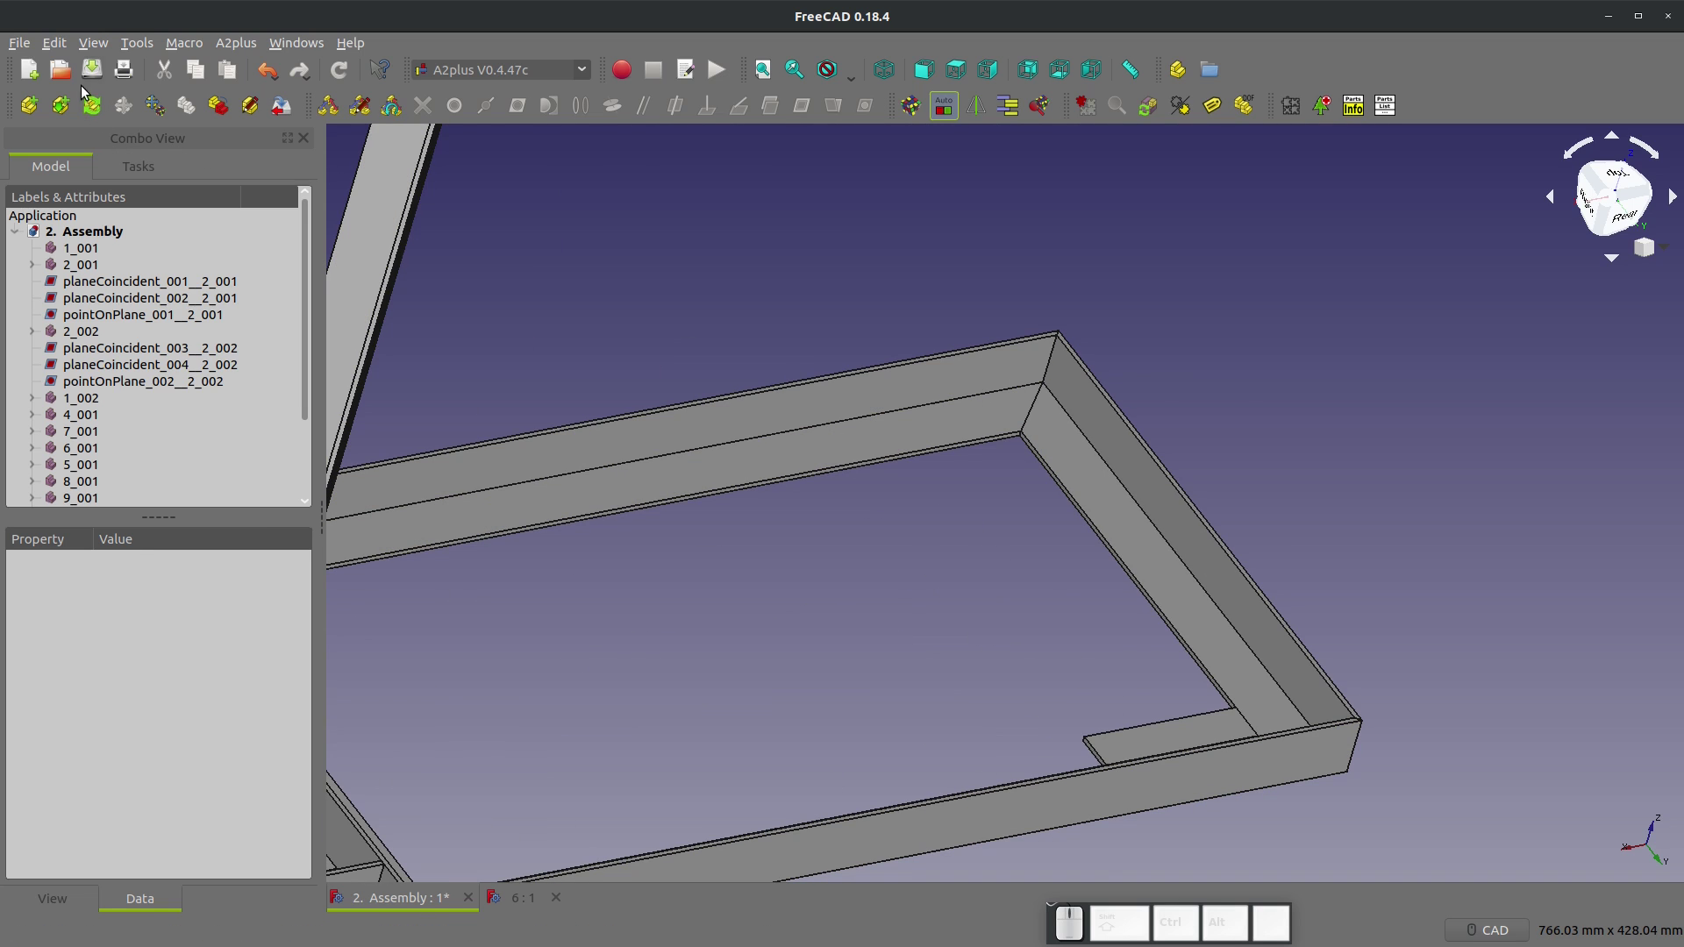
Step: Import the plate part again and make its face coincident with the frame
left_click(29, 109)
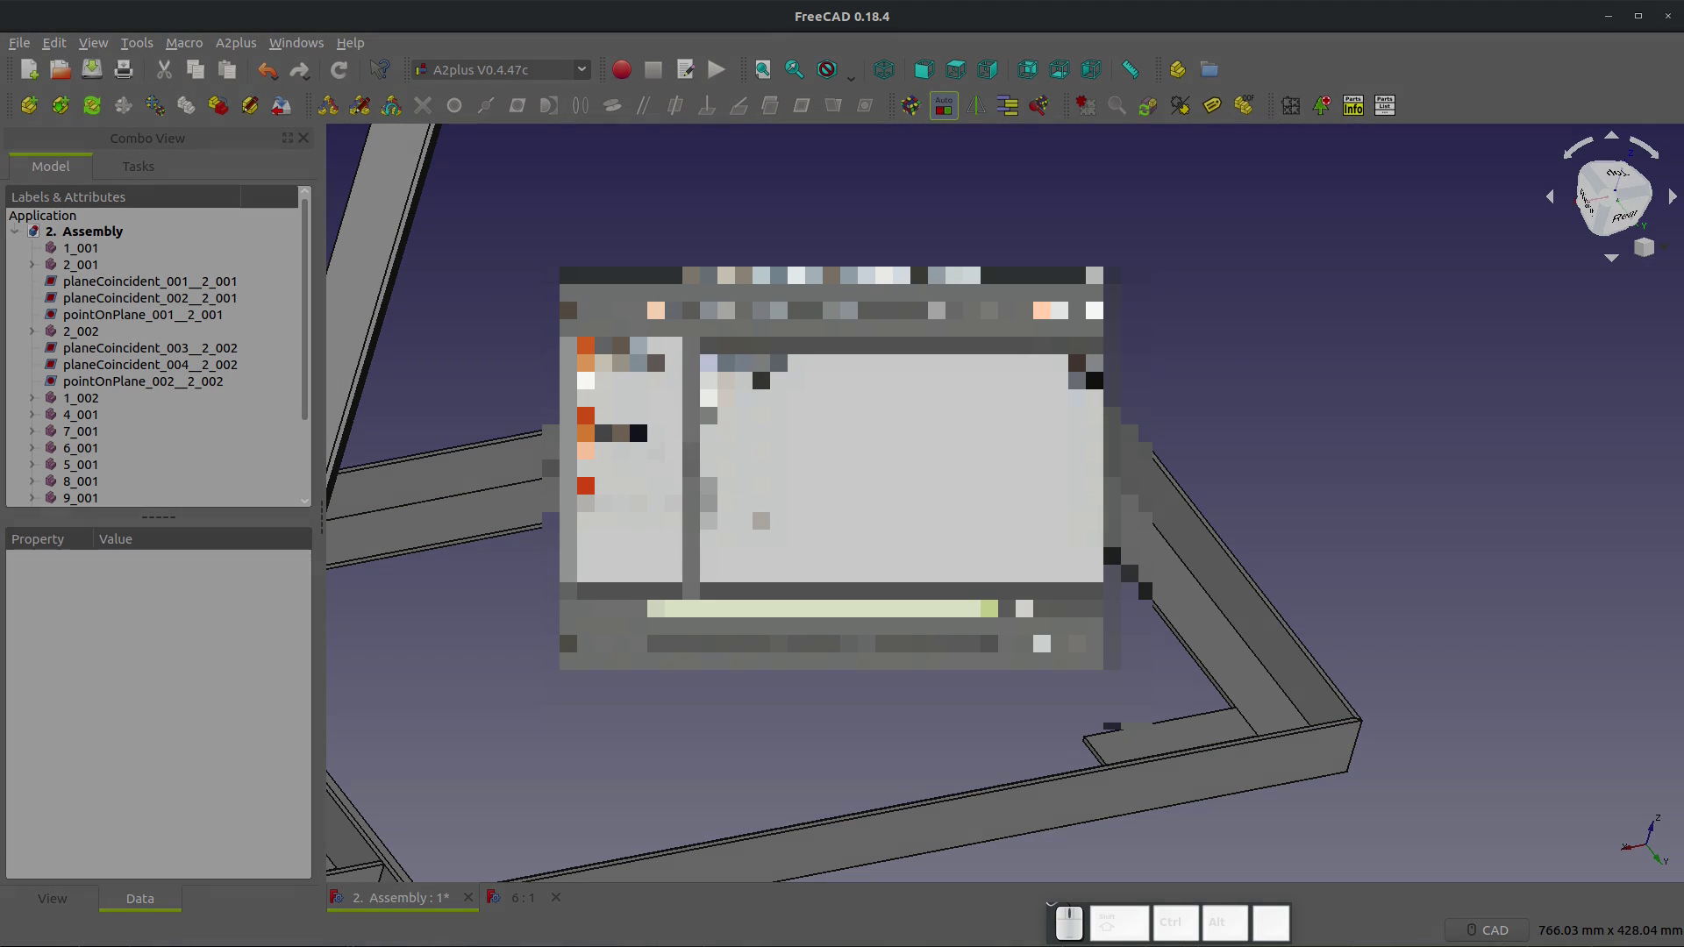
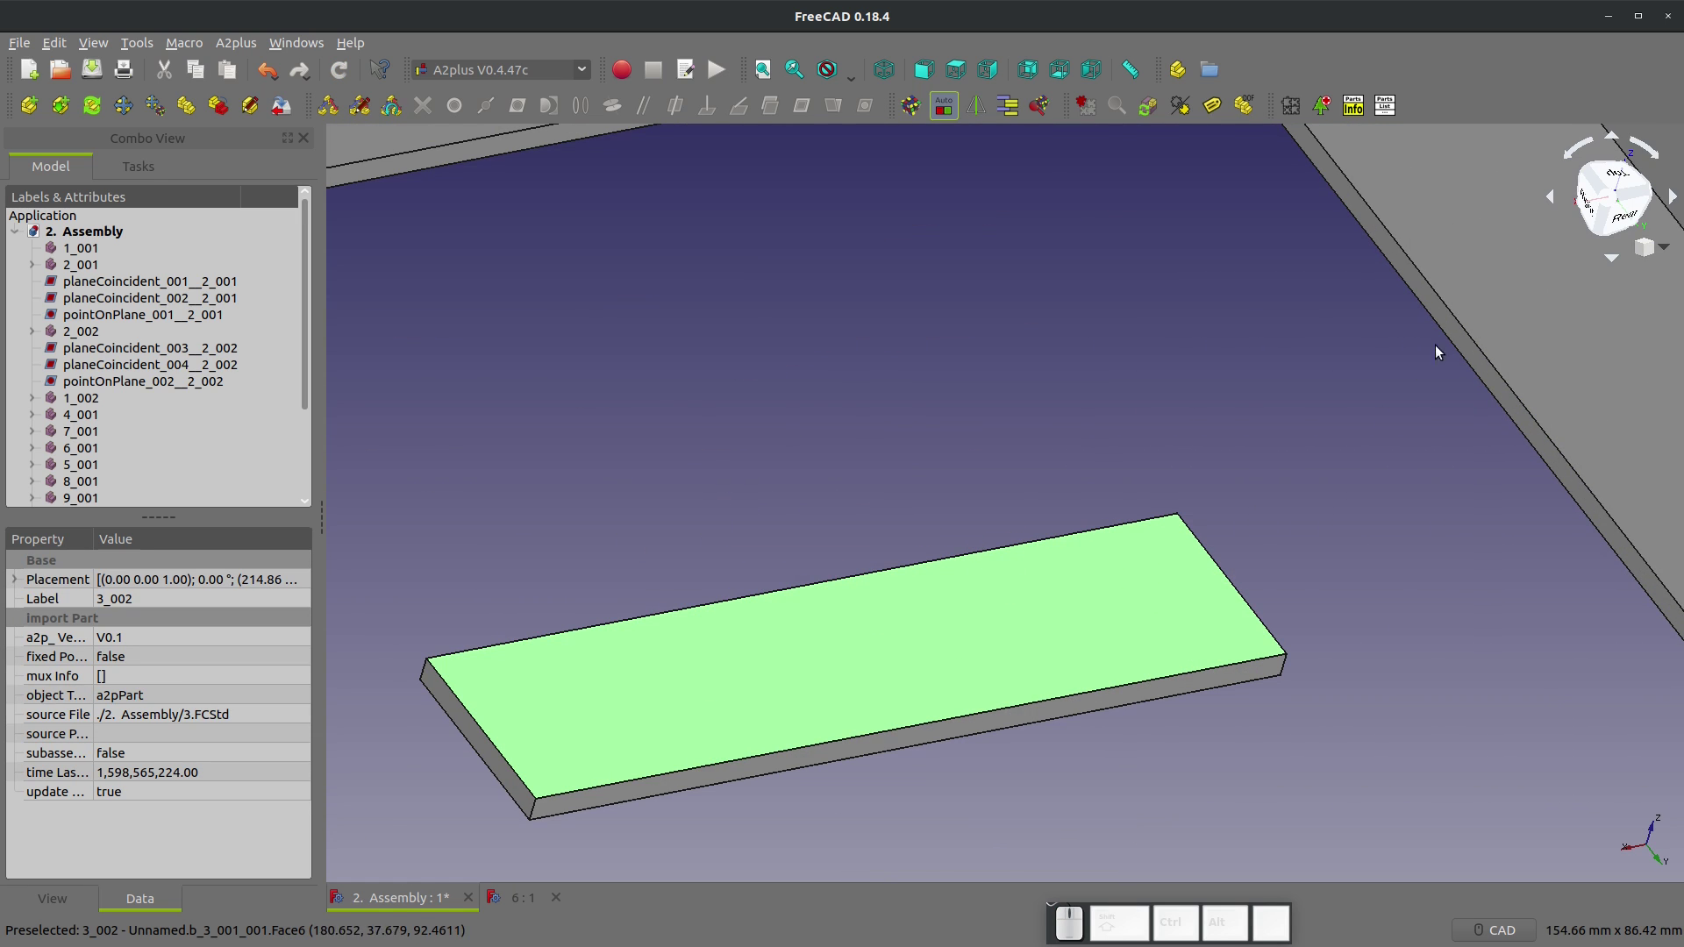
left_click(1567, 317)
left_click(810, 115)
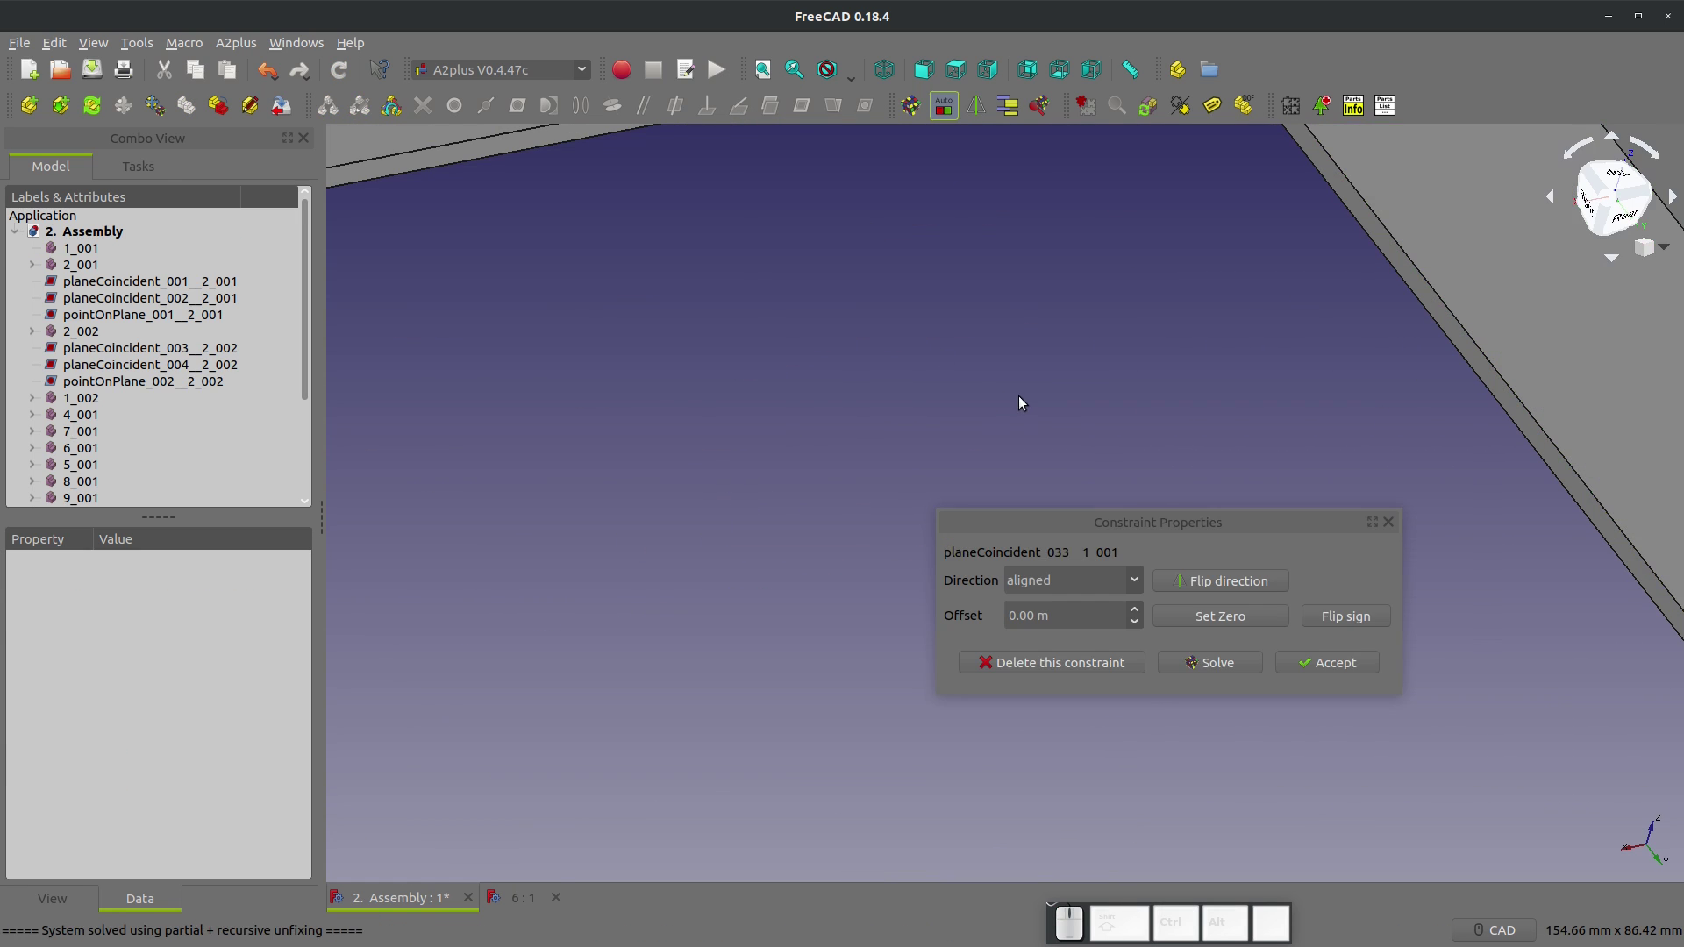
left_click(1339, 662)
scroll("down", 3)
left_click_drag(1277, 668, 955, 729)
scroll("up", 3)
scroll("up", 3)
left_click(905, 702)
Step: Constrain a face of the second plate to the matching face inside the frame corner
scroll("down", 3)
left_click_drag(744, 664, 1336, 490)
scroll("up", 3)
left_click(1405, 457)
left_click(806, 117)
scroll("down", 3)
left_click(1353, 663)
middle_click(1277, 710)
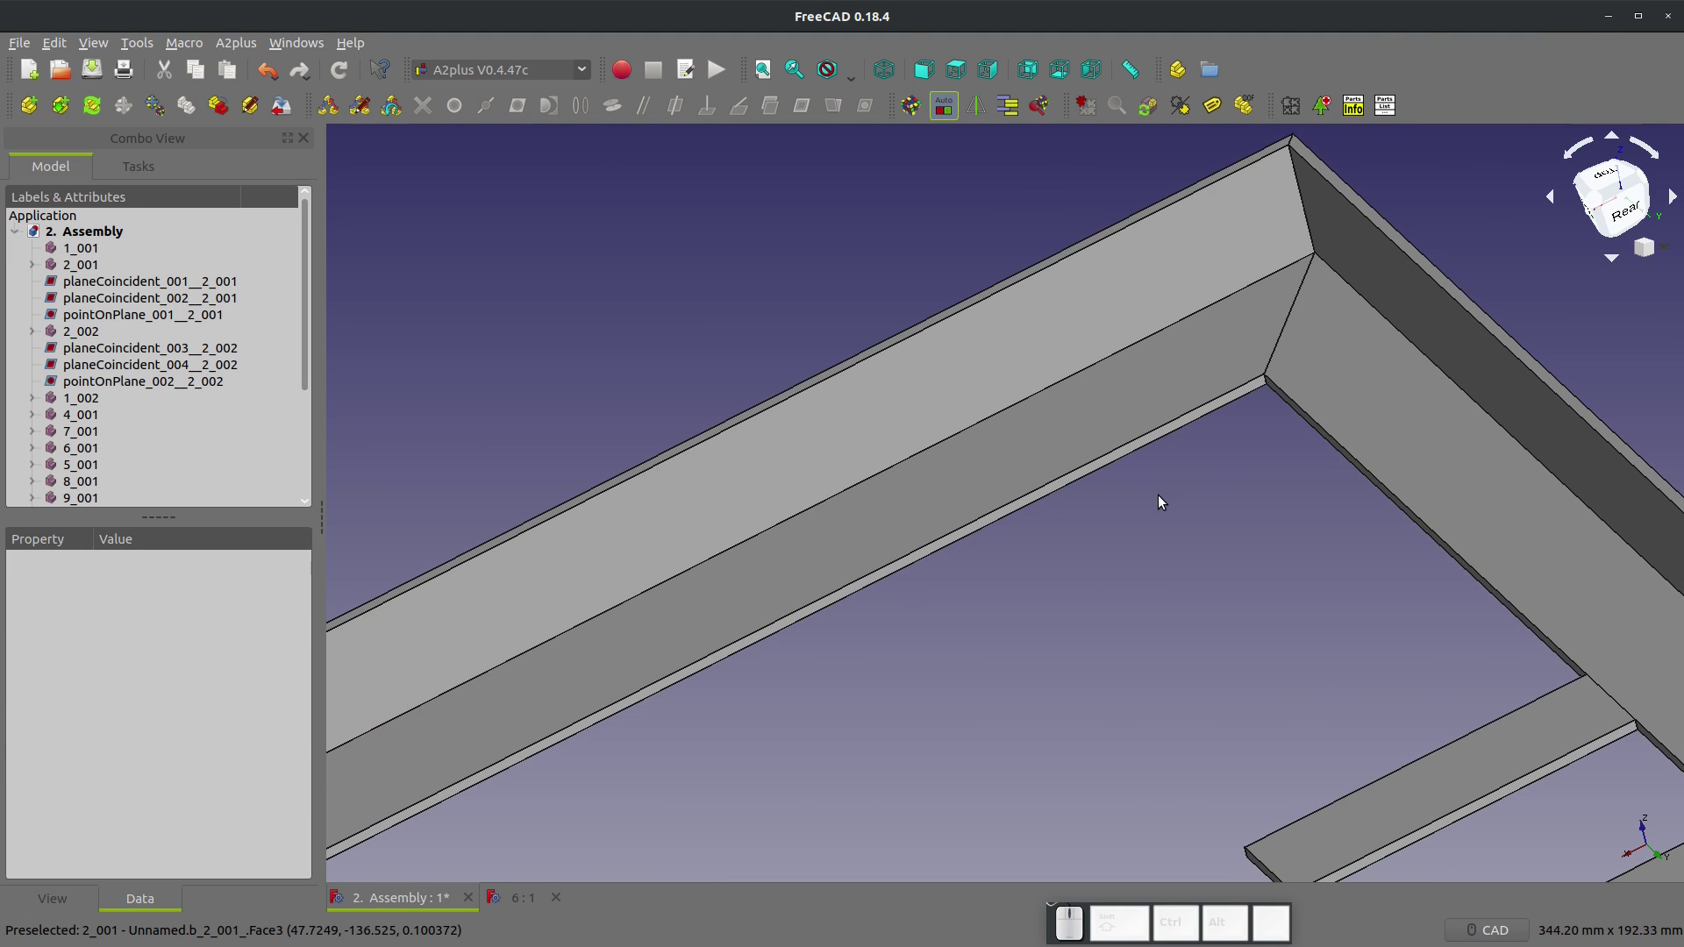
Step: Add the aligned zero-offset plane-coincident constraint placing strip part 3_002
scroll("up", 3)
left_click(1068, 359)
scroll("down", 3)
left_click_drag(1106, 443, 1272, 587)
scroll("up", 3)
left_click(1276, 767)
left_click(810, 110)
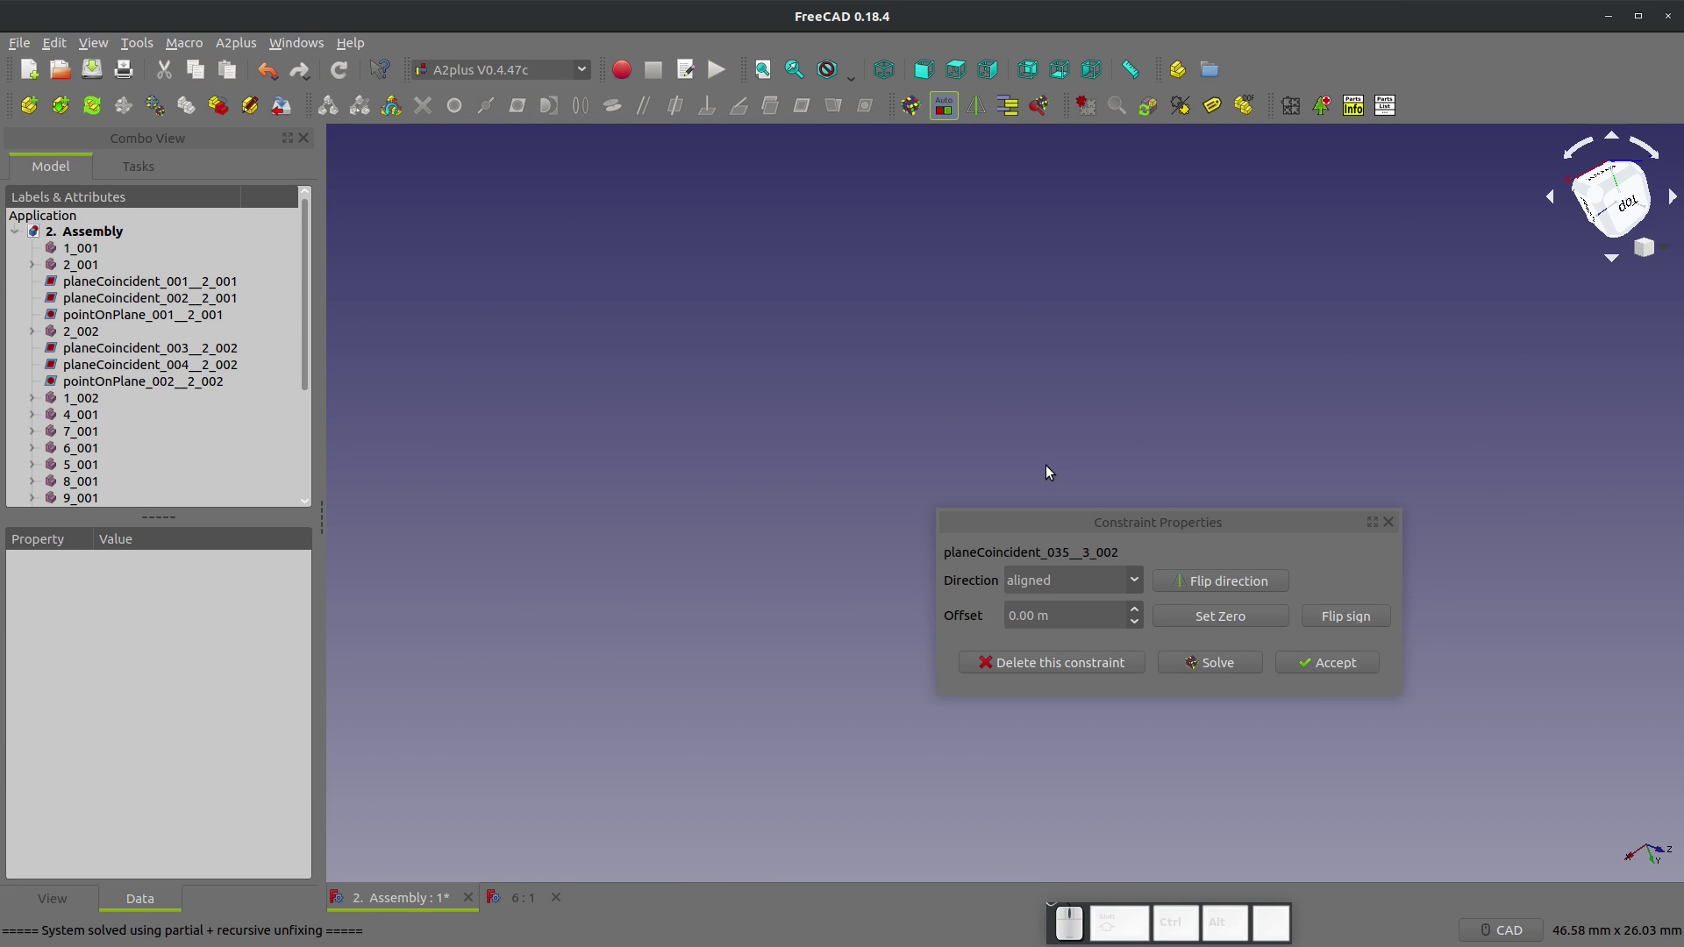
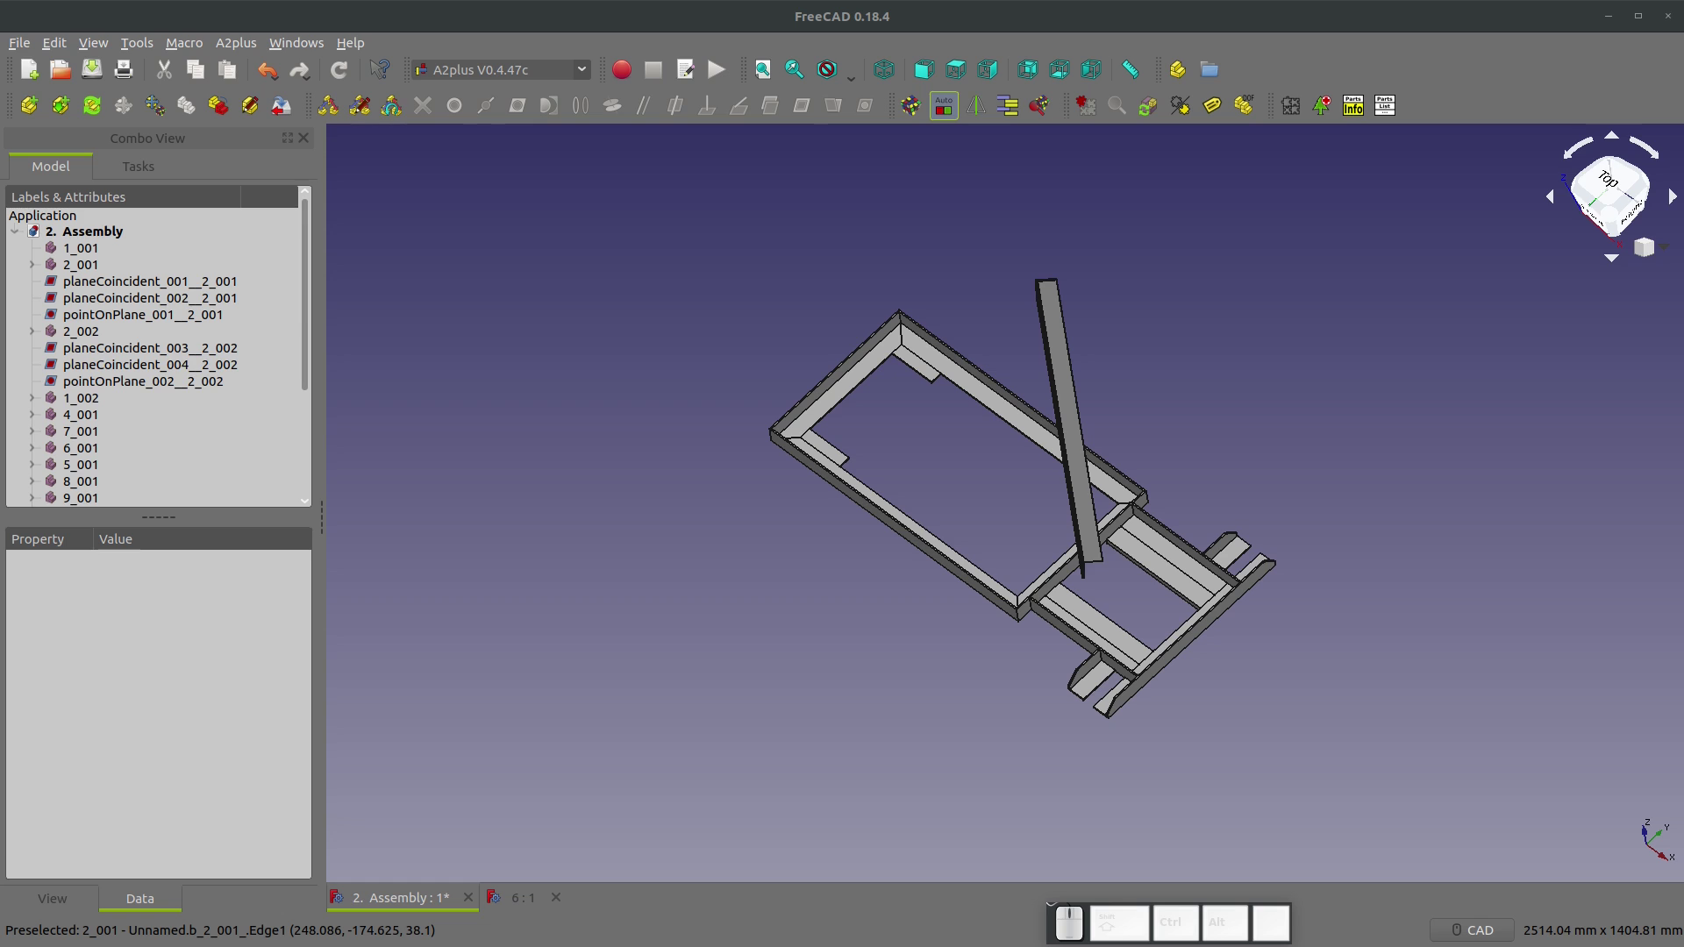
scroll("down", 3)
left_click_drag(746, 642, 910, 537)
scroll("up", 3)
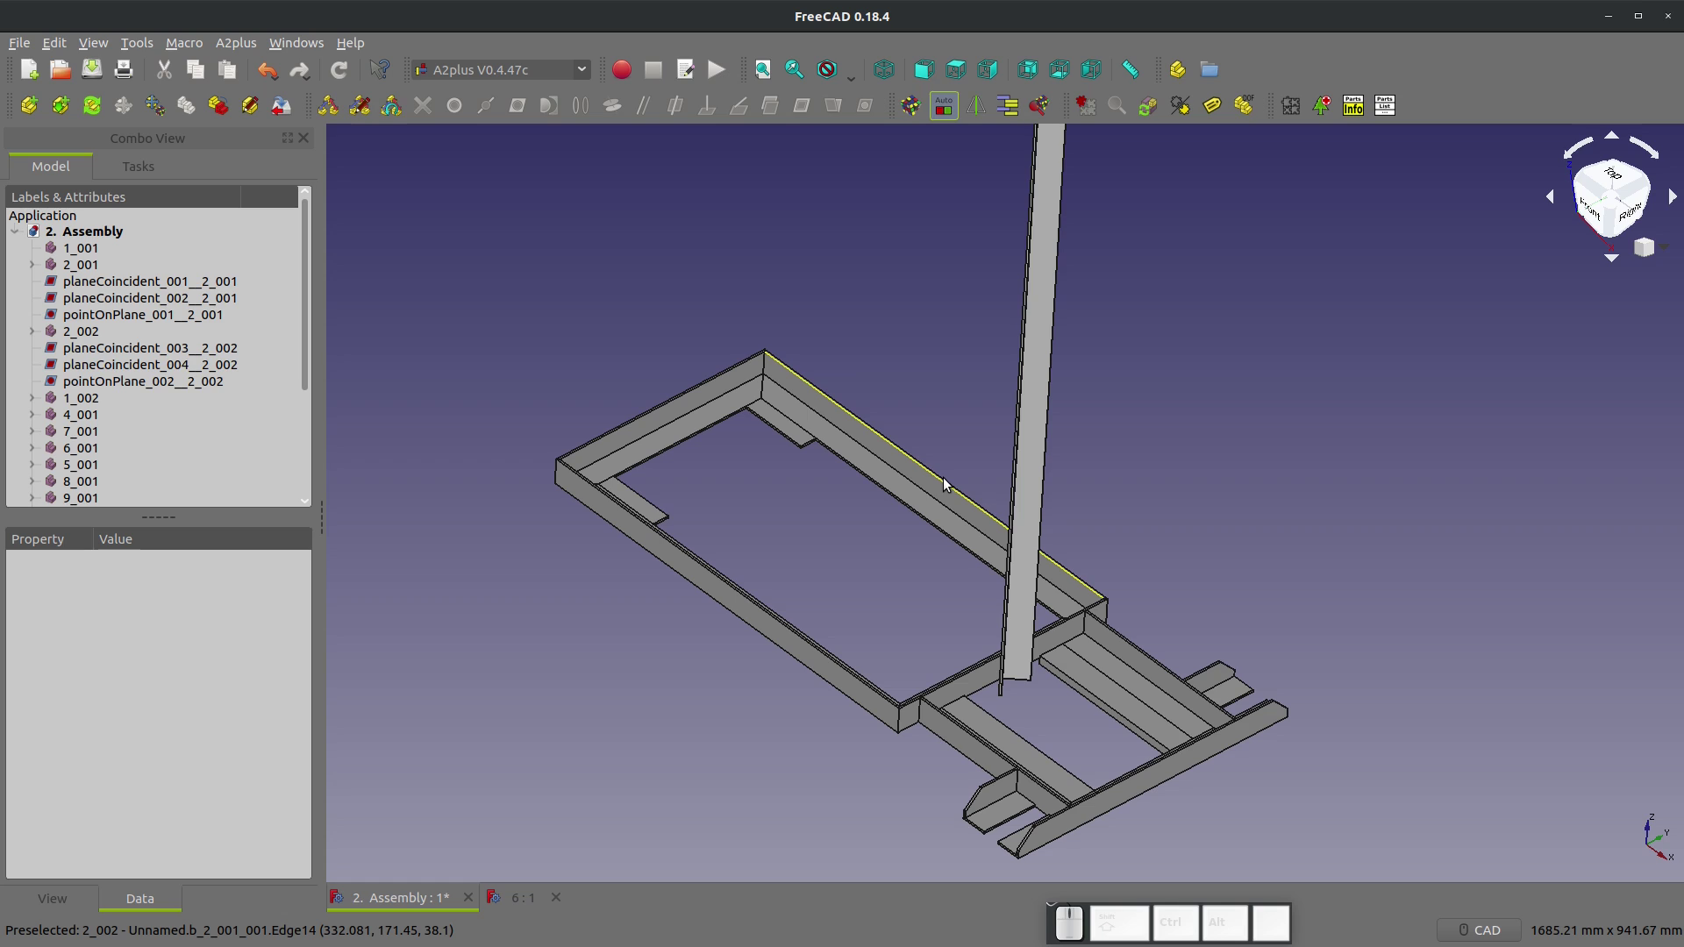
scroll("down", 3)
scroll("up", 3)
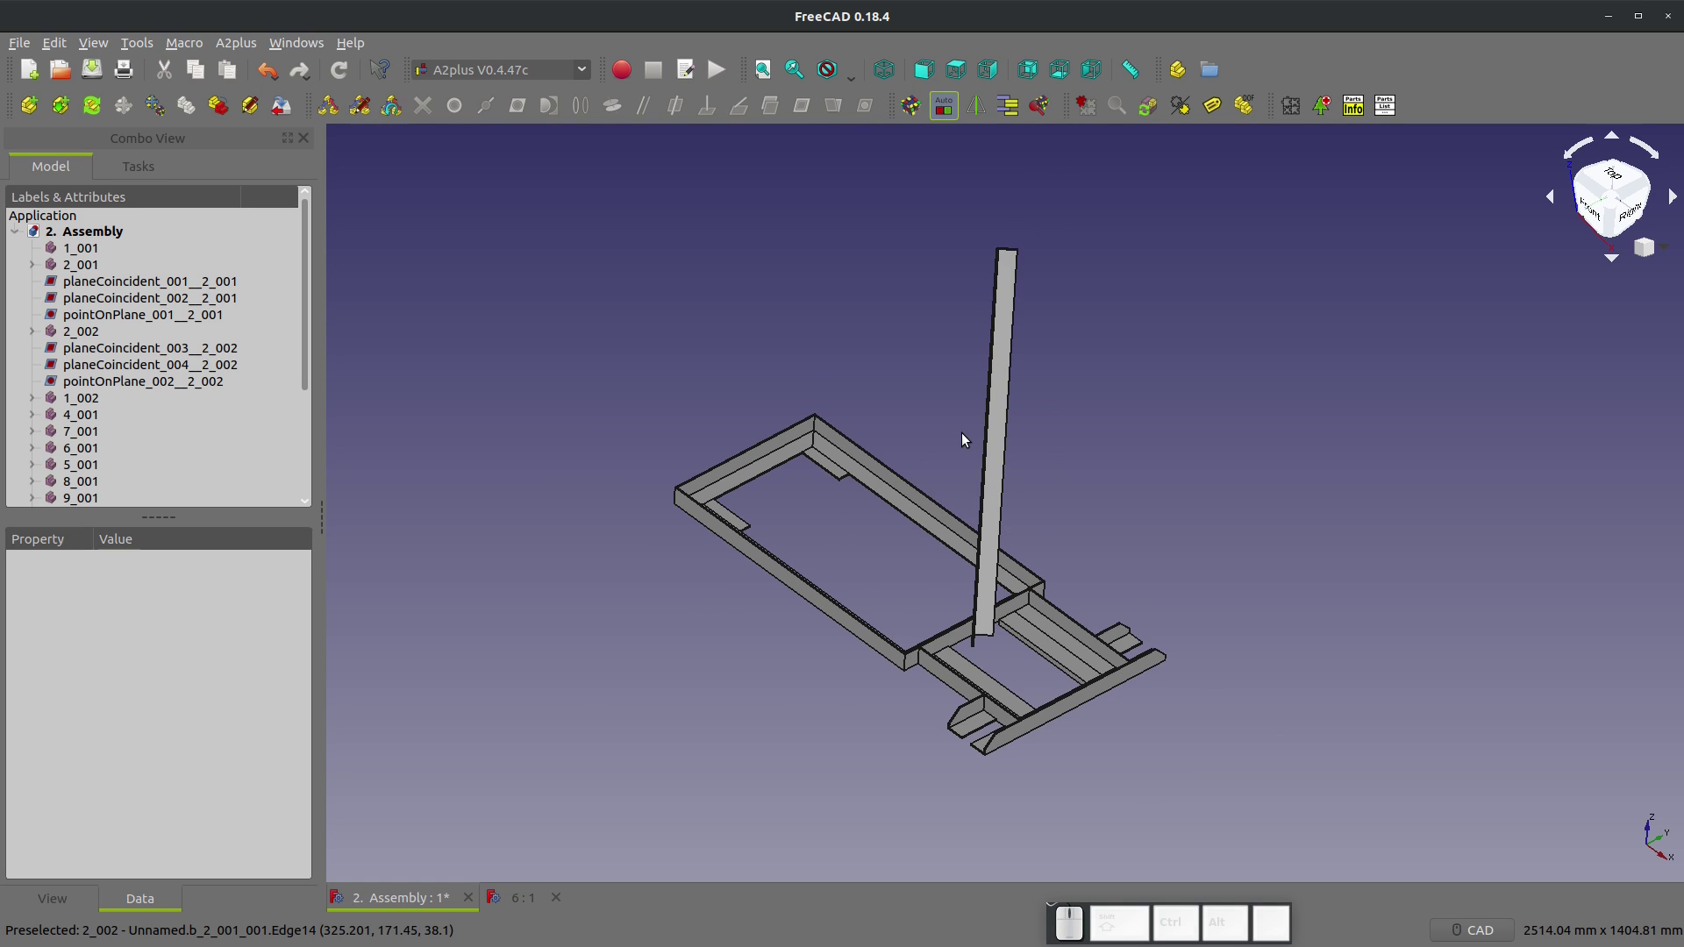